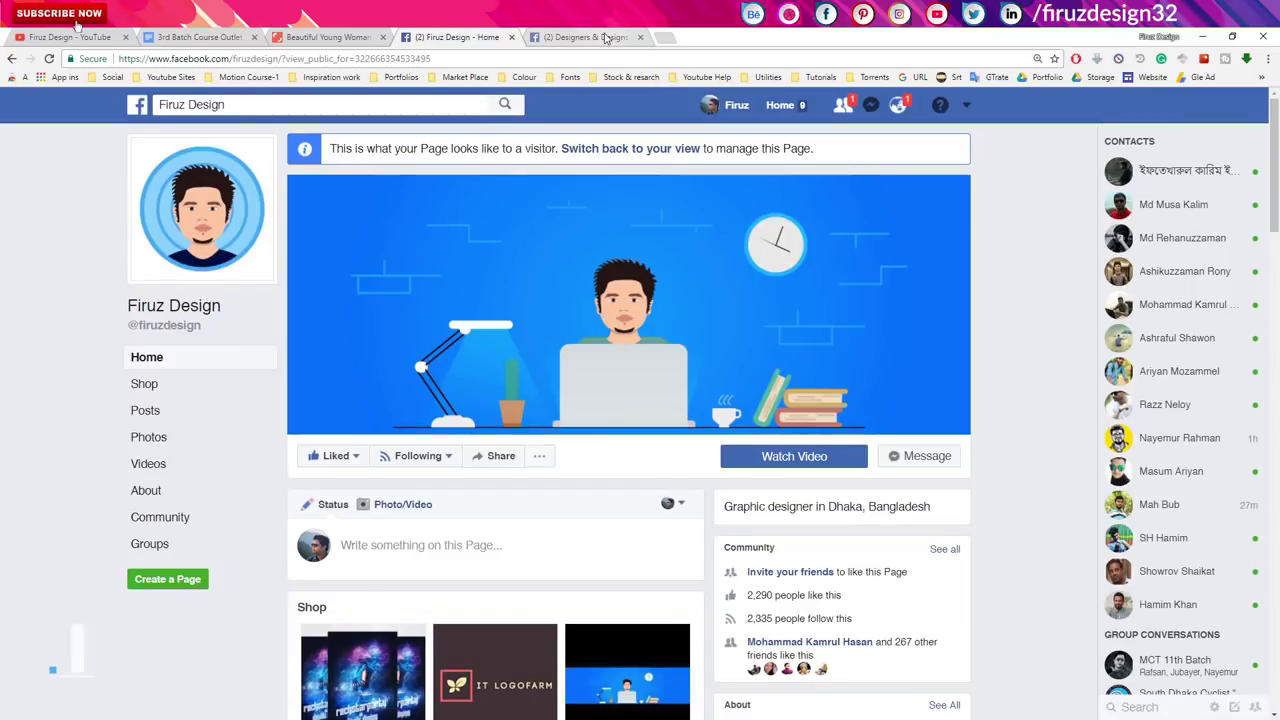
Step: Switch to the Designers & Designs from BD group tab and browse it
{"action": "left_click", "coordinate": [852, 106]}
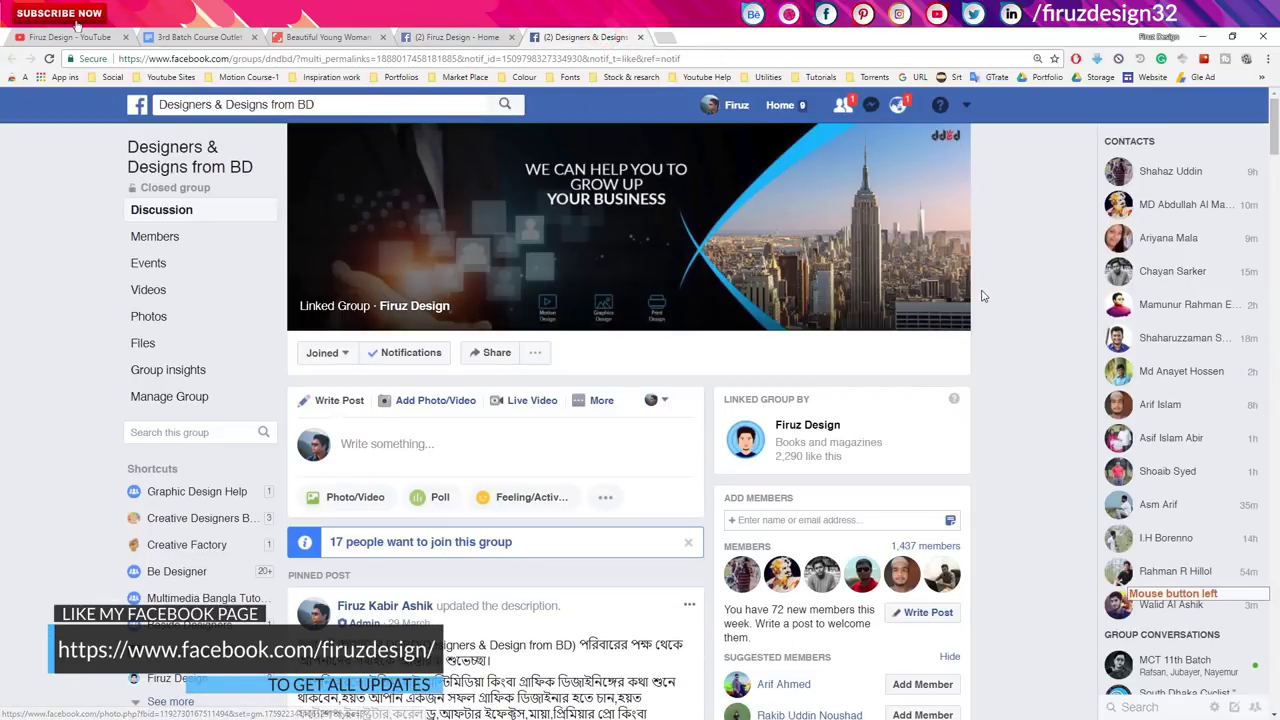
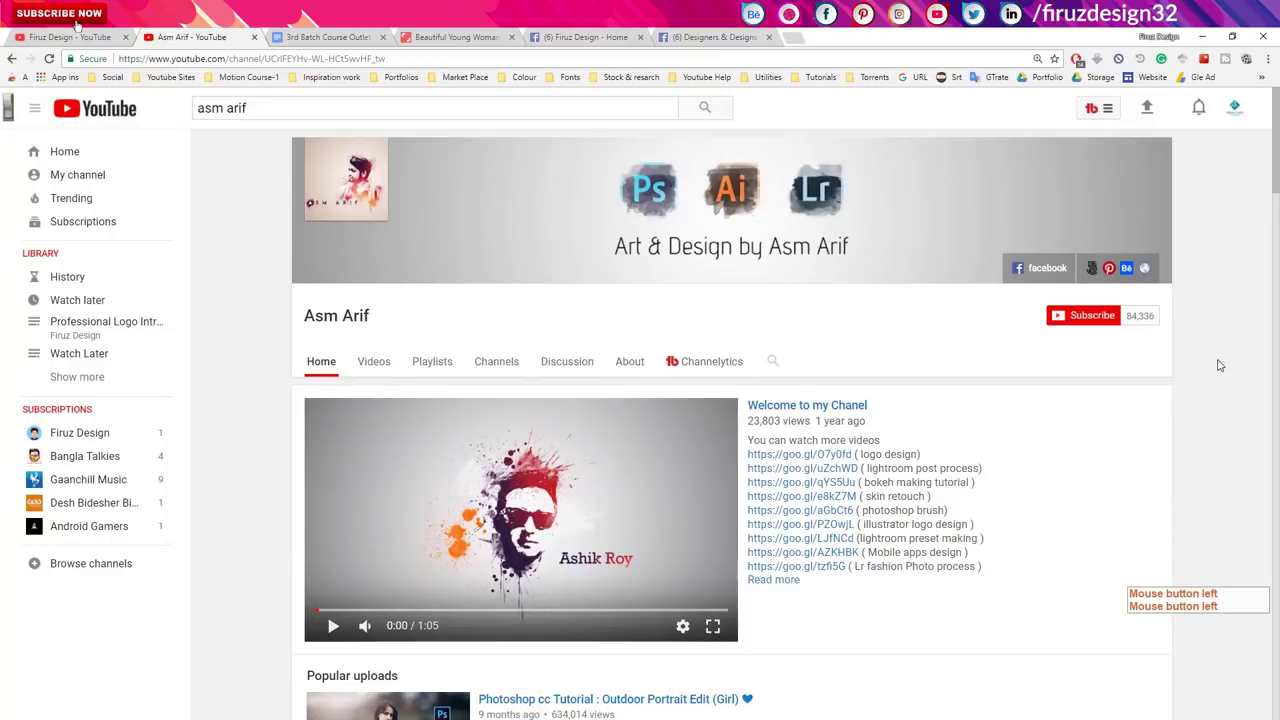
Step: Leave the YouTube channel page for the open After Effects window
{"action": "middle_click", "coordinate": [1217, 289]}
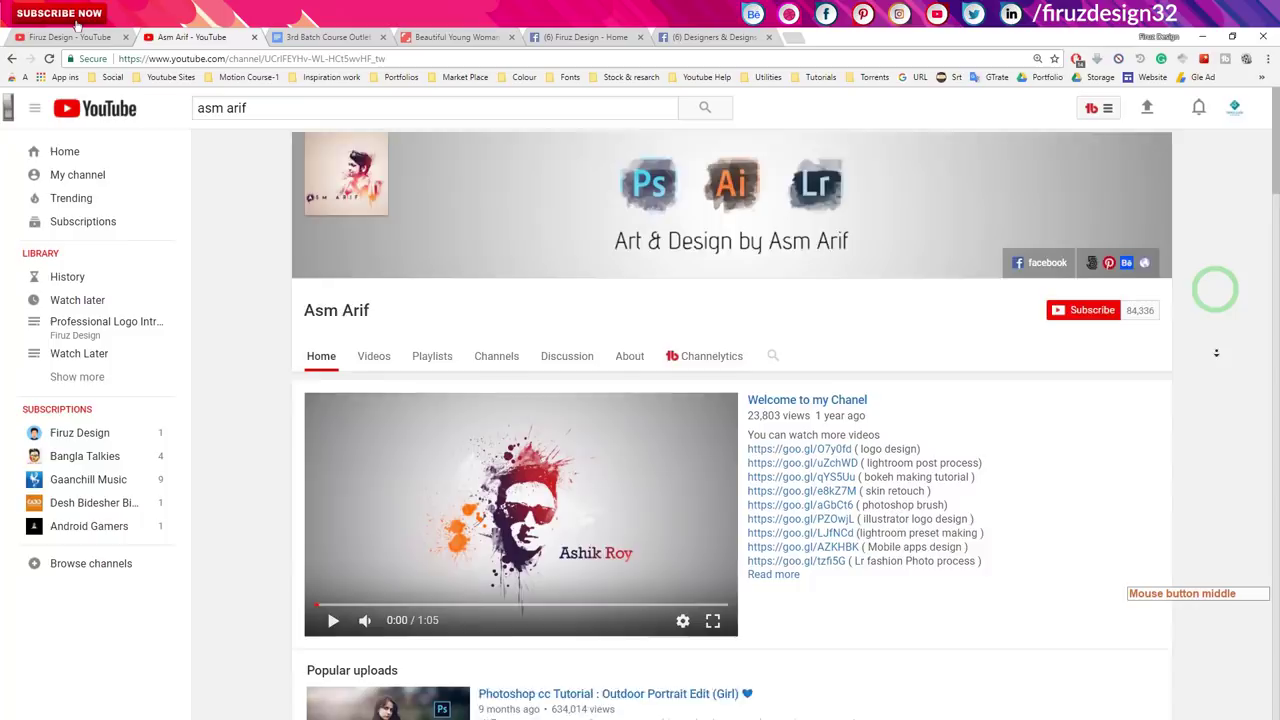
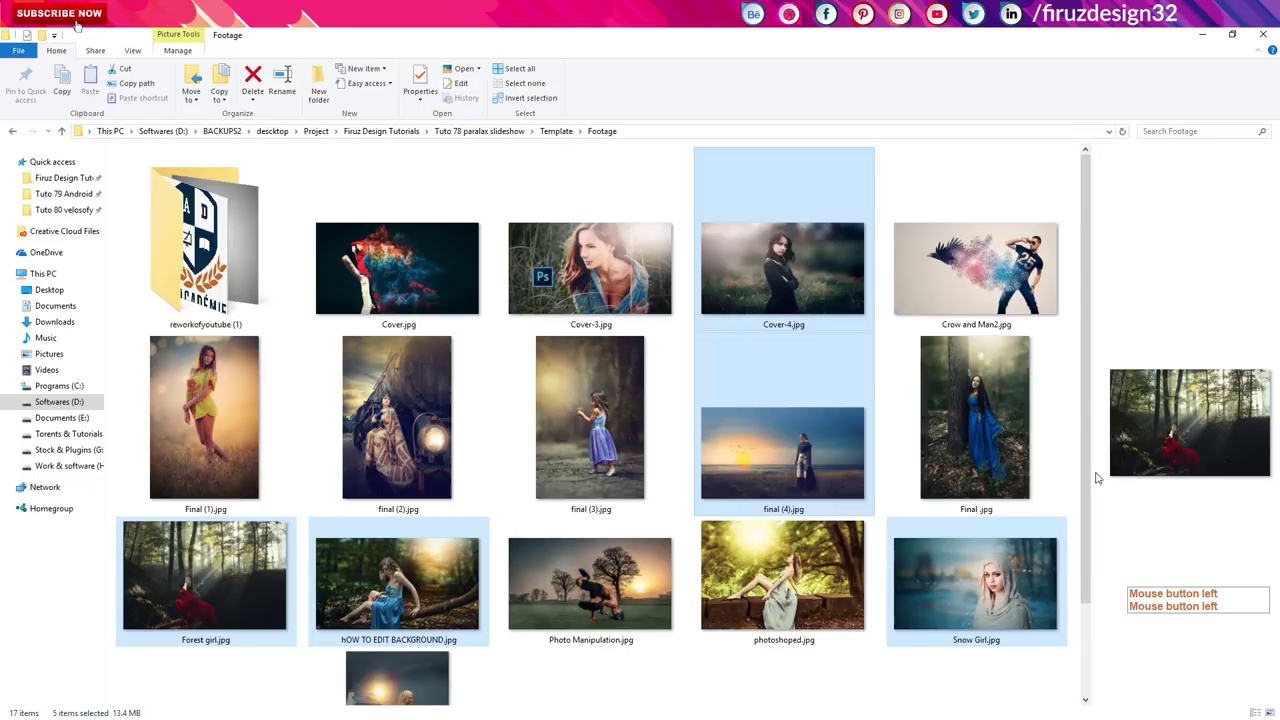
Step: Bring the five selected footage photos, including Forest girl and Snow Girl, into the project
{"action": "left_click", "coordinate": [788, 284]}
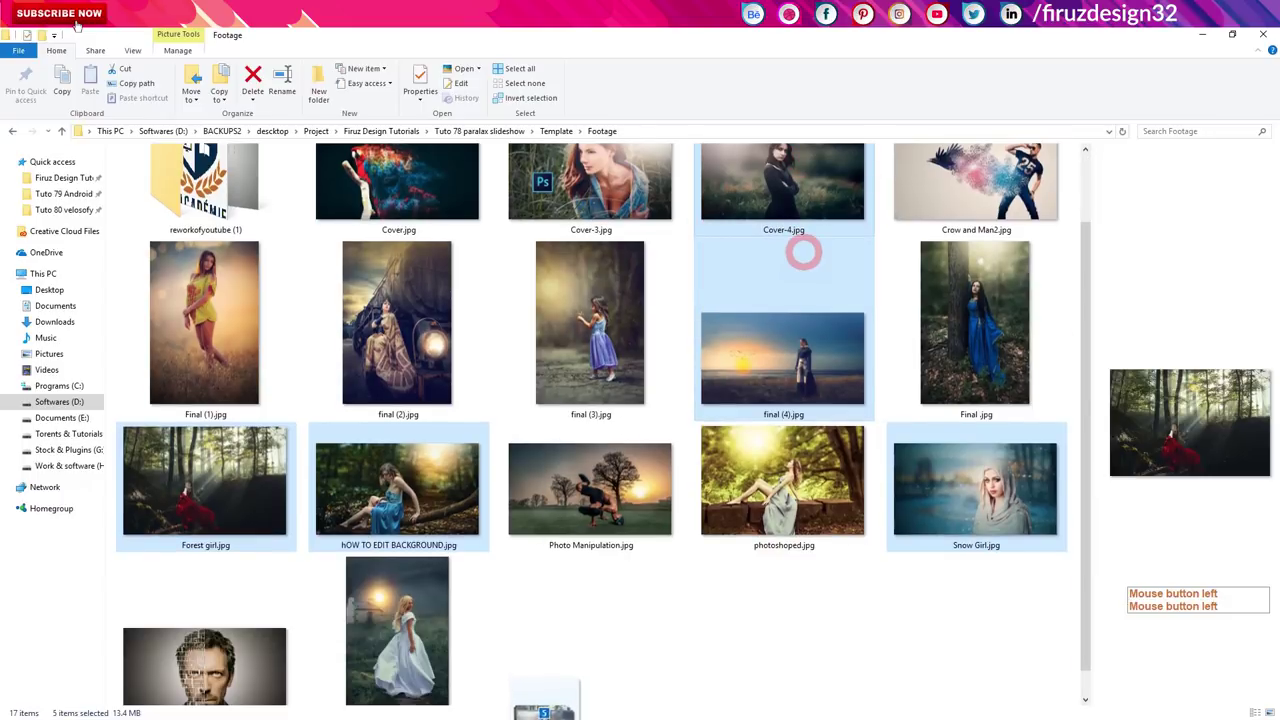
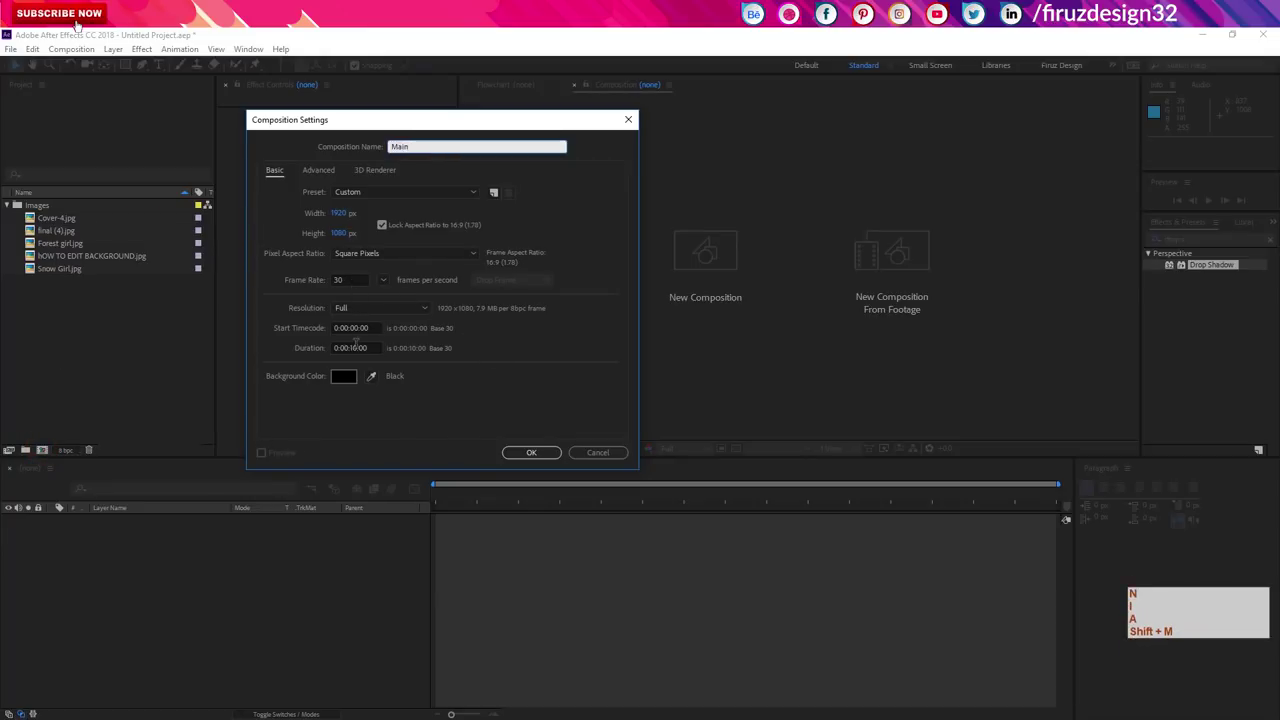
Step: Create the 1920×1080 Main composition and add the forest background photo to it
{"action": "left_click", "coordinate": [531, 460]}
{"action": "left_click", "coordinate": [190, 615]}
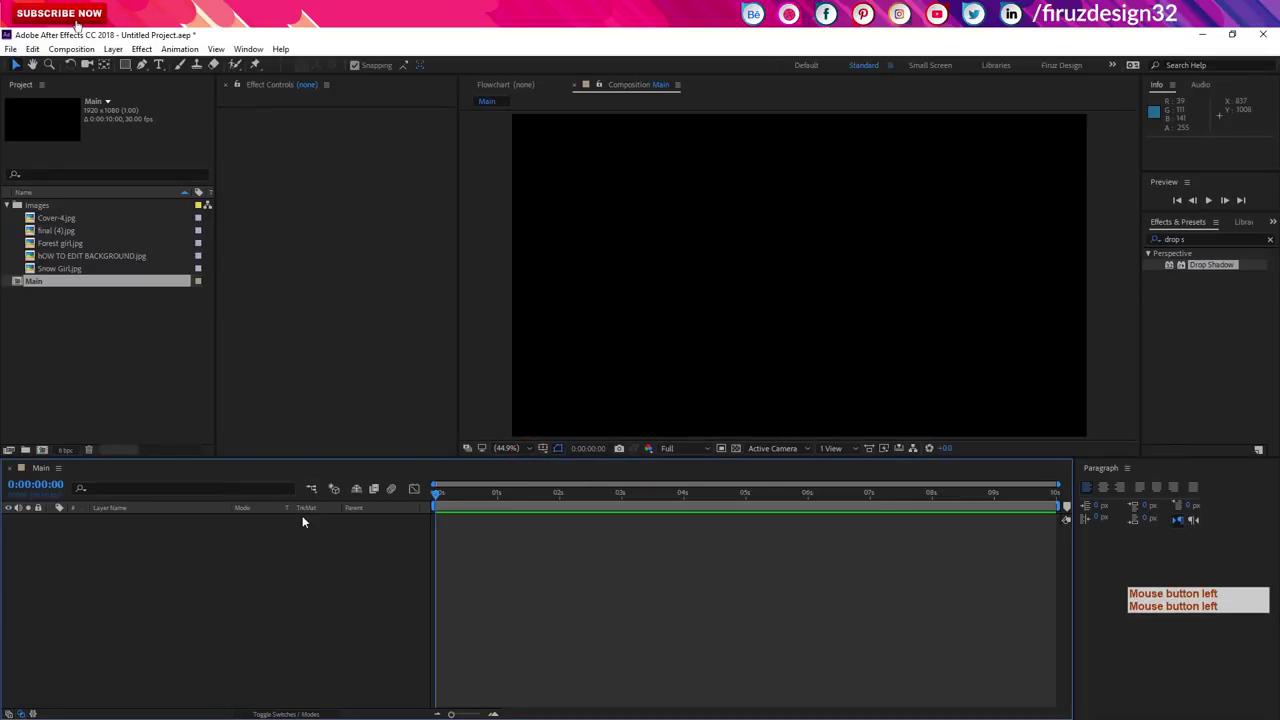
{"action": "left_click", "coordinate": [69, 261]}
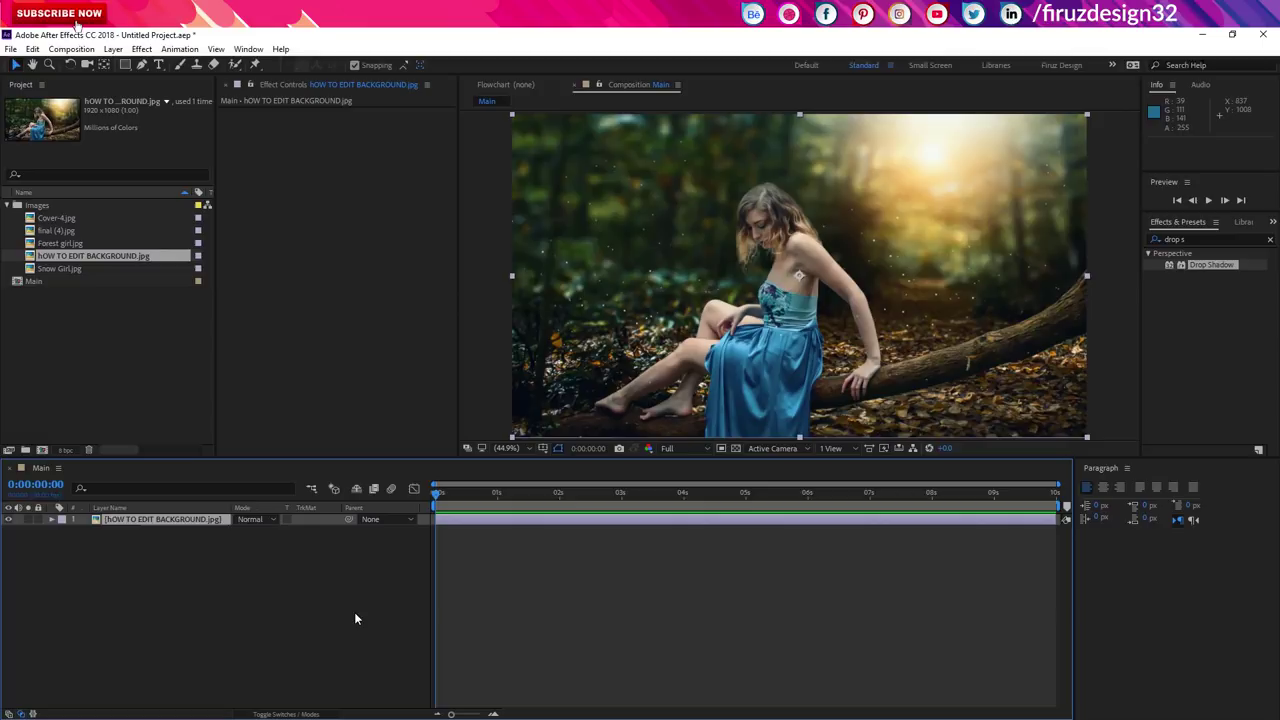
Step: Precompose the background photo layer as Image1
{"action": "key", "text": "ctrl+shift+c"}
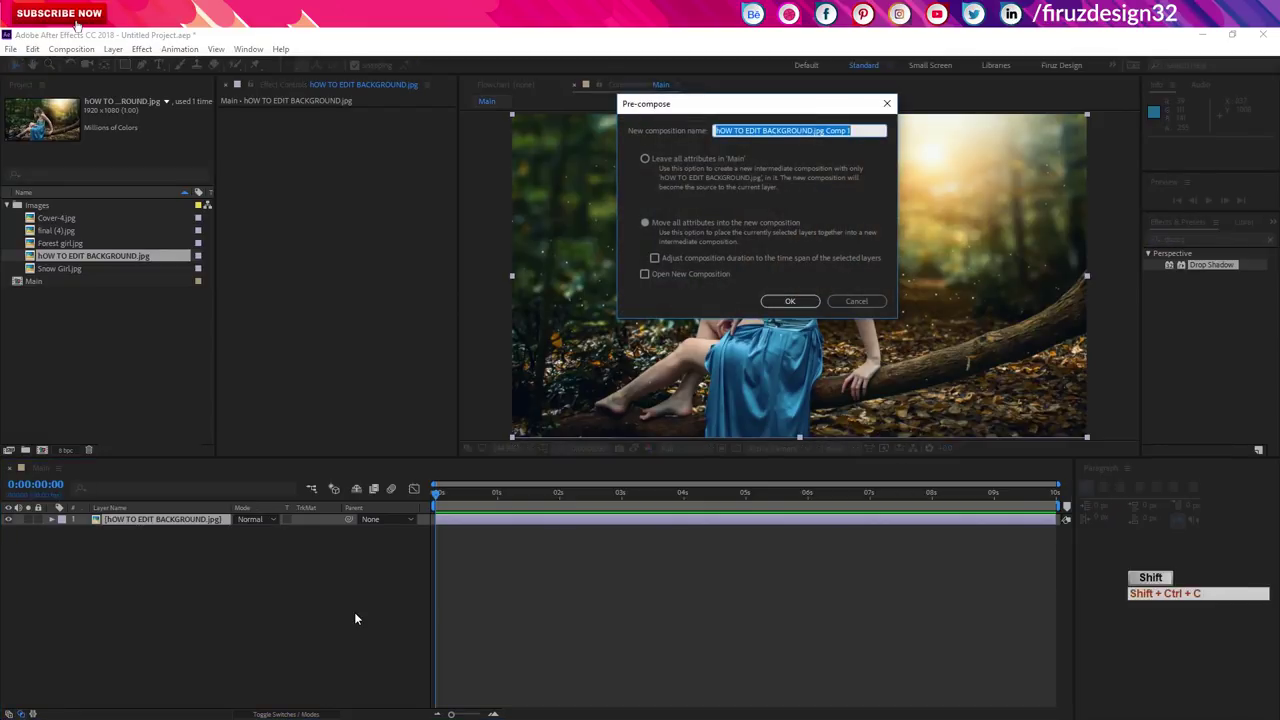
{"action": "key", "text": "KP_1"}
{"action": "key", "text": "Return"}
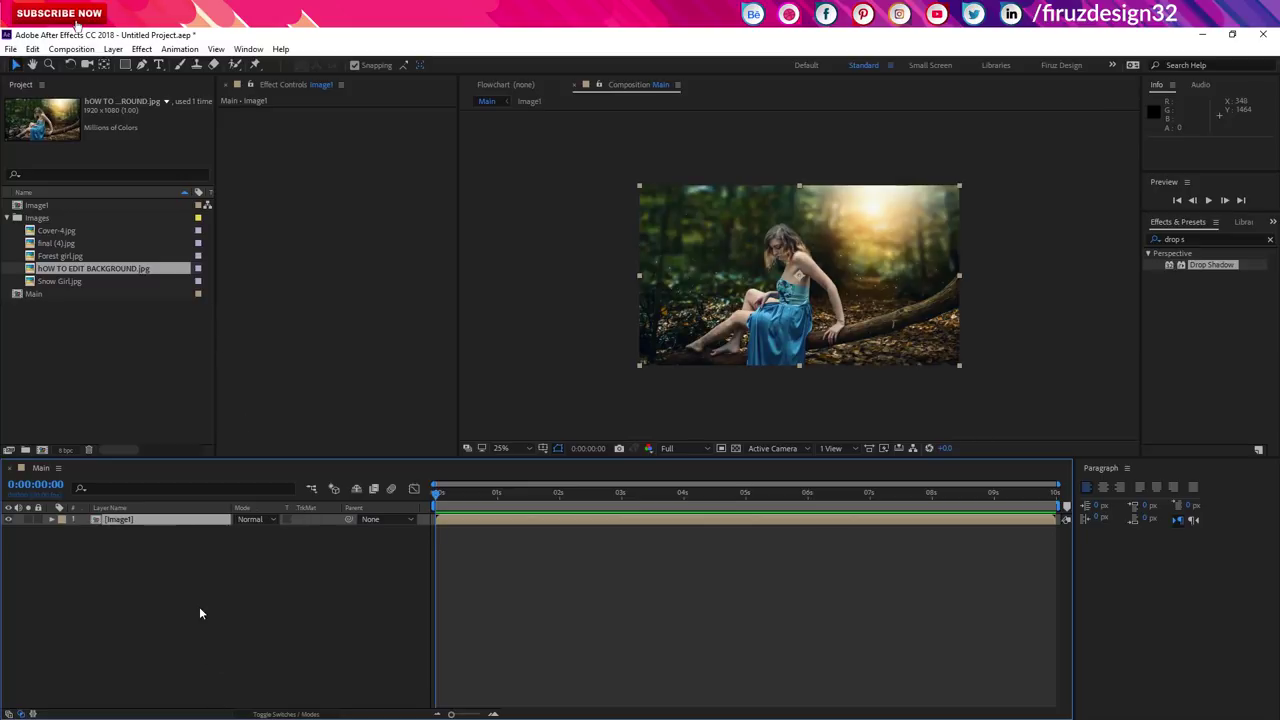
Step: Draw the first white side triangle with the Pen tool, undoing a stray extra shape
{"action": "left_click", "coordinate": [202, 608]}
{"action": "left_click", "coordinate": [141, 68]}
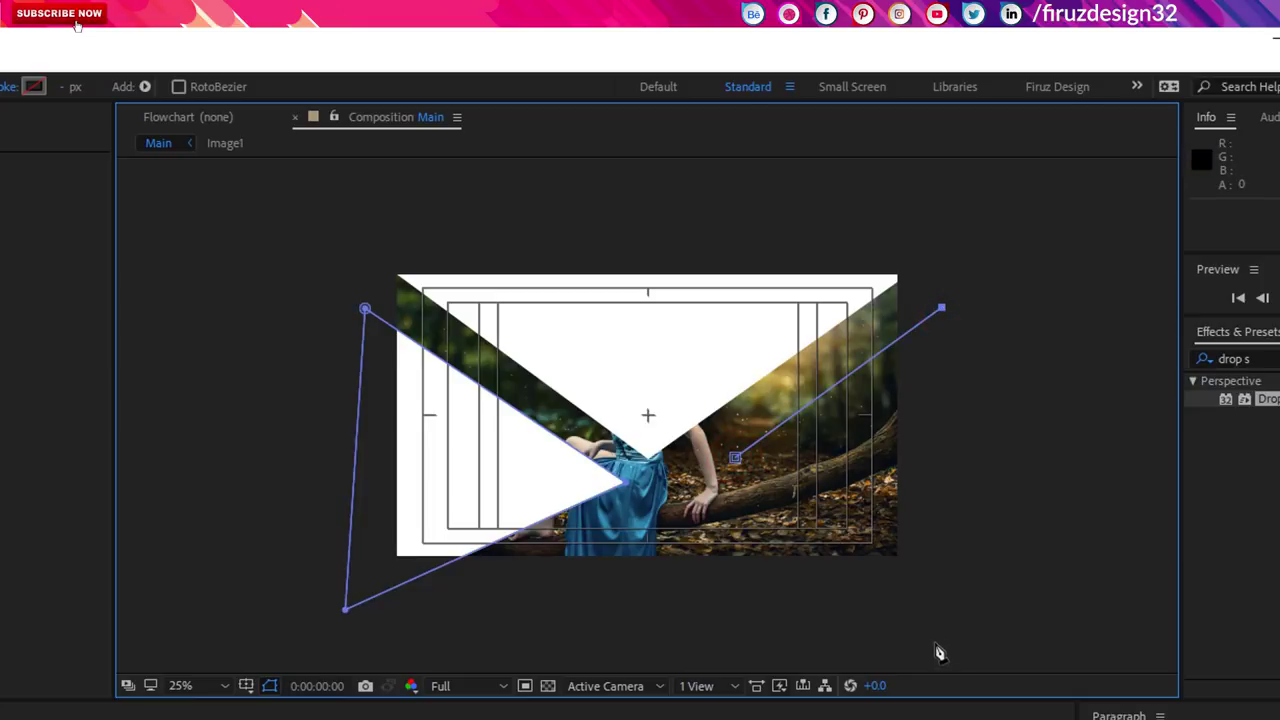
{"action": "left_click", "coordinate": [758, 337]}
{"action": "left_click", "coordinate": [779, 317]}
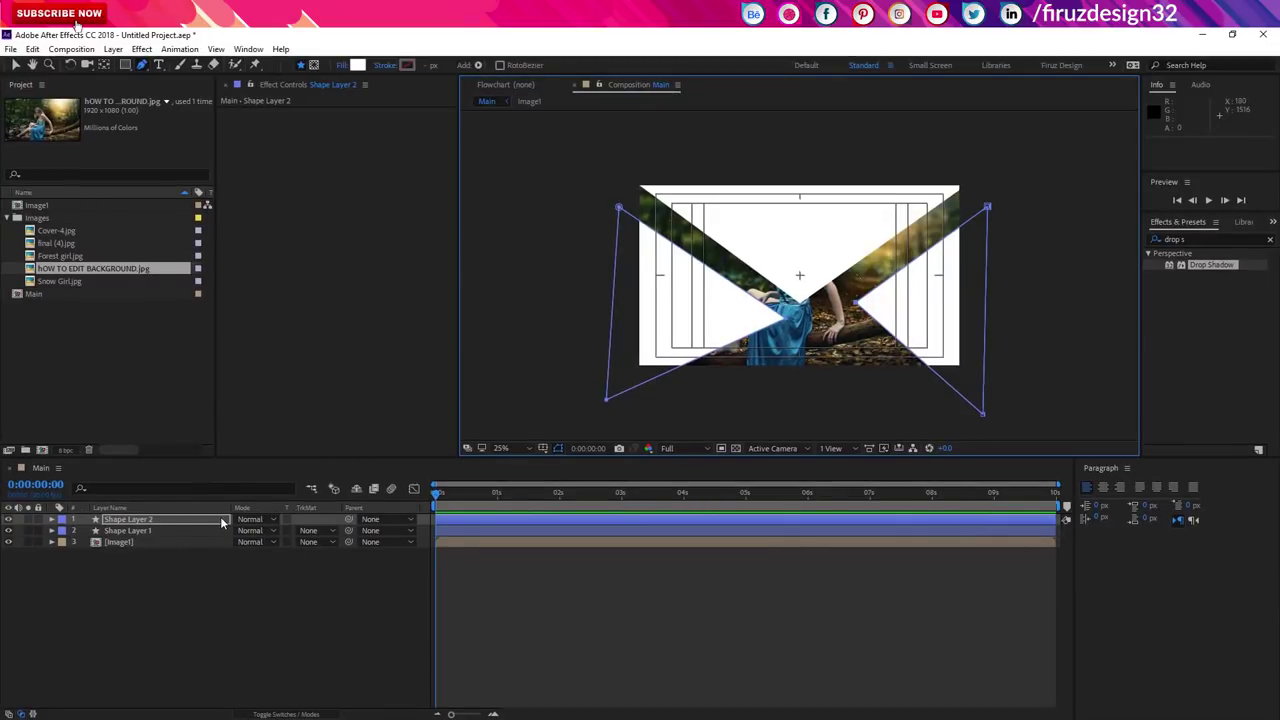
{"action": "key", "text": "ctrl+z"}
{"action": "key", "text": "ctrl+z"}
{"action": "key", "text": "ctrl+z"}
{"action": "key", "text": "ctrl+z"}
Step: Draw the top triangle shape layer and reveal the shape layers' Path properties
{"action": "left_click", "coordinate": [185, 614]}
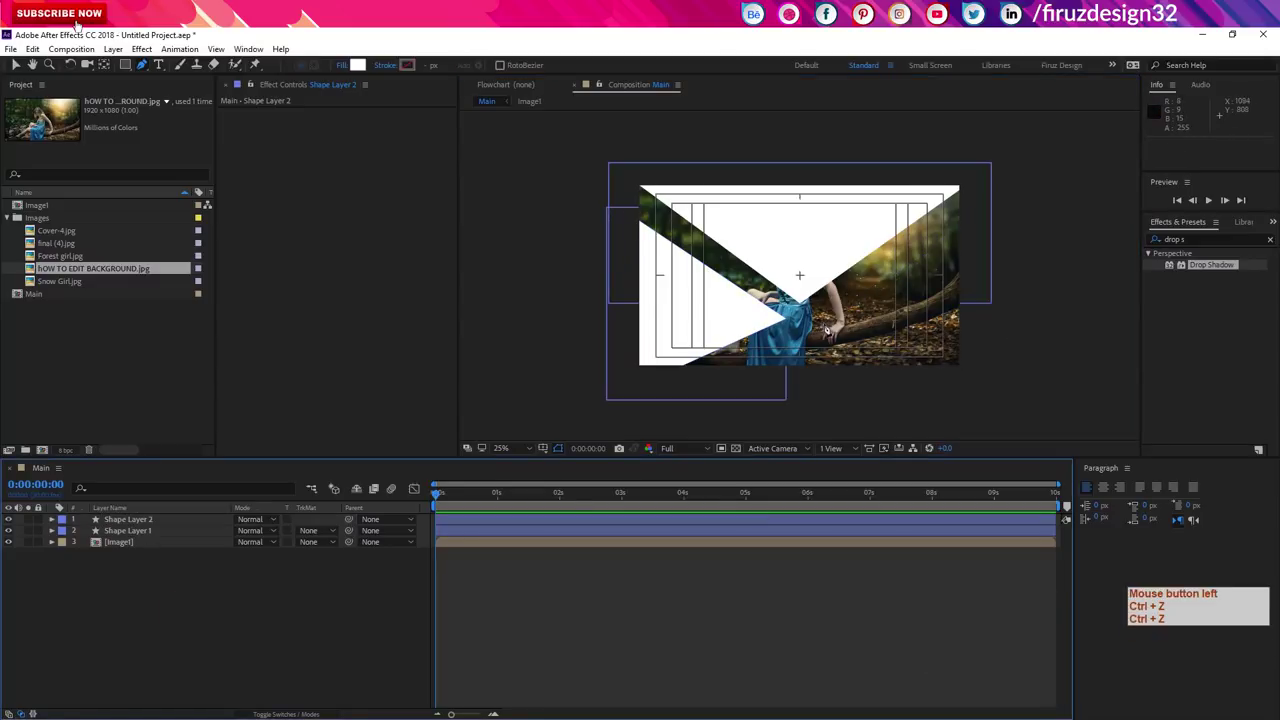
{"action": "left_click", "coordinate": [782, 314]}
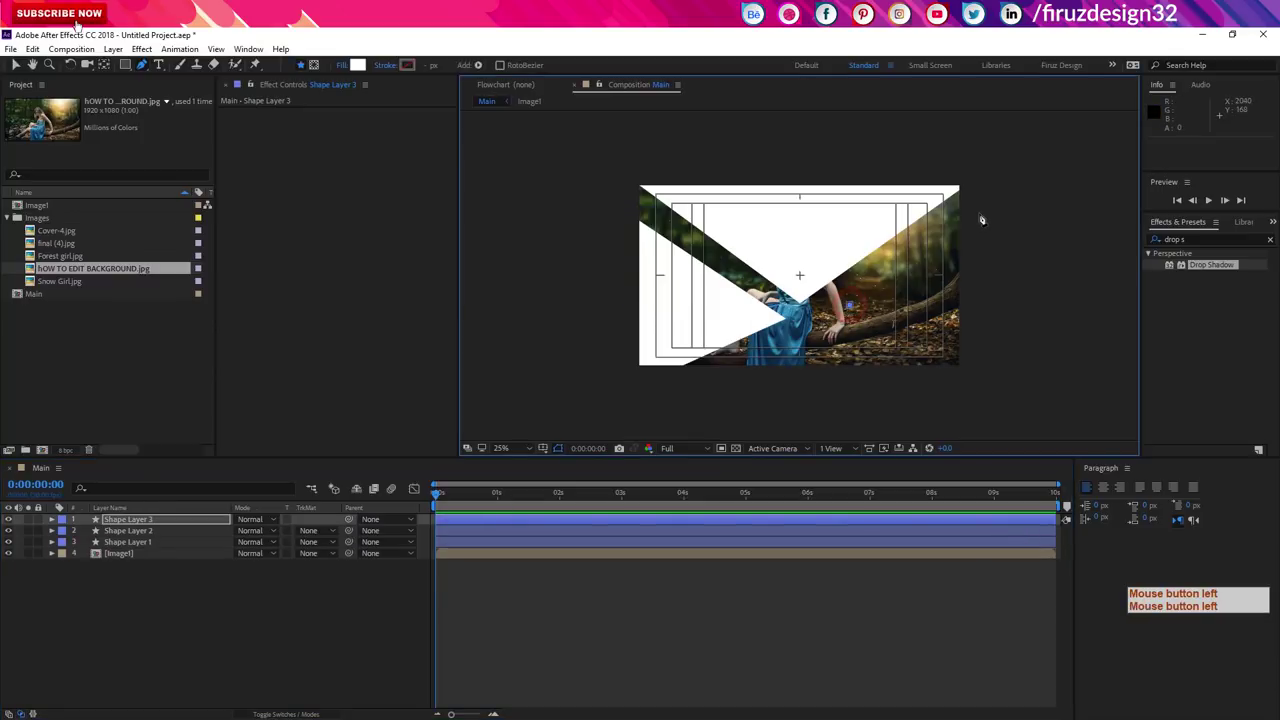
{"action": "left_click", "coordinate": [782, 314]}
{"action": "left_click", "coordinate": [782, 314]}
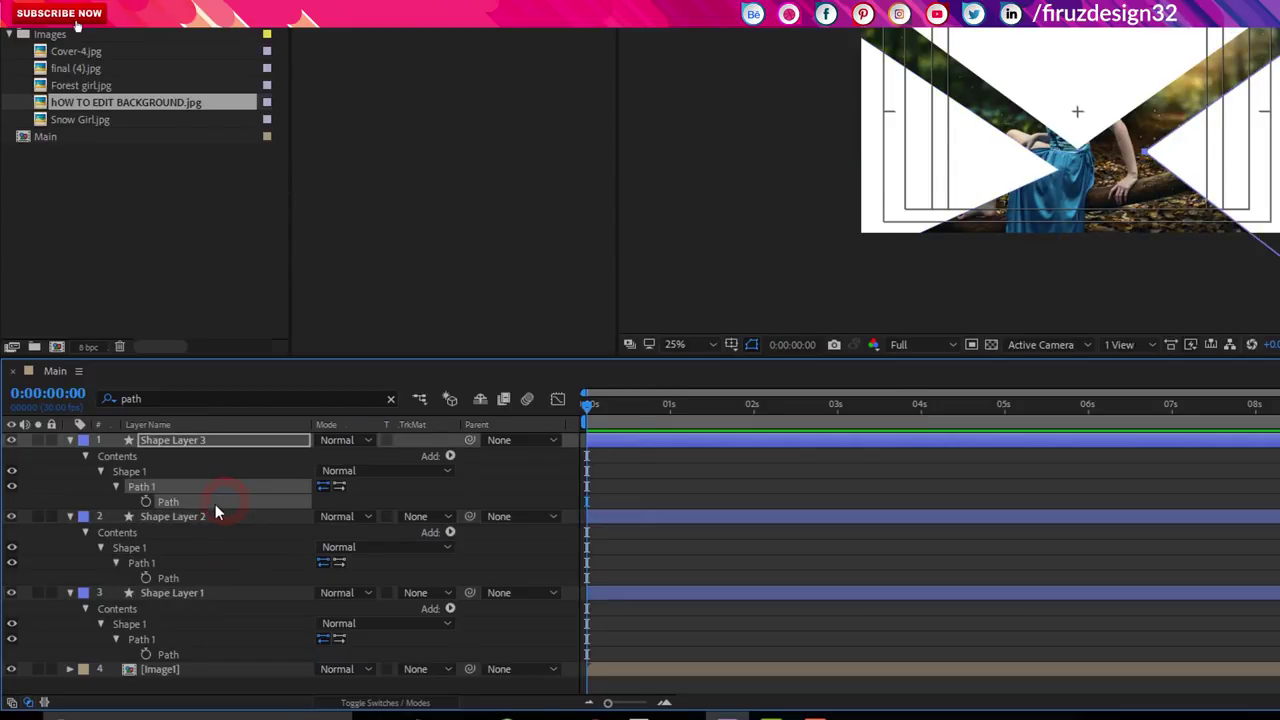
Step: Drag the triangle path corners beyond the frame edges, then collapse and select all three shape layers
{"action": "left_click", "coordinate": [831, 287]}
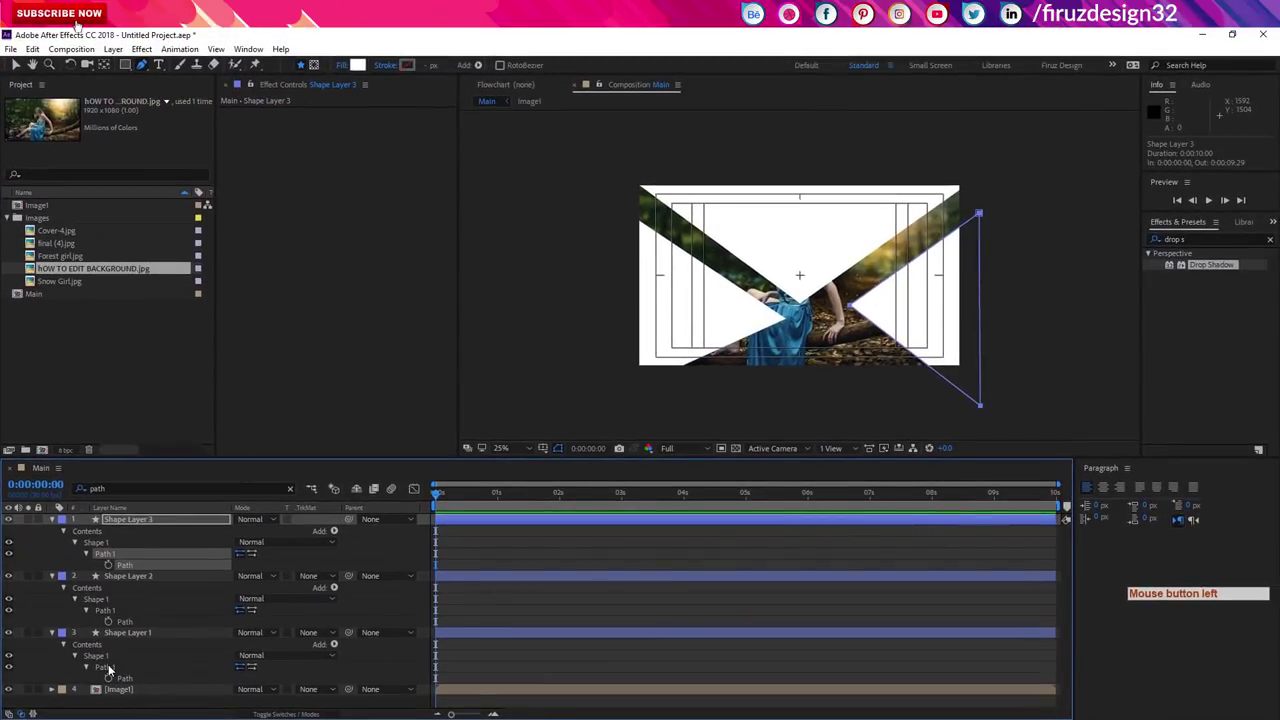
{"action": "left_click", "coordinate": [782, 314]}
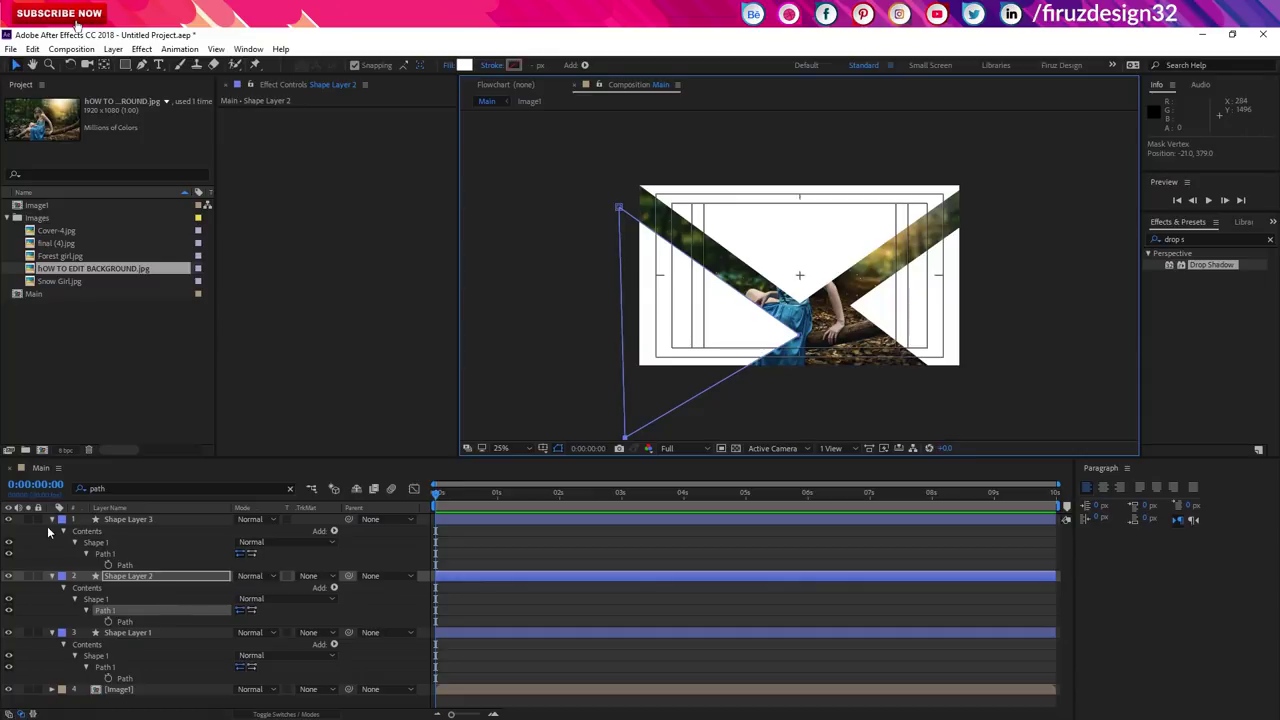
{"action": "left_click", "coordinate": [103, 525]}
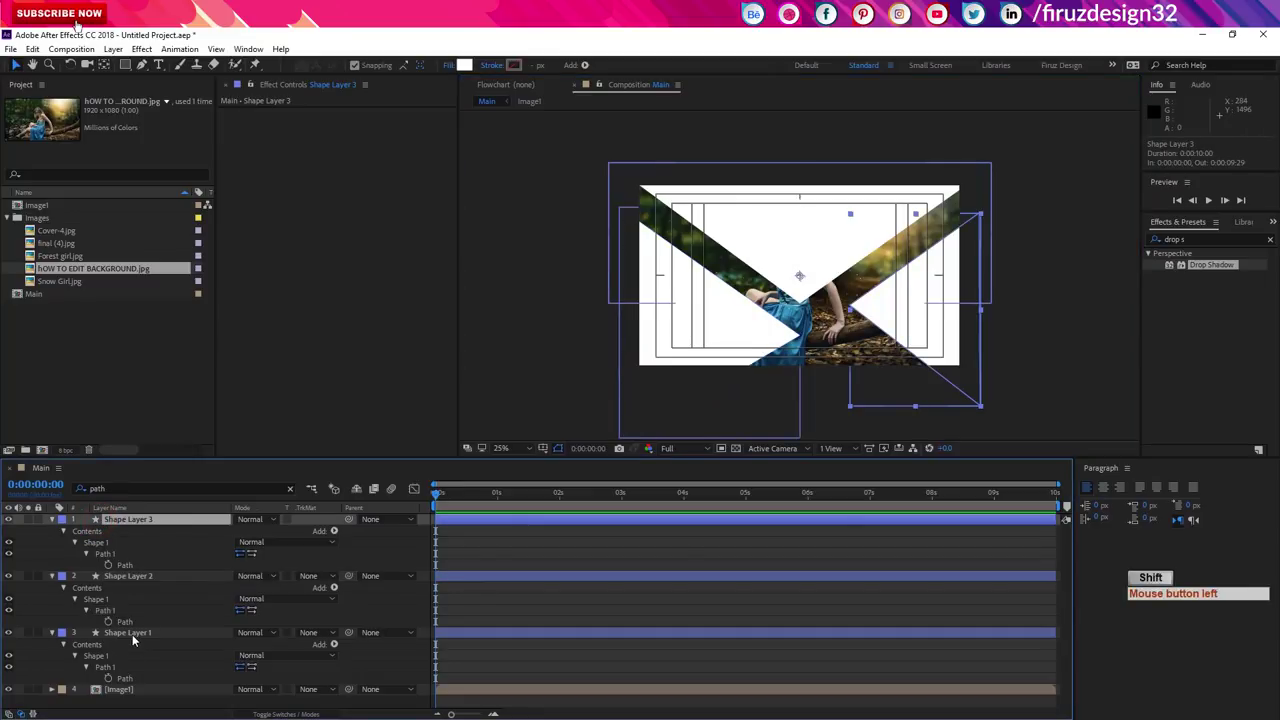
{"action": "double_click", "coordinate": [54, 555]}
{"action": "left_click", "coordinate": [52, 524]}
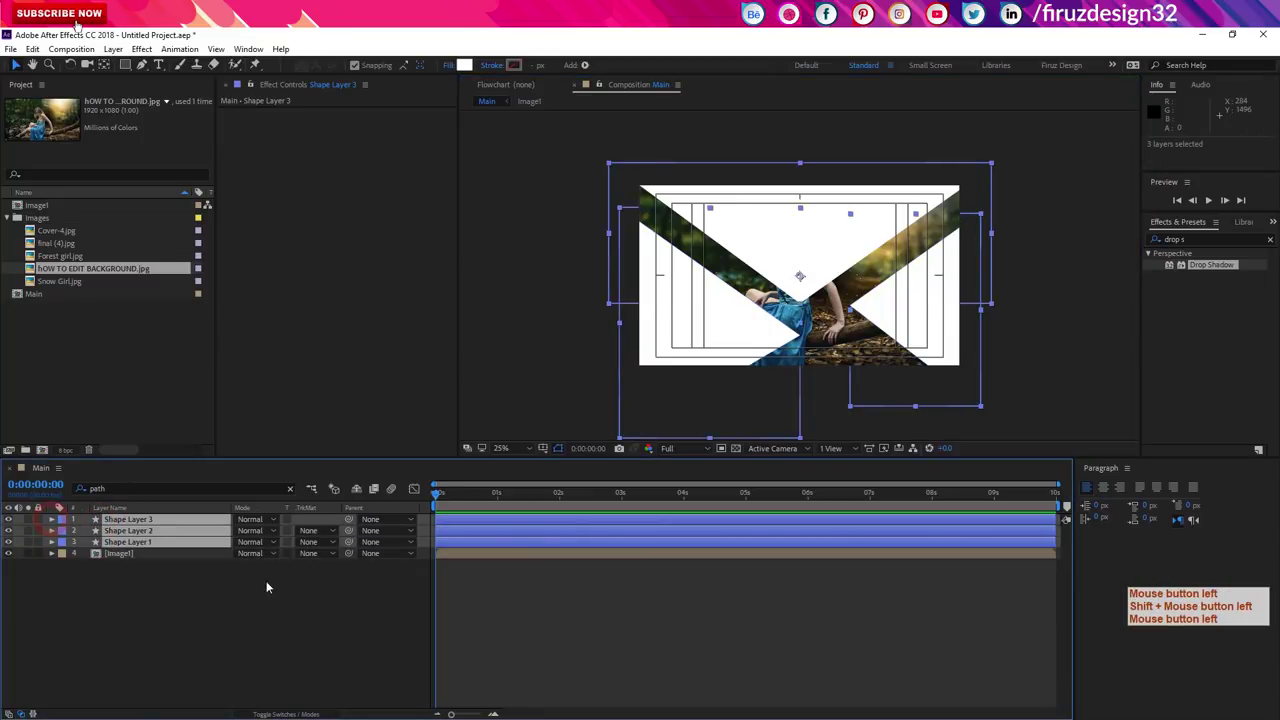
Step: Keyframe the triangles' Position at 0s and move the time indicator to 0:00:01:10
{"action": "key", "text": "shift+alt+p"}
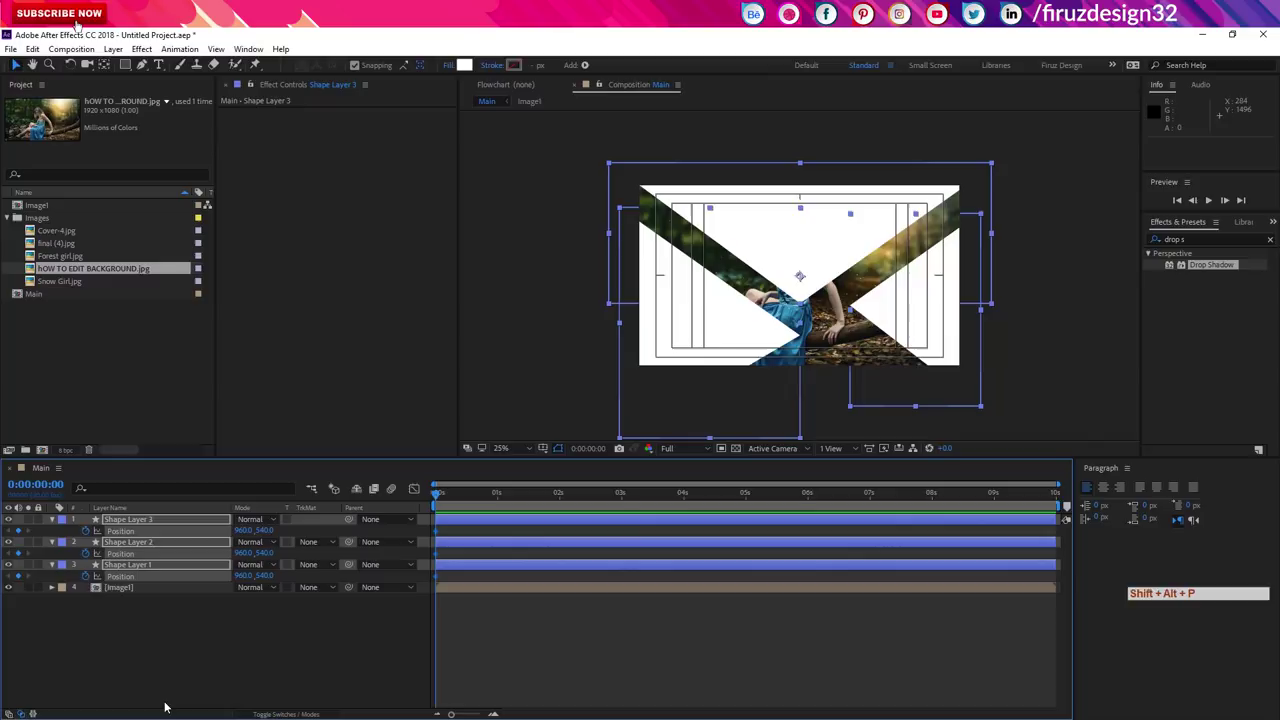
{"action": "key", "text": "shift+Page_Down"}
{"action": "key", "text": "shift+Page_Down"}
{"action": "key", "text": "shift+Page_Down"}
{"action": "key", "text": "shift+Page_Down"}
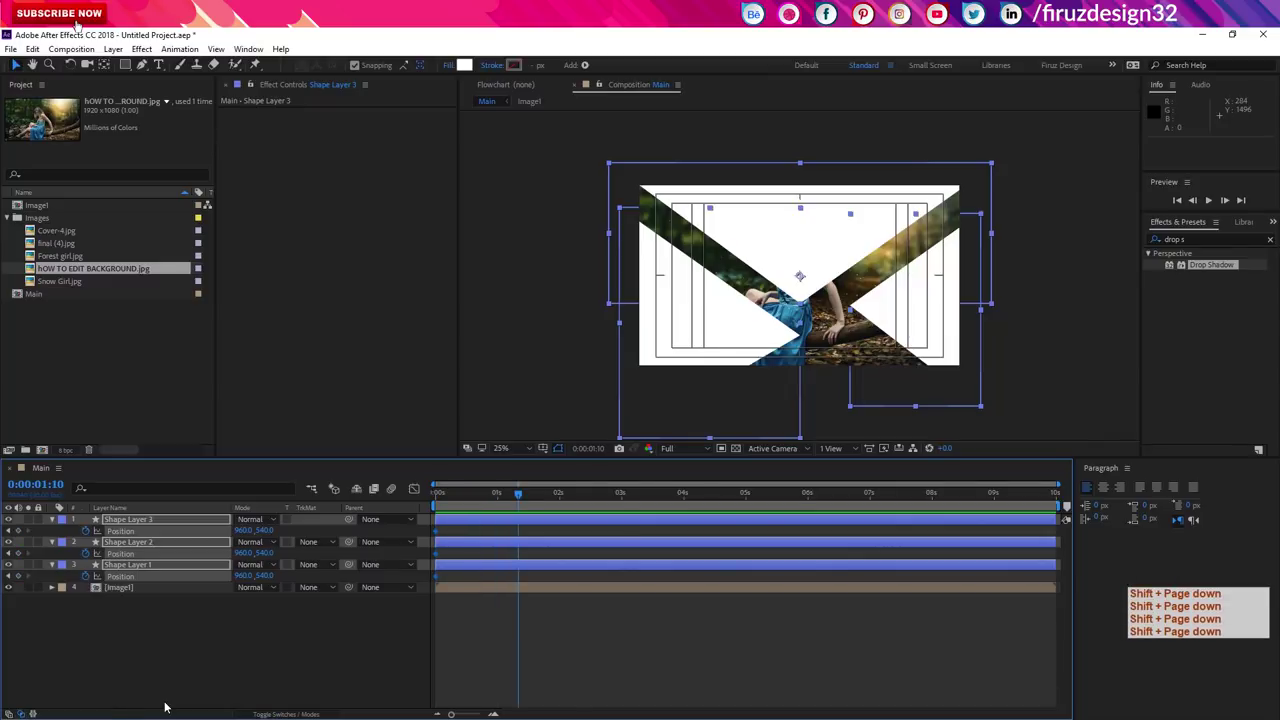
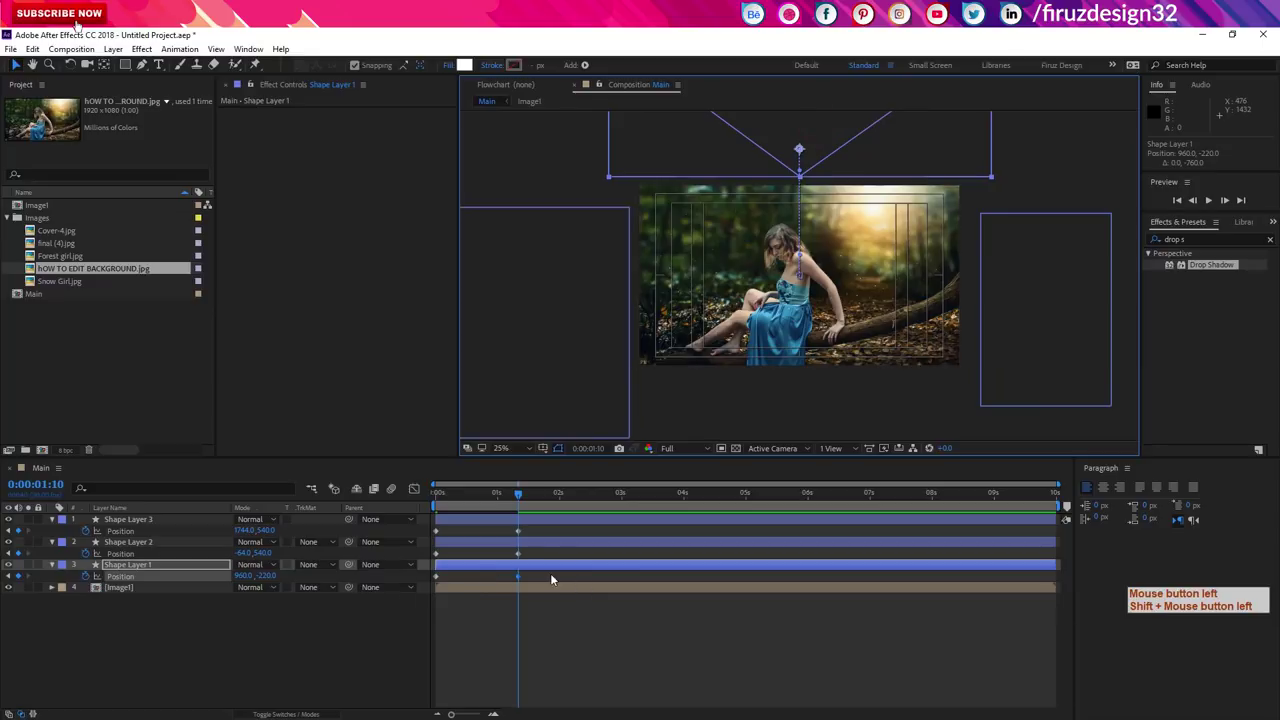
Step: Easy Ease the Position keyframes and stretch the end keyframes' influence to 100% in the Graph Editor
{"action": "left_click", "coordinate": [546, 584]}
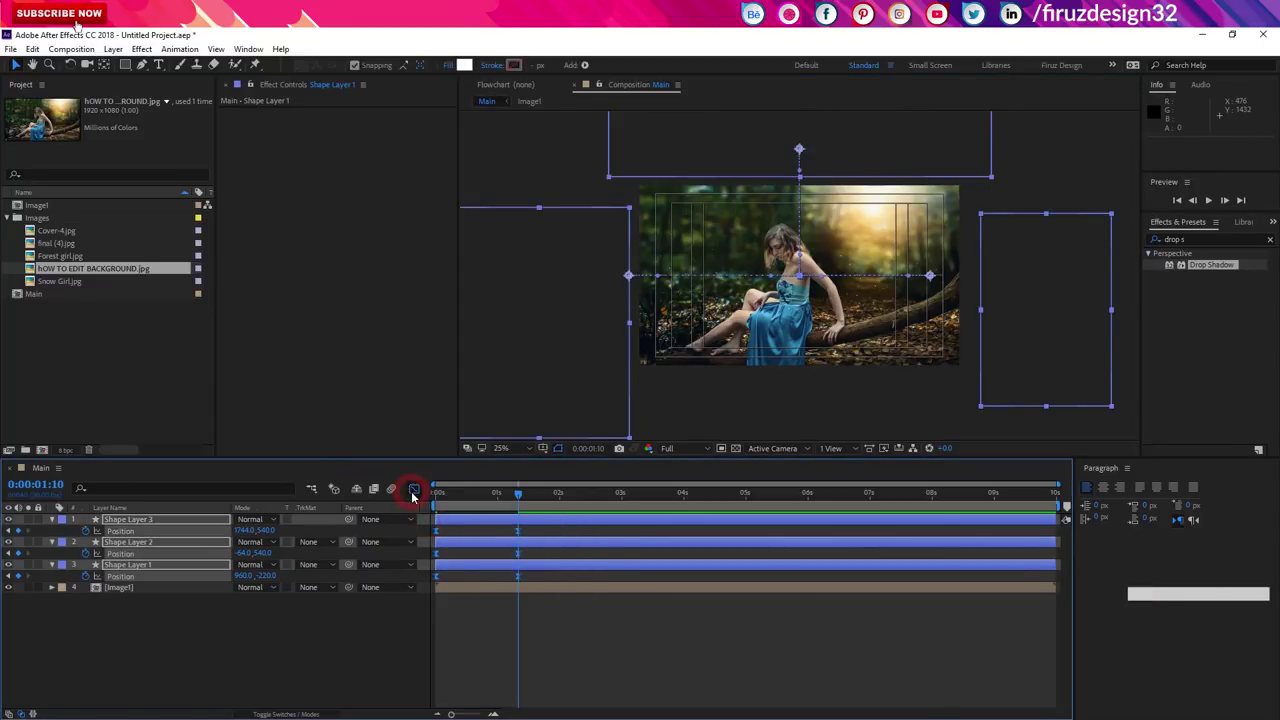
{"action": "left_click", "coordinate": [550, 681]}
{"action": "left_click", "coordinate": [514, 678]}
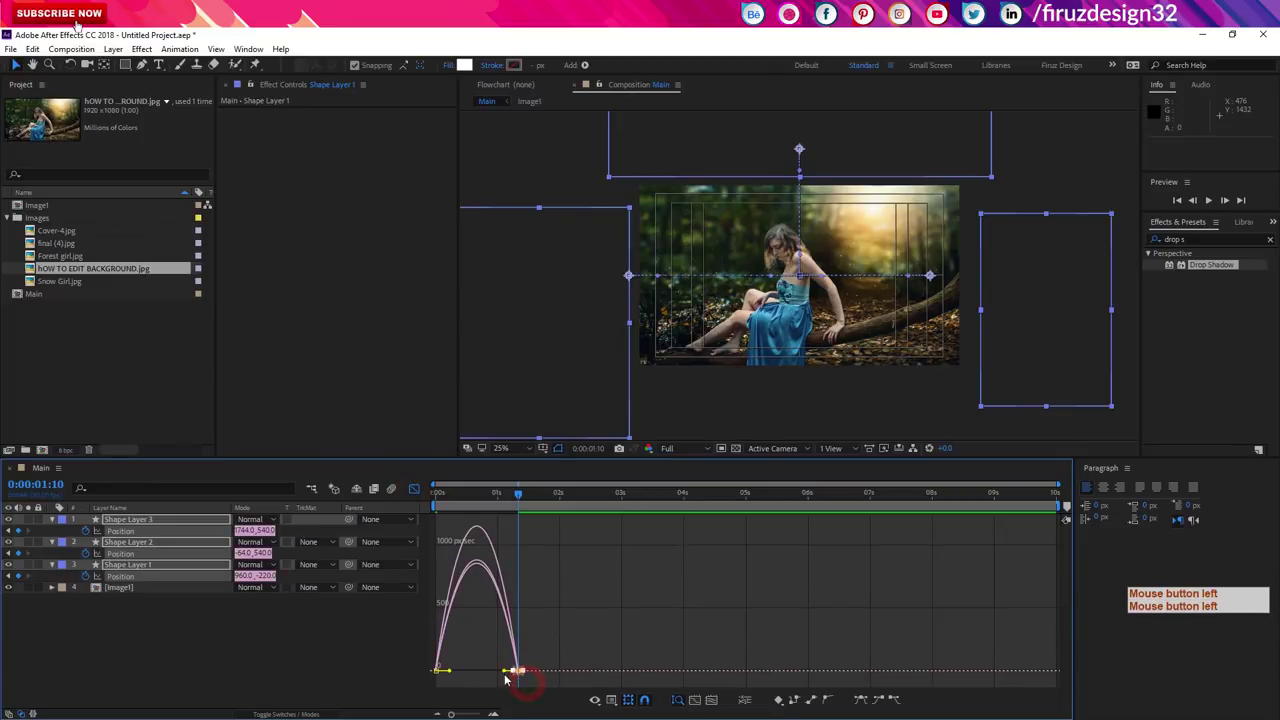
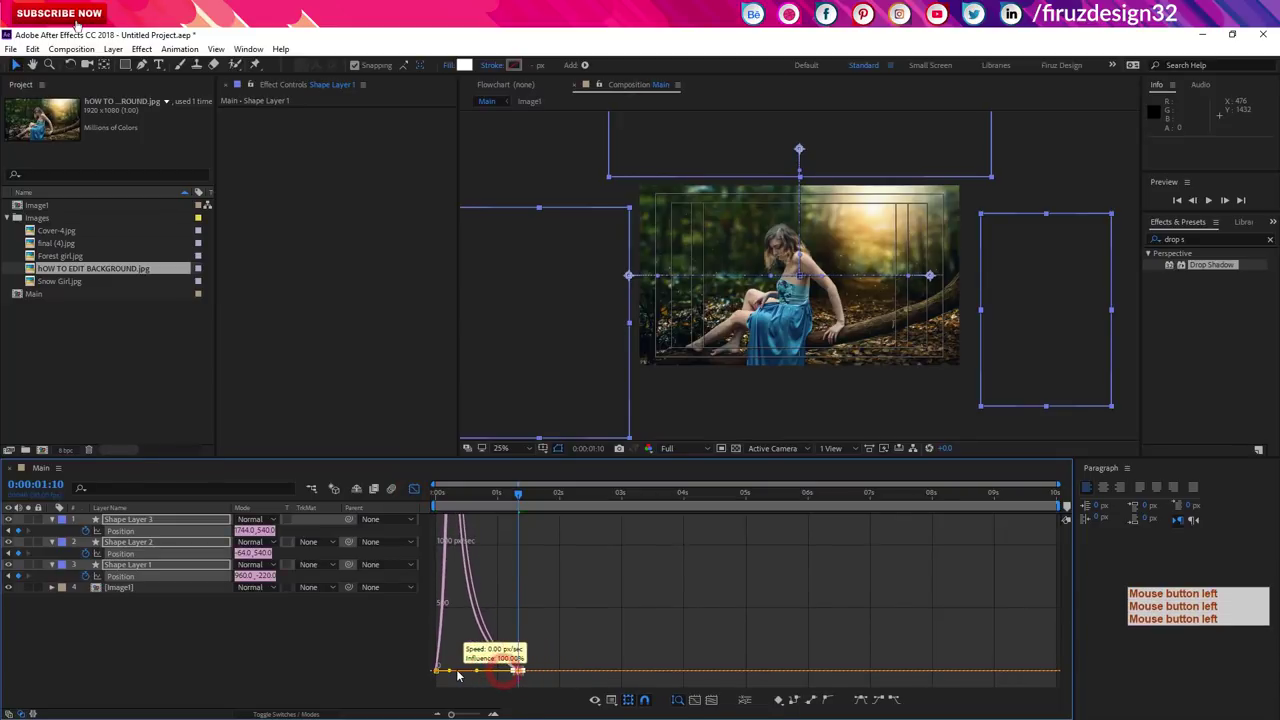
{"action": "left_click", "coordinate": [420, 493]}
{"action": "key", "text": "space"}
{"action": "left_click", "coordinate": [477, 501]}
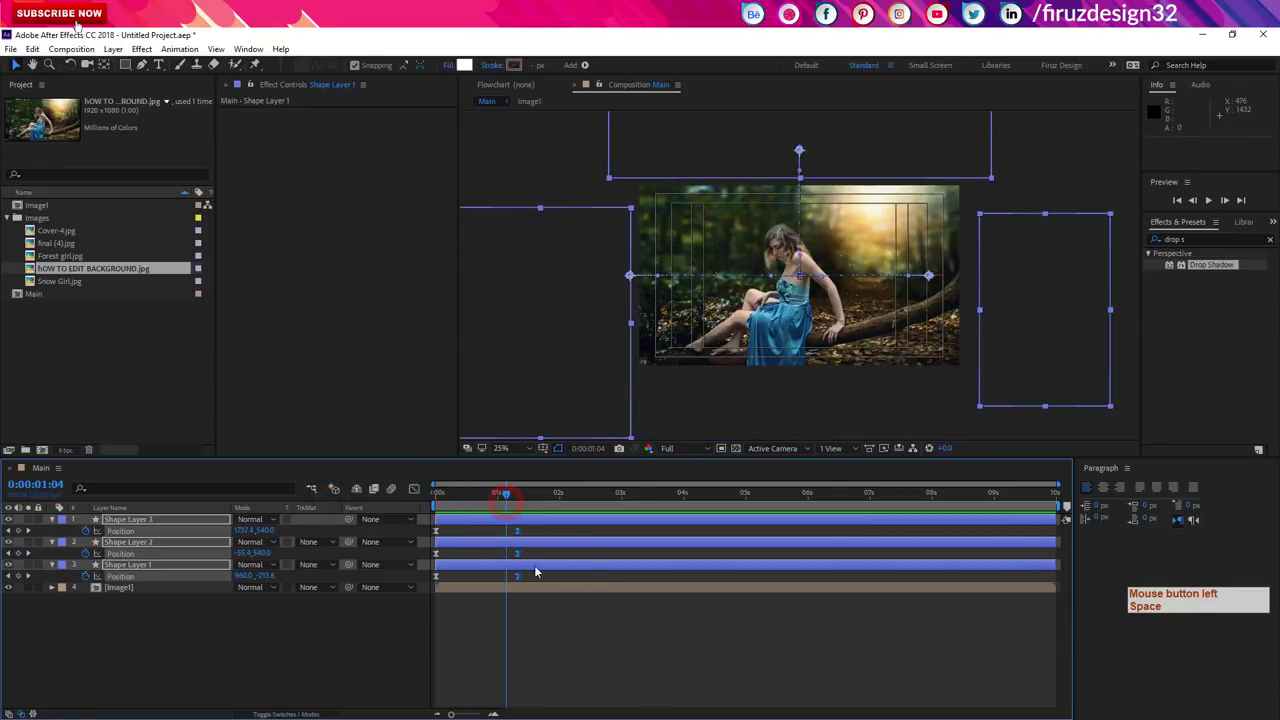
{"action": "left_click", "coordinate": [537, 580]}
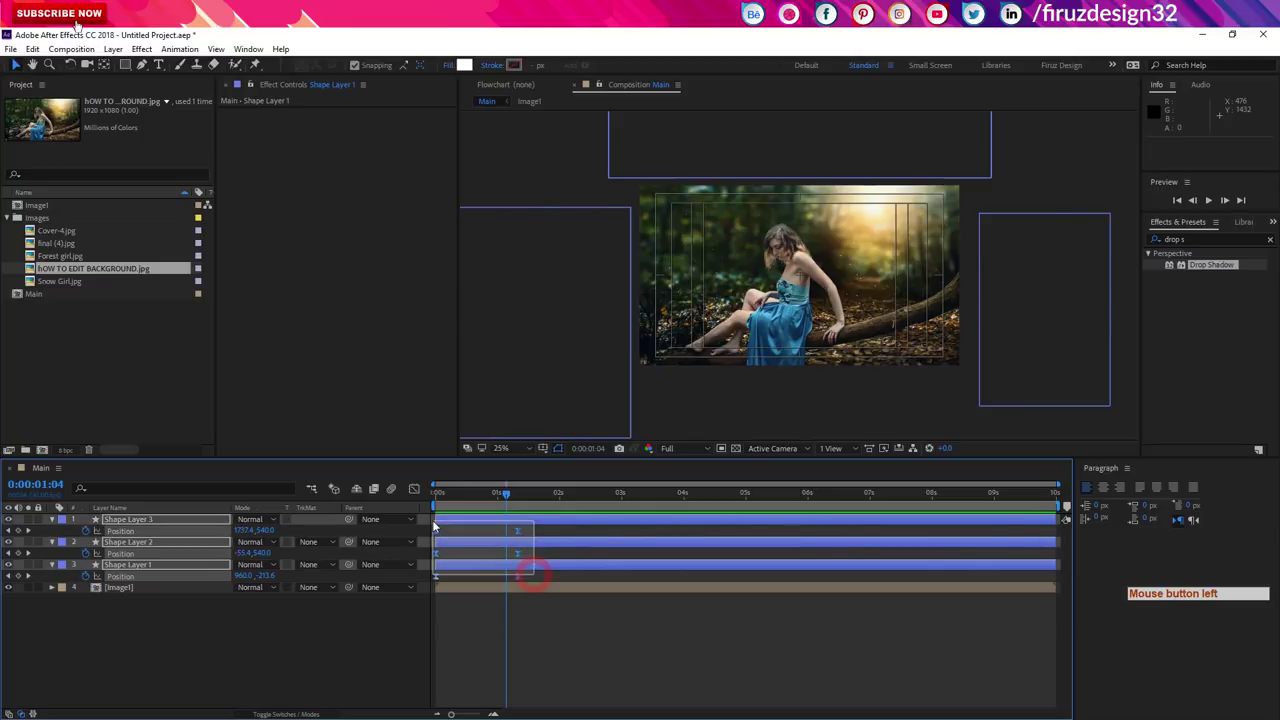
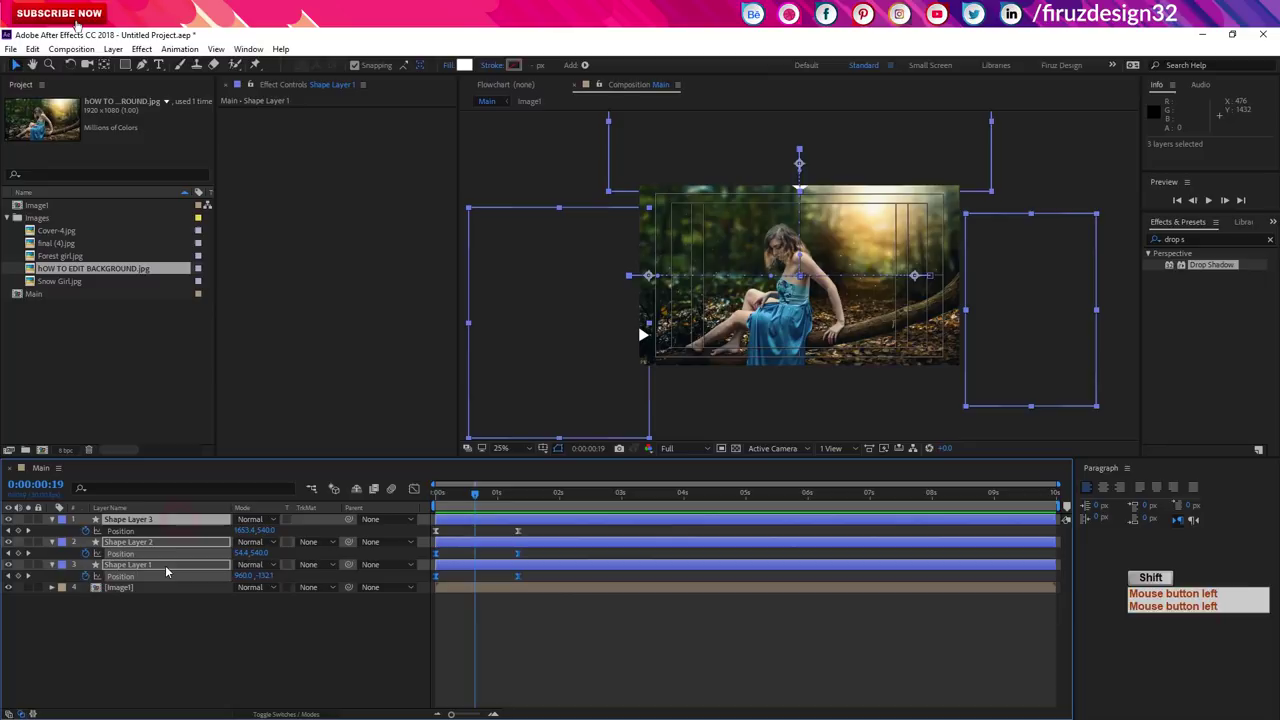
Step: Precompose the three triangle layers as Matt1
{"action": "left_click", "coordinate": [168, 571]}
{"action": "left_click", "coordinate": [168, 569]}
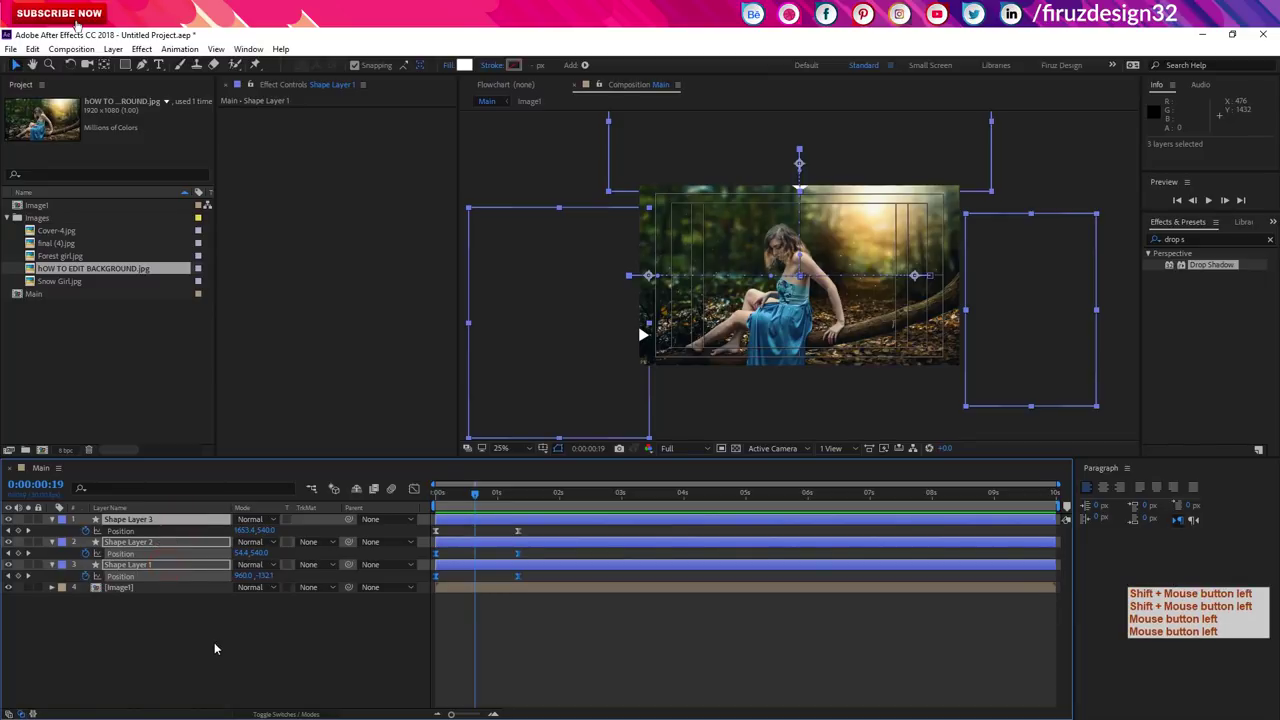
{"action": "key", "text": "ctrl+shift+c"}
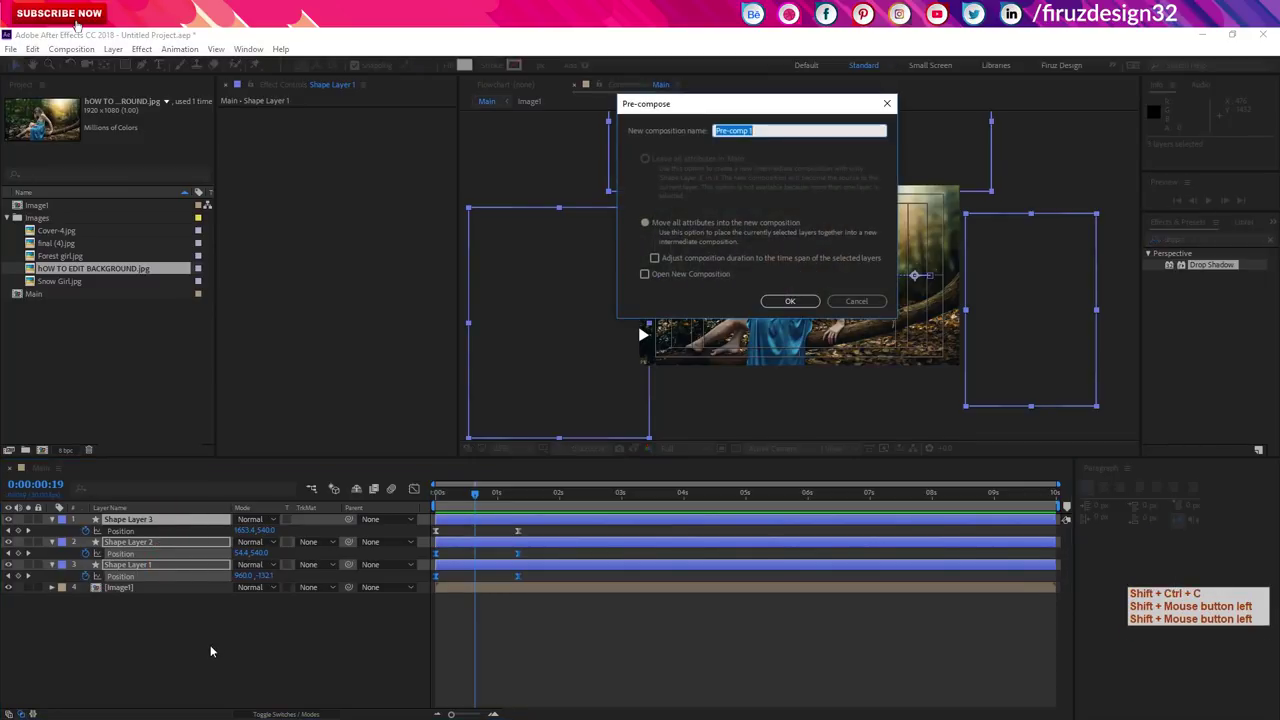
{"action": "key", "text": "t"}
{"action": "key", "text": "t"}
{"action": "key", "text": "Return"}
{"action": "key", "text": "KP_1"}
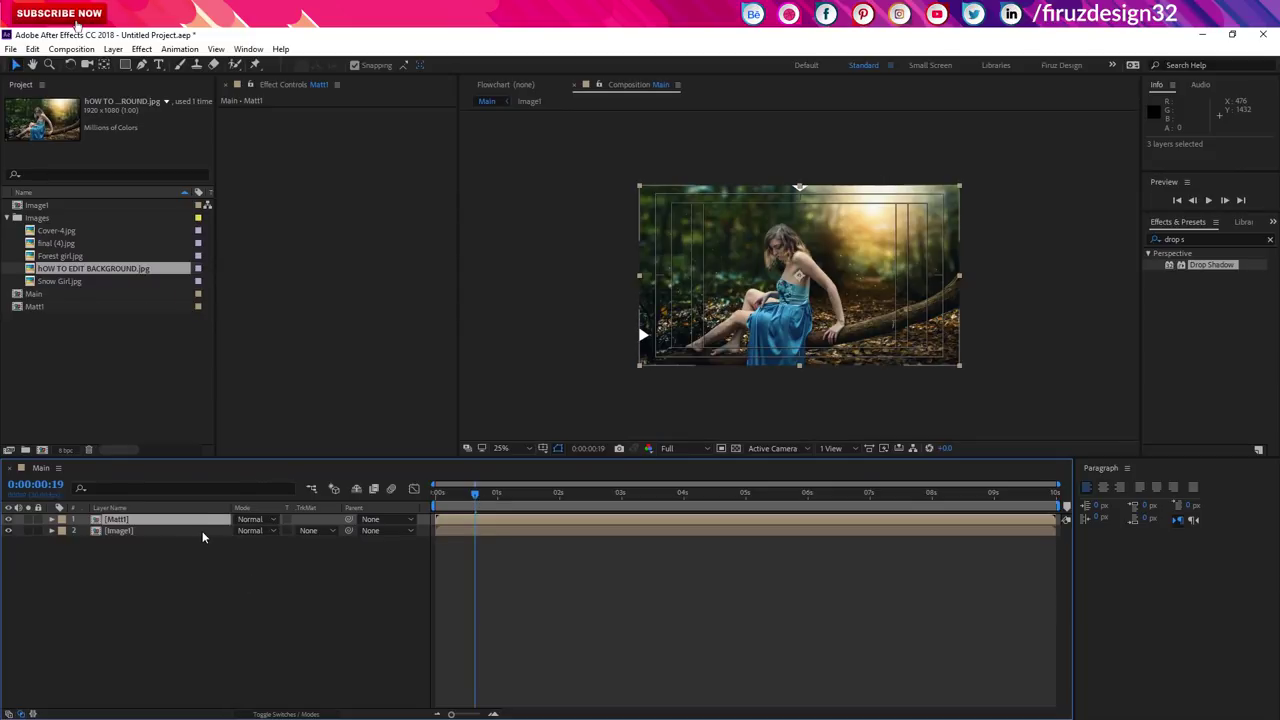
Step: Duplicate Image1 twice and set the copy beneath Matt1 to Alpha Matte
{"action": "left_click", "coordinate": [316, 641]}
{"action": "key", "text": "ctrl+d"}
{"action": "key", "text": "ctrl+d"}
{"action": "left_click", "coordinate": [317, 535]}
{"action": "left_click", "coordinate": [343, 576]}
Step: Add an adjustment layer with Camera Lens Blur beneath the matted Image1 copy
{"action": "left_click", "coordinate": [502, 504]}
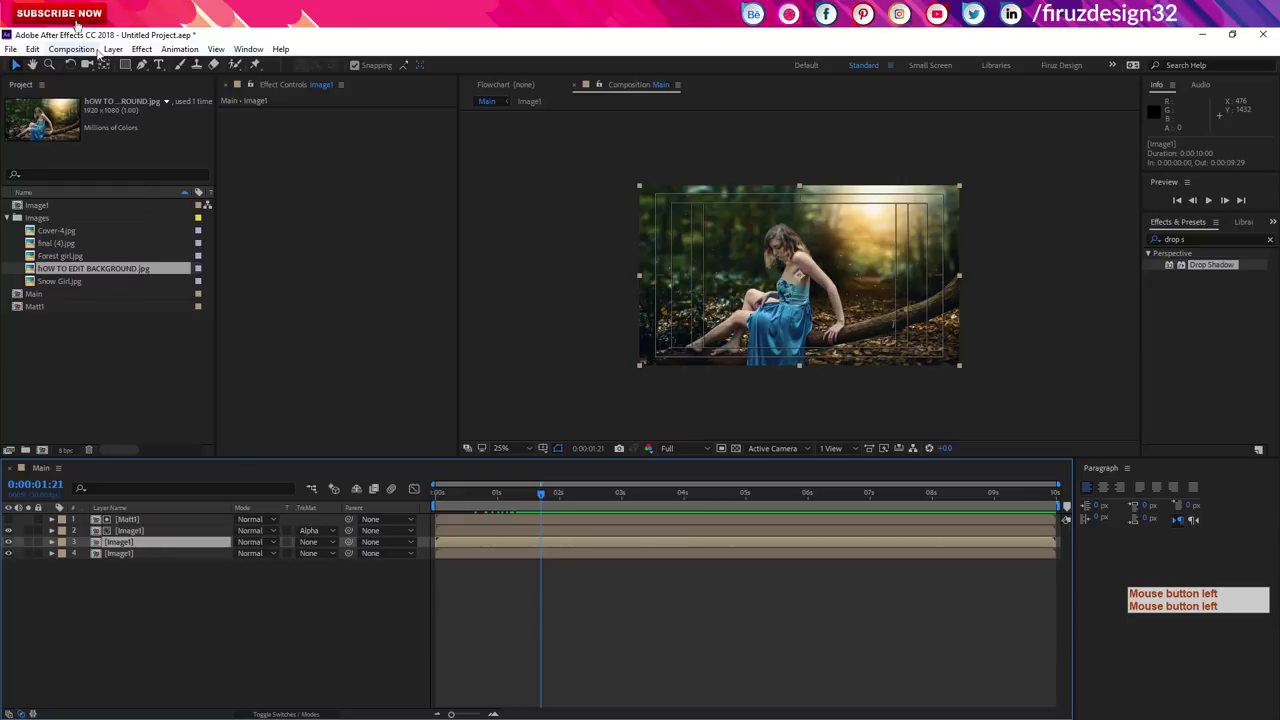
{"action": "left_click", "coordinate": [111, 50]}
{"action": "left_click", "coordinate": [96, 70]}
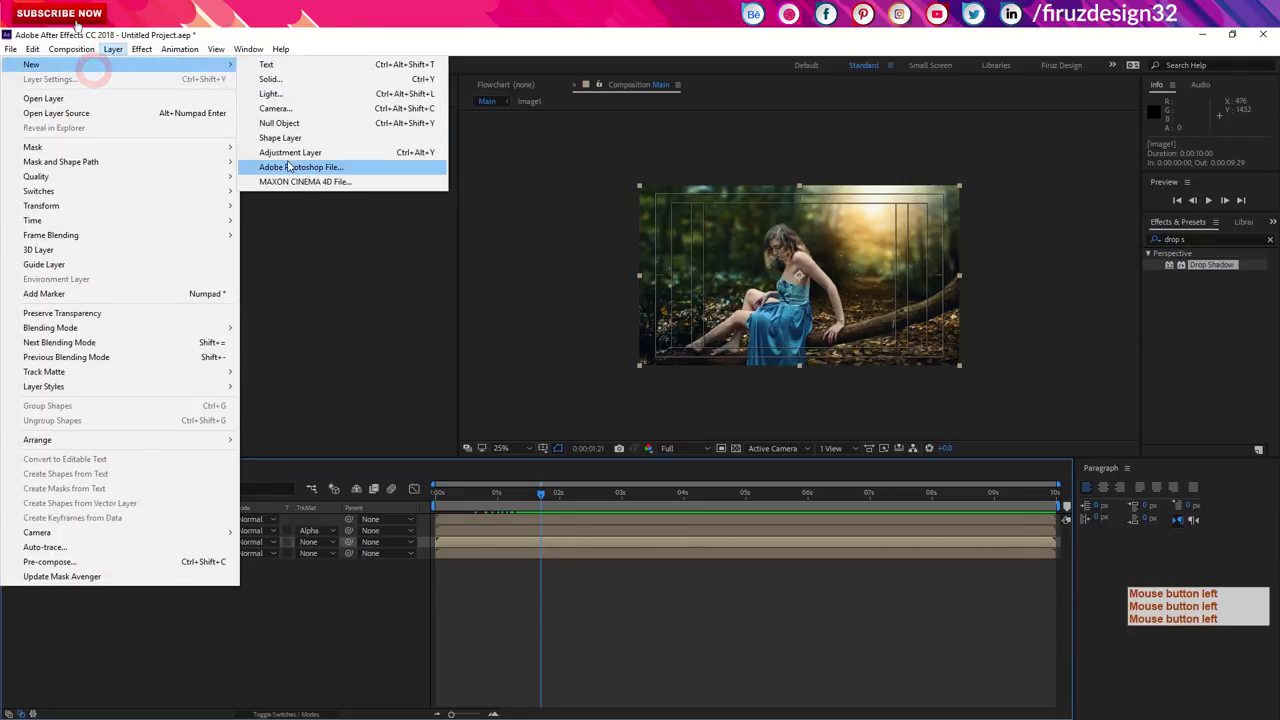
{"action": "left_click", "coordinate": [1086, 237]}
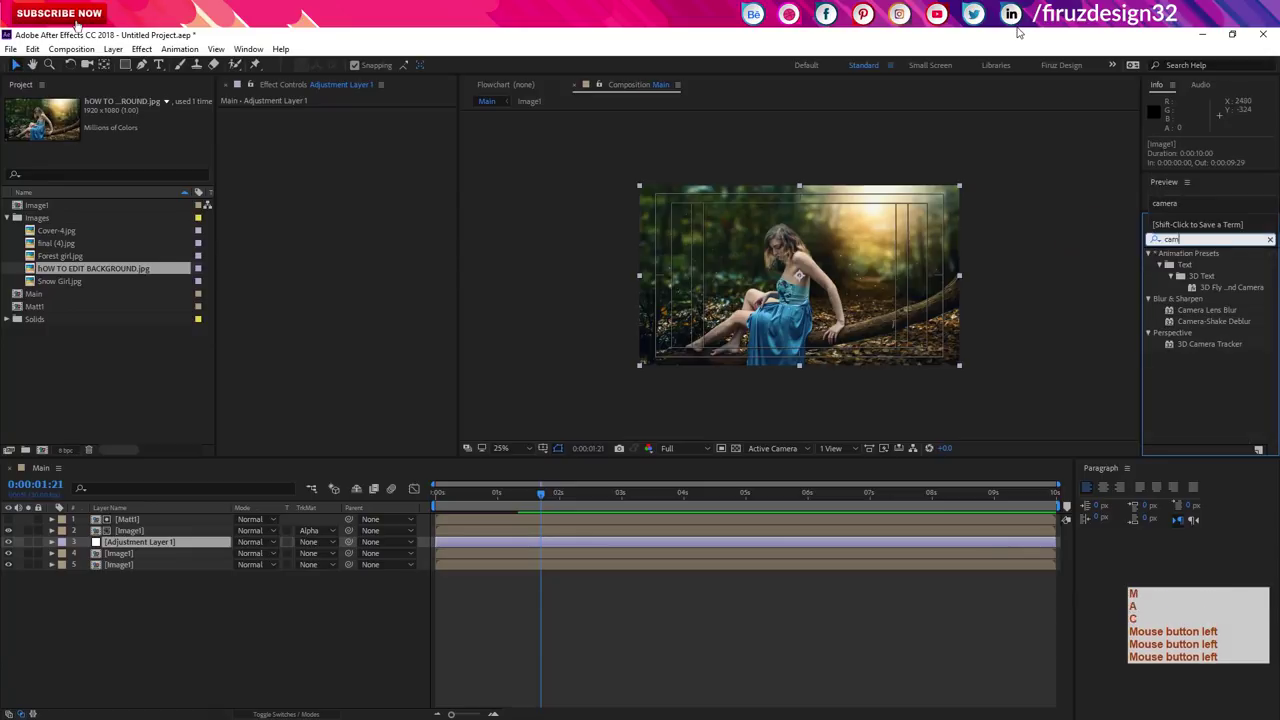
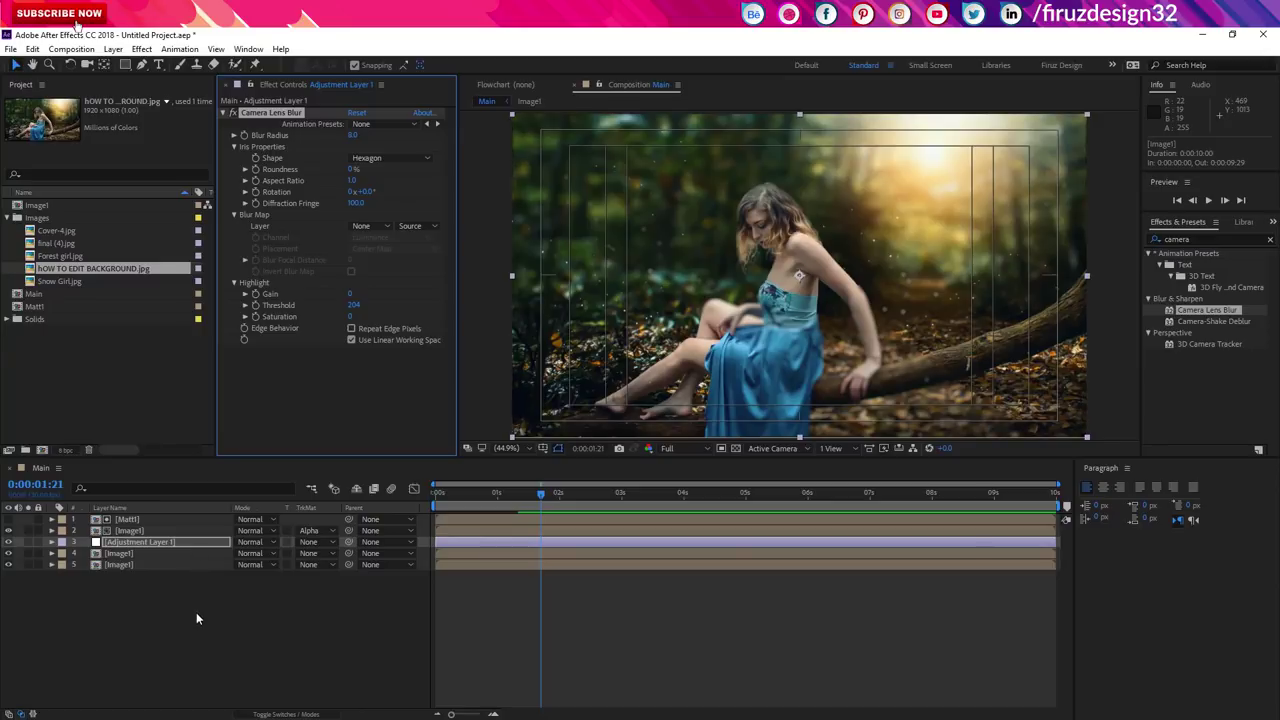
{"action": "left_click", "coordinate": [206, 530]}
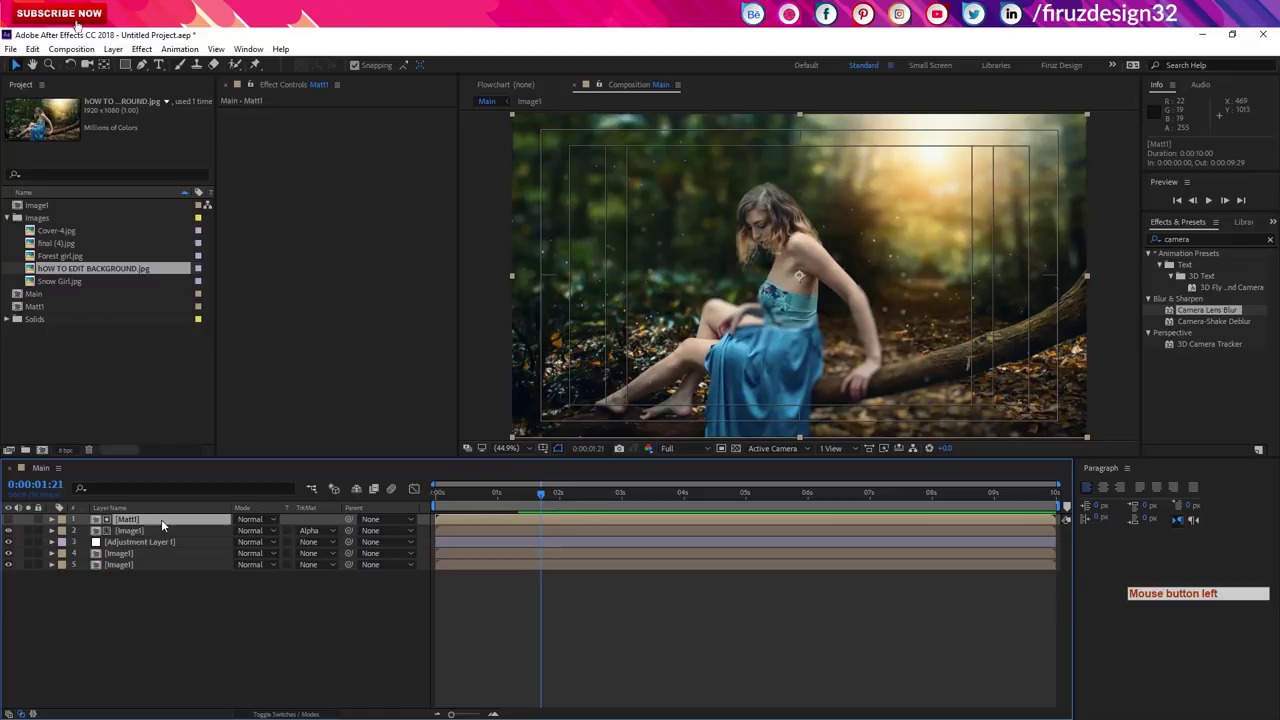
Step: Copy the three shape layers from inside the Matt1 composition and return to Main
{"action": "left_click", "coordinate": [165, 522]}
{"action": "left_click", "coordinate": [165, 522]}
{"action": "left_click", "coordinate": [172, 546]}
{"action": "key", "text": "ctrl+c"}
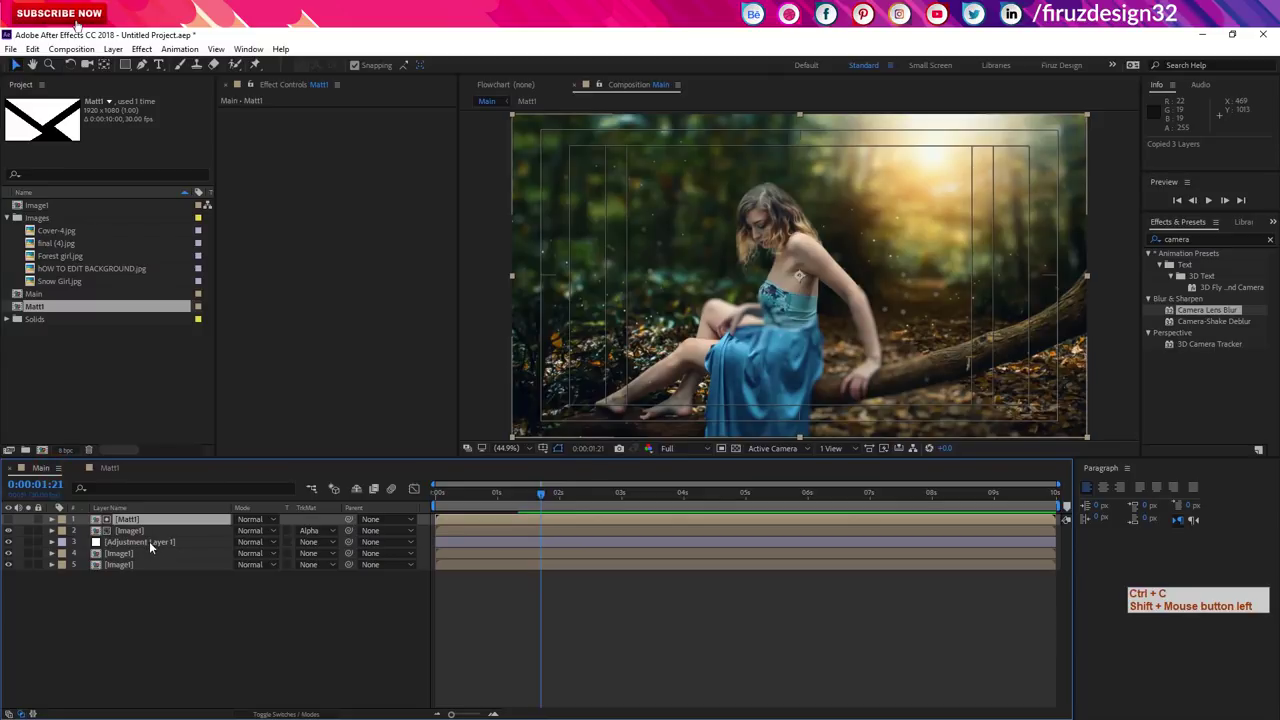
{"action": "key", "text": "ctrl+c"}
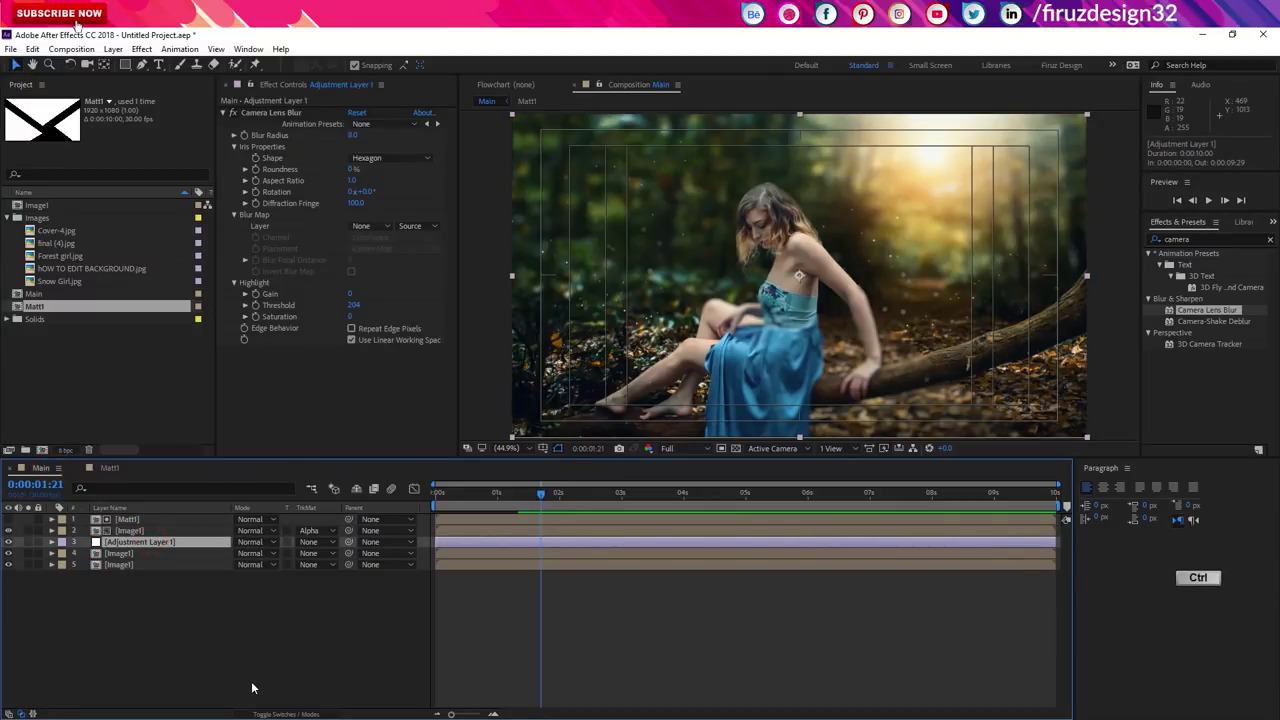
Step: Paste the three triangle shapes into Main and copy Shape Layer 3's Drop Shadow (distance 47, softness 56)
{"action": "key", "text": "ctrl+v"}
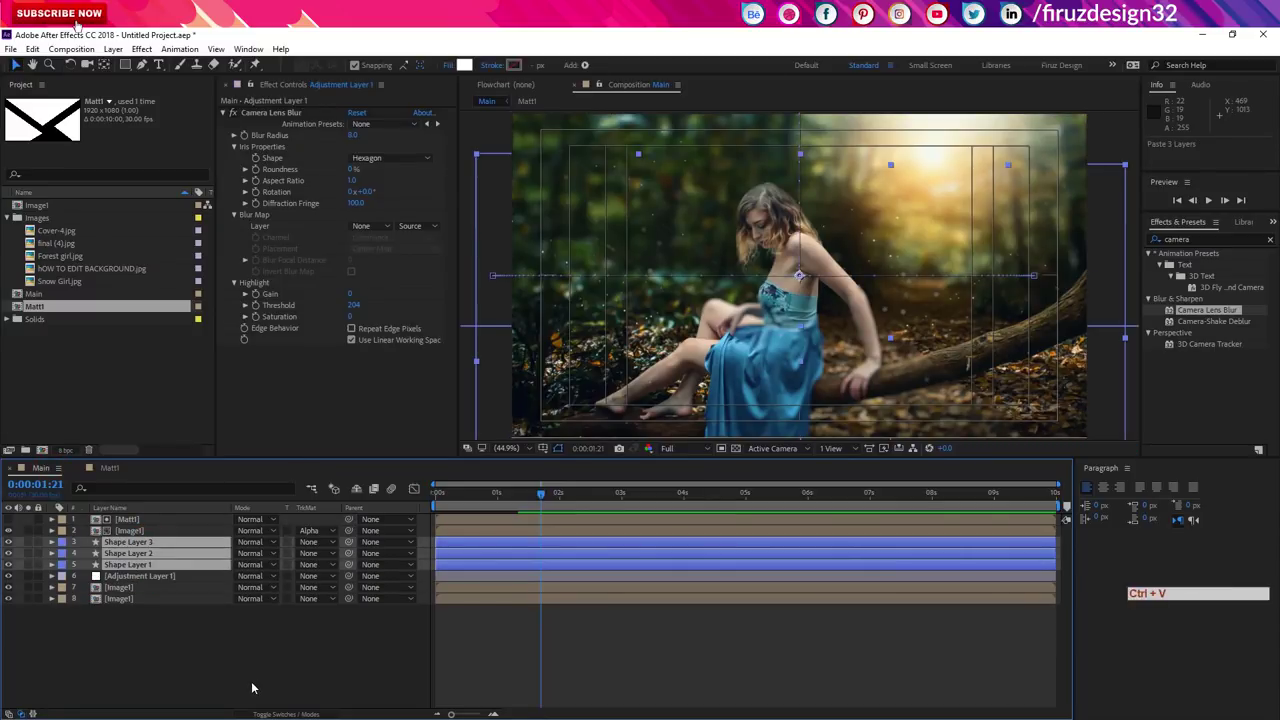
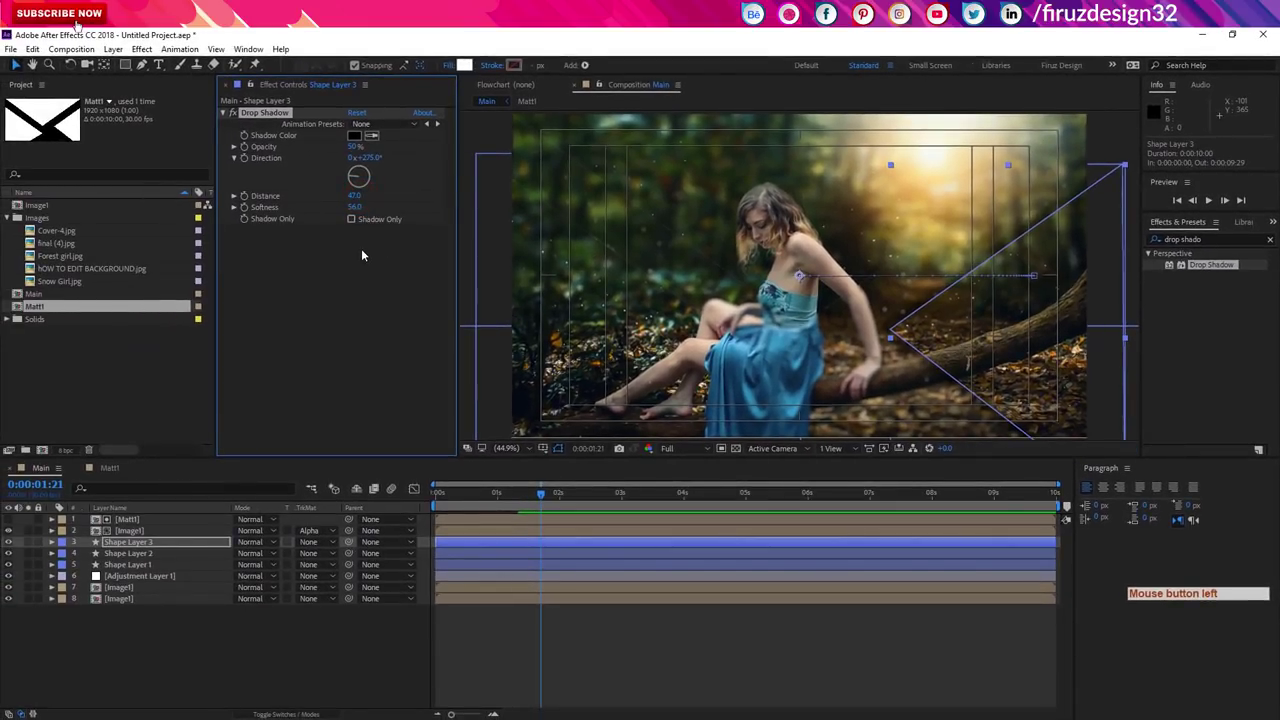
{"action": "left_click", "coordinate": [276, 110]}
{"action": "left_click", "coordinate": [277, 114]}
{"action": "key", "text": "ctrl+c"}
{"action": "key", "text": "ctrl+c"}
Step: Paste the Drop Shadow onto the other two shapes and reverse Shape Layer 2's shadow Direction
{"action": "double_click", "coordinate": [152, 571]}
{"action": "key", "text": "ctrl+c"}
{"action": "key", "text": "ctrl+v"}
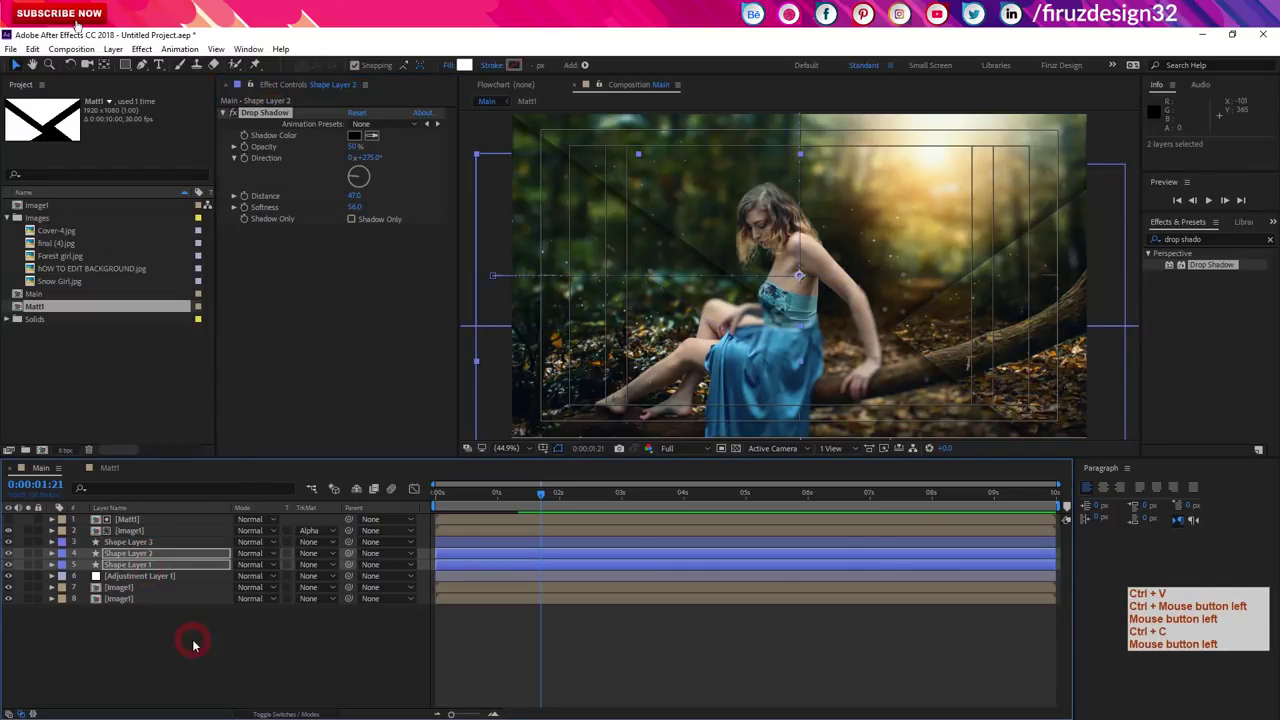
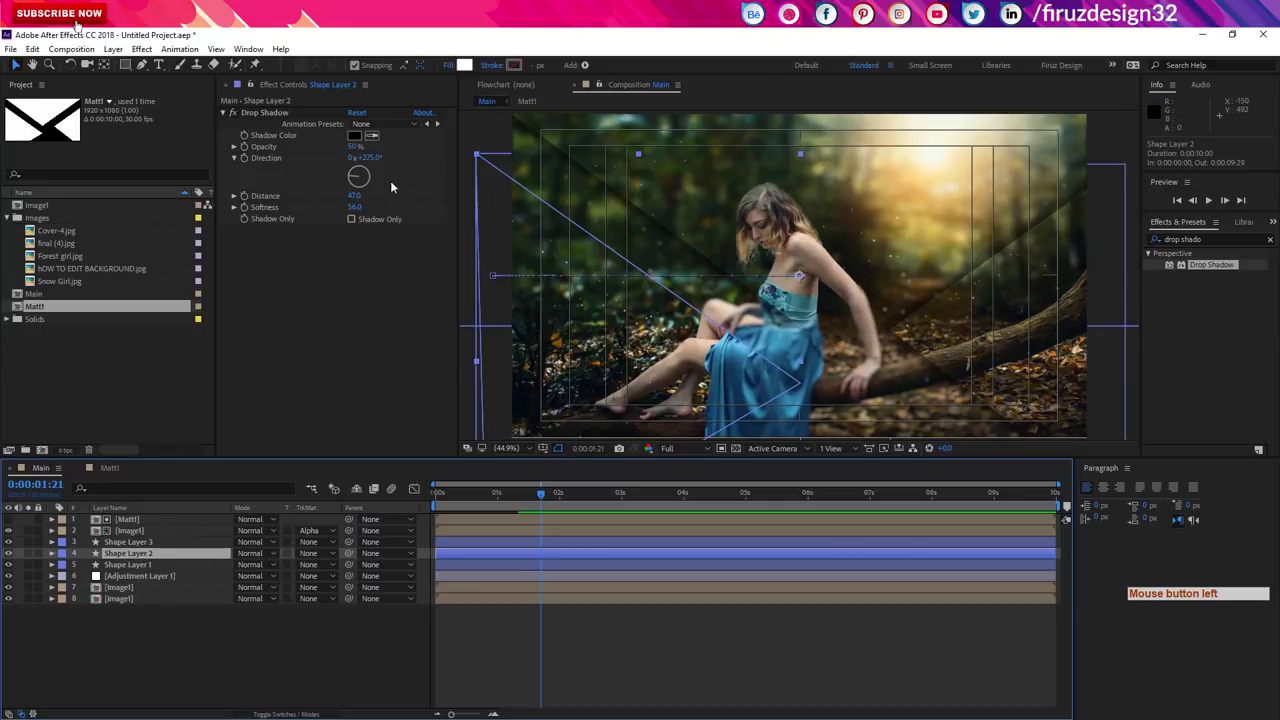
{"action": "left_click", "coordinate": [370, 179]}
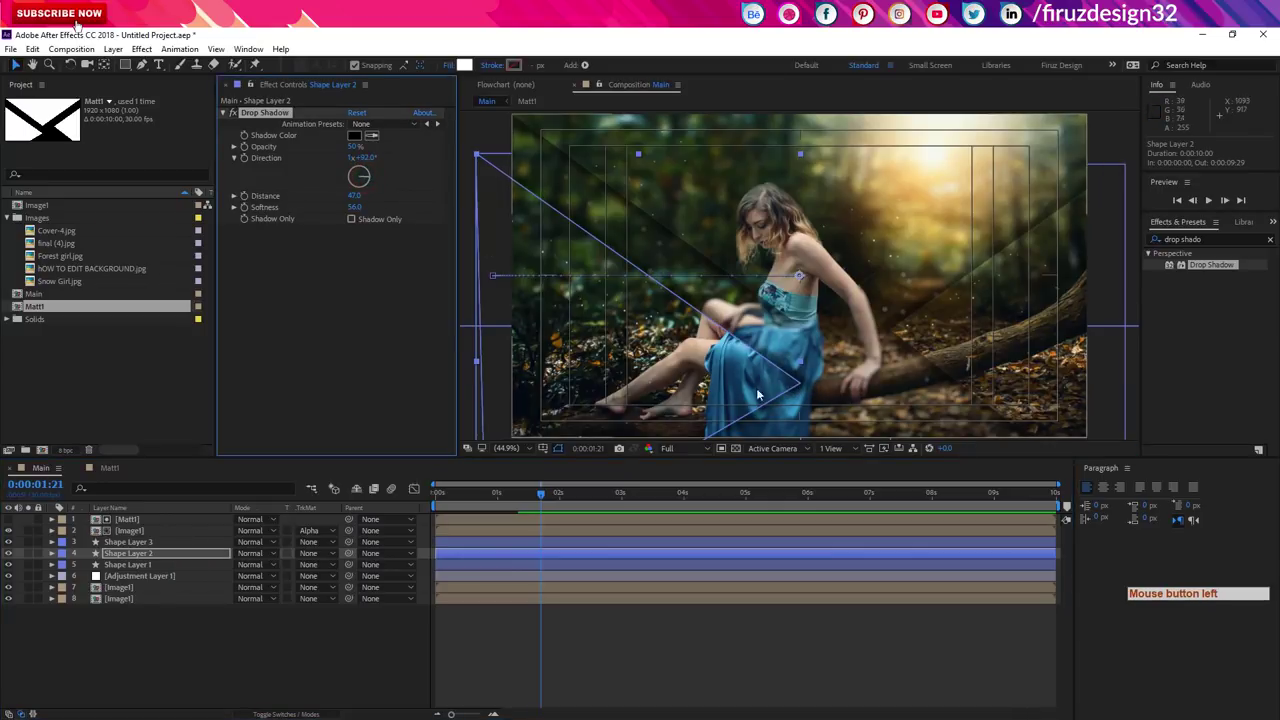
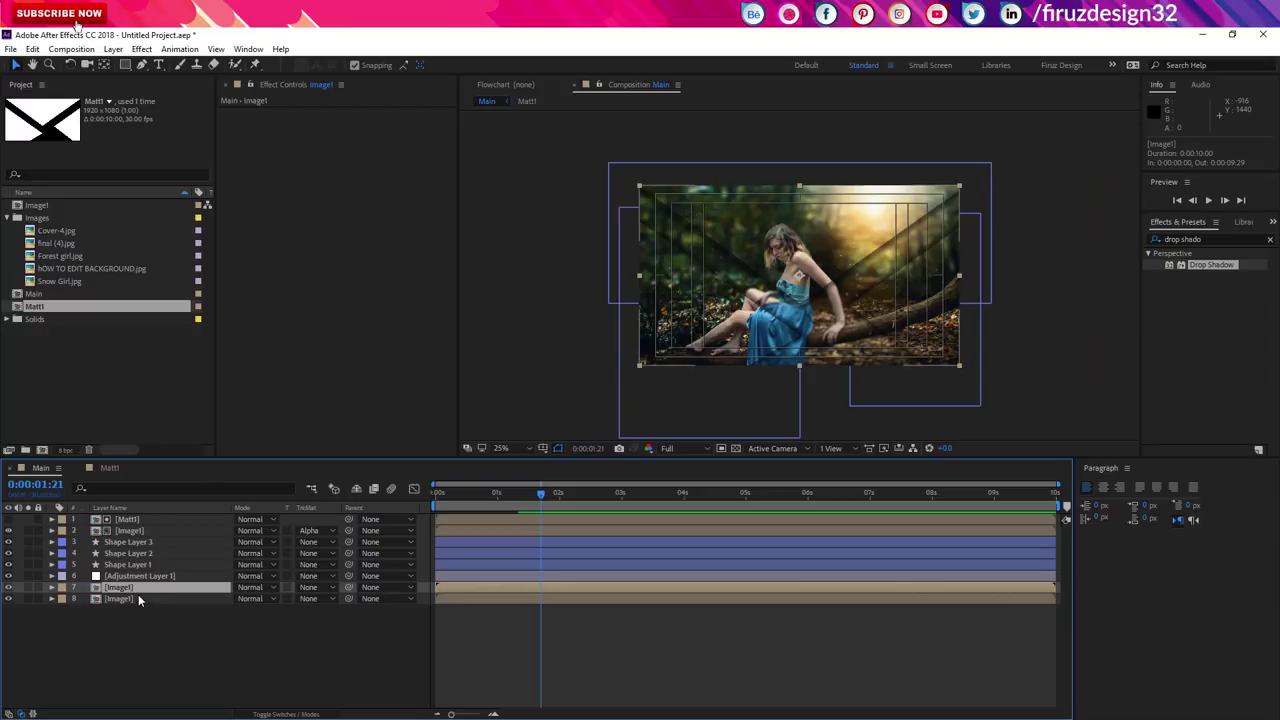
Step: Draw a large triangle mask on Image1, share it with the other Image1 copy, and set the first to Subtract
{"action": "left_click", "coordinate": [146, 70]}
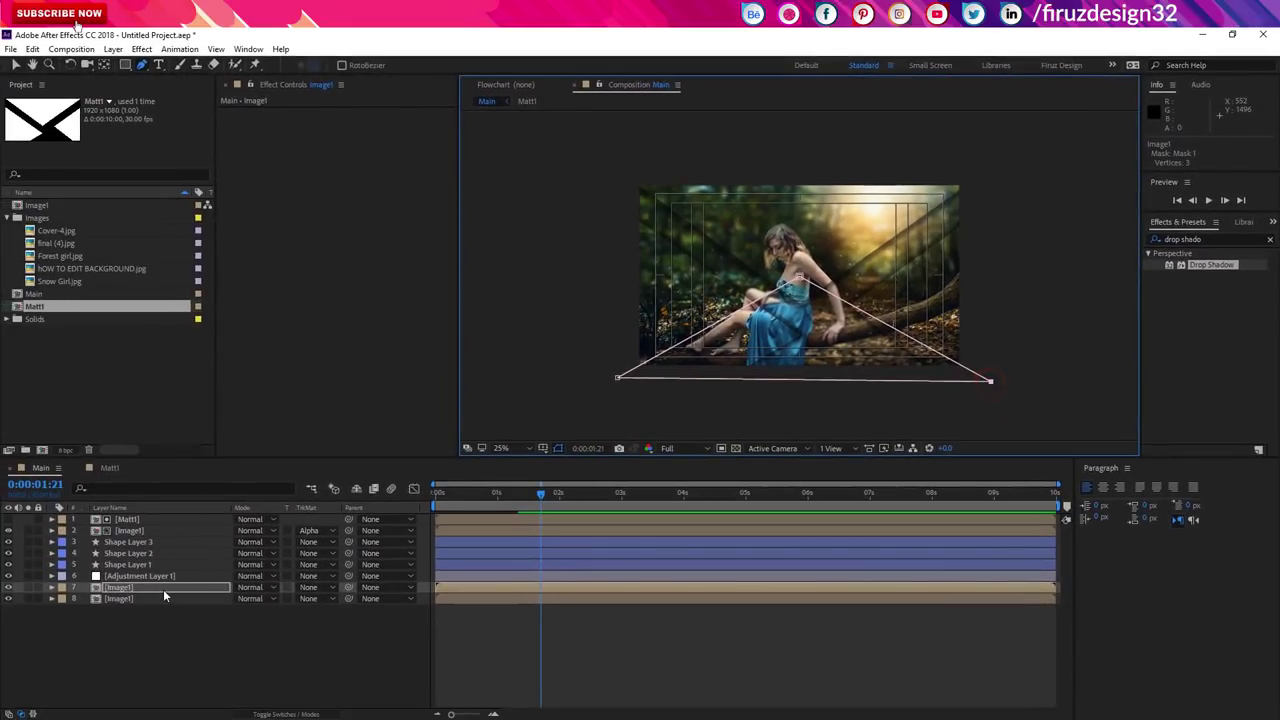
{"action": "left_click", "coordinate": [168, 588]}
{"action": "key", "text": "m"}
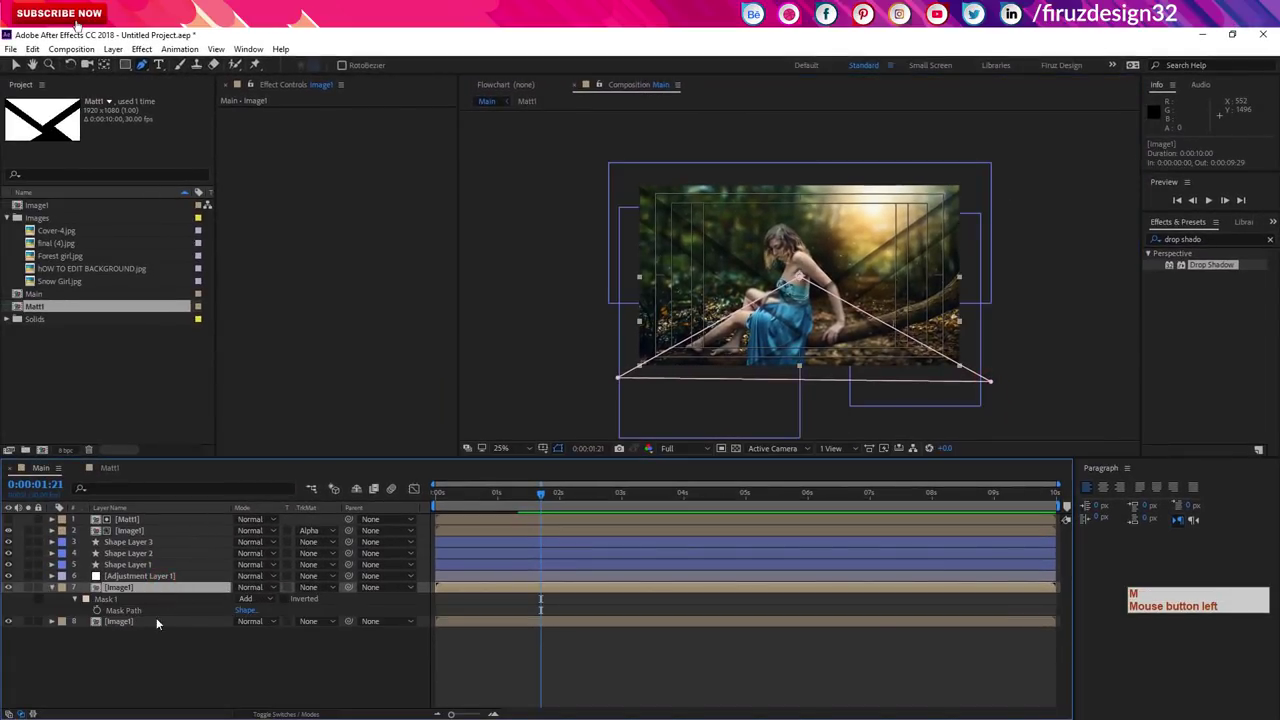
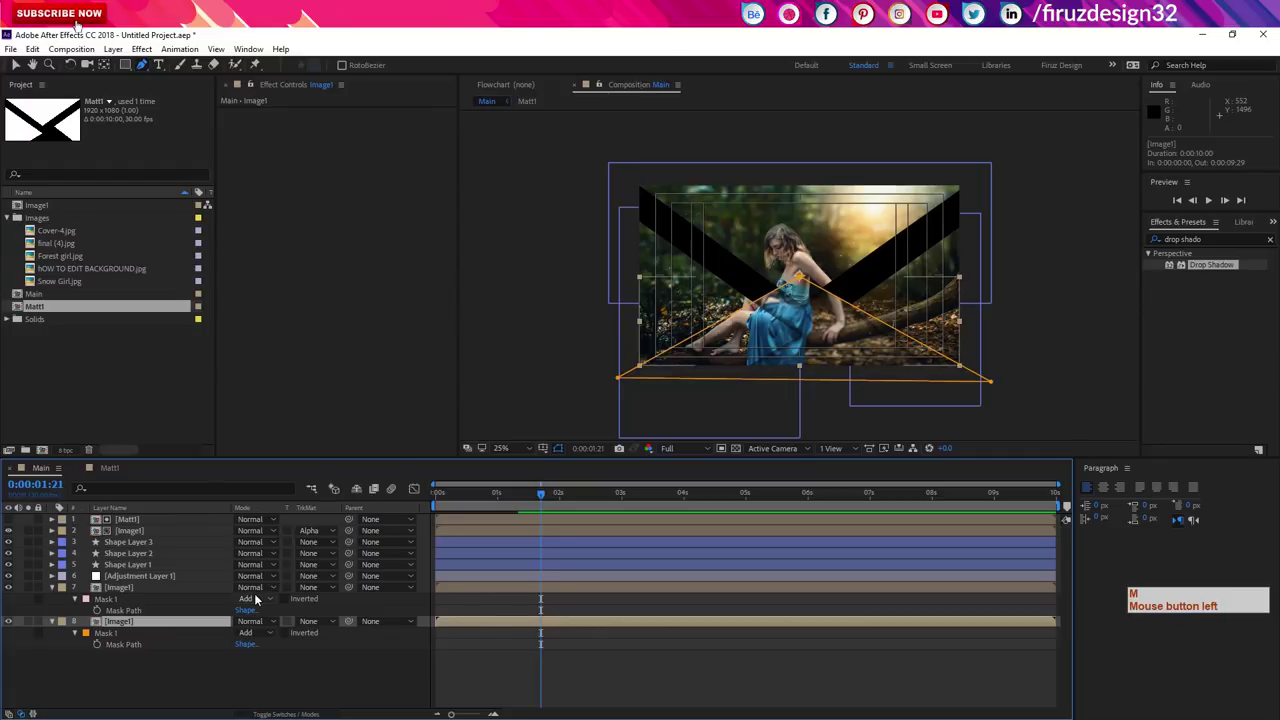
{"action": "left_click", "coordinate": [262, 605]}
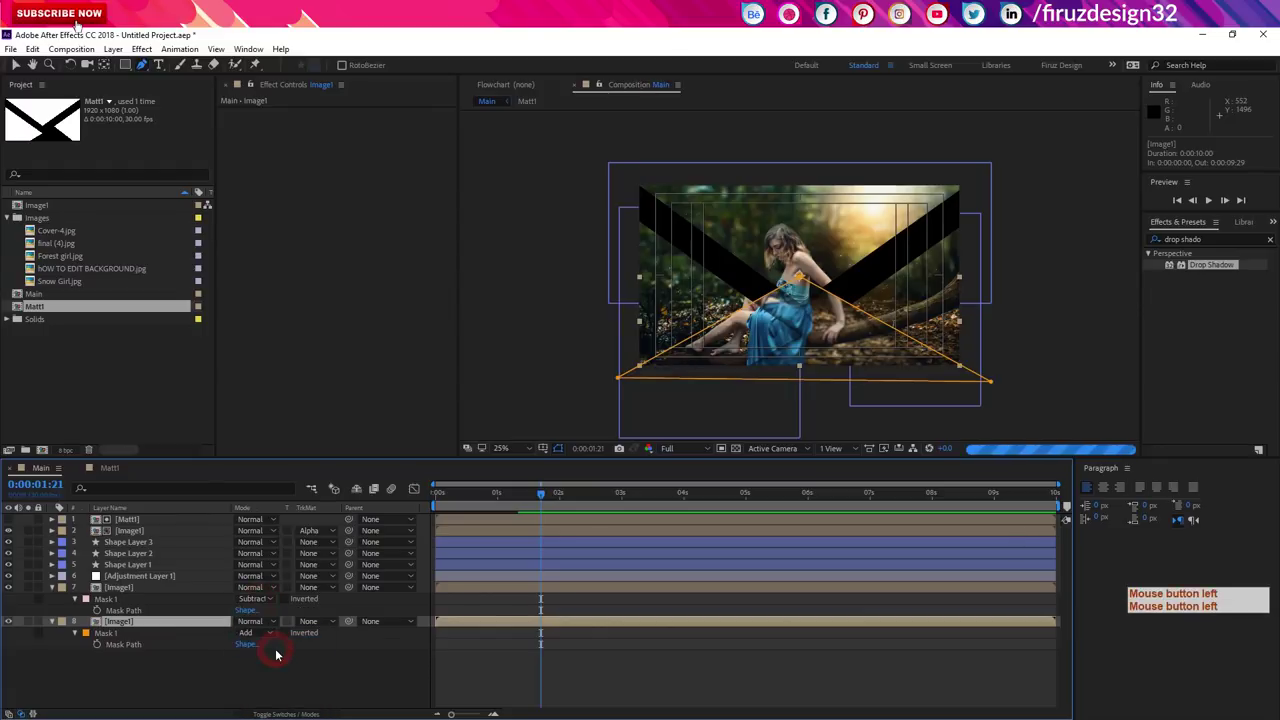
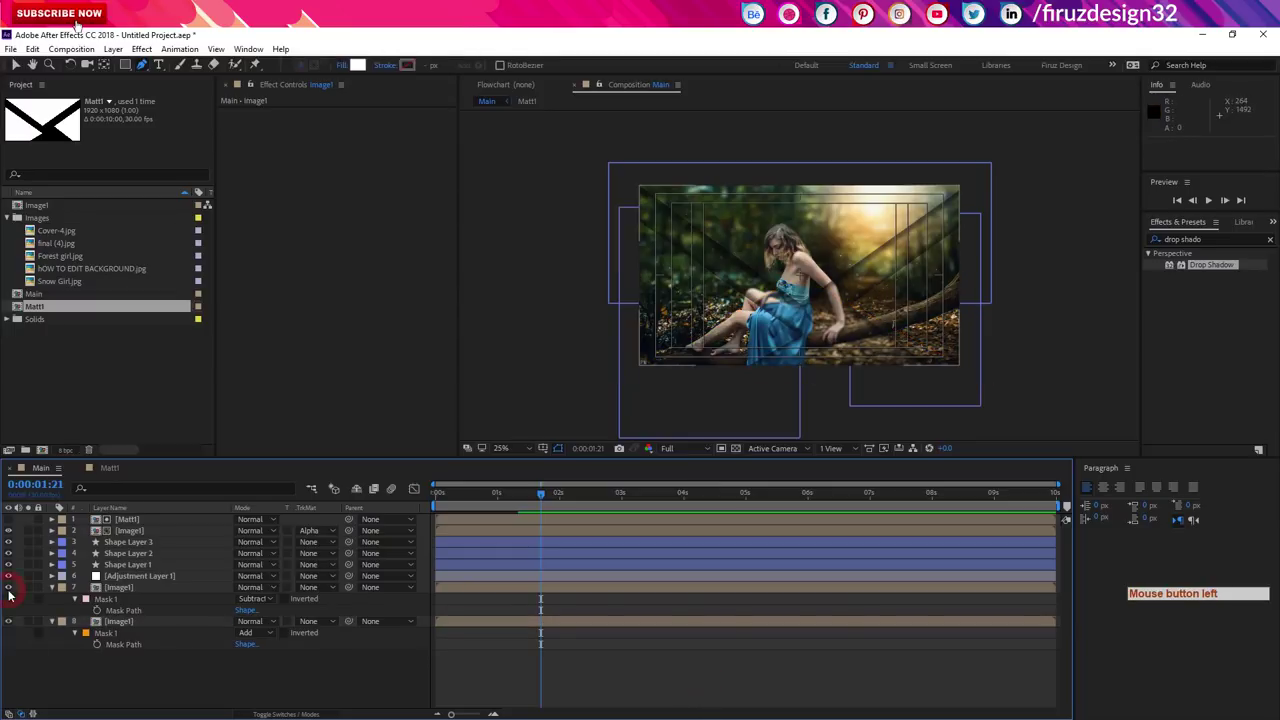
Step: Toggle layer visibility to compare the two masks, return to the start and select both Image1 layers
{"action": "left_click", "coordinate": [9, 623]}
{"action": "left_click", "coordinate": [10, 630]}
{"action": "left_click", "coordinate": [10, 631]}
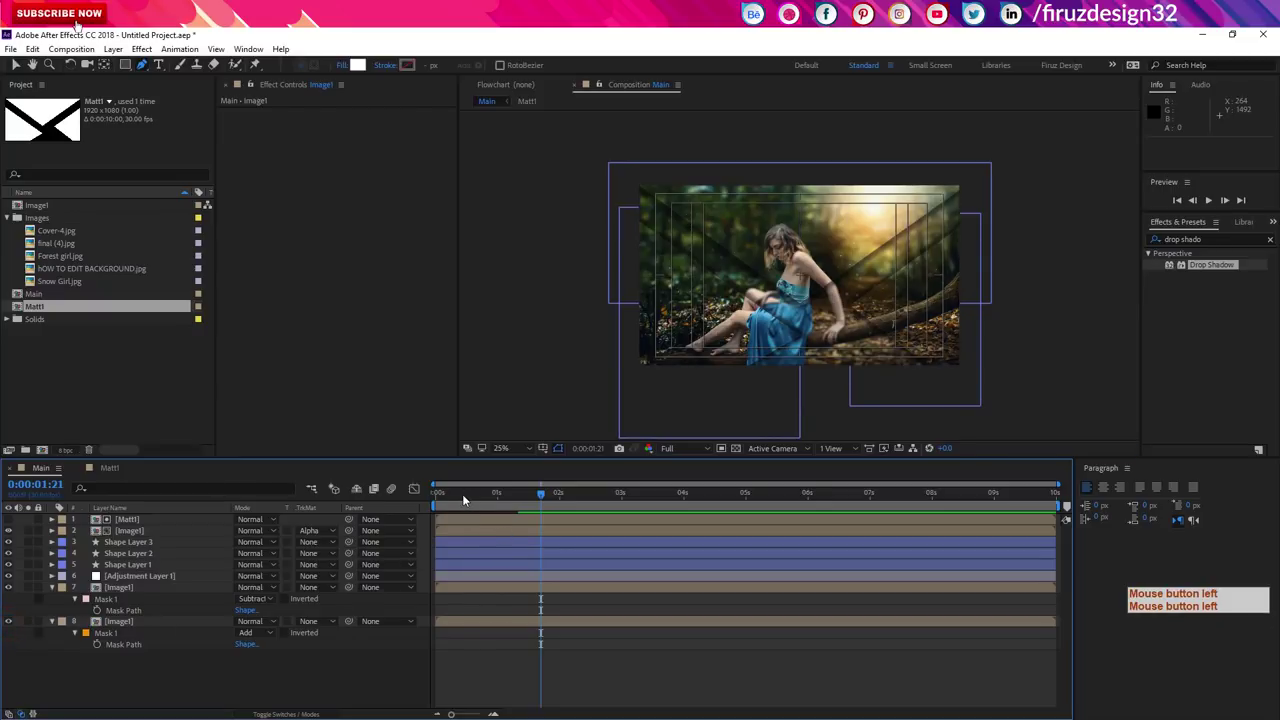
{"action": "left_click", "coordinate": [352, 502]}
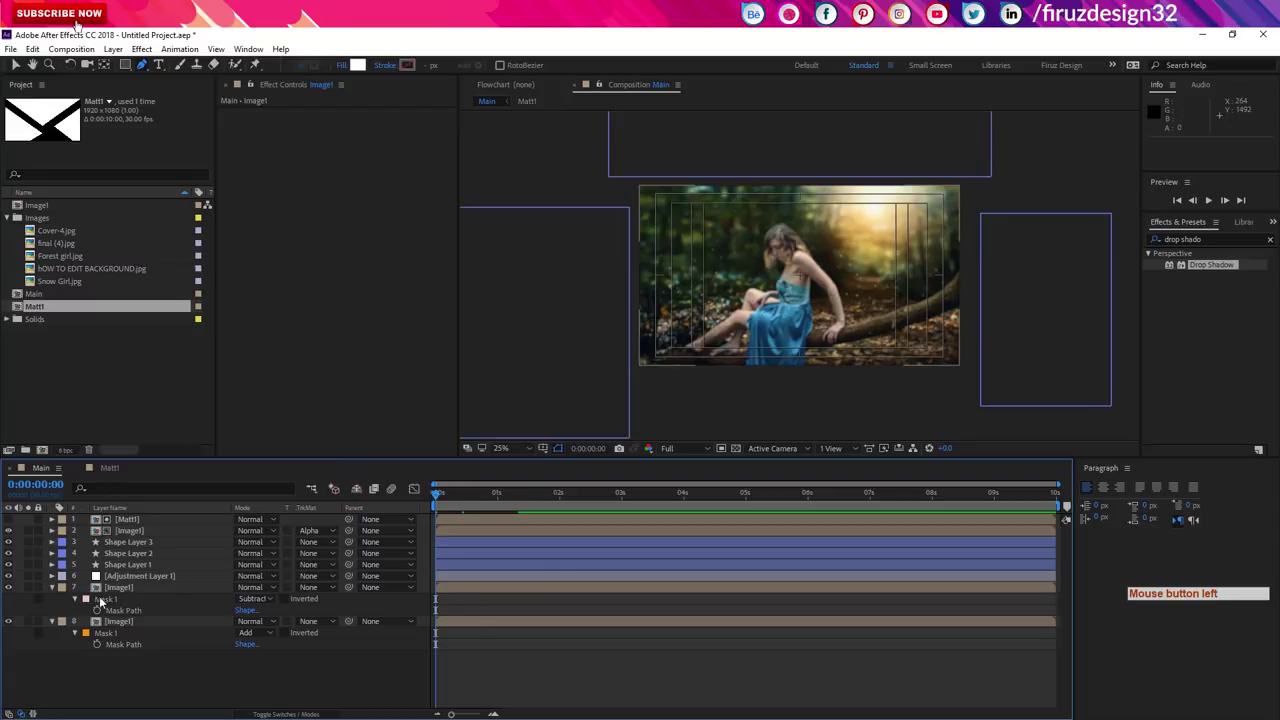
{"action": "left_click", "coordinate": [134, 590]}
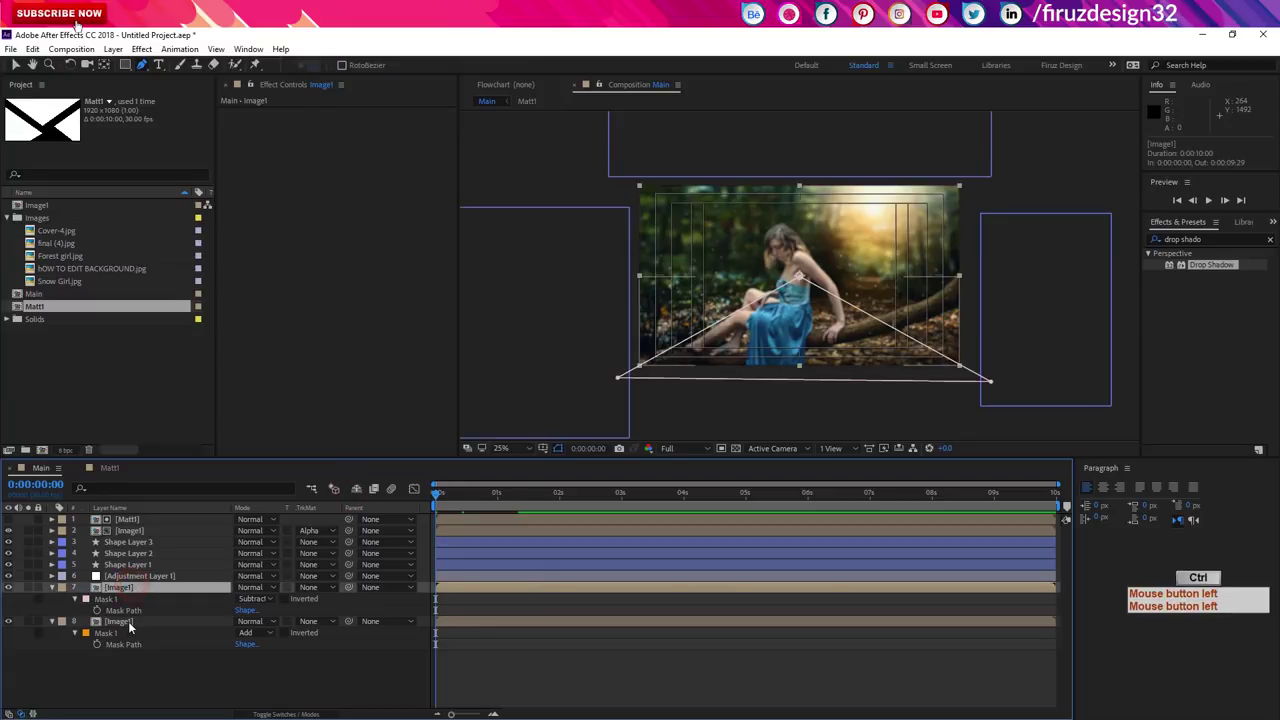
{"action": "left_click", "coordinate": [134, 625]}
Step: Keyframe both Image1 positions from offscreen (y -700 and 1092) at 0s to 960, 540 at 1s
{"action": "key", "text": "shift+alt+p"}
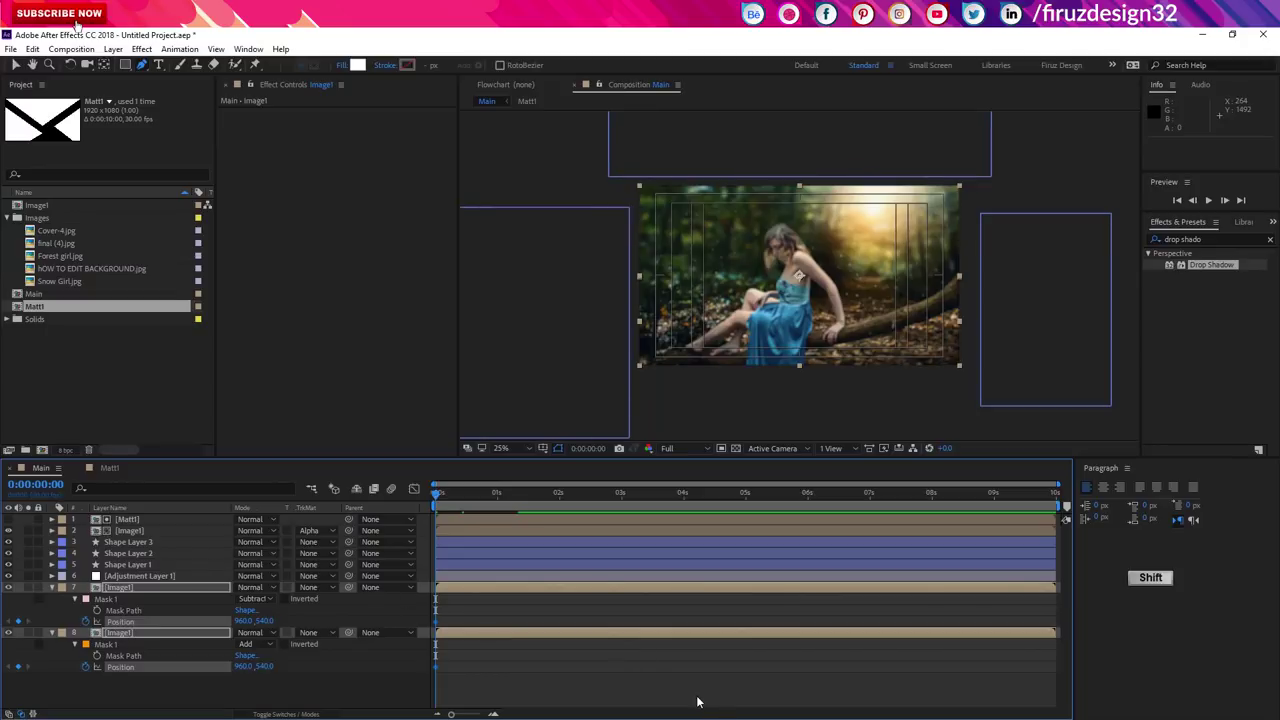
{"action": "key", "text": "shift+Page_Down"}
{"action": "key", "text": "shift+Page_Down"}
{"action": "key", "text": "shift+Page_Down"}
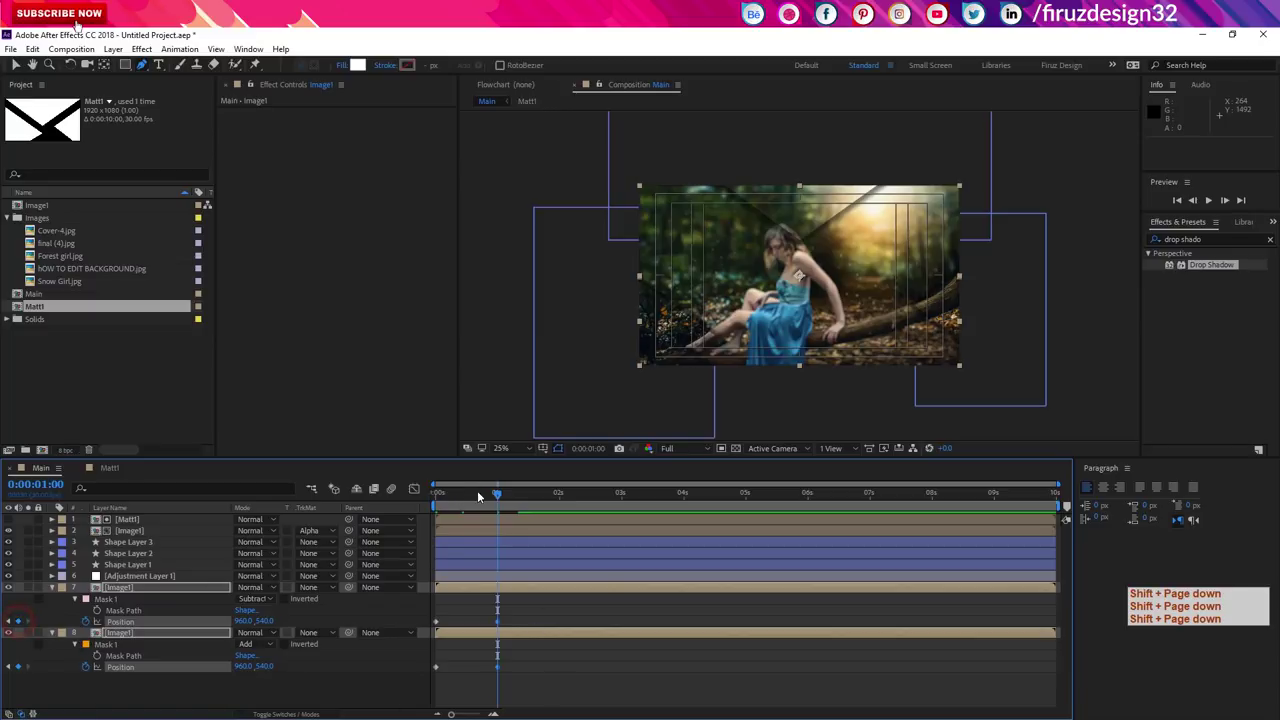
{"action": "left_click", "coordinate": [315, 532]}
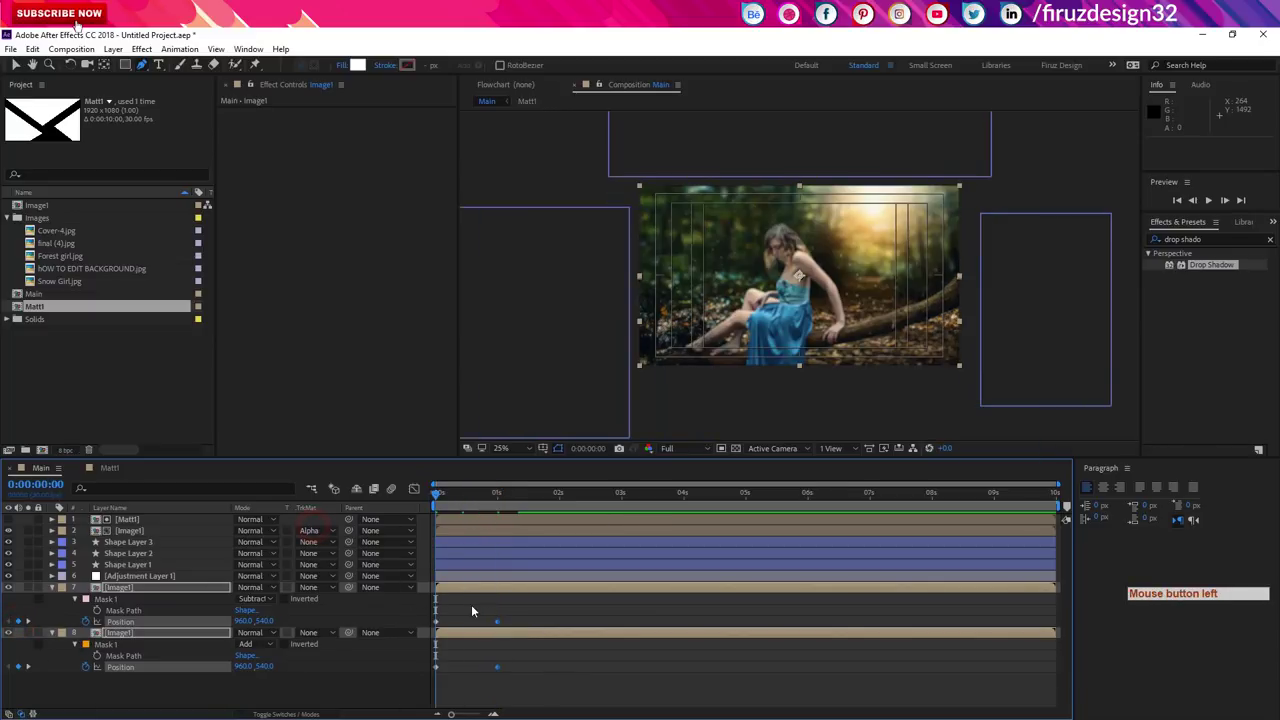
{"action": "left_click", "coordinate": [477, 588]}
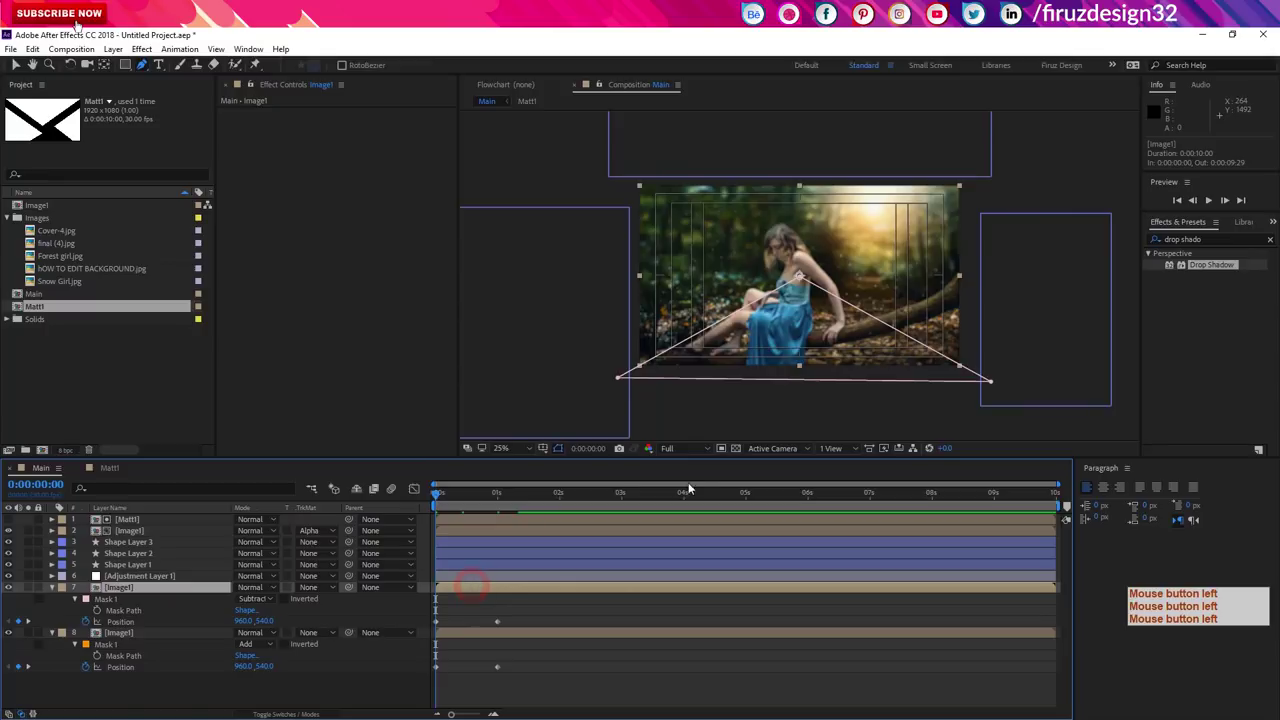
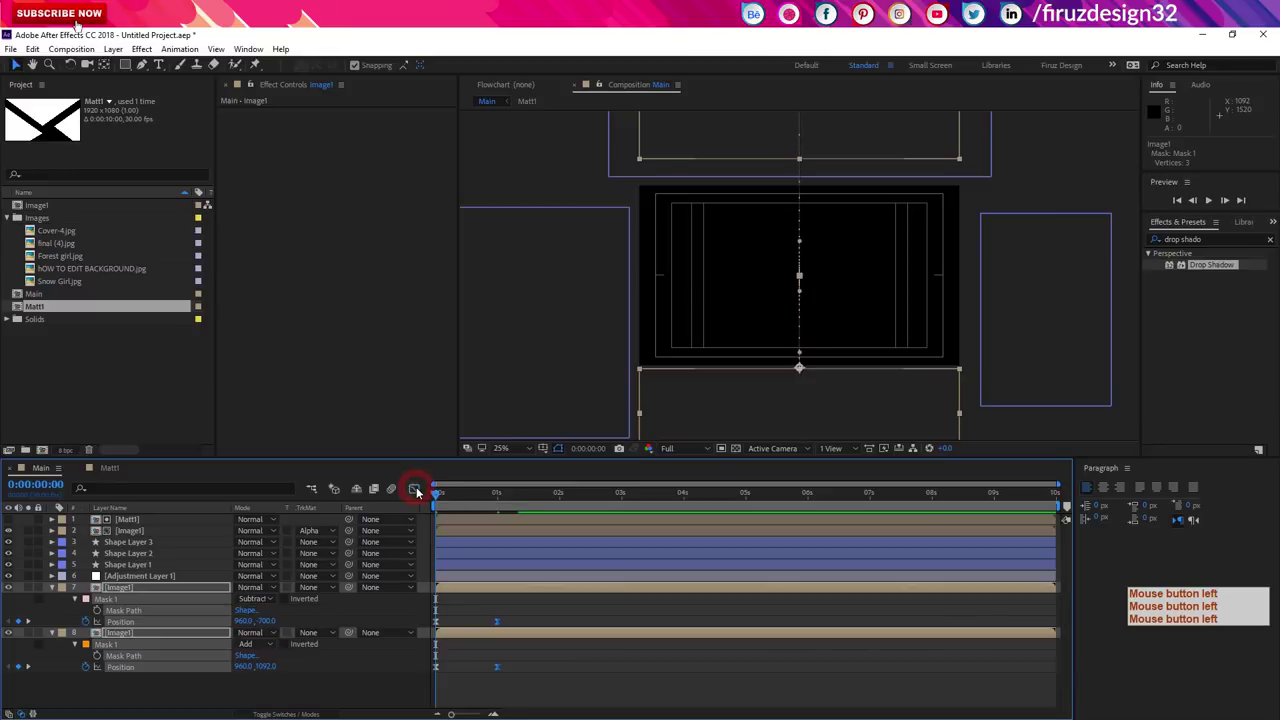
{"action": "left_click", "coordinate": [445, 500]}
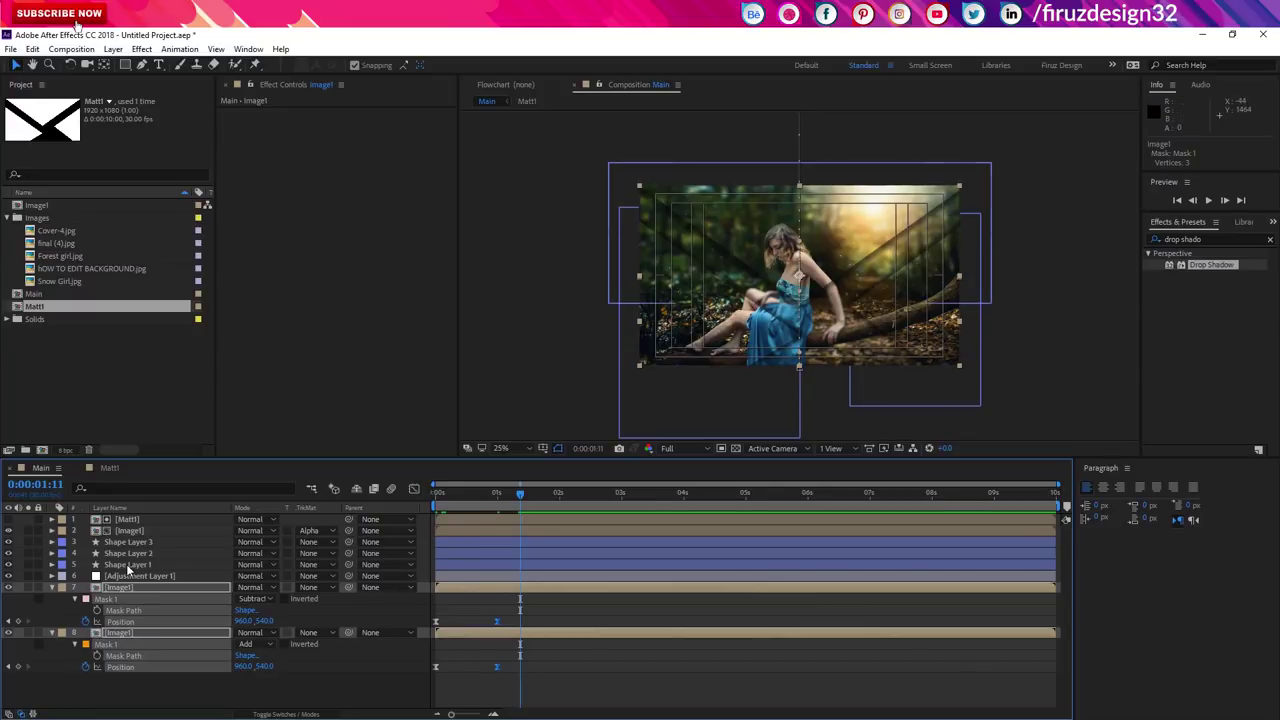
Step: Pre-compose the shape layers into a composition named Drop shadow1
{"action": "left_click", "coordinate": [130, 566]}
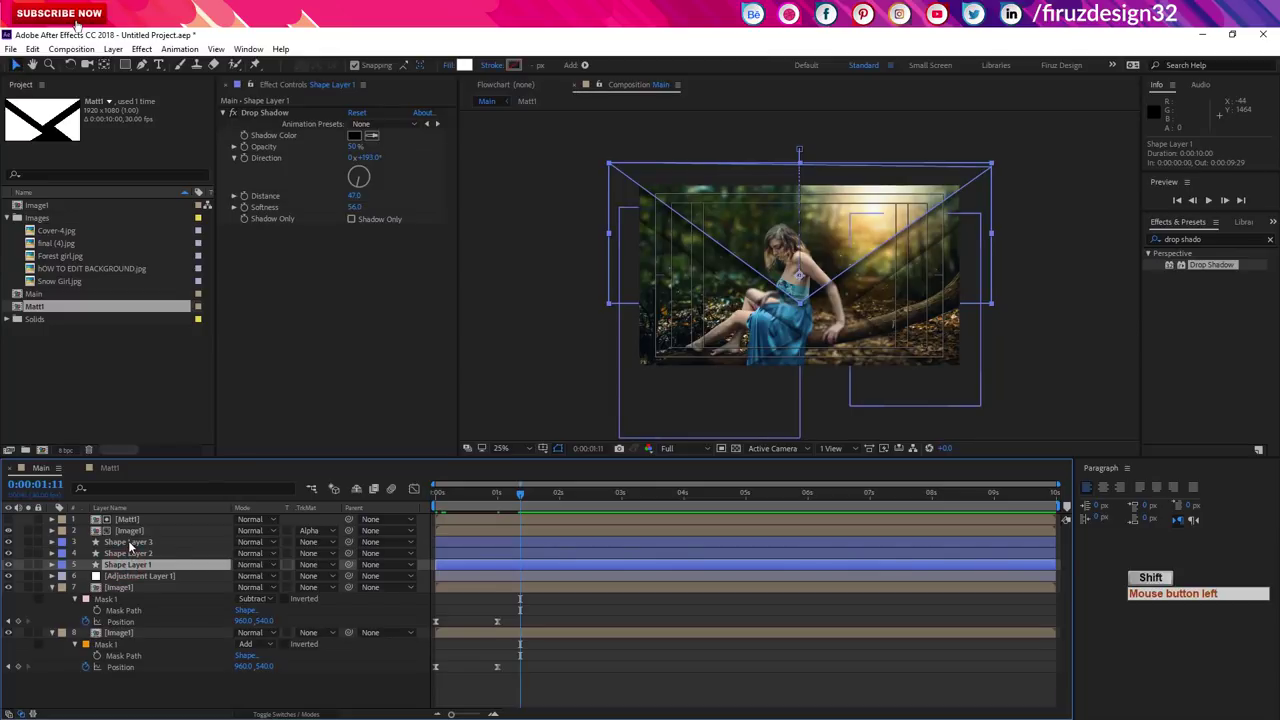
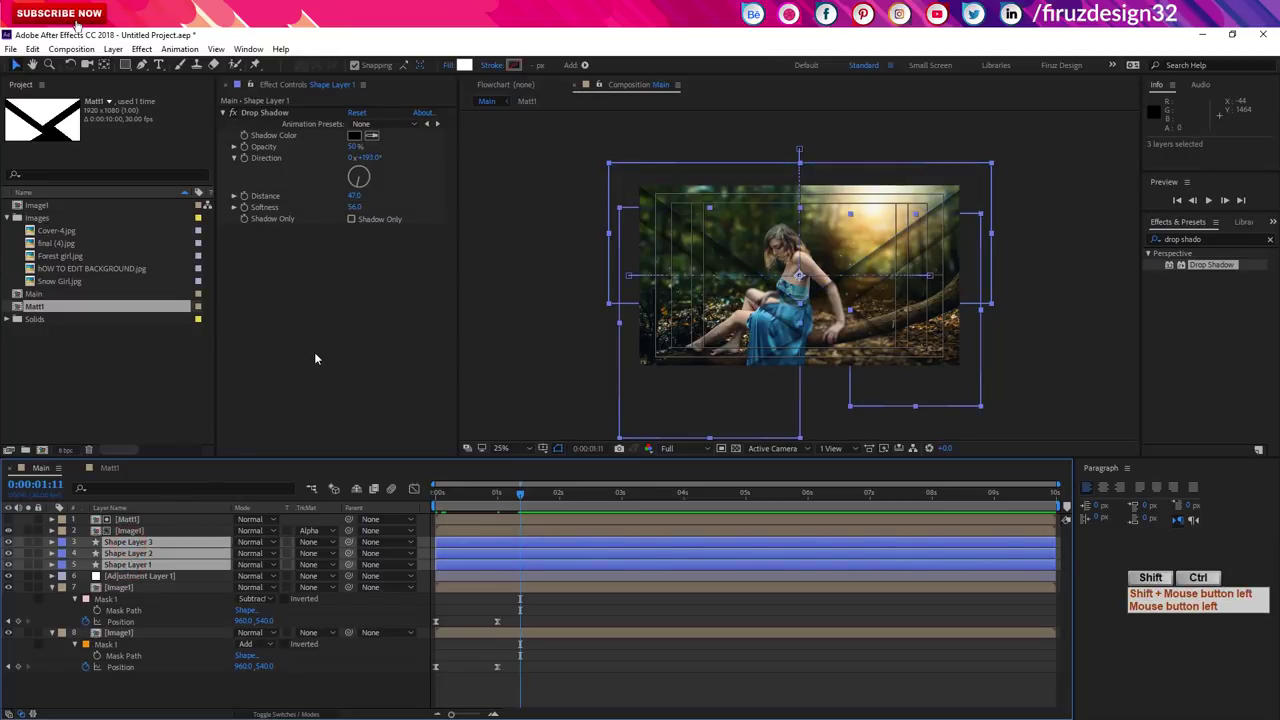
{"action": "key", "text": "ctrl+shift+c"}
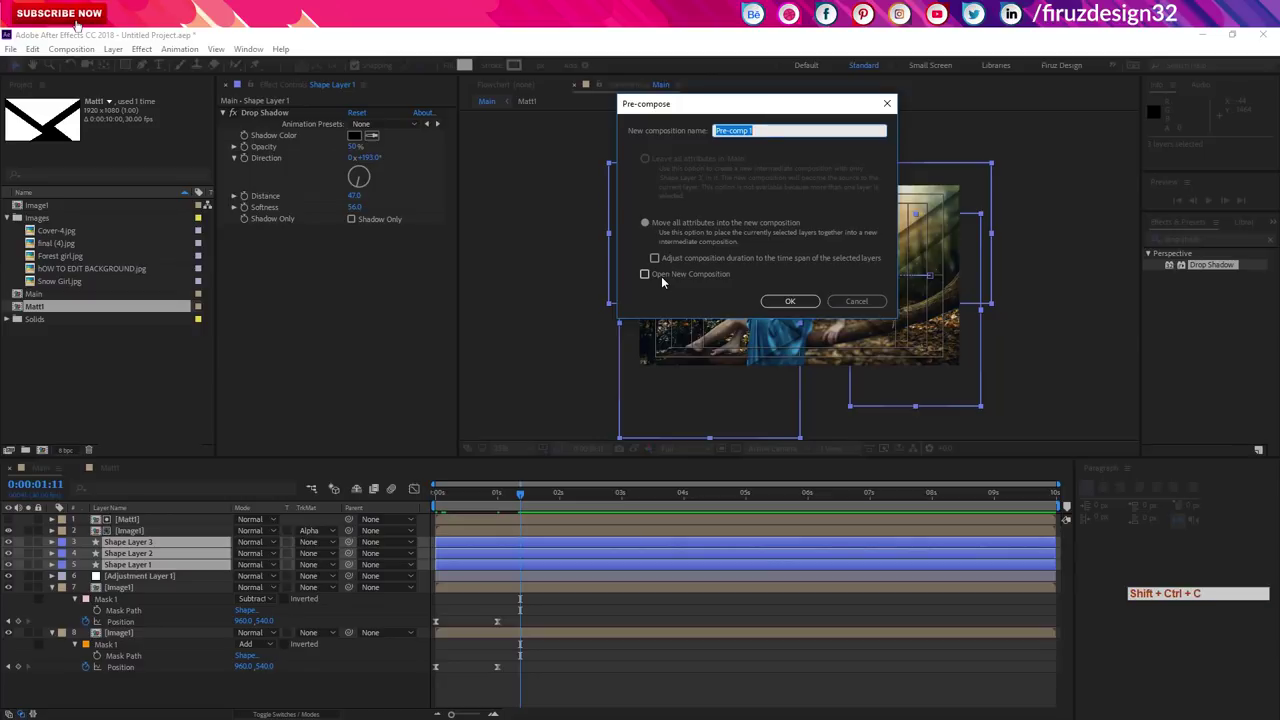
{"action": "key", "text": "space"}
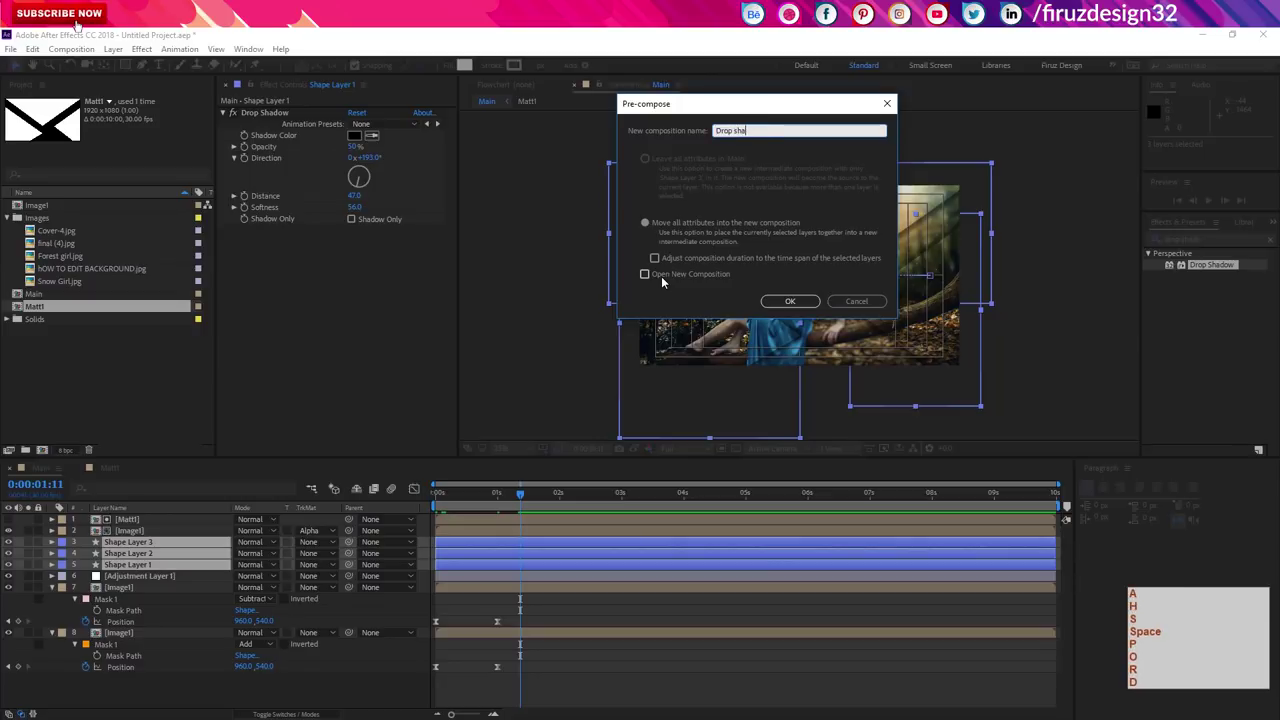
{"action": "key", "text": "d"}
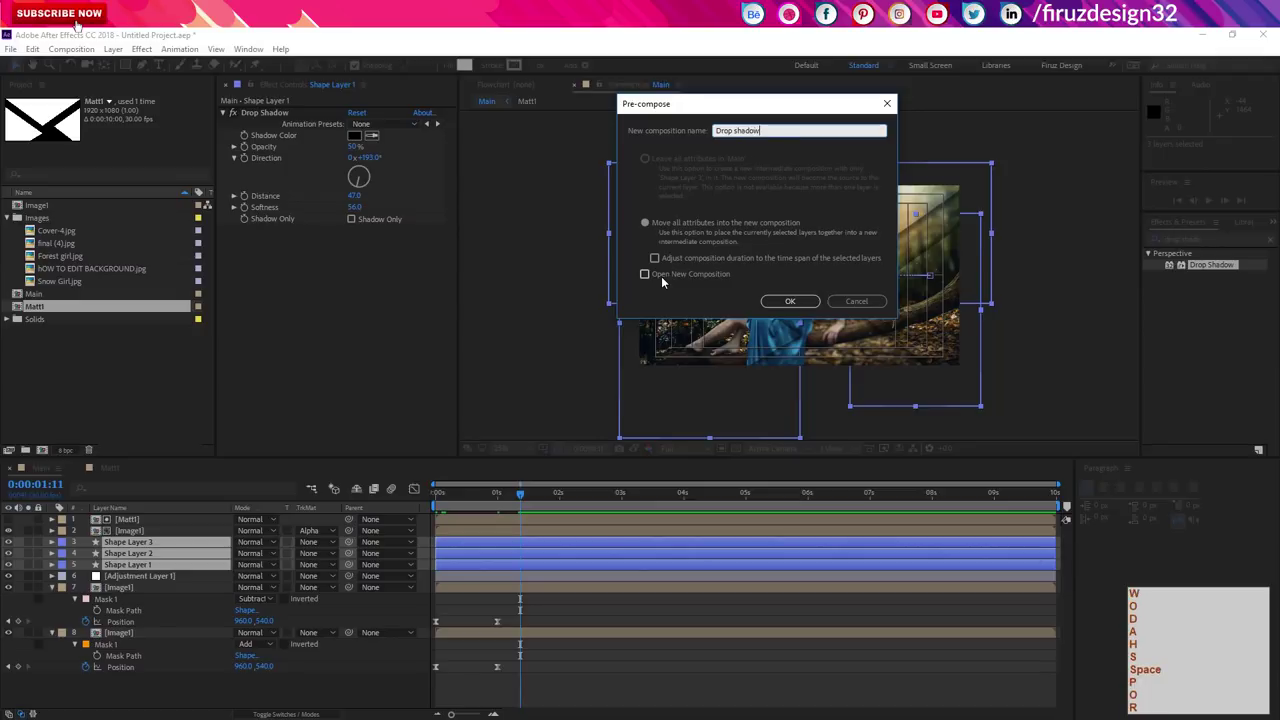
{"action": "key", "text": "KP_1"}
{"action": "key", "text": "Return"}
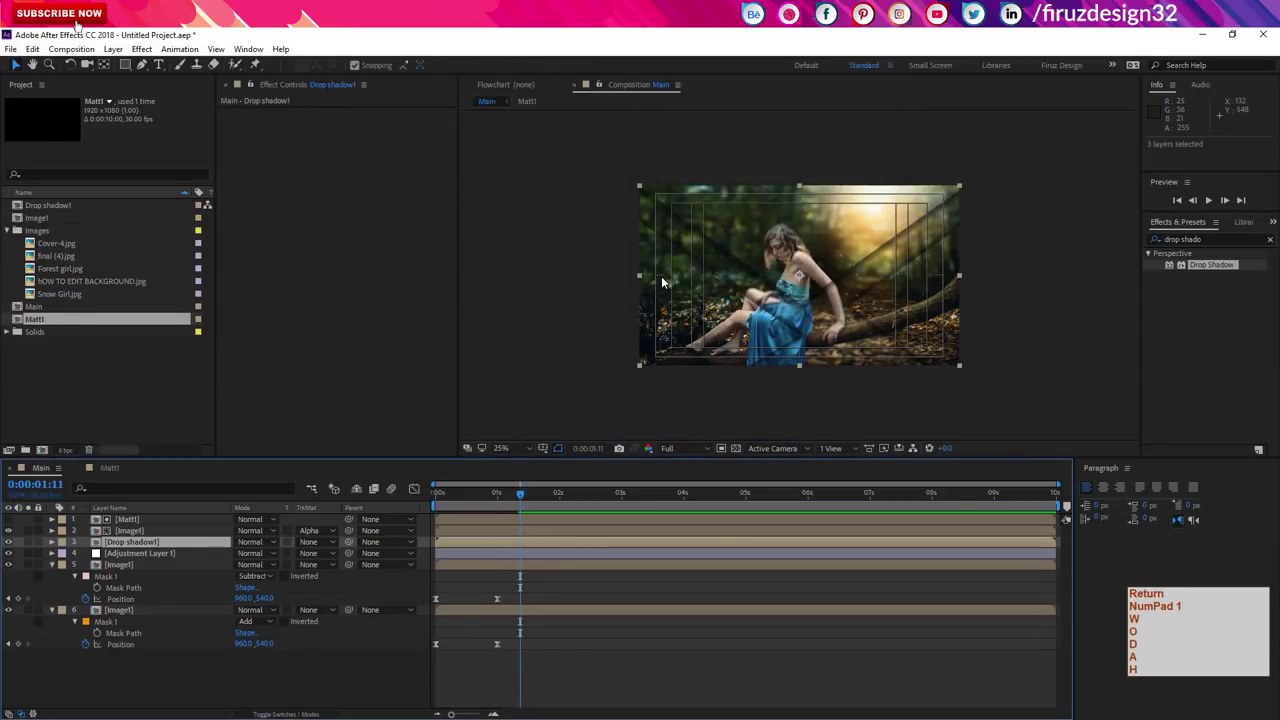
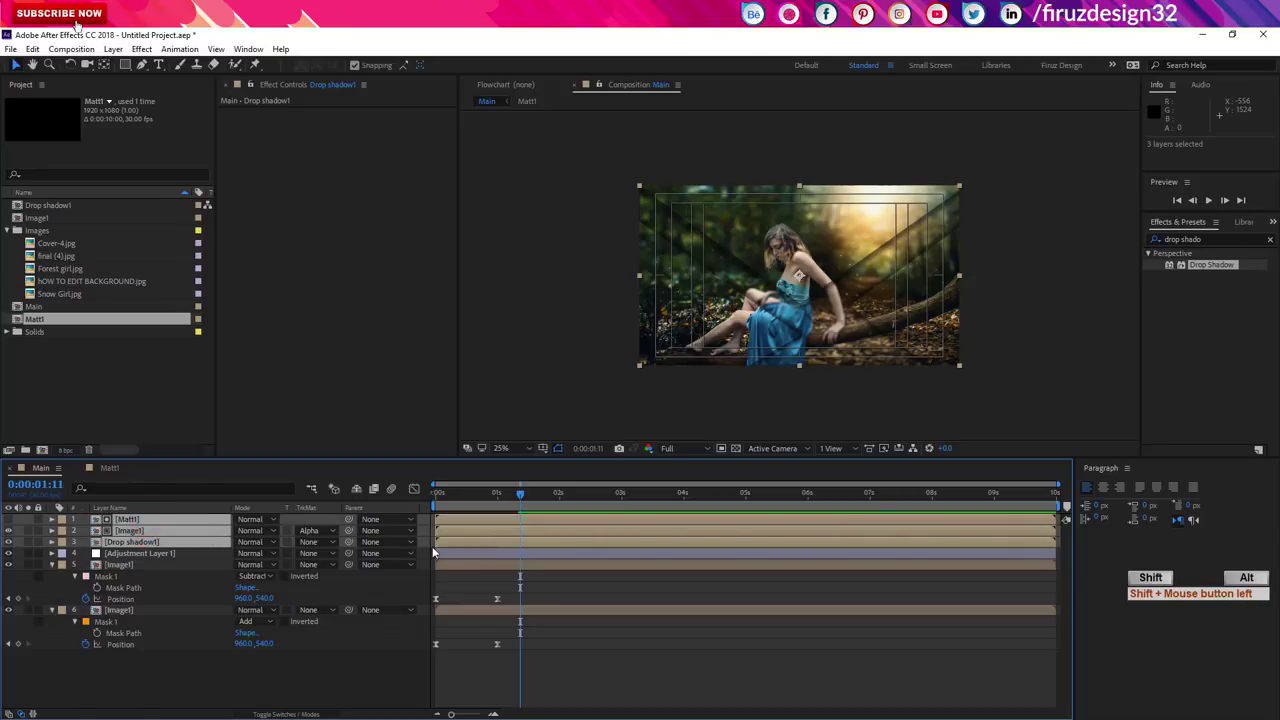
Step: Shift Matt1, Image1 and Drop shadow1 ten frames later, check the reveal, and collapse the layer properties
{"action": "key", "text": "shift+alt+Page_Down"}
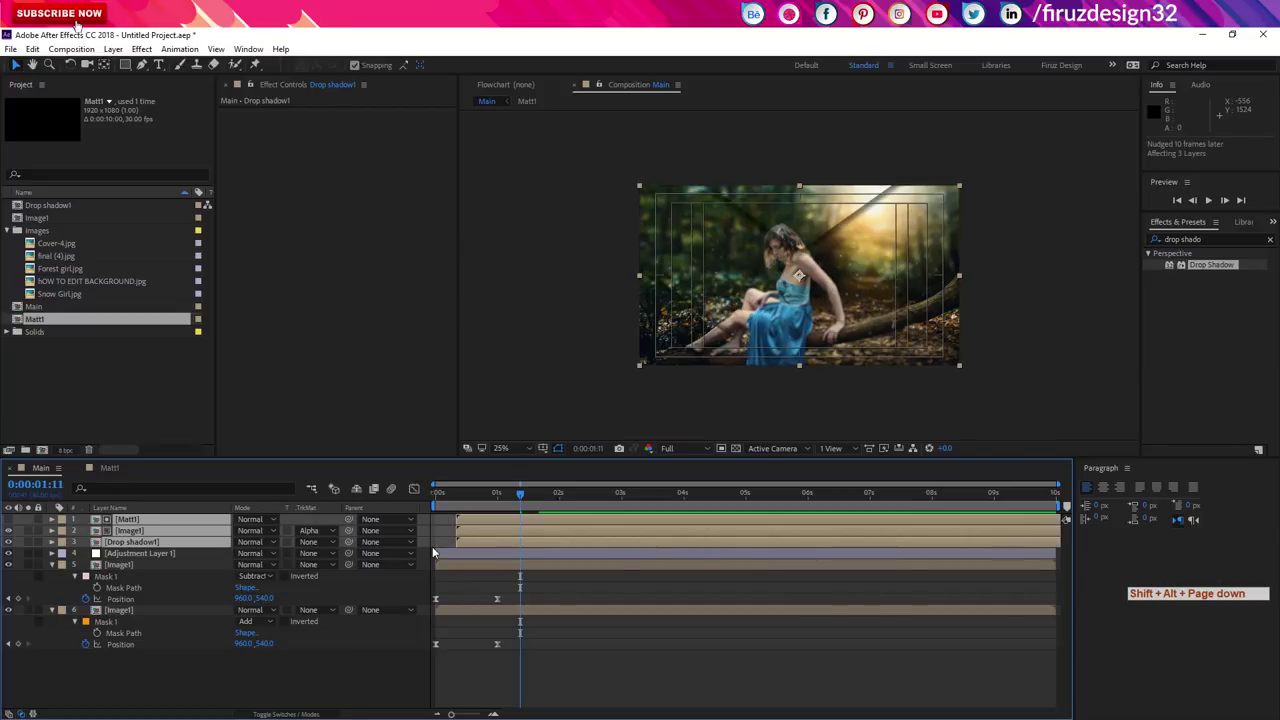
{"action": "left_click", "coordinate": [466, 505]}
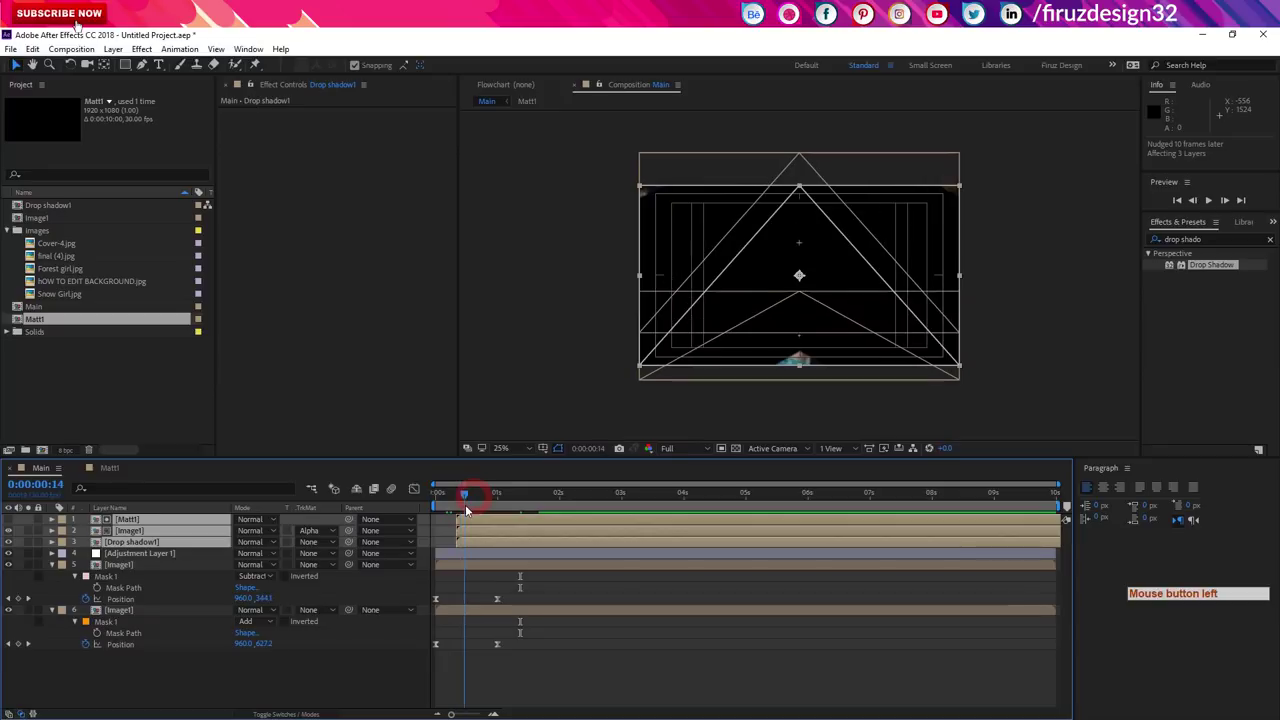
{"action": "left_click", "coordinate": [476, 509]}
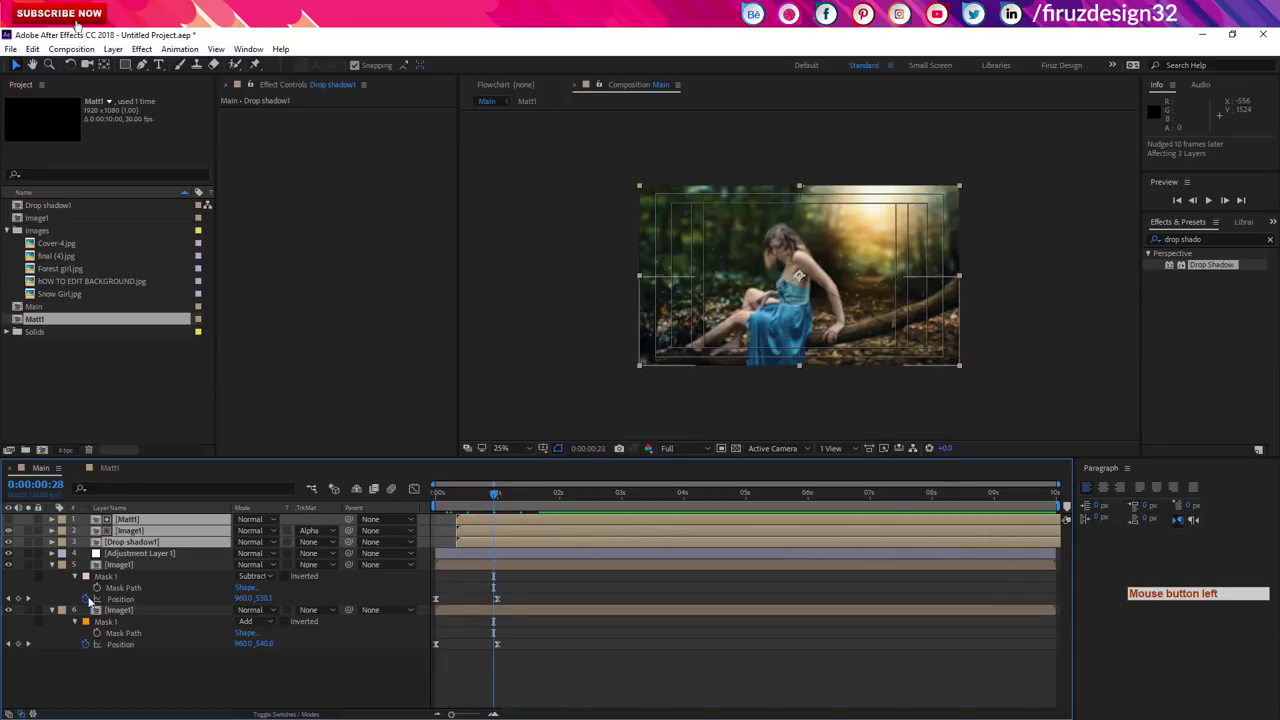
{"action": "left_click", "coordinate": [55, 581]}
{"action": "left_click", "coordinate": [187, 520]}
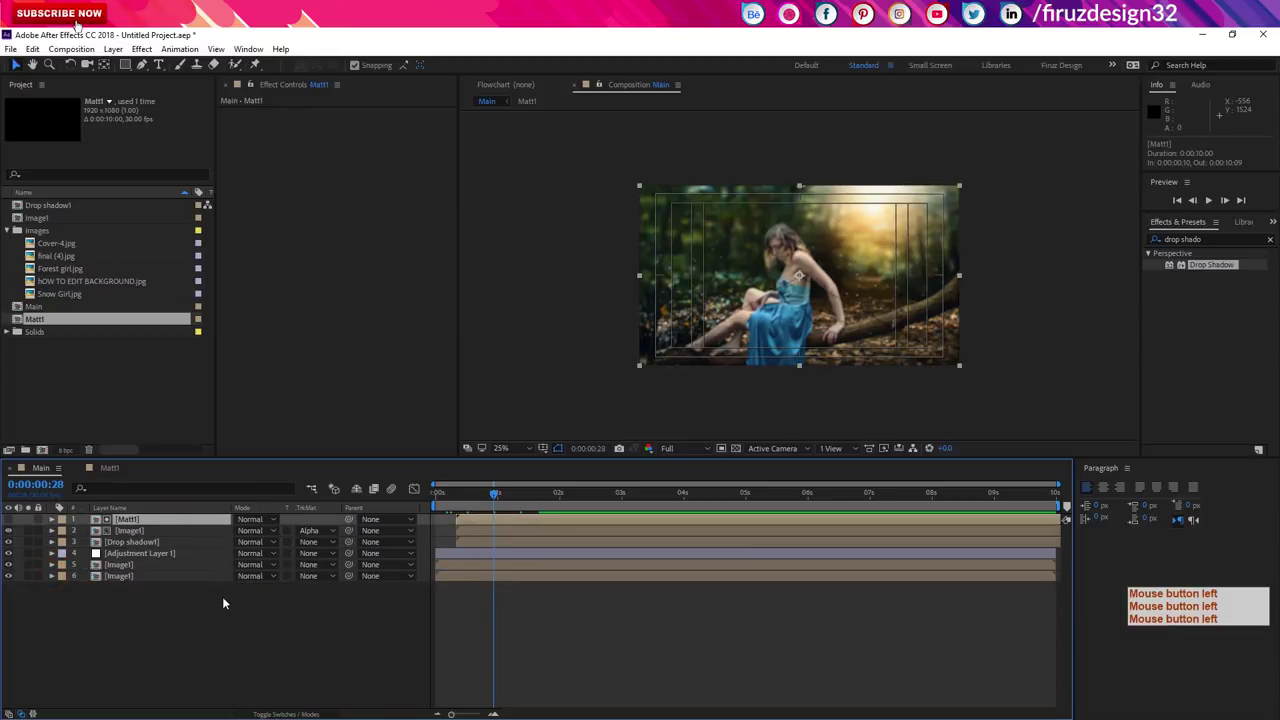
Step: Add a Null object and a 35mm Camera to Main
{"action": "left_click", "coordinate": [216, 535]}
{"action": "left_click", "coordinate": [216, 525]}
{"action": "left_click", "coordinate": [208, 550]}
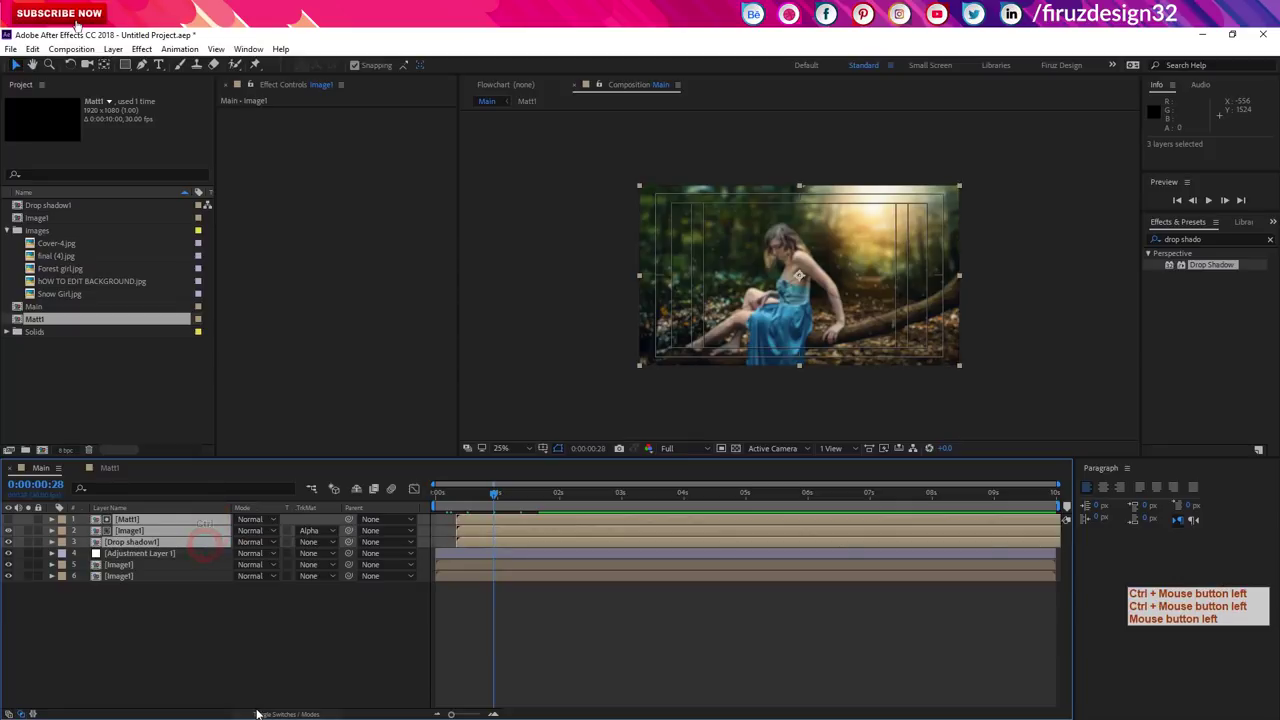
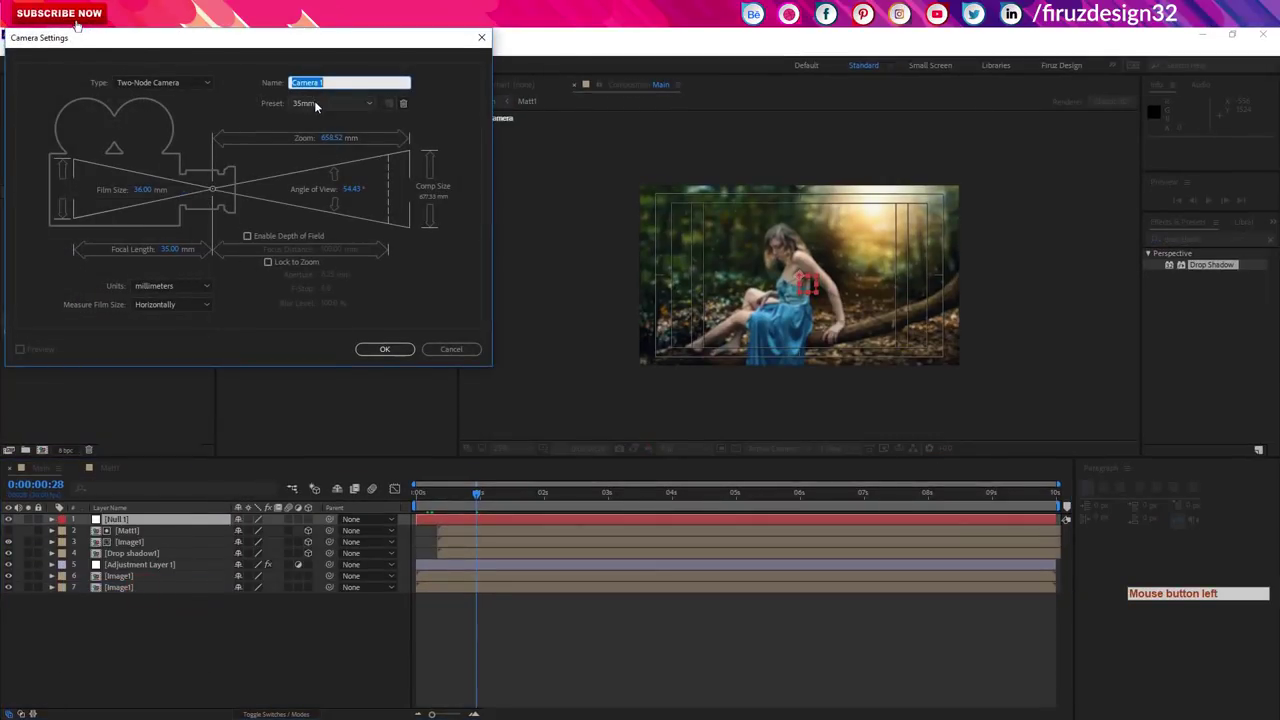
{"action": "left_click", "coordinate": [316, 107]}
{"action": "left_click", "coordinate": [316, 107]}
{"action": "left_click", "coordinate": [392, 348]}
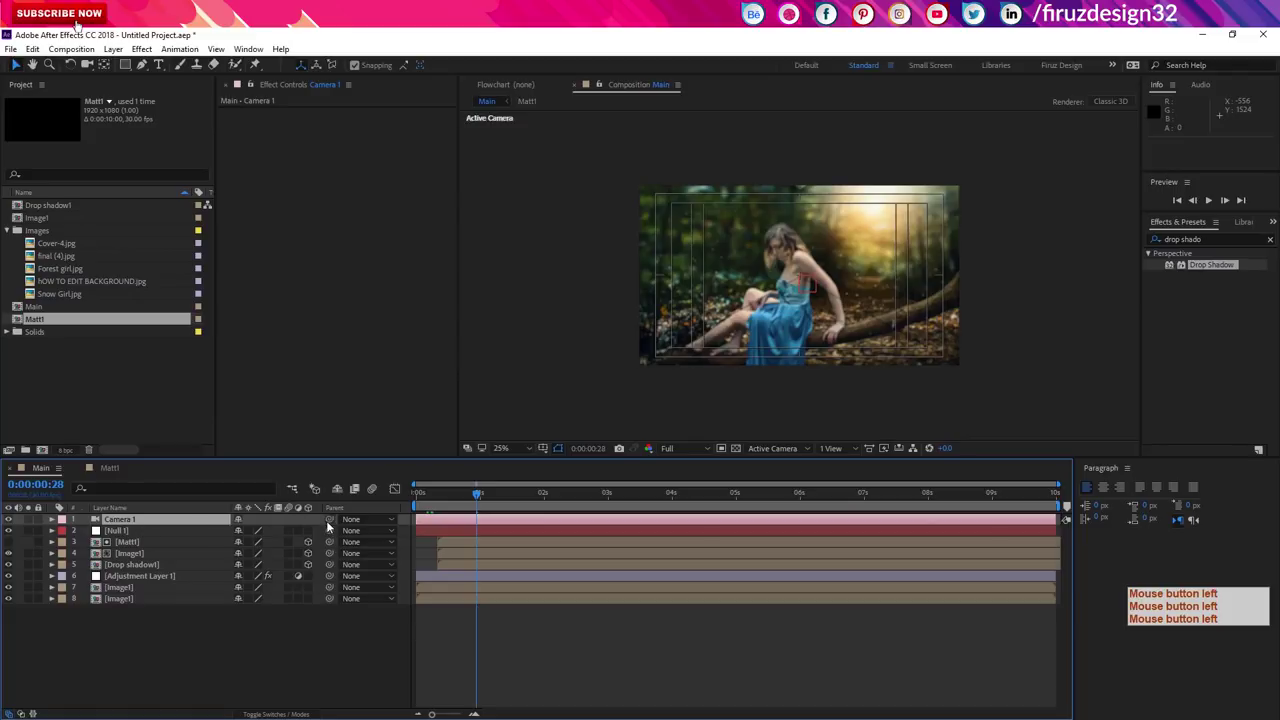
Step: Parent Camera 1 to Null 1 and test a horizontal position change on the null, then undo it
{"action": "left_click", "coordinate": [328, 525]}
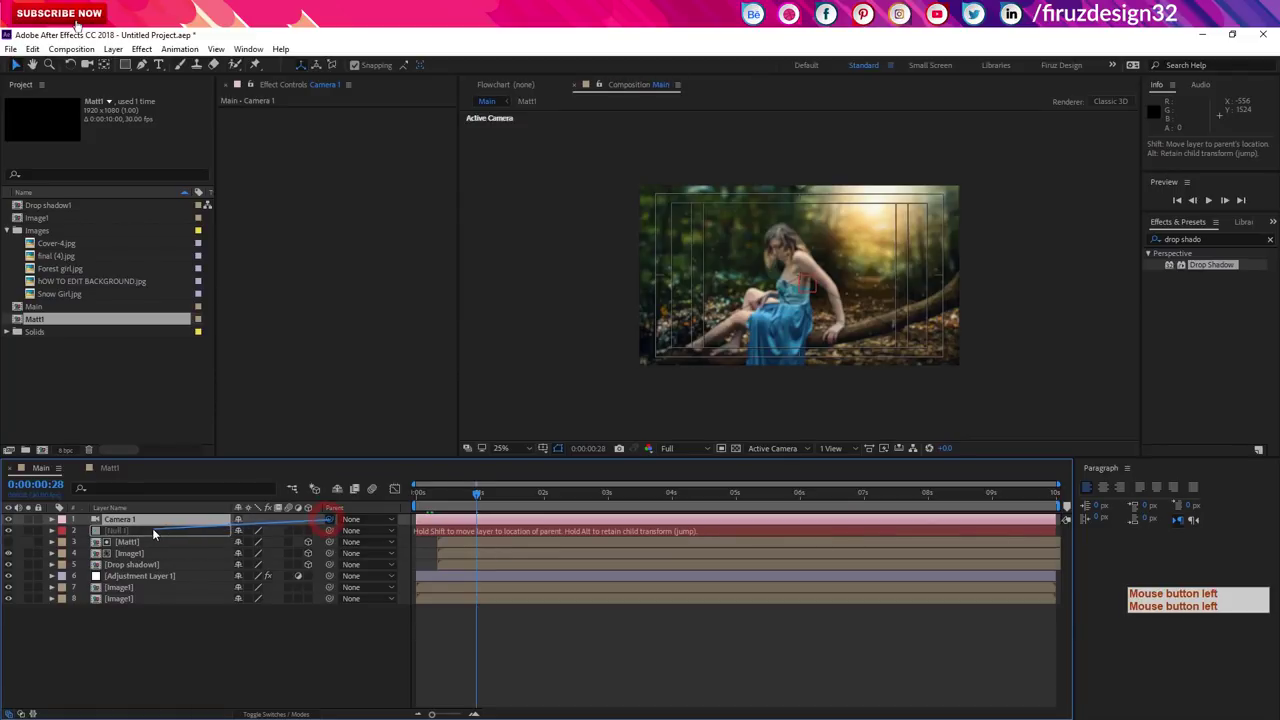
{"action": "left_click", "coordinate": [161, 535]}
{"action": "key", "text": "p"}
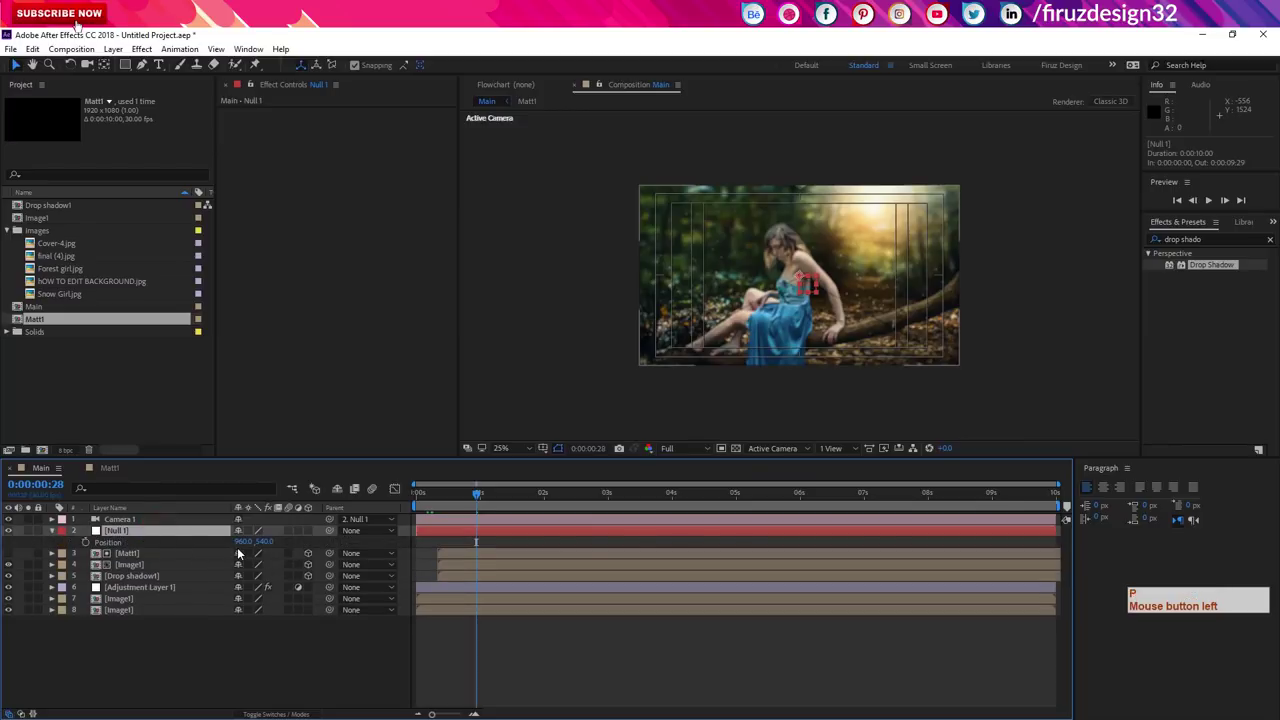
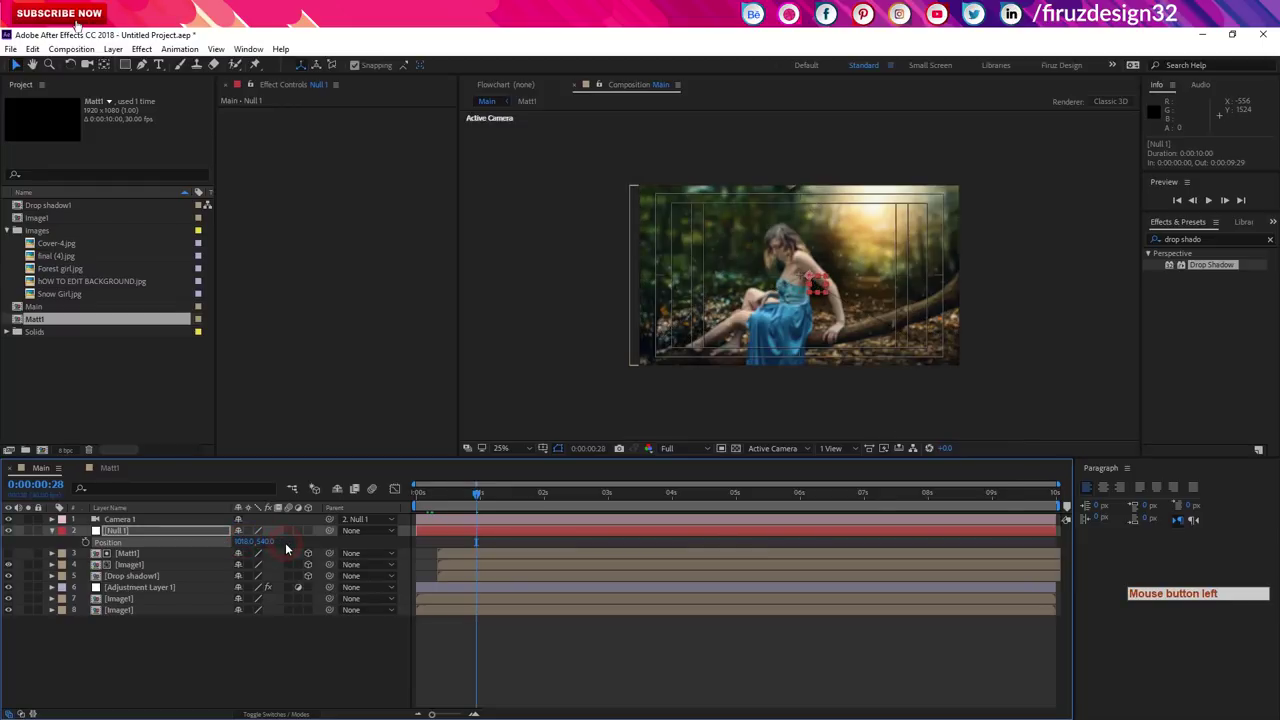
{"action": "left_click", "coordinate": [576, 502]}
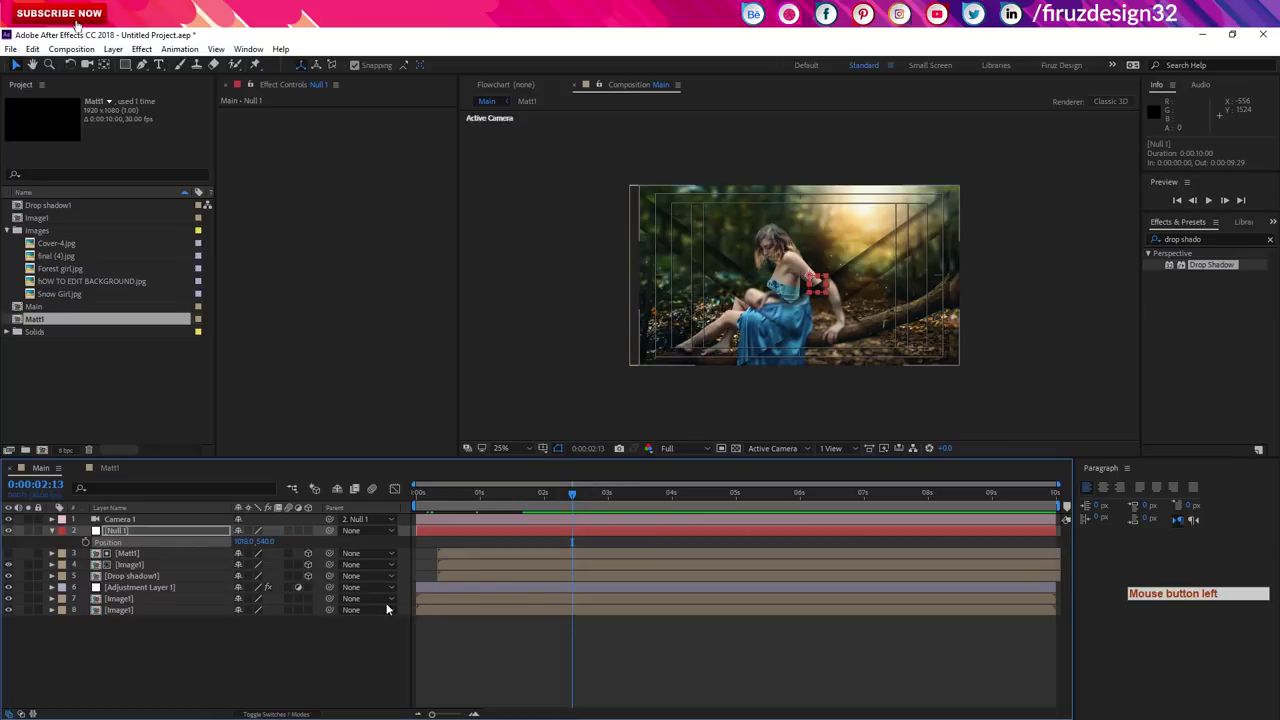
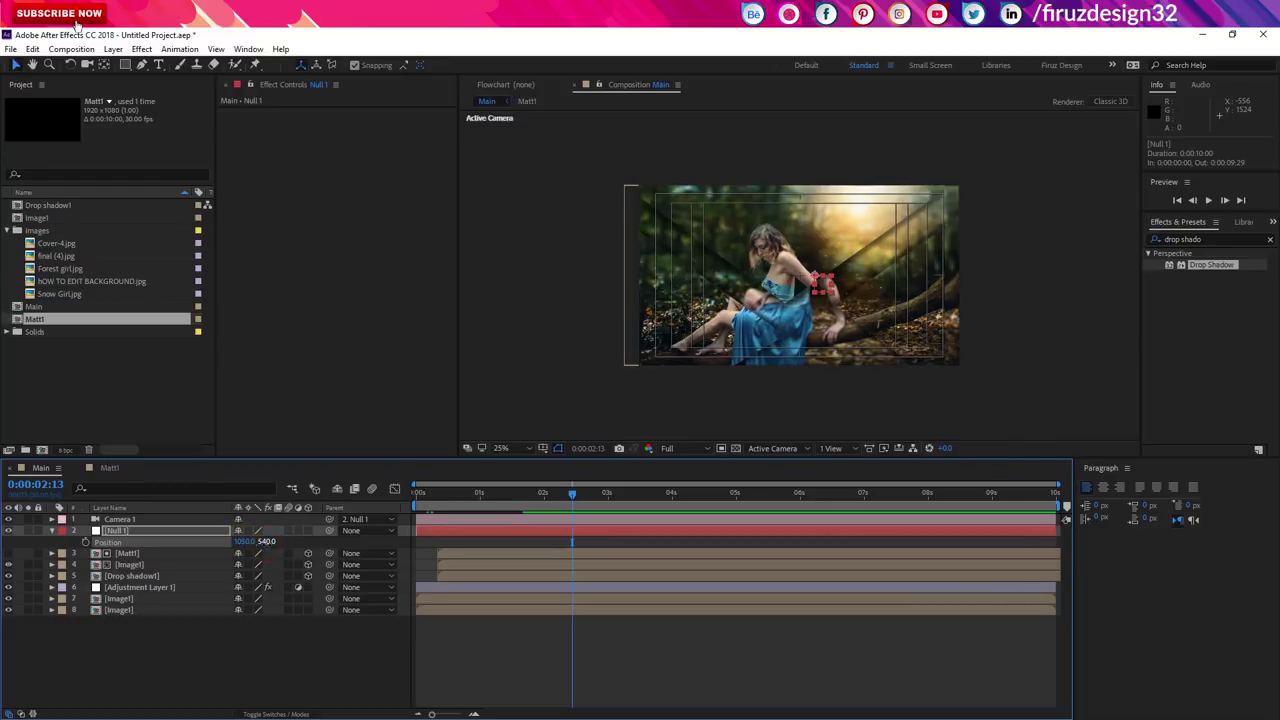
{"action": "key", "text": "ctrl+z"}
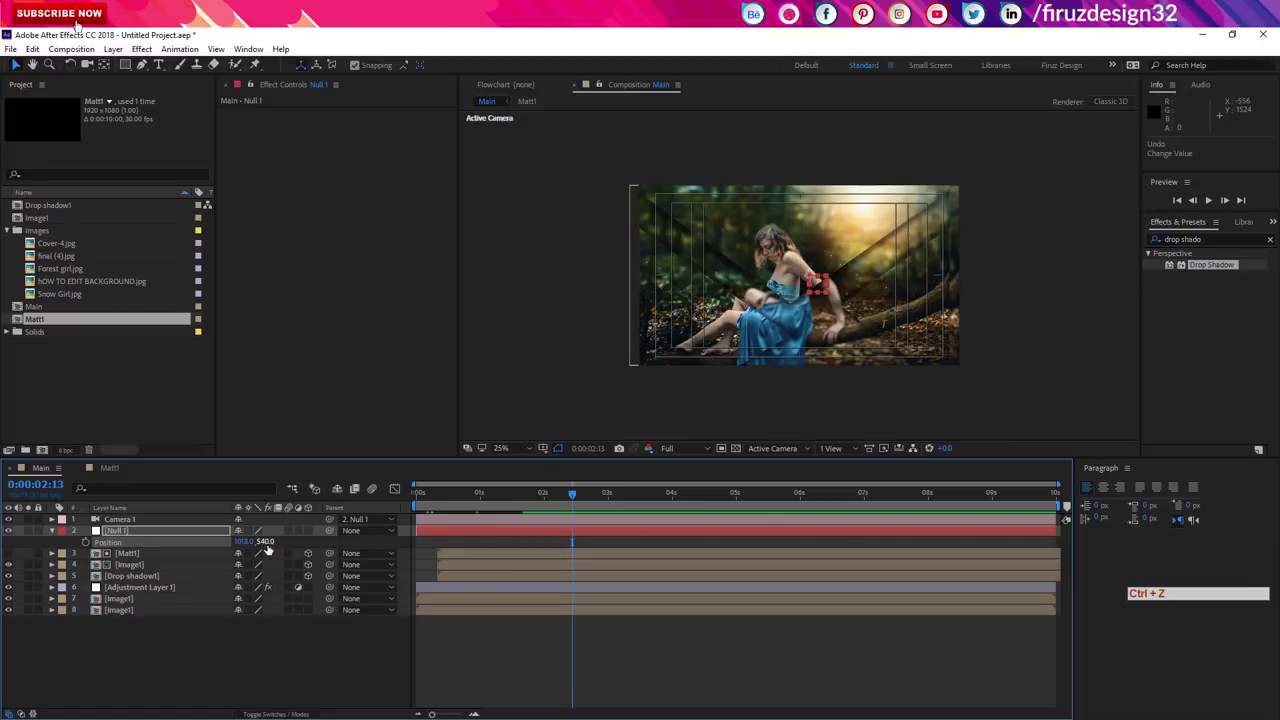
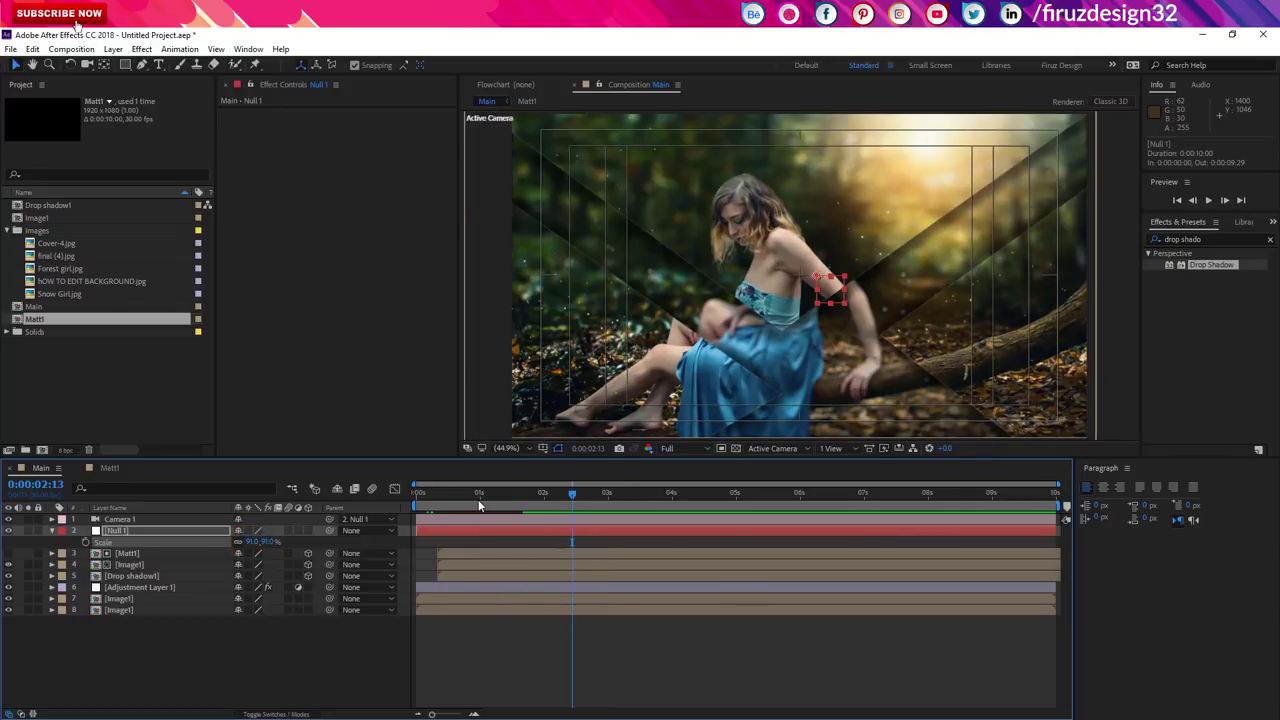
Step: Record a starting Position keyframe on Null 1 at 0s and move to the five-second mark
{"action": "left_click", "coordinate": [476, 504]}
{"action": "left_click", "coordinate": [157, 533]}
{"action": "key", "text": "p"}
{"action": "left_click", "coordinate": [88, 548]}
{"action": "left_click", "coordinate": [622, 503]}
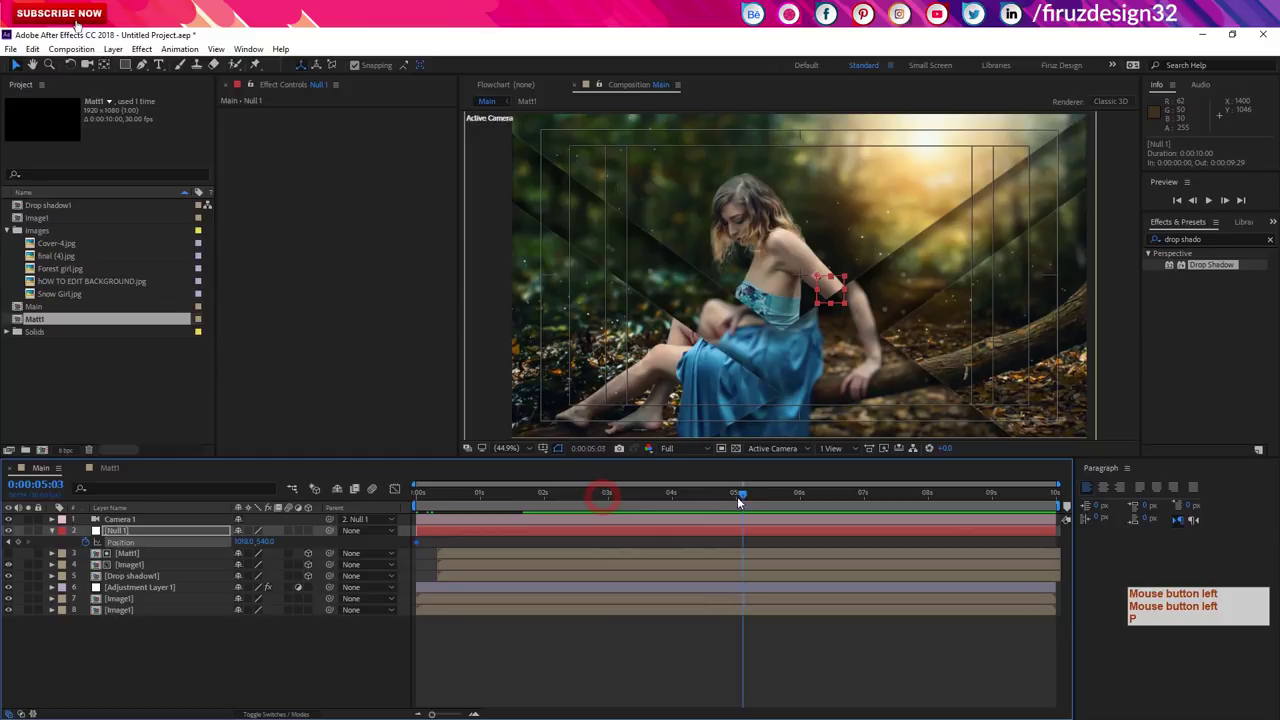
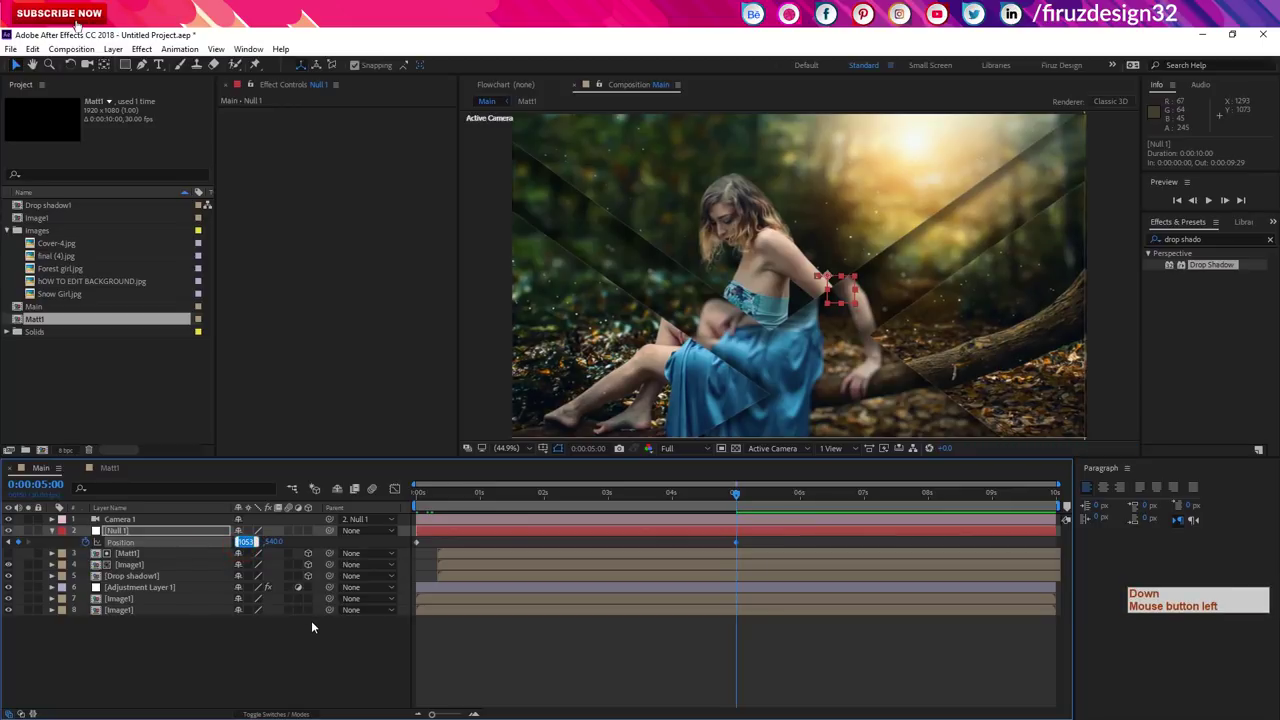
Step: Set Null 1's ending position to 1045, 540 at 5s and adjust its starting horizontal position at 0s
{"action": "key", "text": "Down"}
{"action": "left_click", "coordinate": [313, 627]}
{"action": "key", "text": "Down"}
{"action": "key", "text": "Down"}
{"action": "key", "text": "Down"}
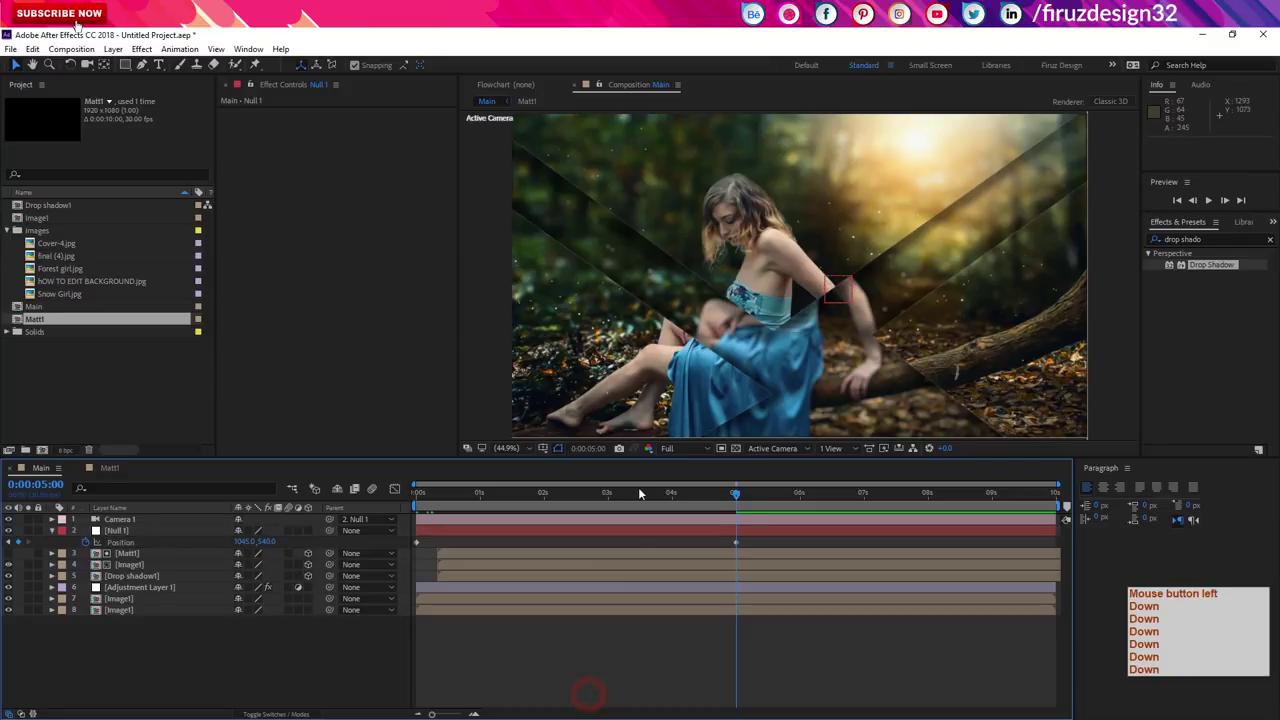
{"action": "key", "text": "Down"}
{"action": "left_click", "coordinate": [550, 515]}
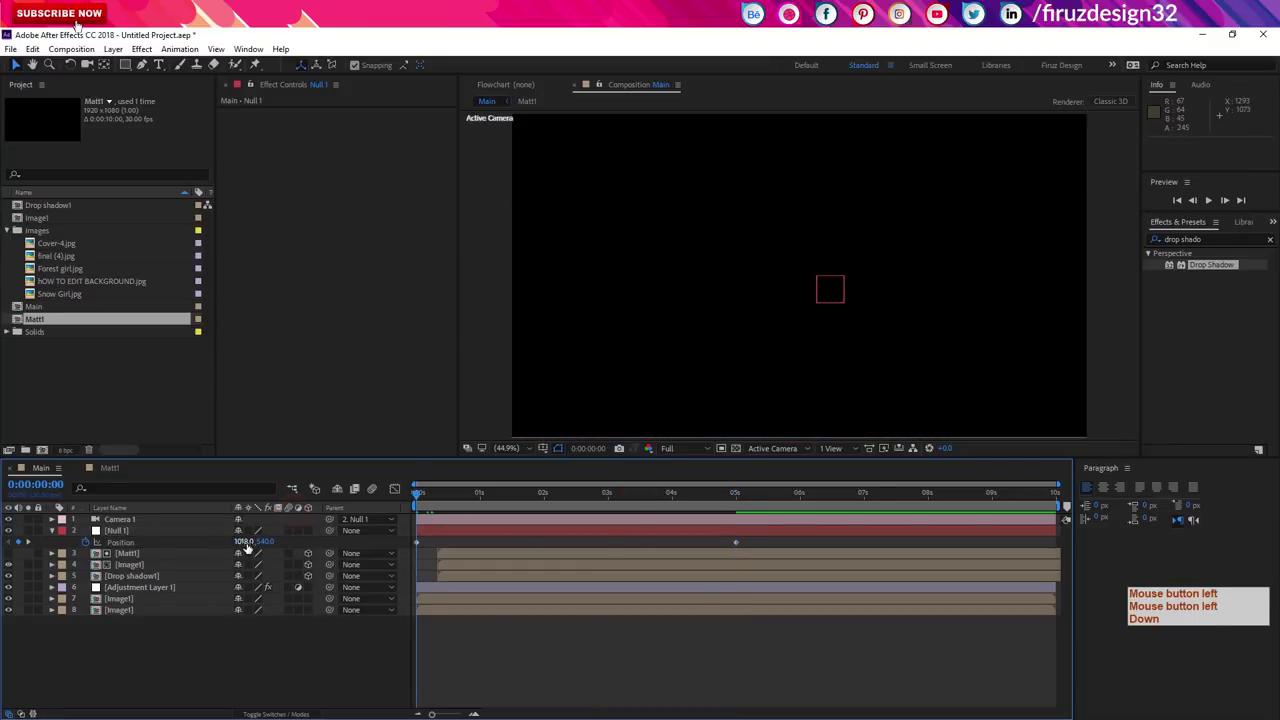
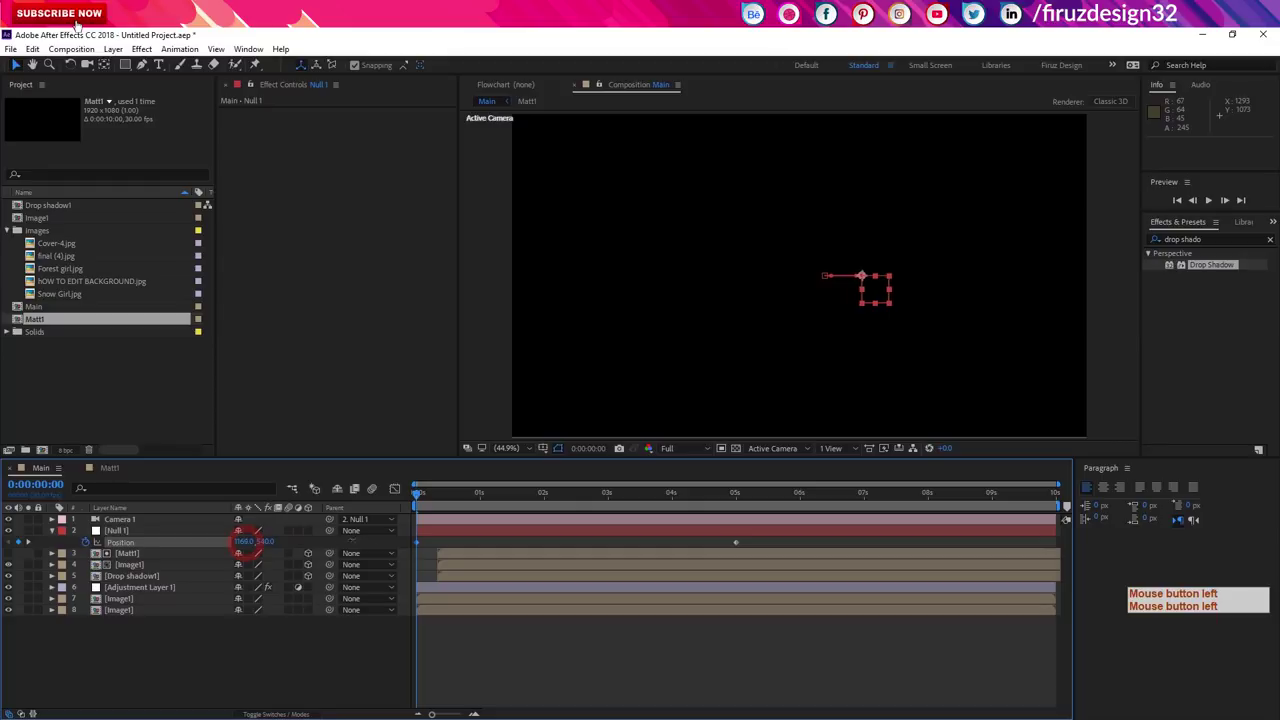
{"action": "left_click", "coordinate": [454, 502]}
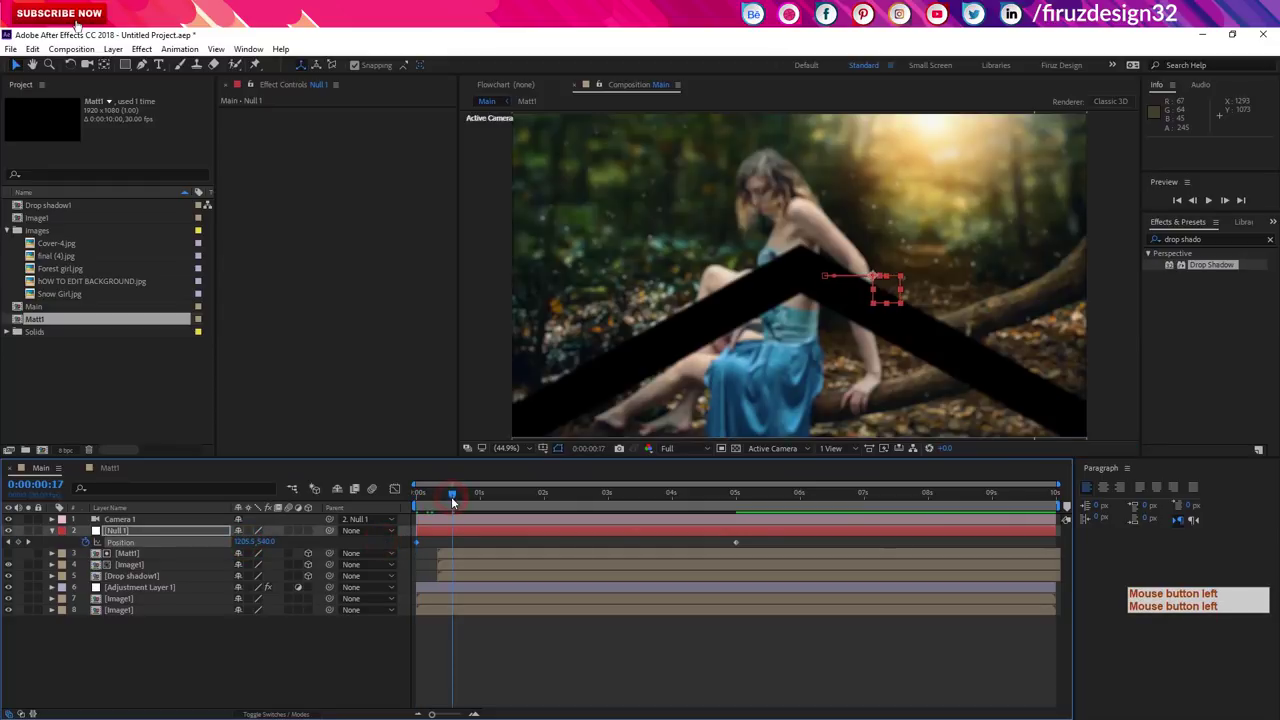
Step: Scrub through the opening seconds to preview the camera move and triangle reveal
{"action": "left_click", "coordinate": [466, 504]}
{"action": "left_click", "coordinate": [490, 507]}
{"action": "left_click", "coordinate": [508, 509]}
{"action": "left_click", "coordinate": [526, 507]}
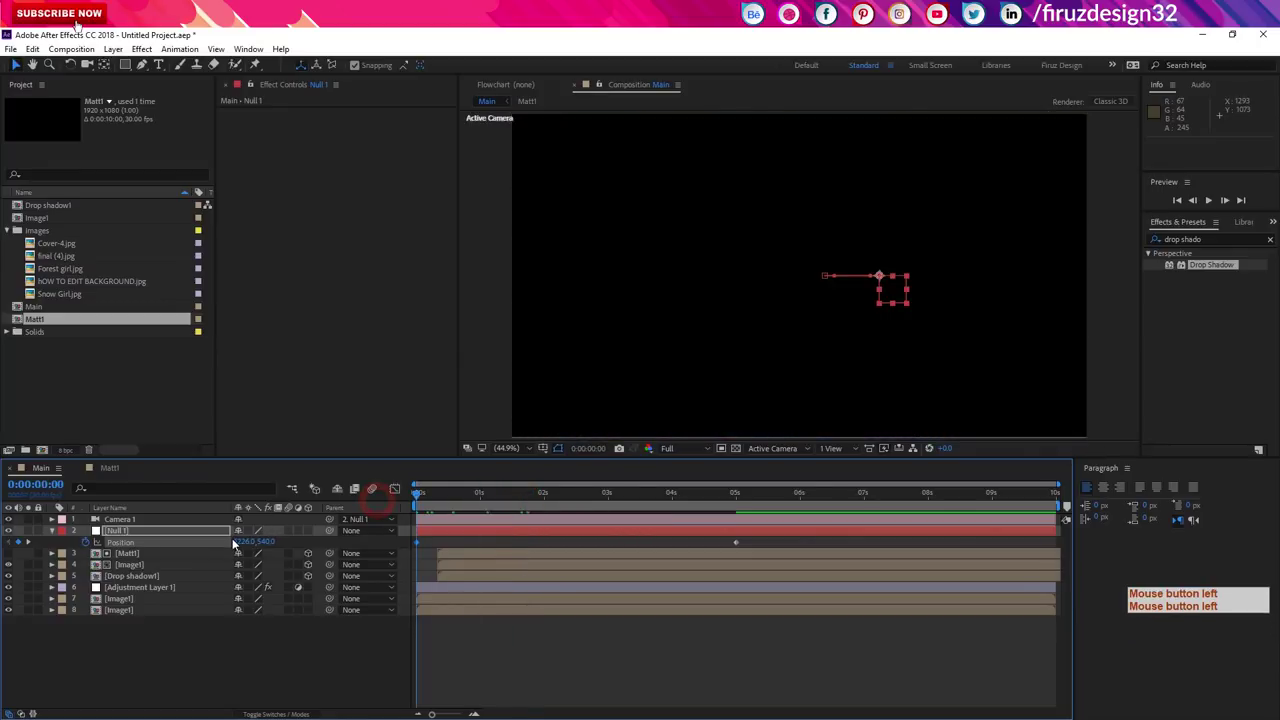
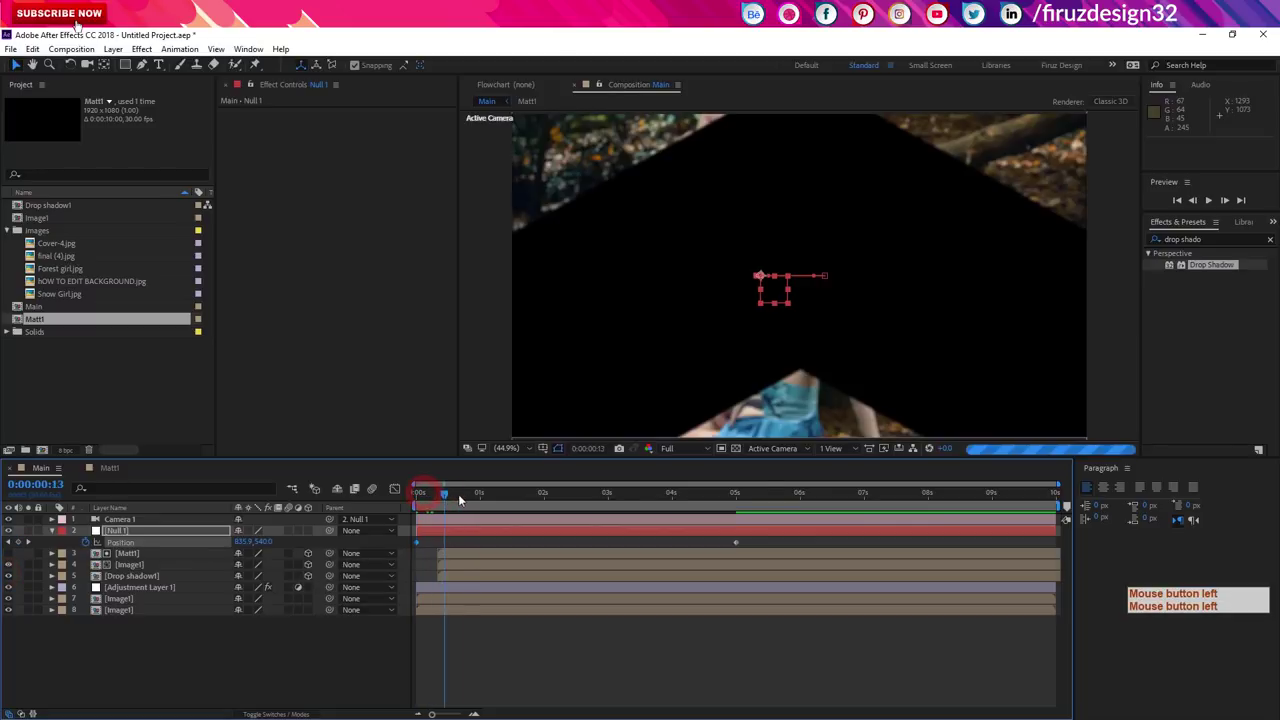
{"action": "left_click", "coordinate": [485, 502]}
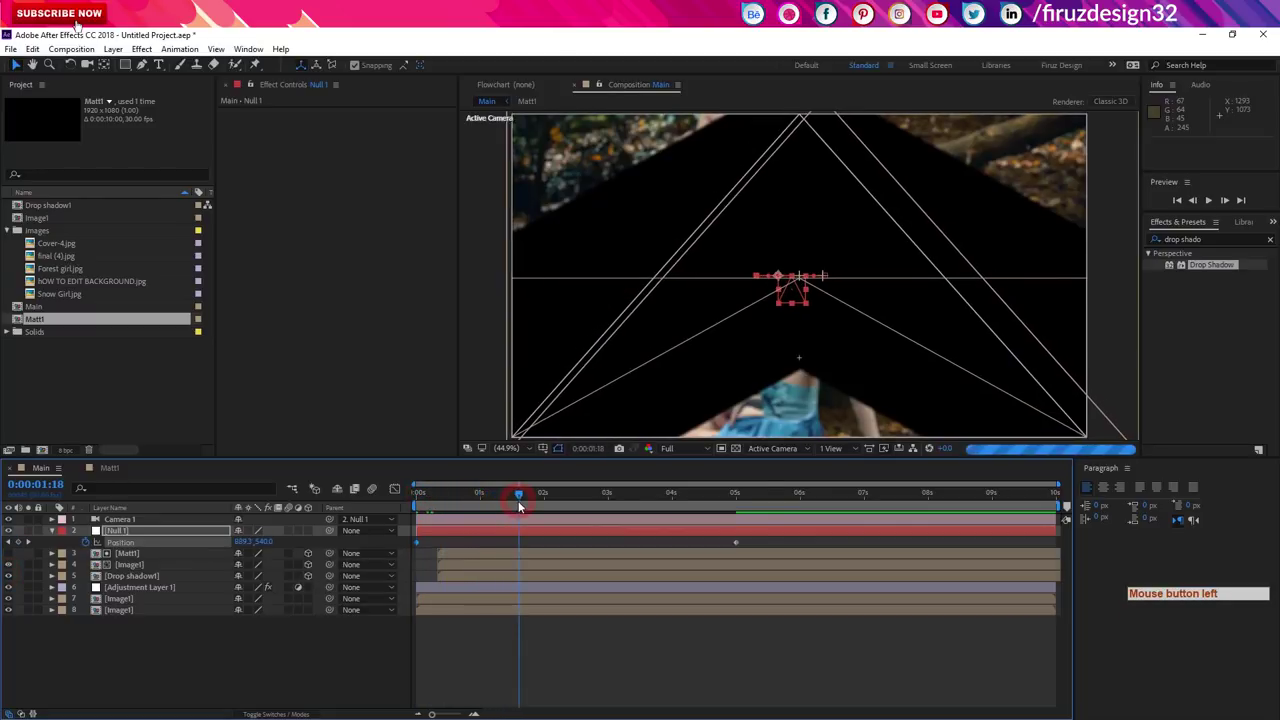
{"action": "left_click", "coordinate": [521, 497]}
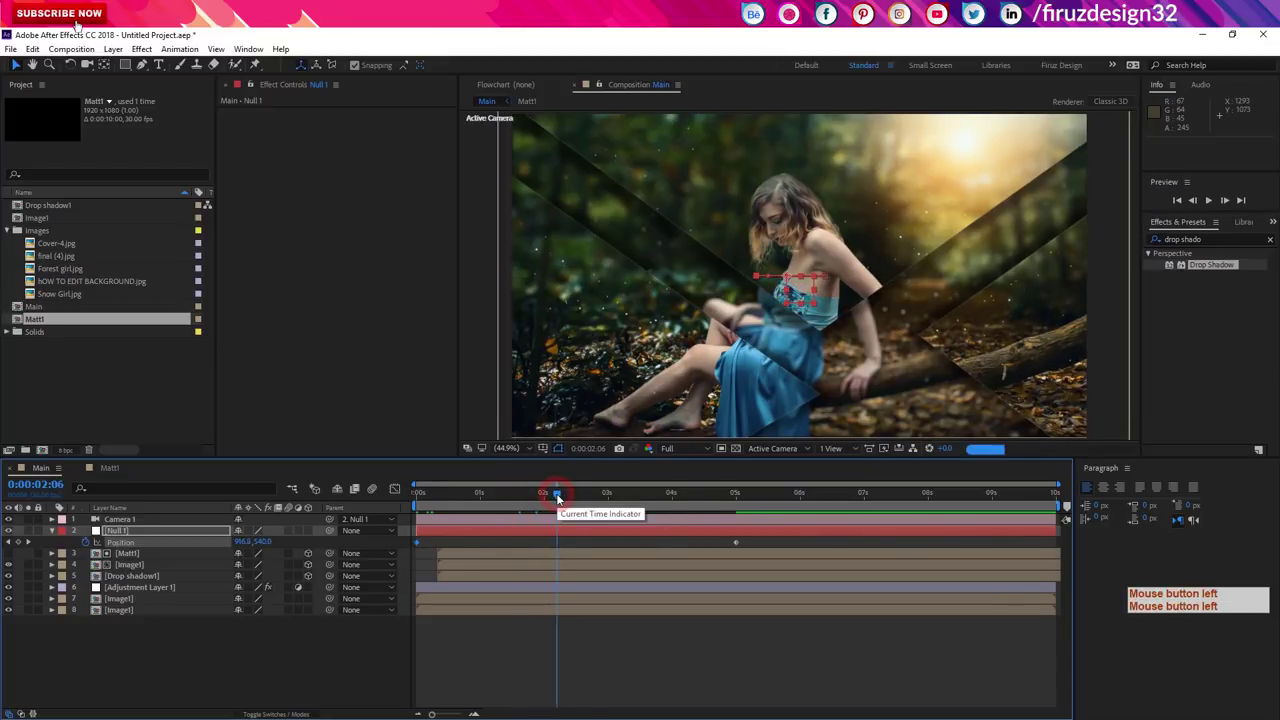
{"action": "double_click", "coordinate": [560, 499]}
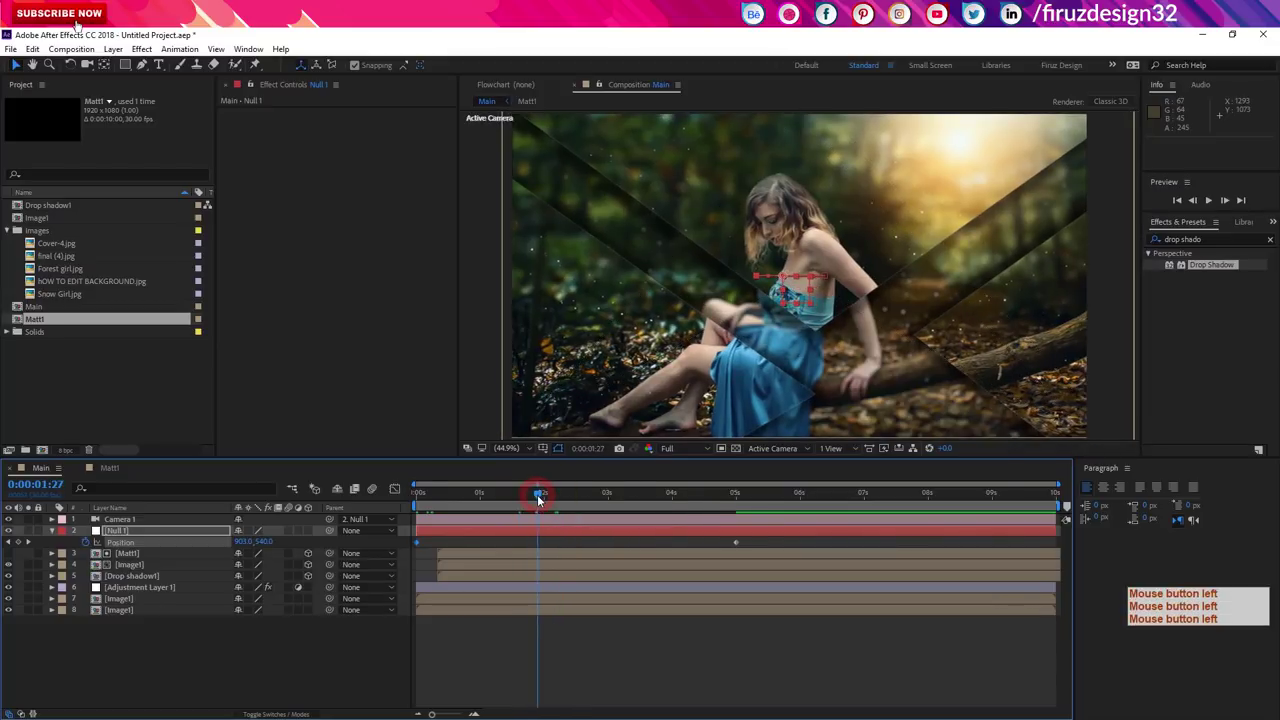
{"action": "double_click", "coordinate": [533, 501]}
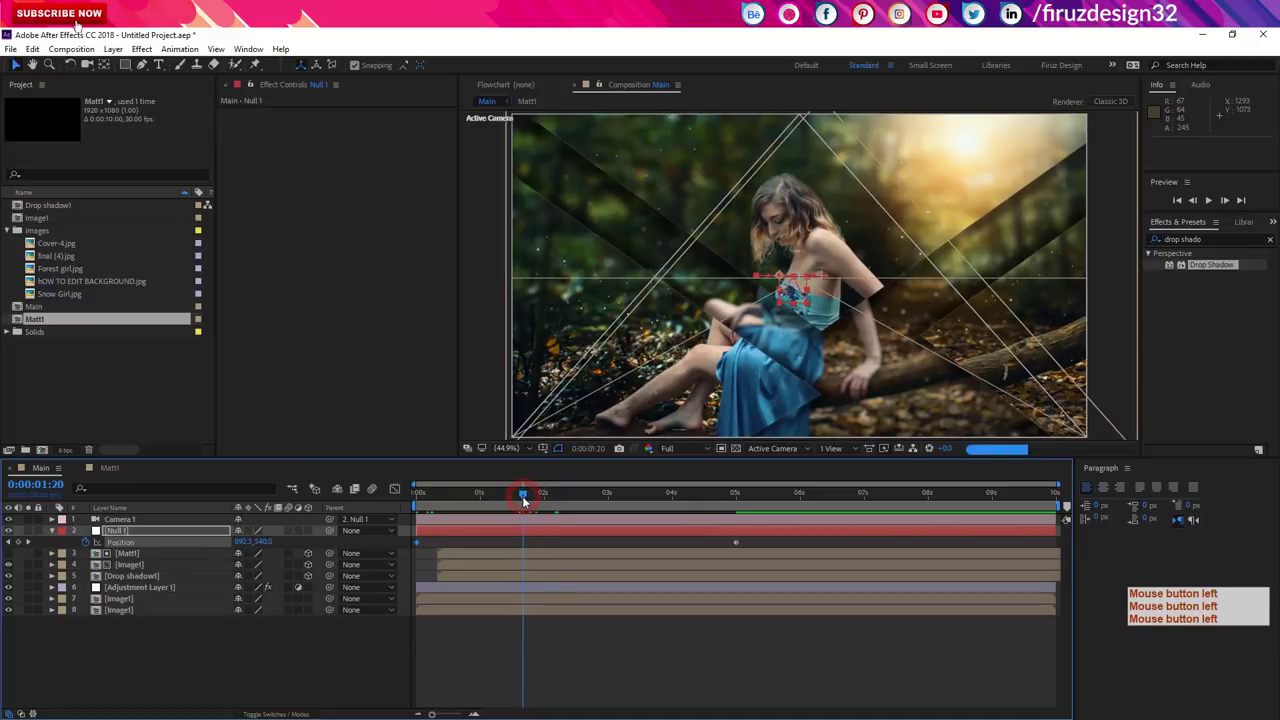
{"action": "left_click", "coordinate": [522, 502]}
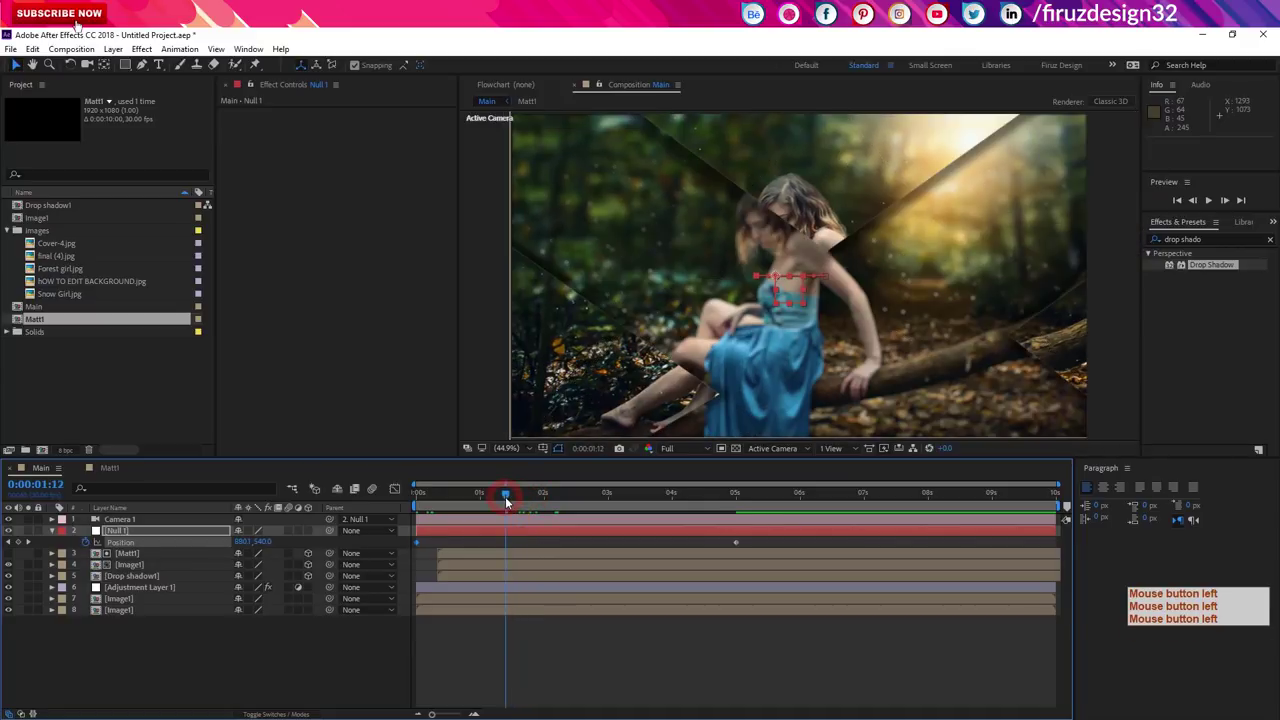
{"action": "left_click", "coordinate": [504, 500]}
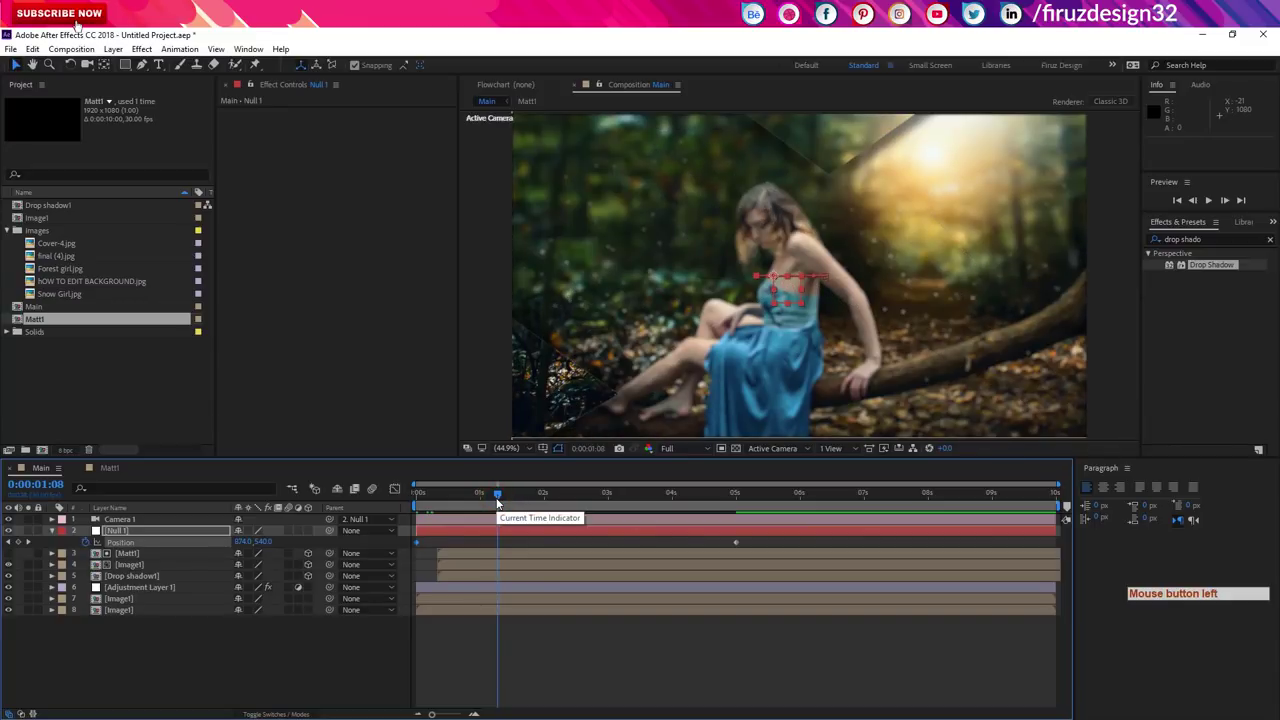
{"action": "left_click", "coordinate": [499, 503]}
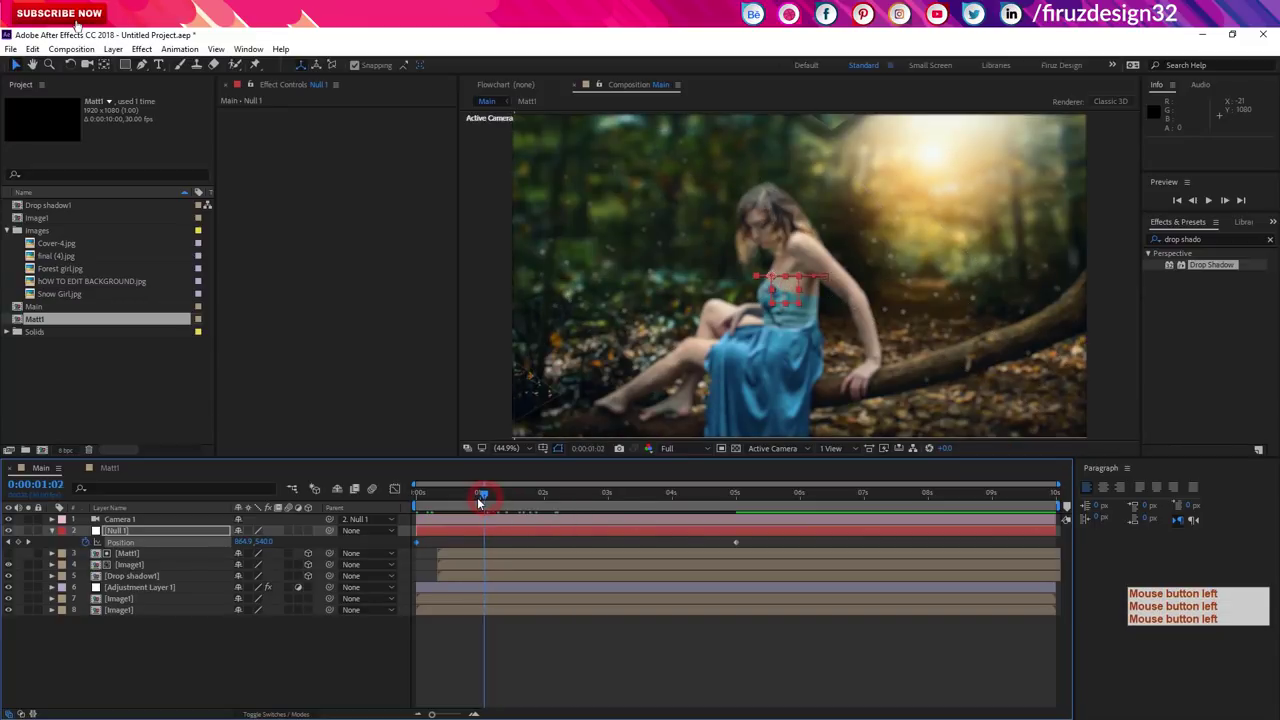
{"action": "left_click", "coordinate": [479, 500]}
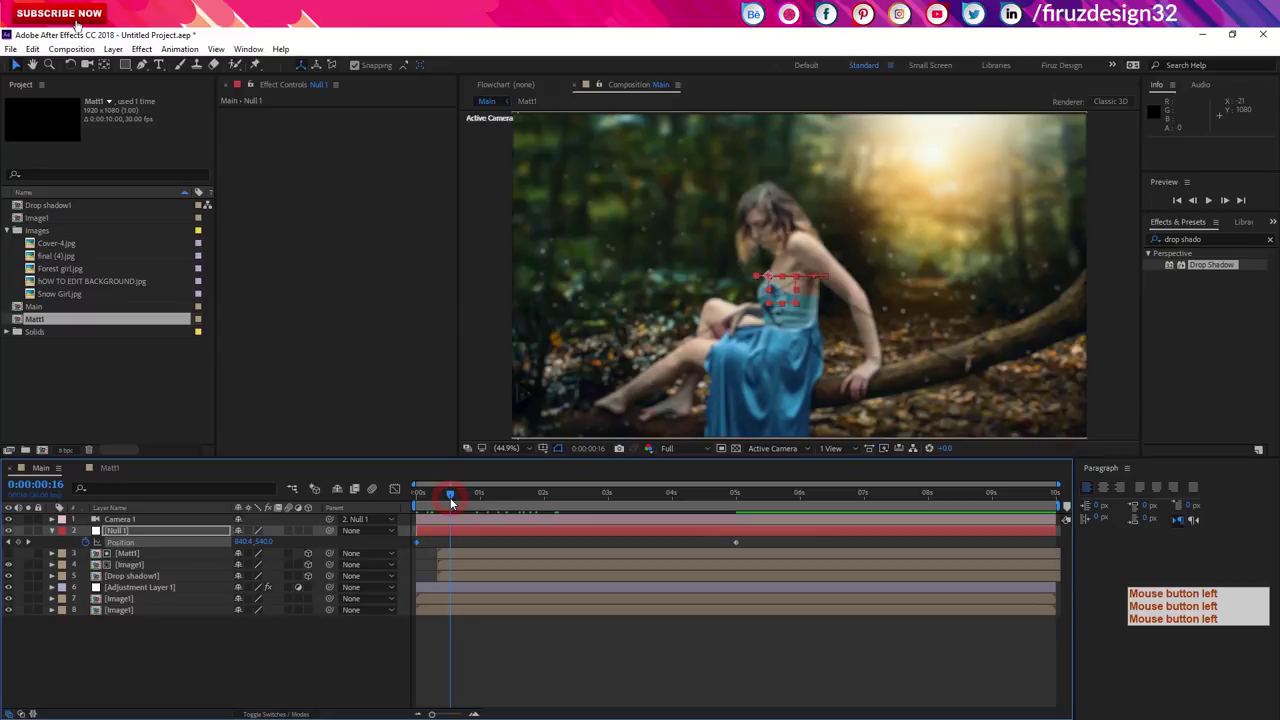
{"action": "left_click", "coordinate": [490, 504]}
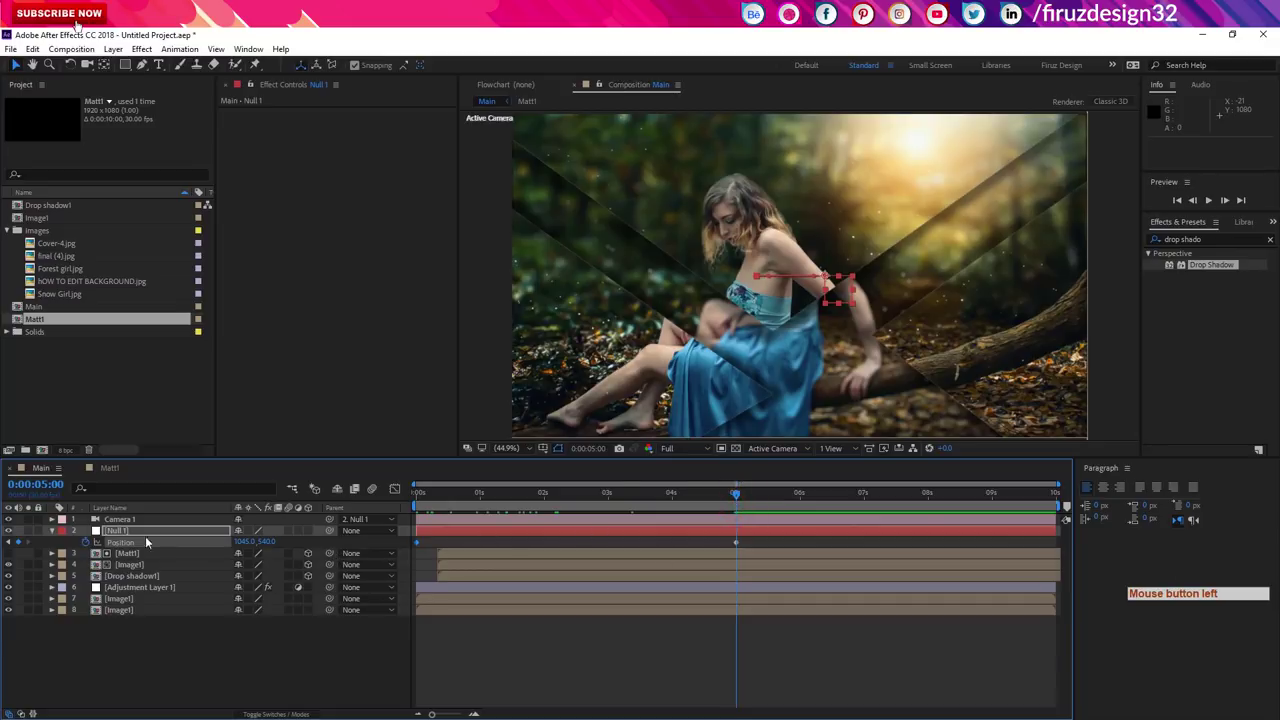
Step: Pre-compose every layer in Main into a single composition named Slide1
{"action": "left_click", "coordinate": [122, 546]}
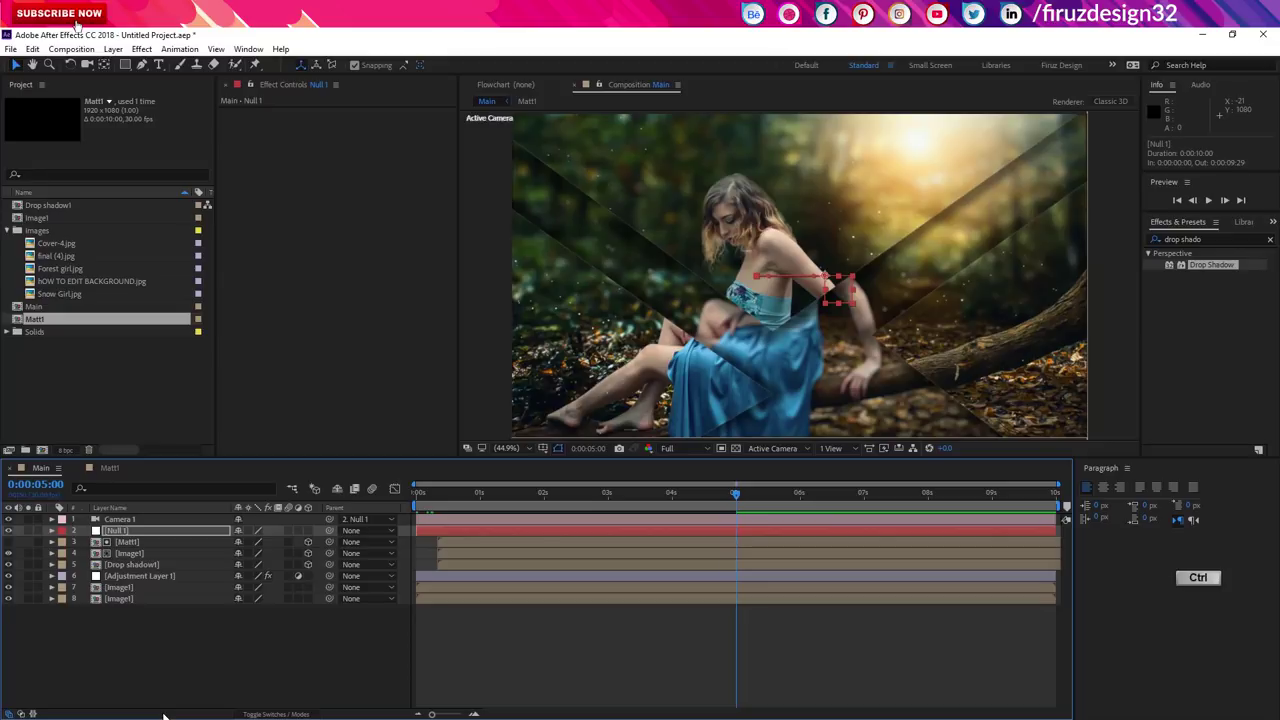
{"action": "key", "text": "ctrl+a"}
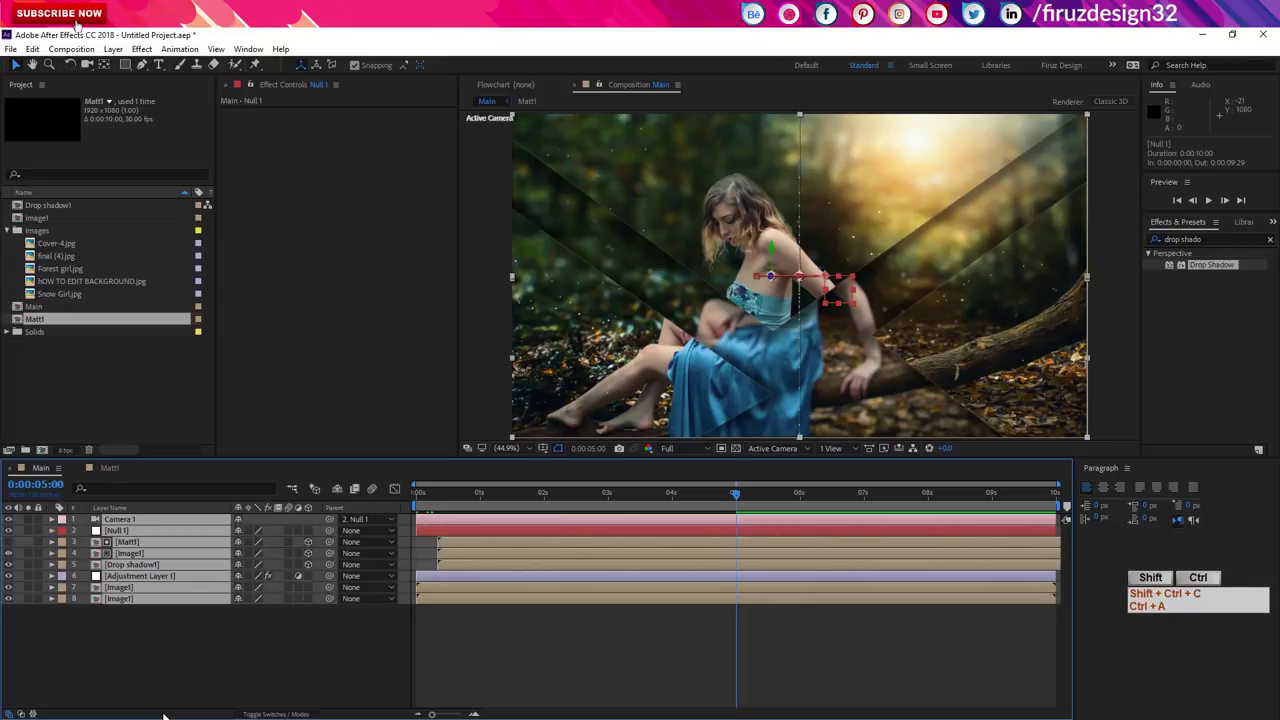
{"action": "key", "text": "ctrl+shift+c"}
{"action": "key", "text": "ctrl+a"}
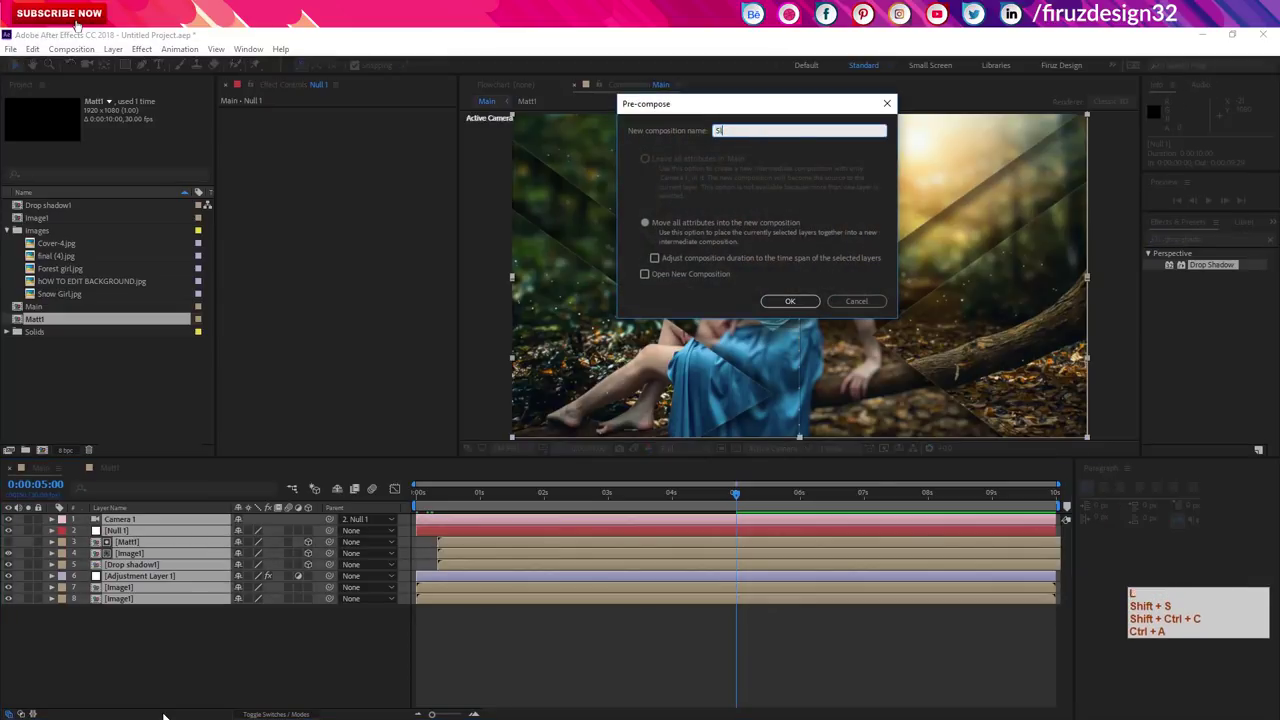
{"action": "key", "text": "d"}
{"action": "key", "text": "KP_1"}
{"action": "key", "text": "e"}
{"action": "key", "text": "Return"}
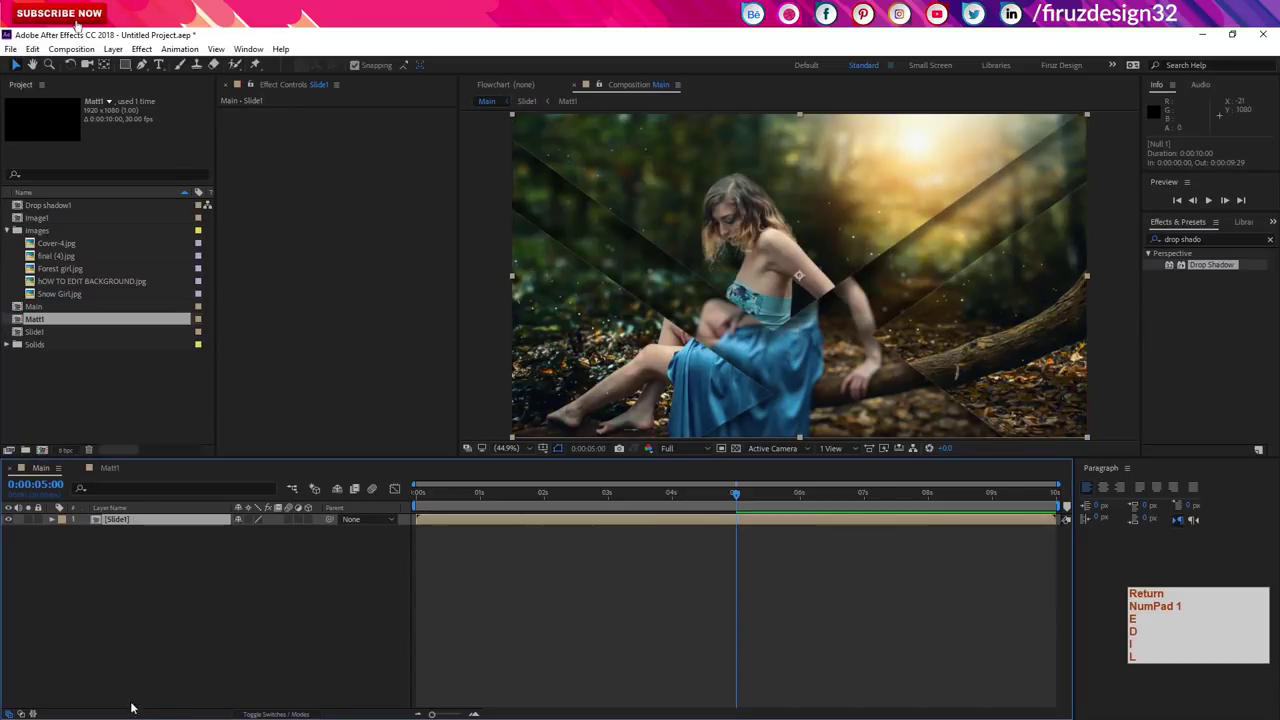
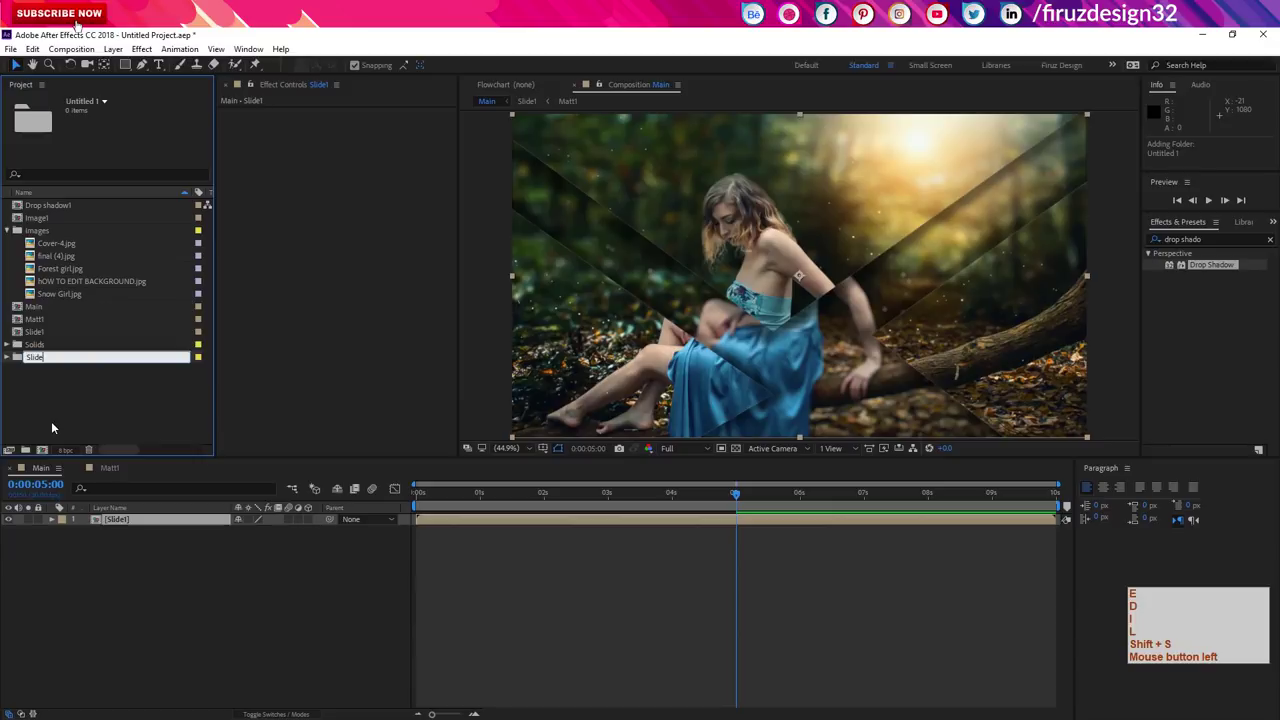
Step: Create the project folder and move Drop shadow1, Image1, Matt1 and Slide1 into it
{"action": "key", "text": "Return"}
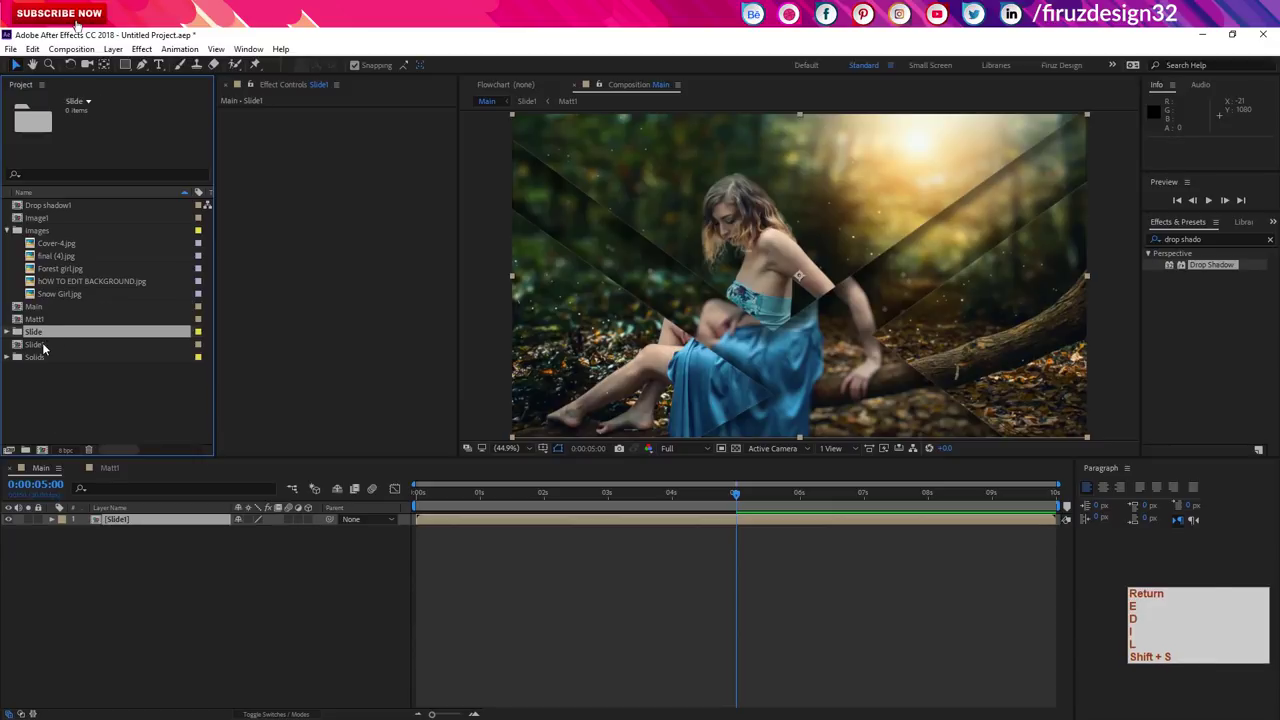
{"action": "key", "text": "Return"}
{"action": "left_click", "coordinate": [47, 342]}
{"action": "left_click", "coordinate": [30, 318]}
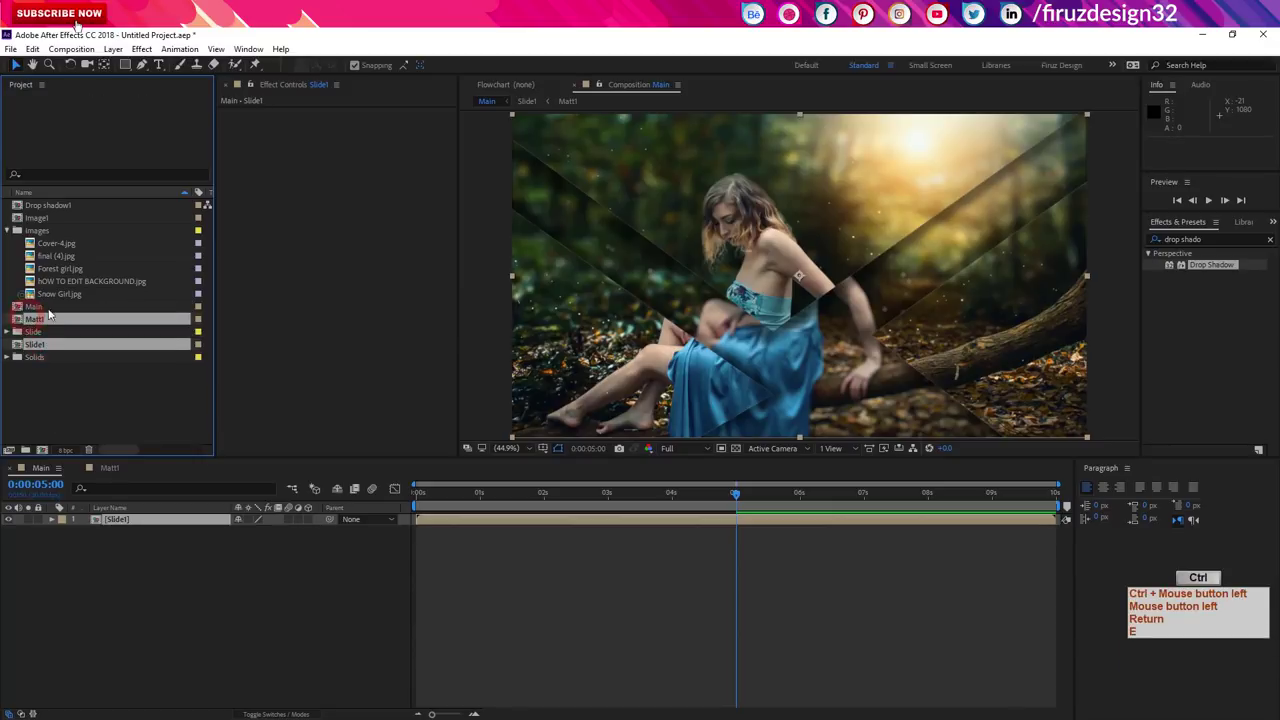
{"action": "left_click", "coordinate": [31, 220]}
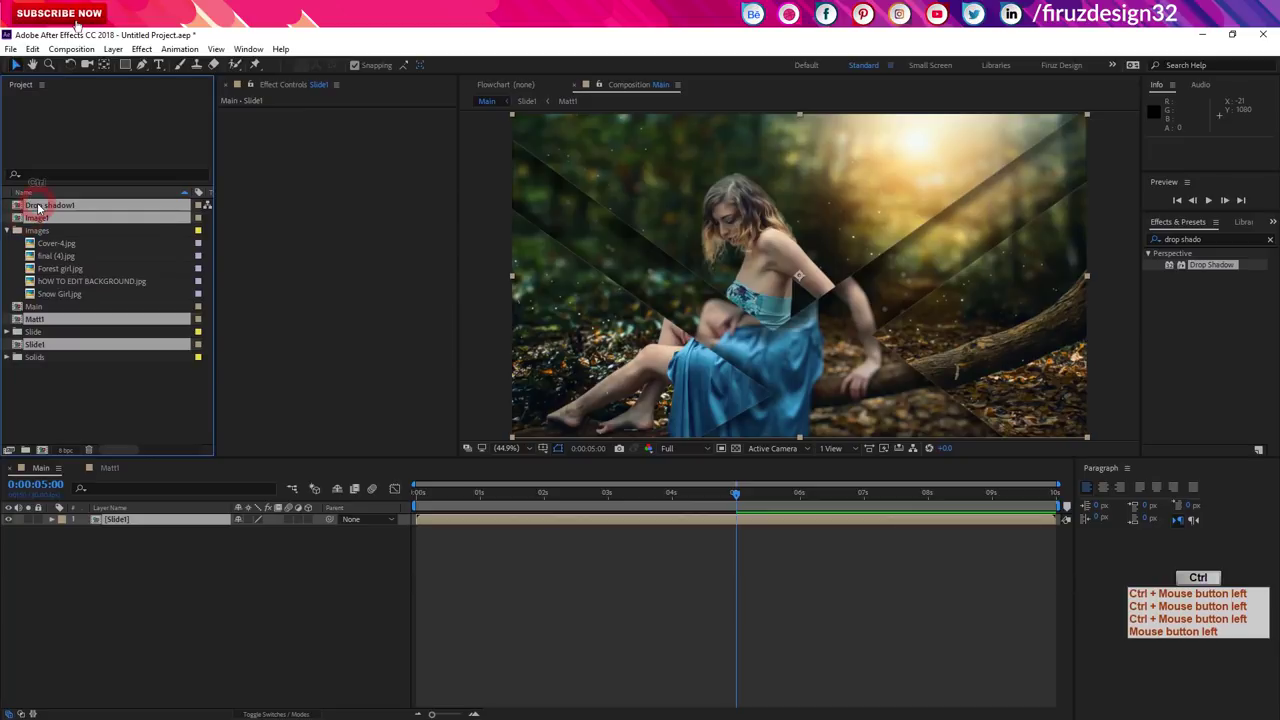
{"action": "left_click", "coordinate": [42, 209]}
Step: Rename the folder Slide1 and collapse its contents
{"action": "left_click", "coordinate": [34, 243]}
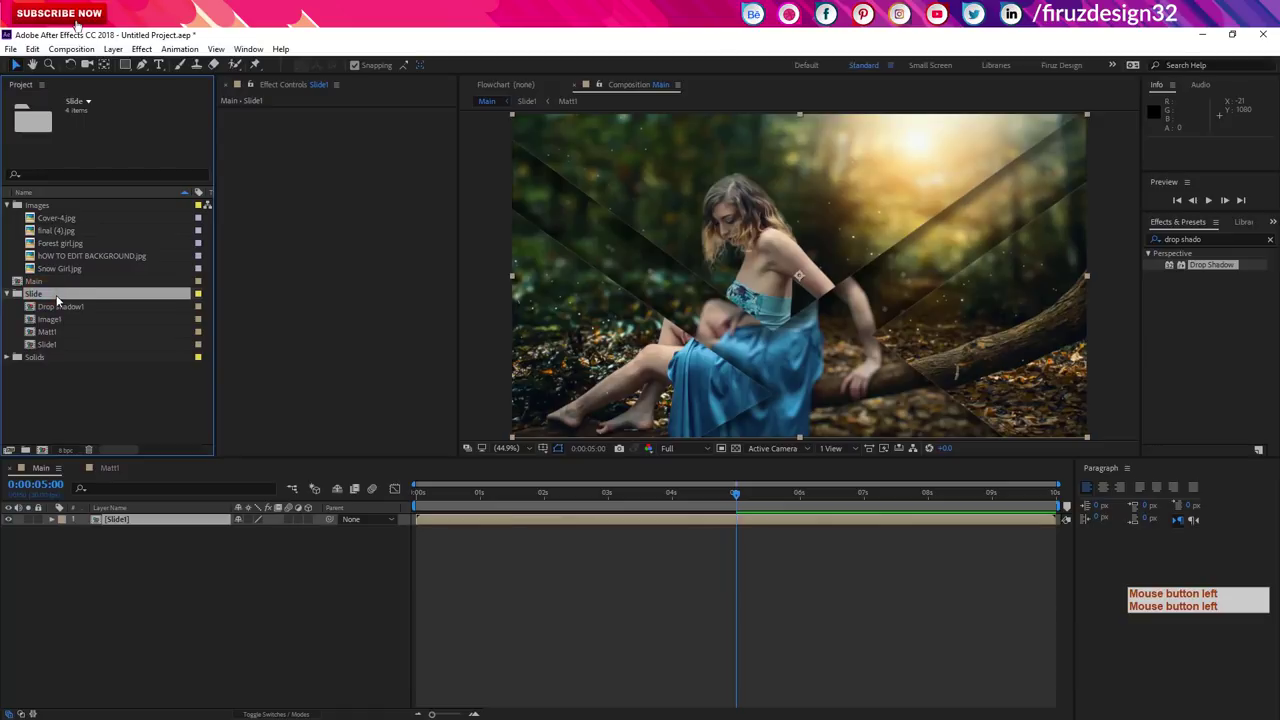
{"action": "key", "text": "KP_1"}
{"action": "key", "text": "Return"}
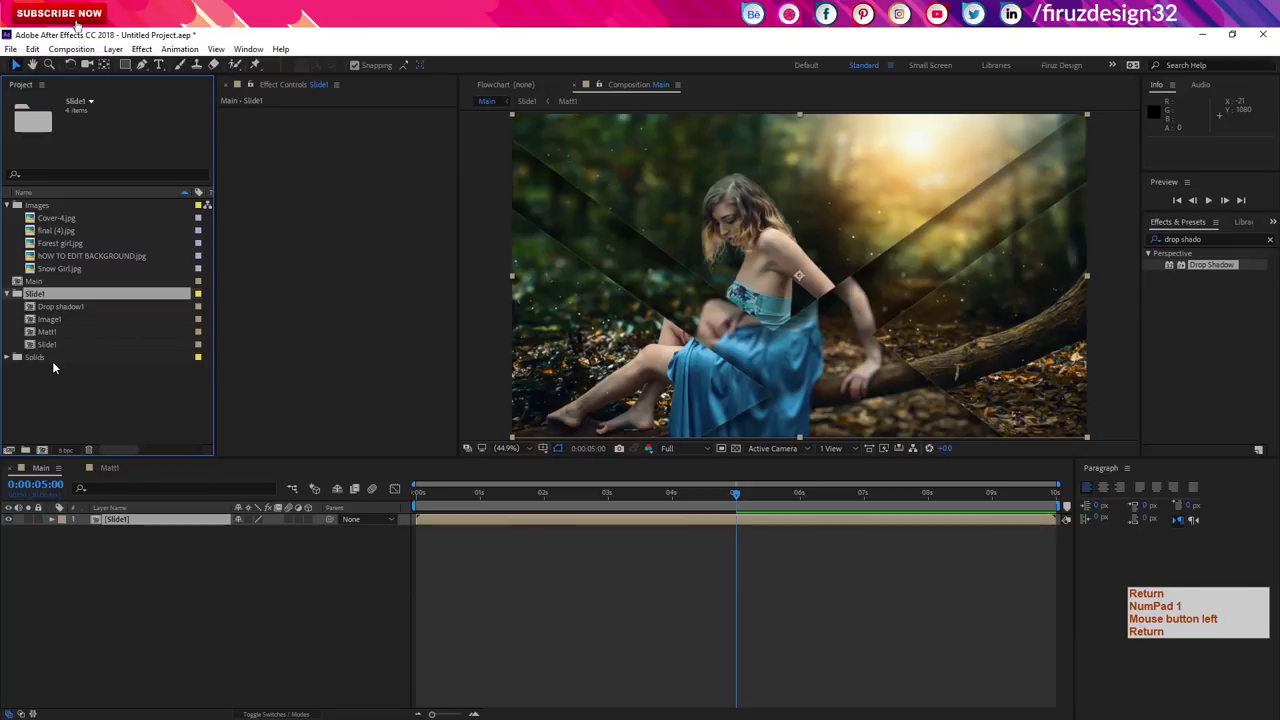
{"action": "key", "text": "KP_1"}
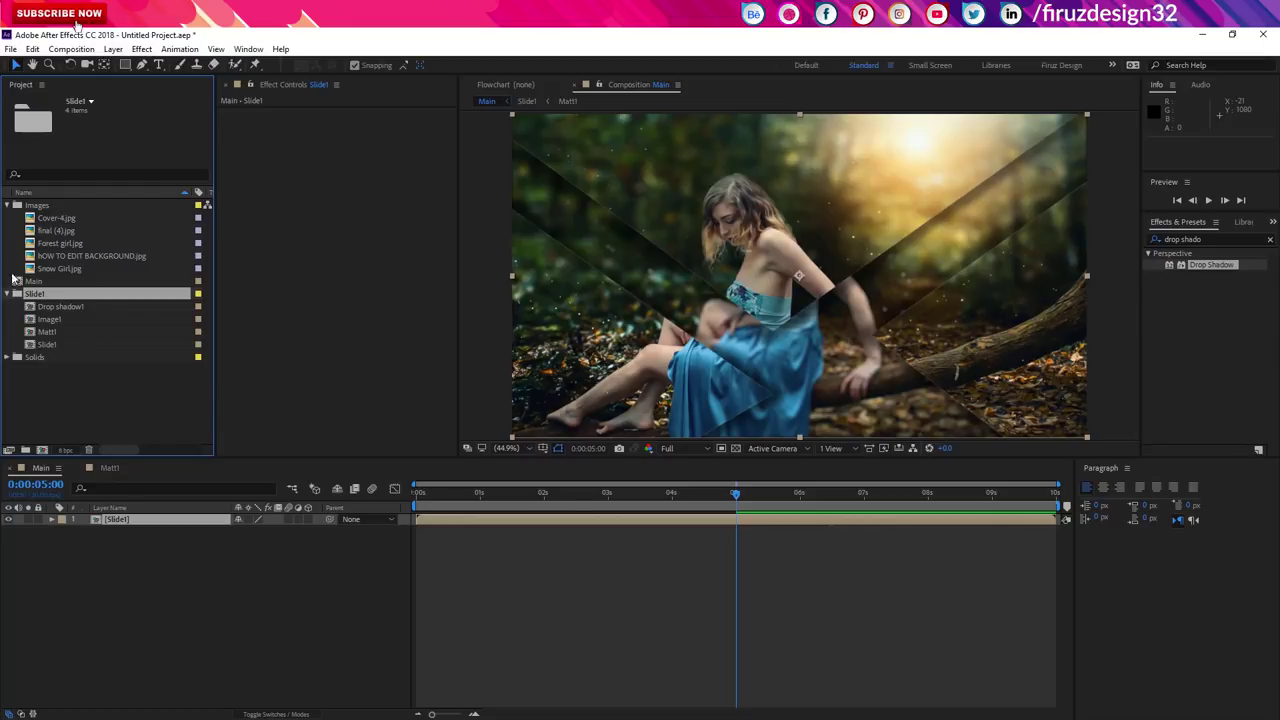
{"action": "left_click", "coordinate": [14, 292]}
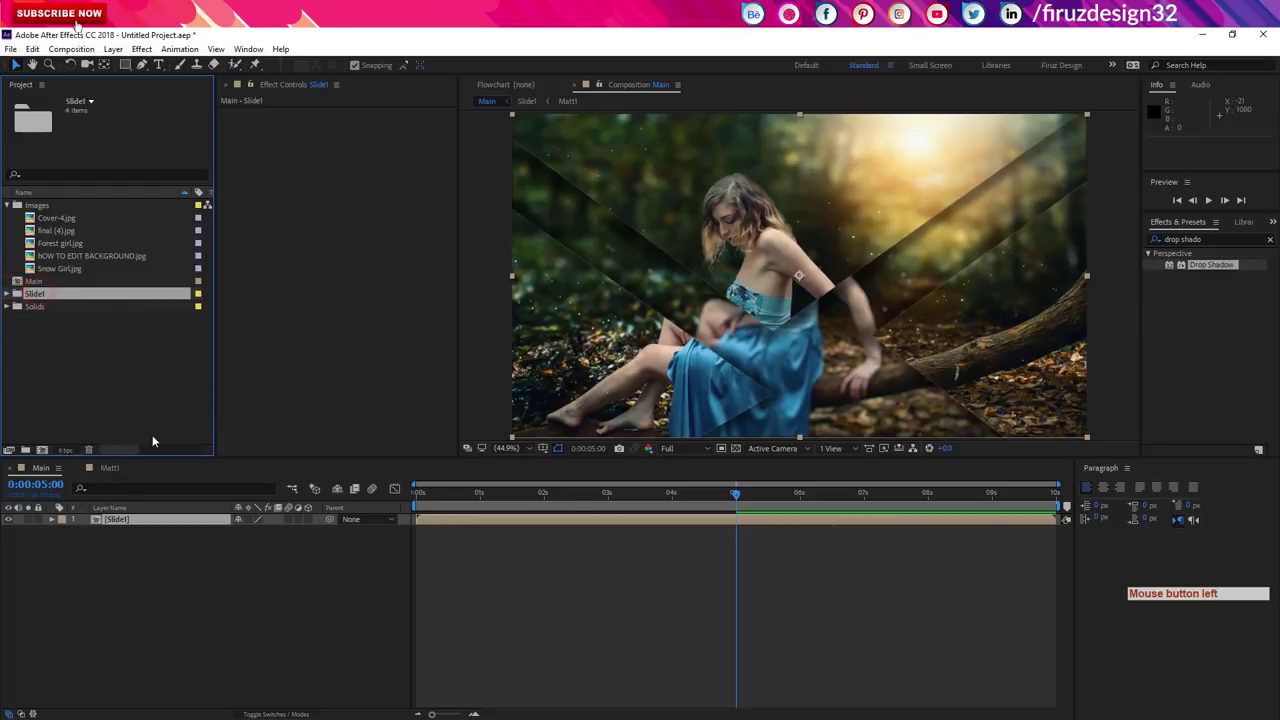
Step: Duplicate the Slide1 folder as Slide2 and start renaming its Drop shadow1 copy to Drop shadow2
{"action": "key", "text": "ctrl+d"}
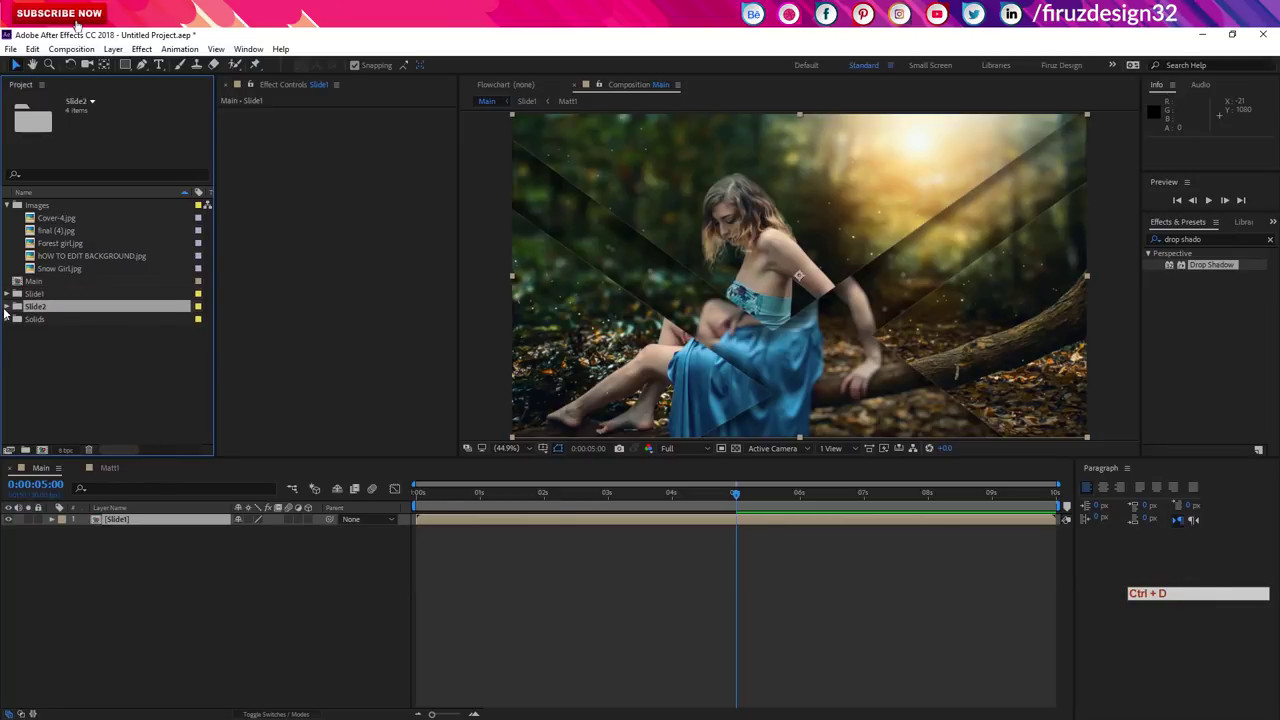
{"action": "left_click", "coordinate": [137, 444]}
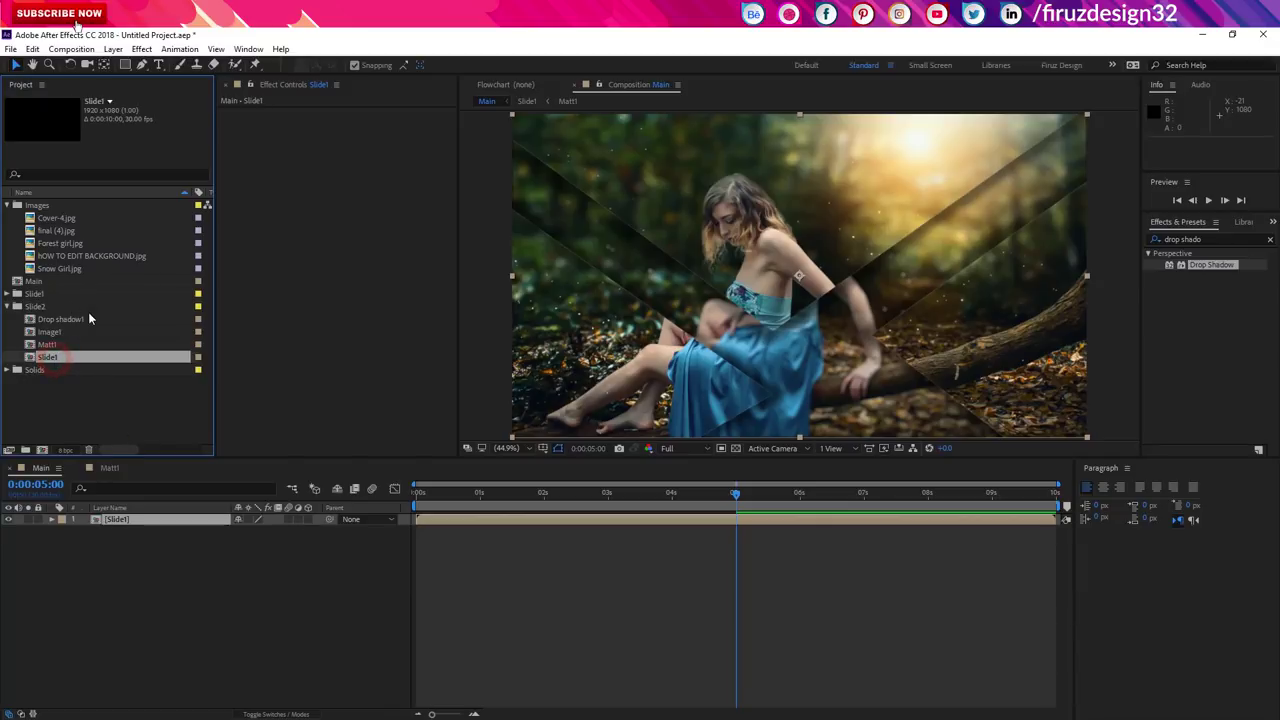
{"action": "left_click", "coordinate": [90, 318]}
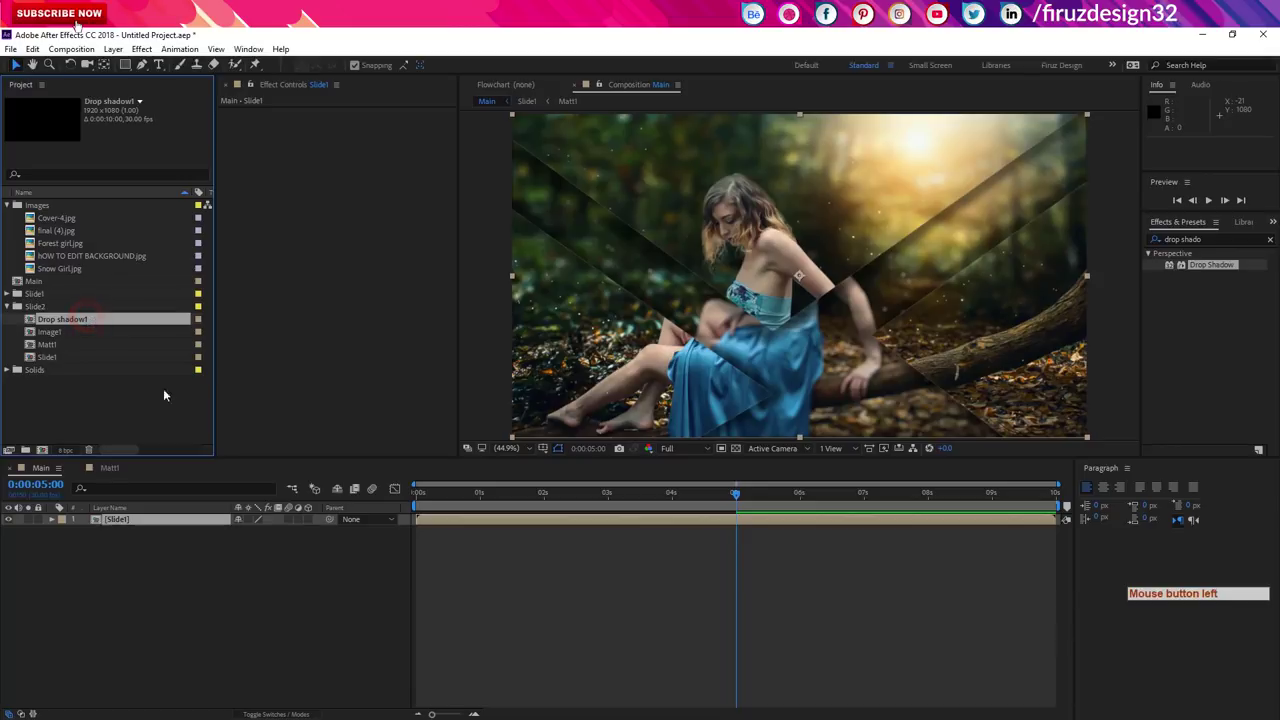
{"action": "key", "text": "Return"}
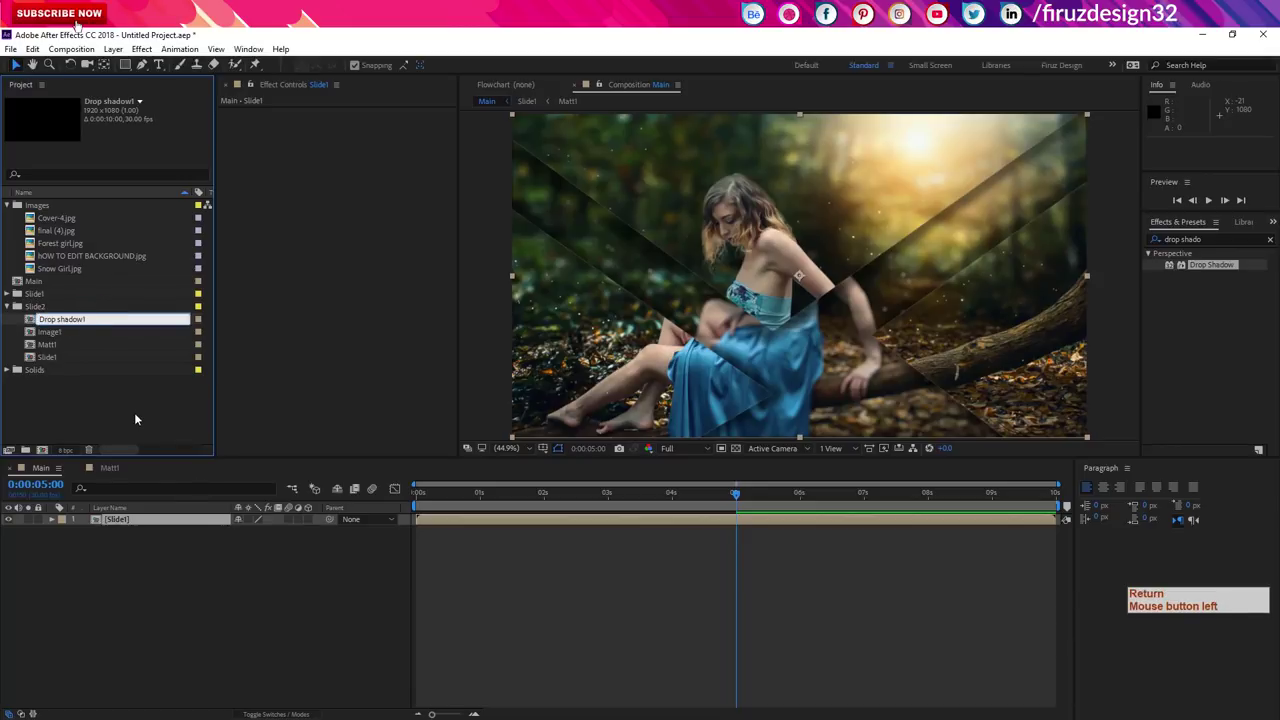
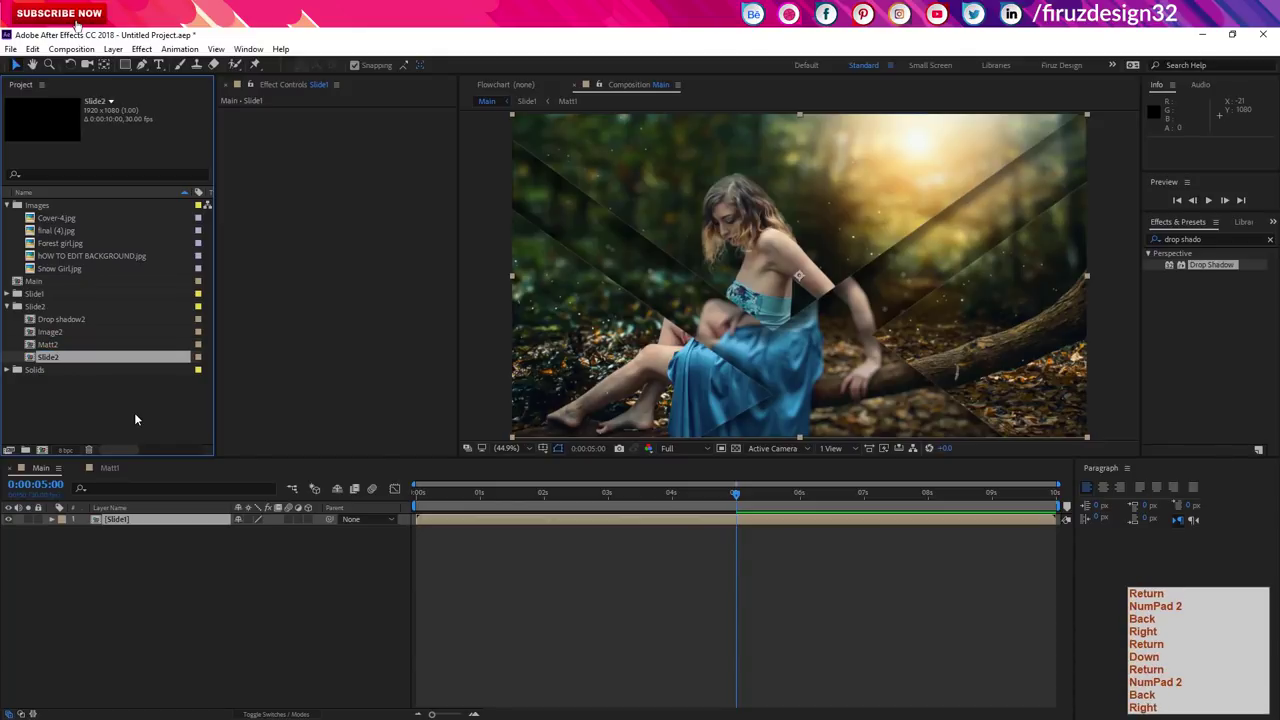
Step: Add Slide2 to Main starting at five seconds and open the Slide2 composition
{"action": "left_click", "coordinate": [79, 433]}
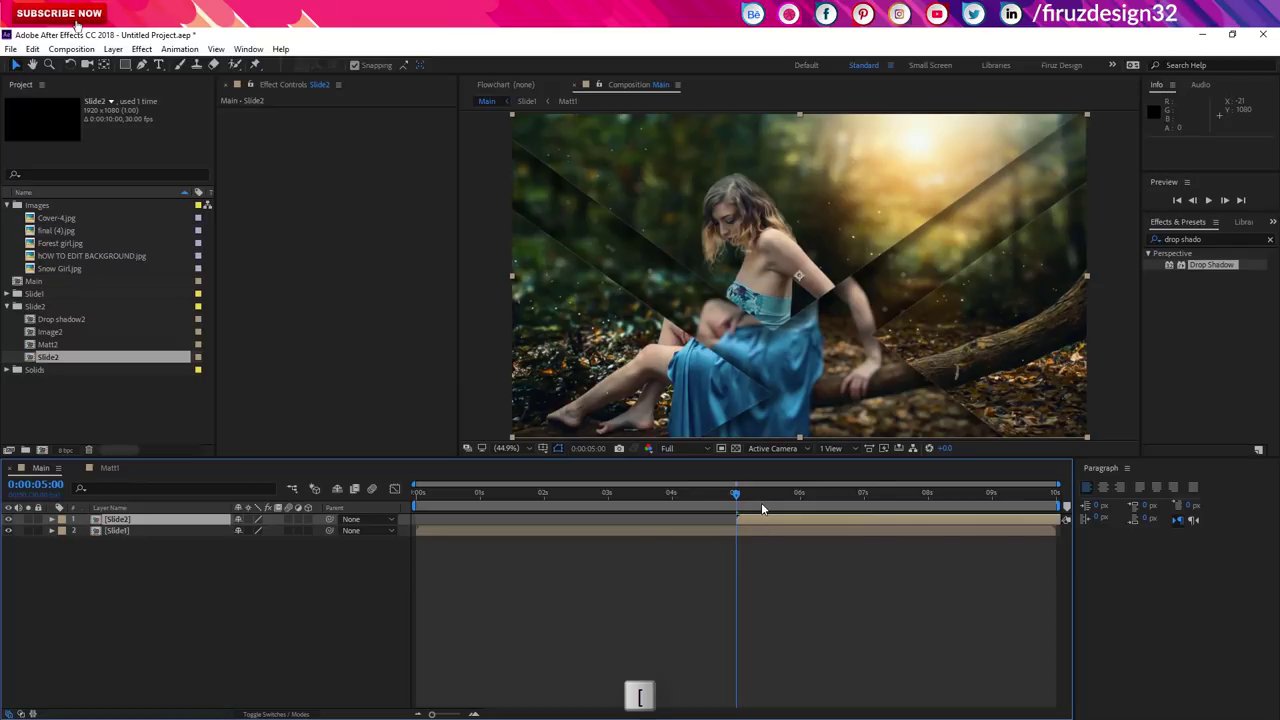
{"action": "double_click", "coordinate": [112, 525]}
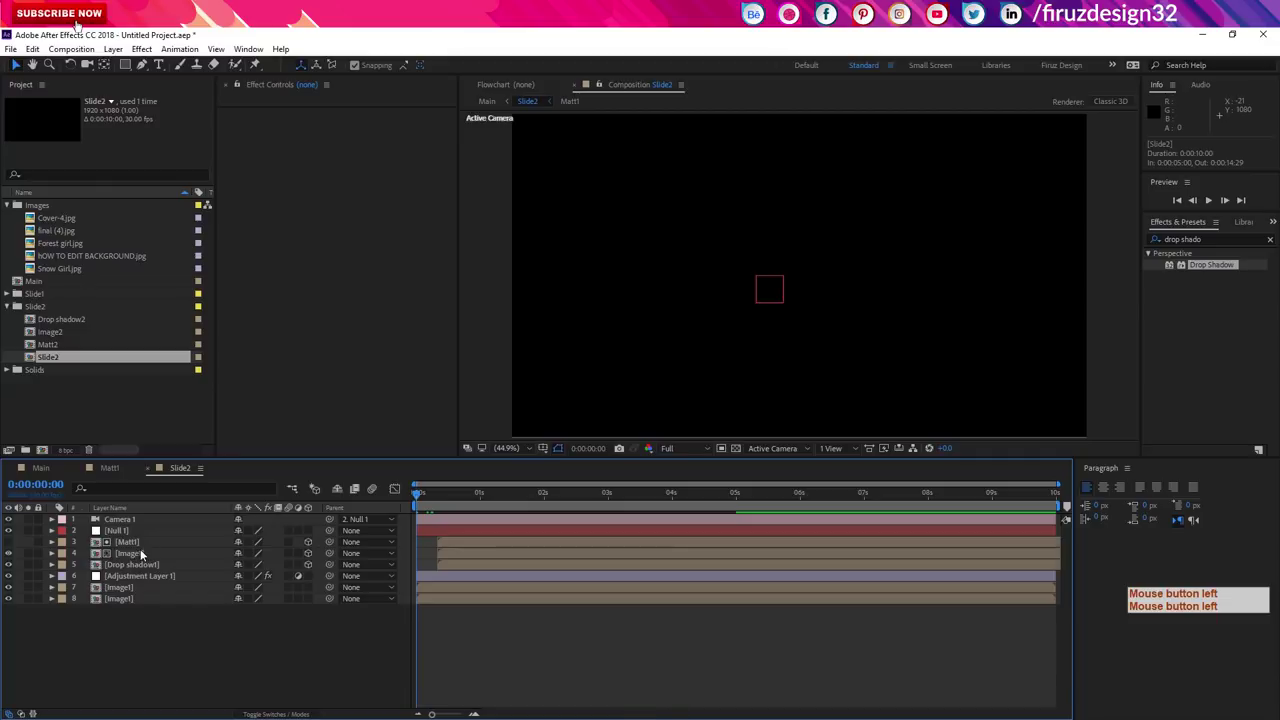
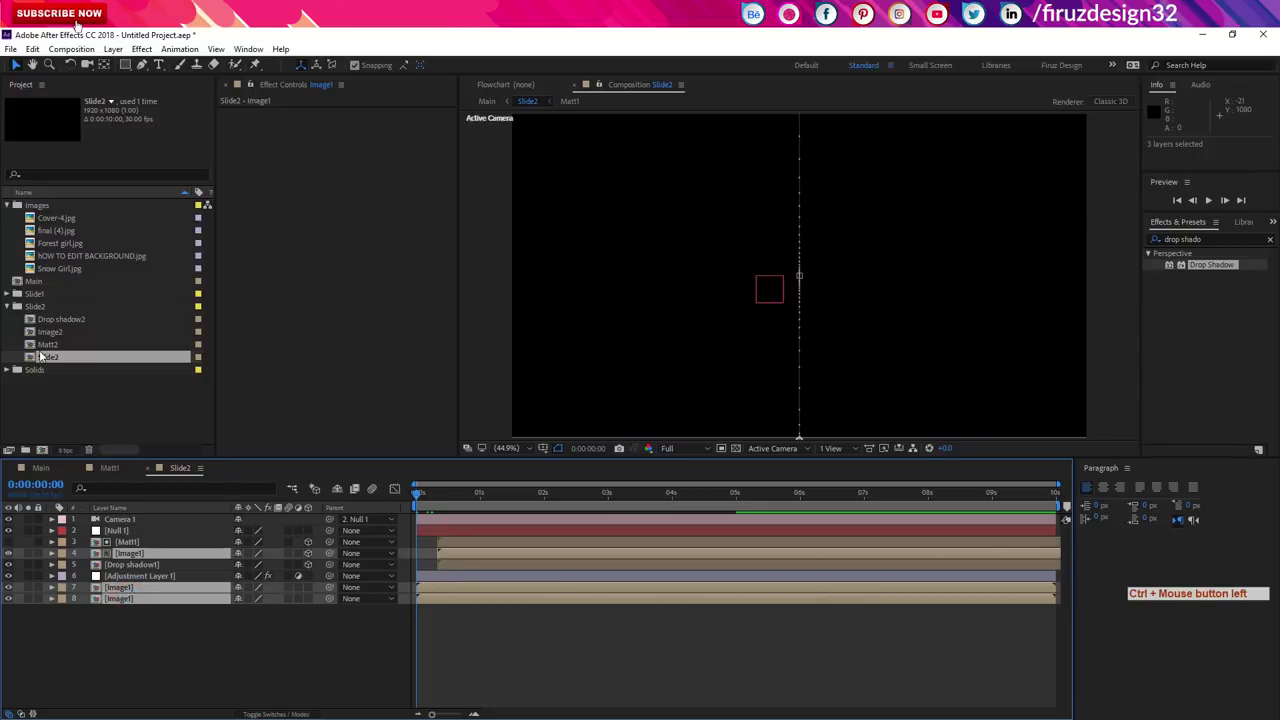
Step: Swap Slide2's three Image1 picture layers for the Image2 composition
{"action": "left_click", "coordinate": [59, 336]}
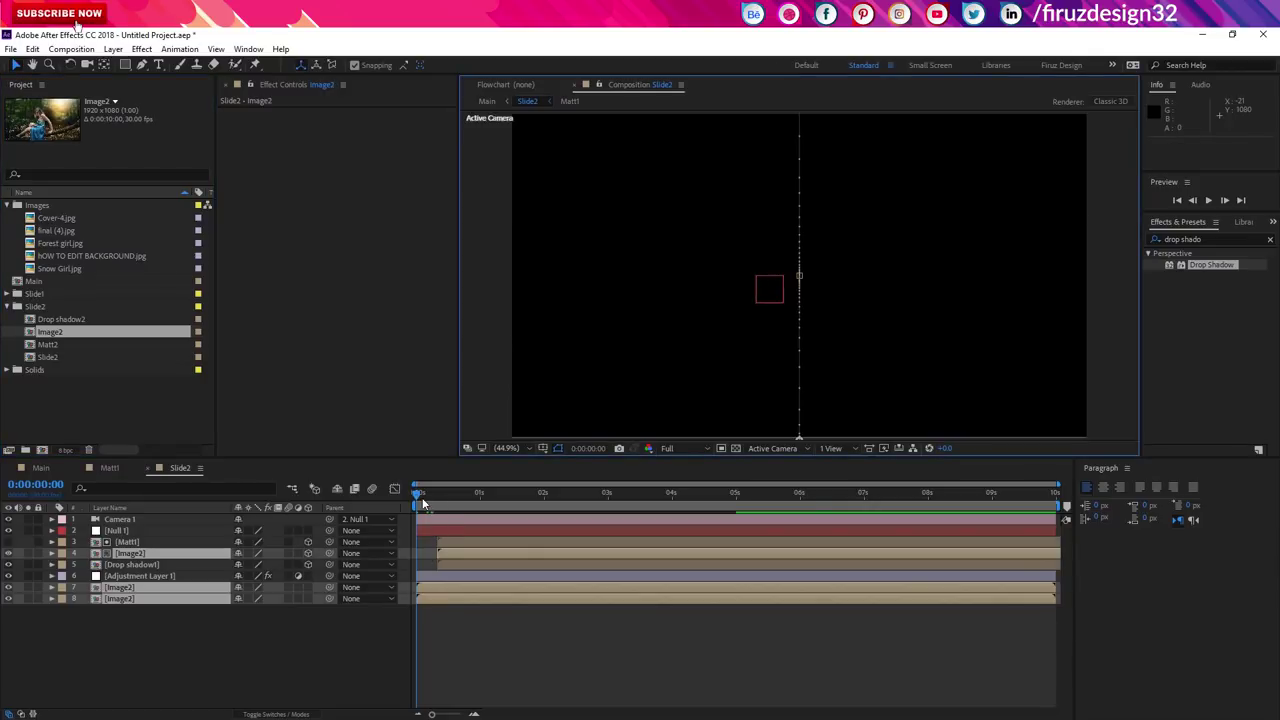
{"action": "left_click", "coordinate": [425, 503]}
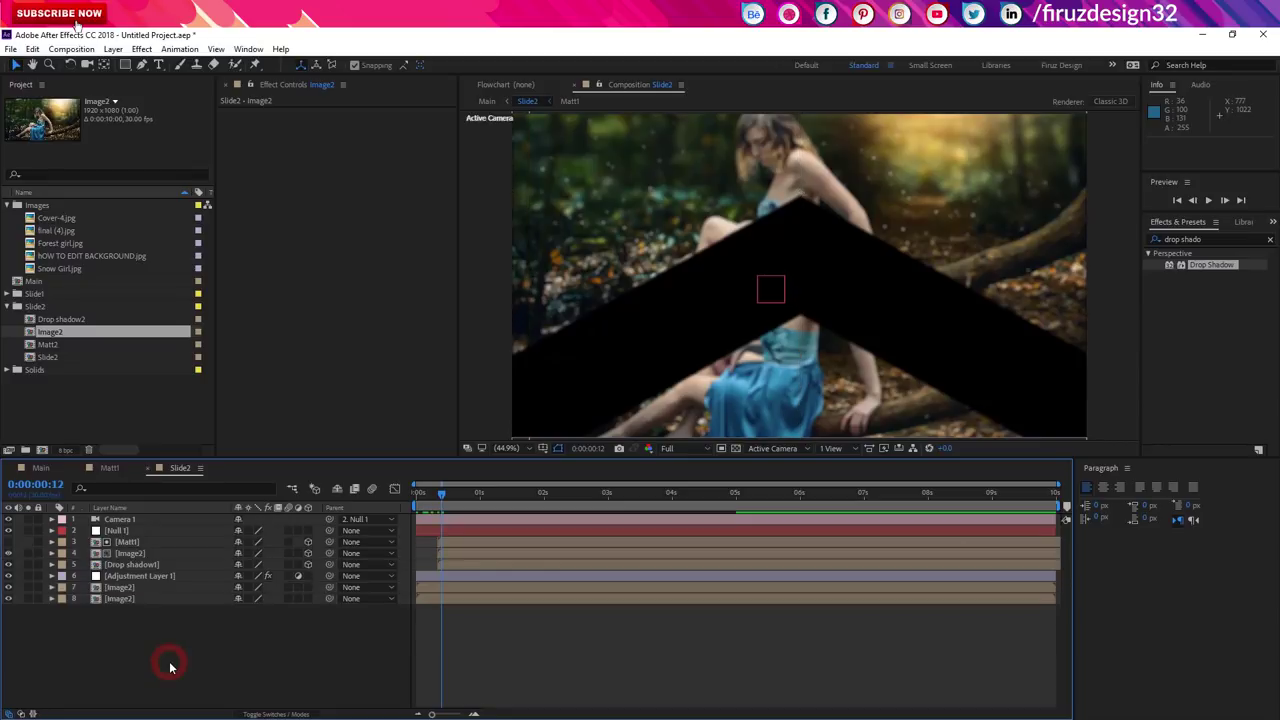
Step: Replace Image2's forest background with Snow Girl.jpg scaled to 74% to fill the frame
{"action": "double_click", "coordinate": [142, 559]}
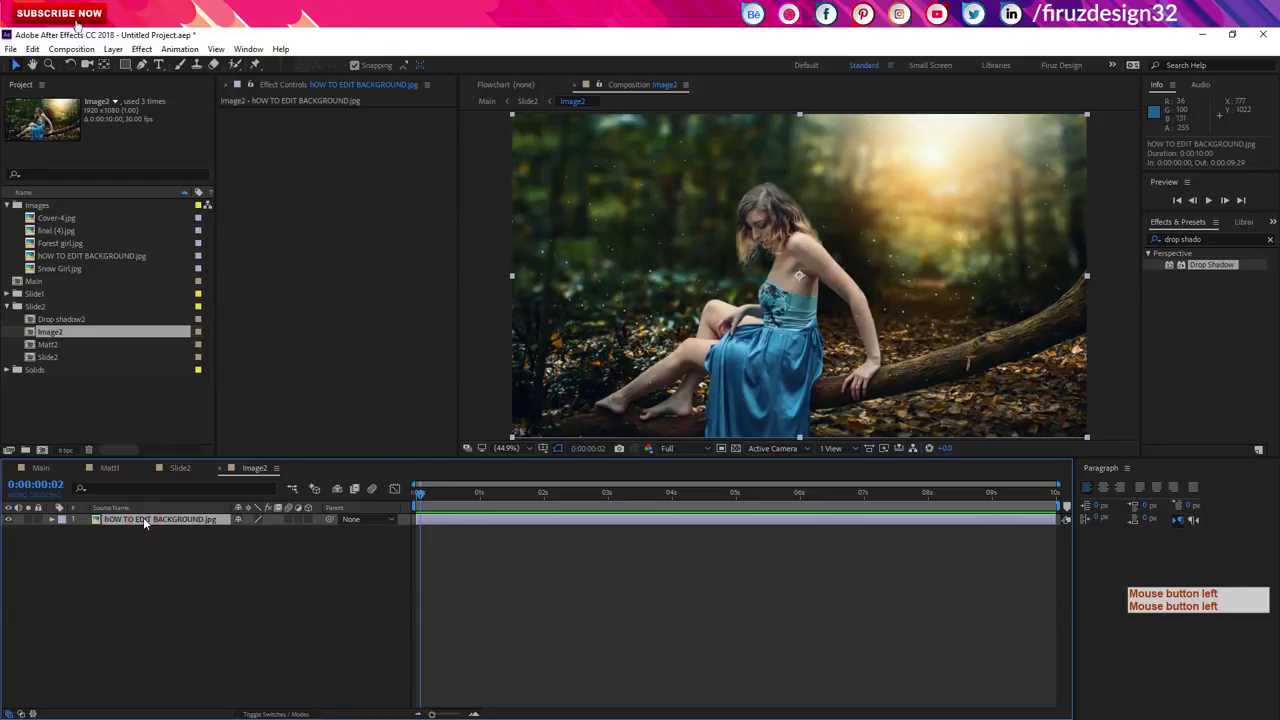
{"action": "key", "text": "Delete"}
{"action": "left_click", "coordinate": [74, 269]}
{"action": "left_click", "coordinate": [95, 427]}
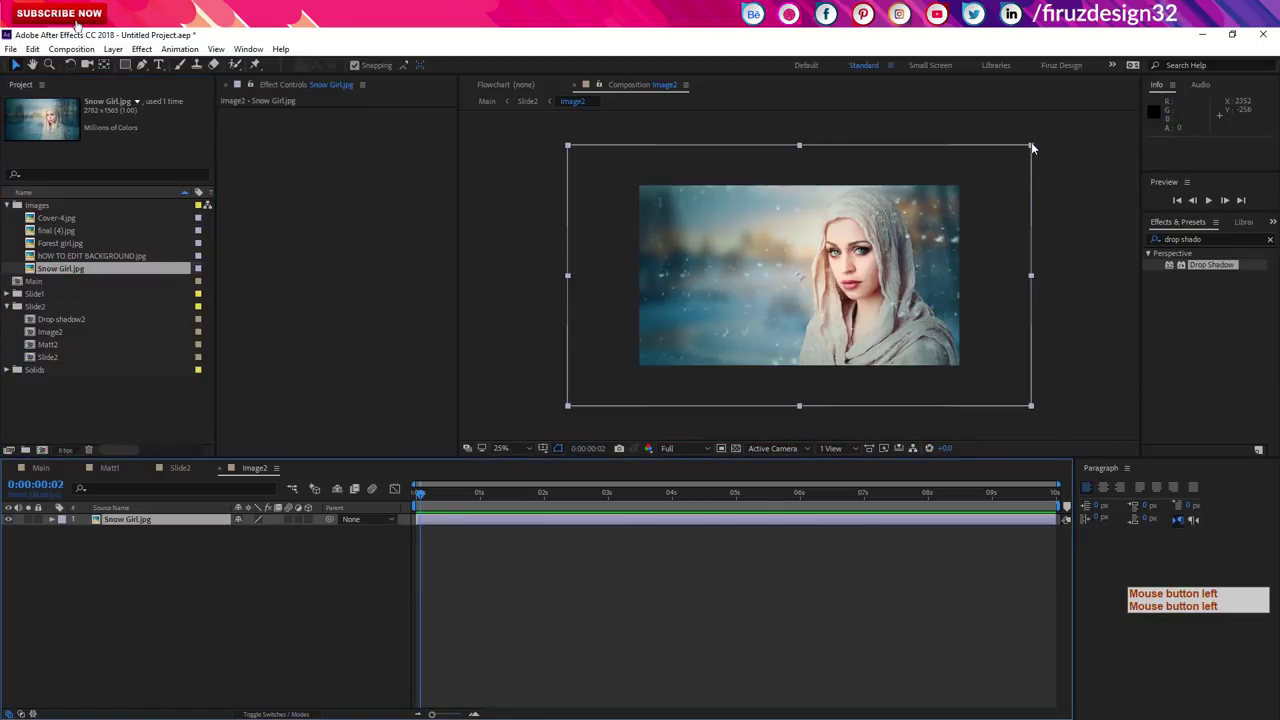
{"action": "left_click", "coordinate": [1019, 154]}
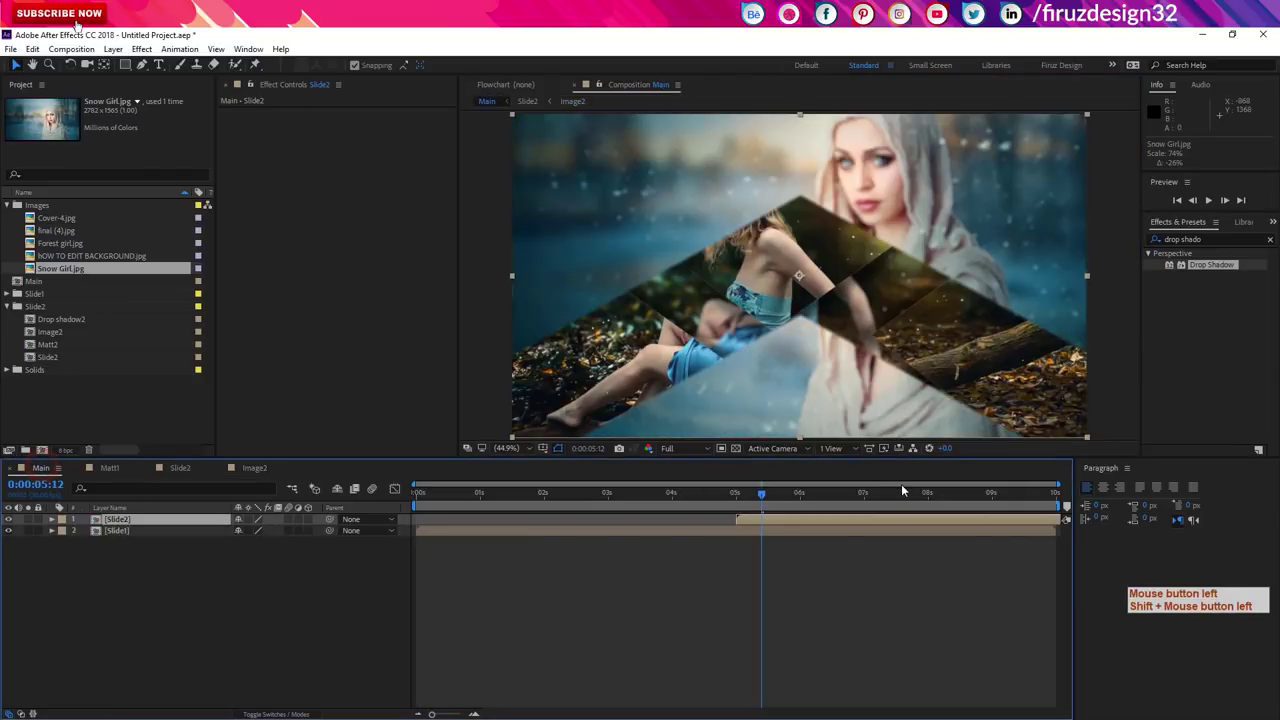
Step: Scrub Main from 5s to 7s to preview the forest-to-snow reveal through the triangles
{"action": "left_click", "coordinate": [787, 569]}
{"action": "left_click", "coordinate": [792, 501]}
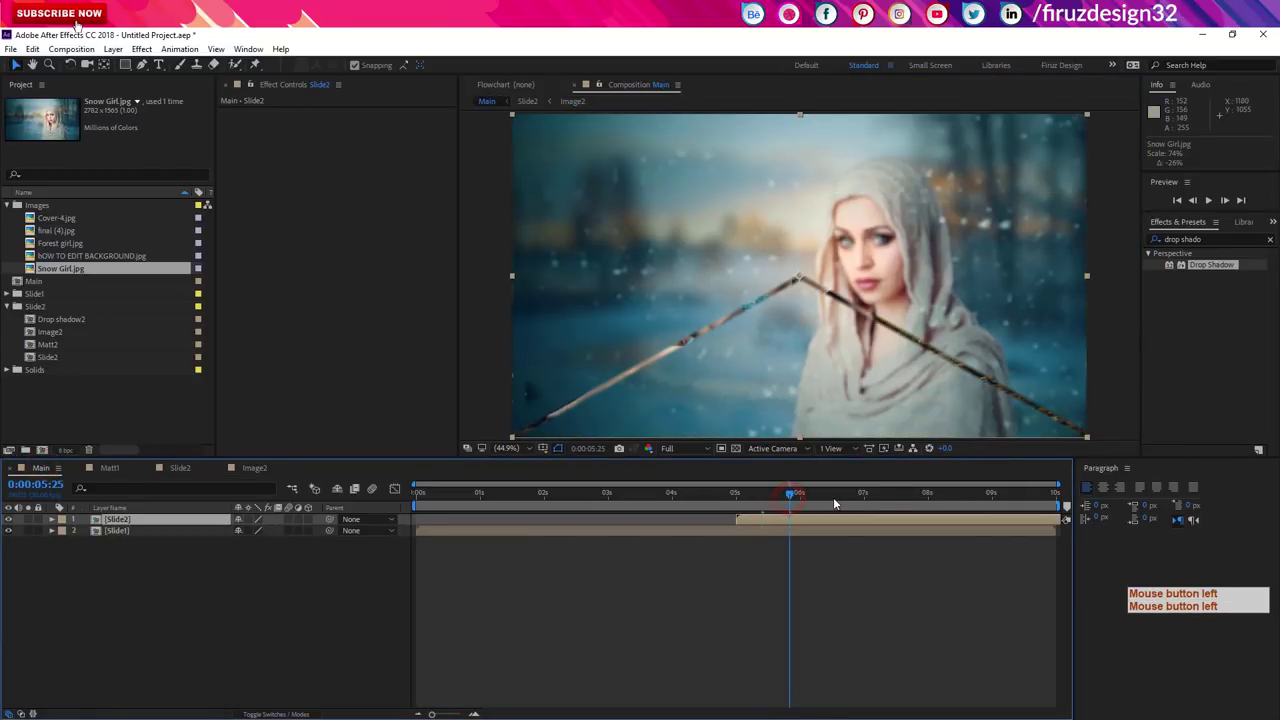
{"action": "left_click", "coordinate": [837, 503]}
{"action": "left_click", "coordinate": [901, 504]}
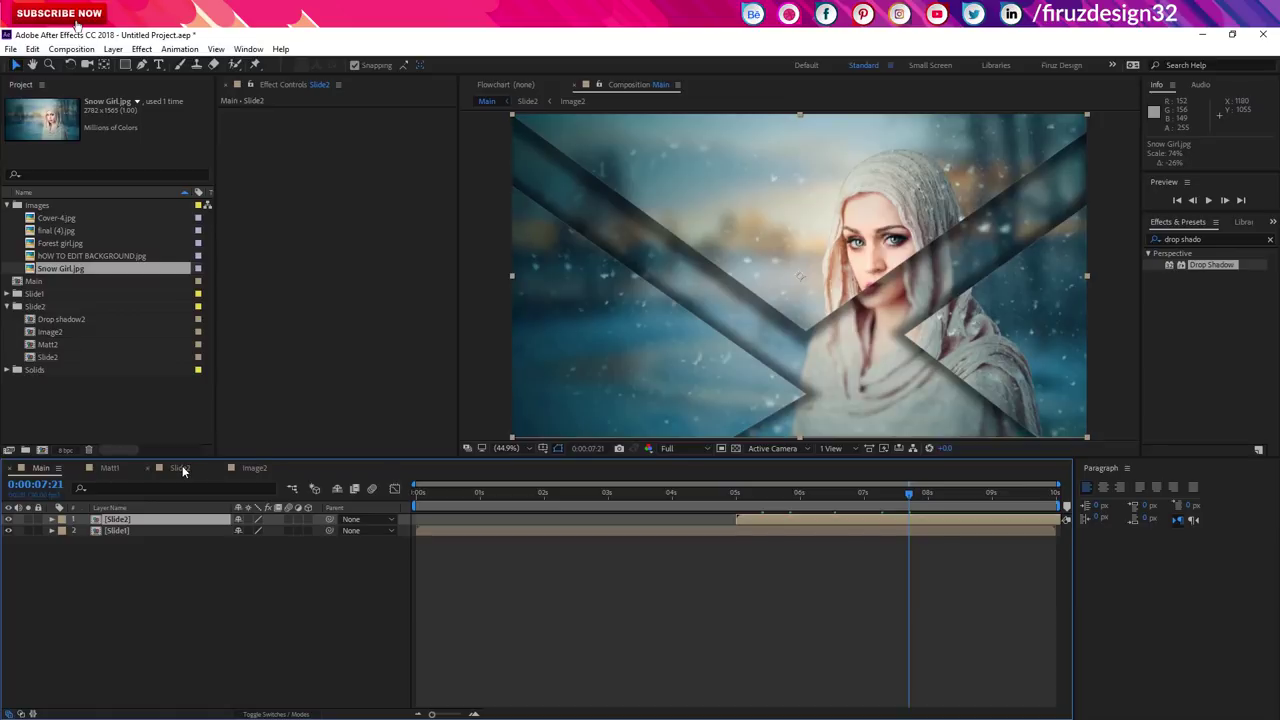
Step: In Slide2, replace the Matt1 and Drop shadow1 layers with the Matt2 and Drop shadow2 compositions
{"action": "left_click", "coordinate": [185, 471]}
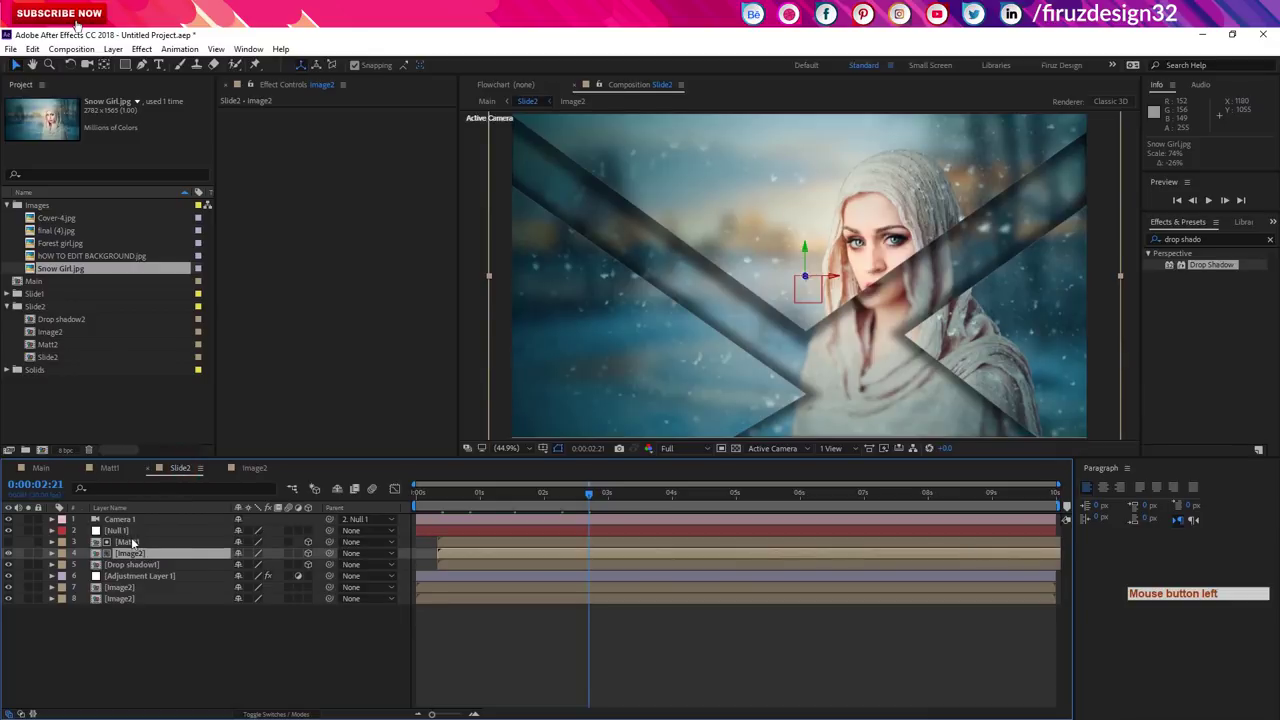
{"action": "left_click", "coordinate": [136, 544]}
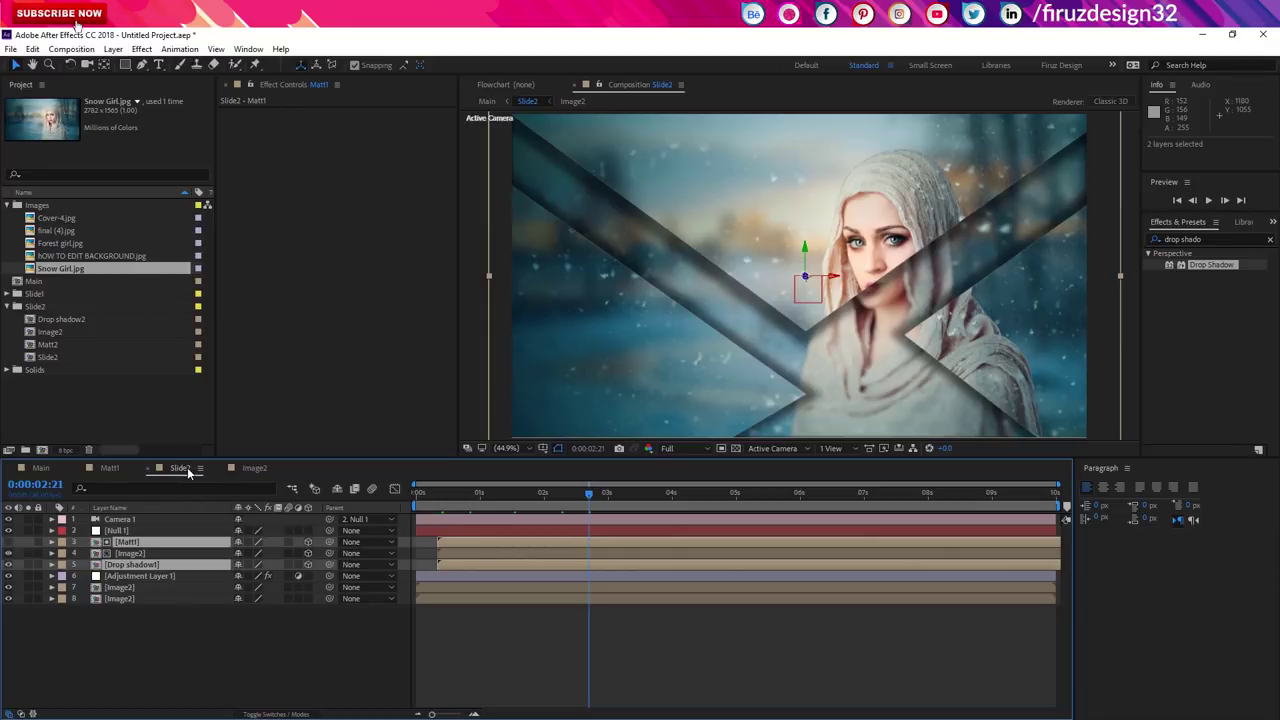
{"action": "left_click", "coordinate": [51, 348]}
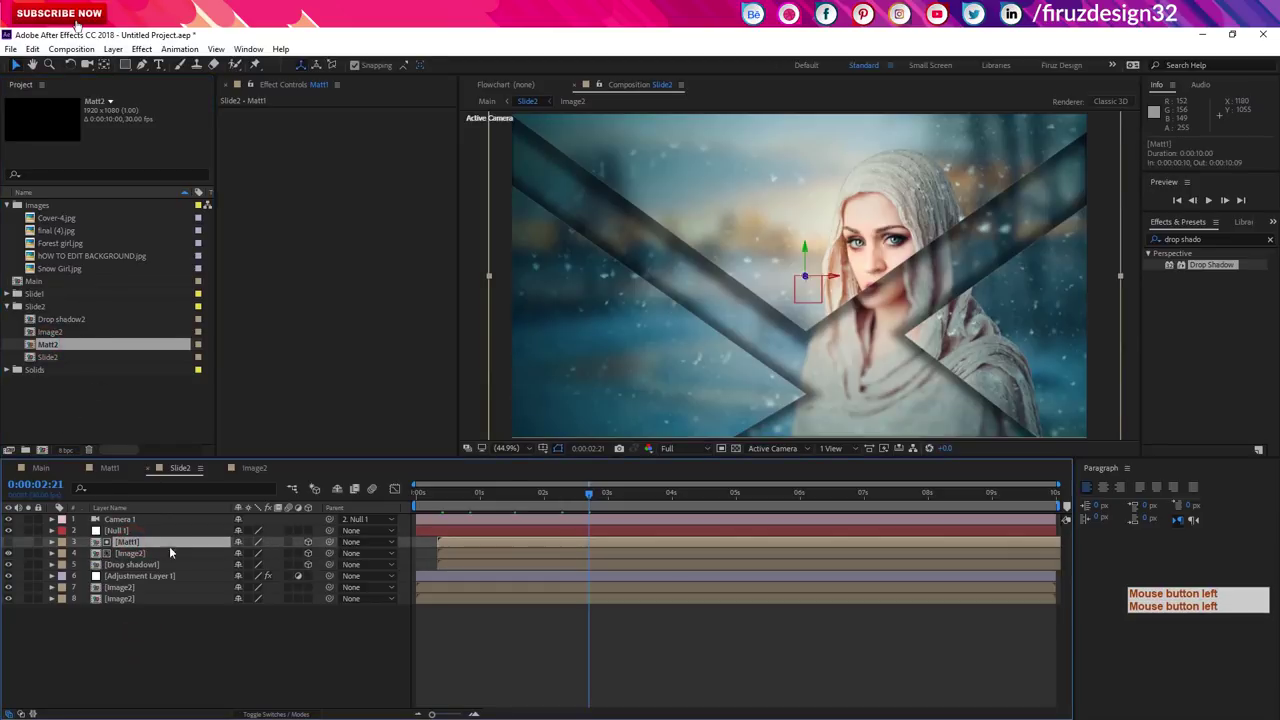
{"action": "left_click", "coordinate": [135, 414]}
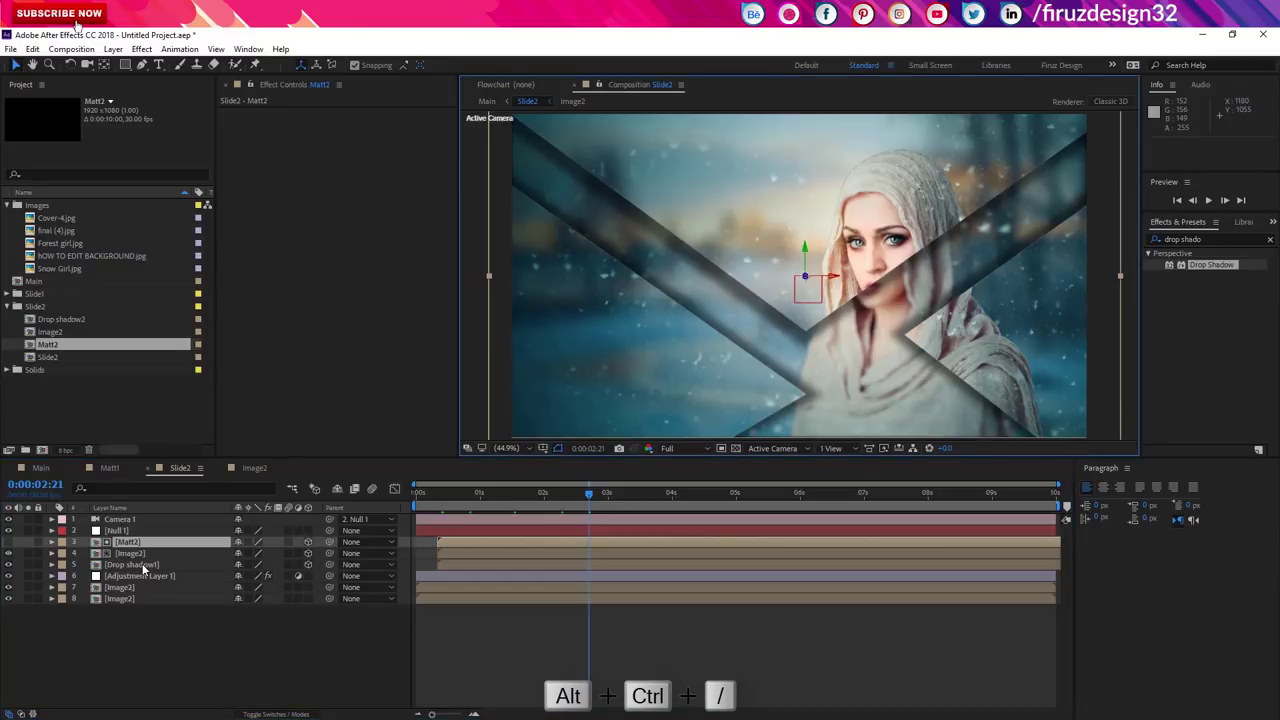
{"action": "left_click", "coordinate": [68, 318]}
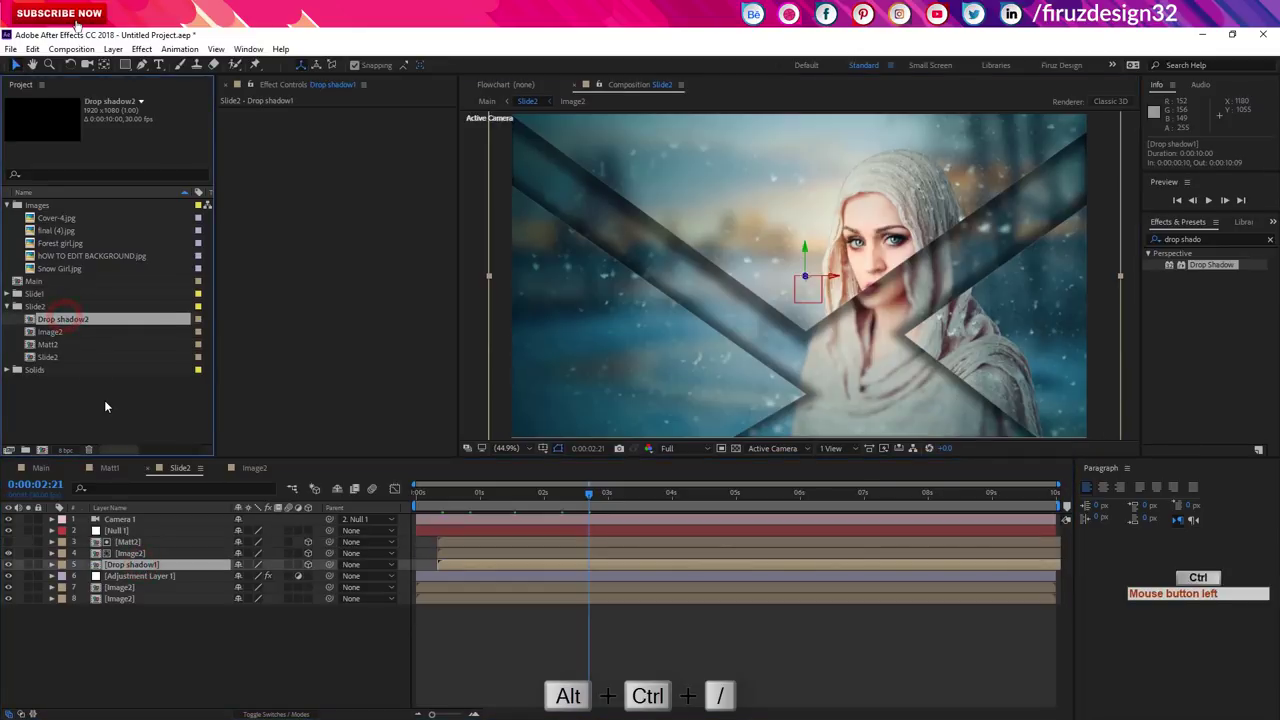
{"action": "left_click", "coordinate": [106, 406]}
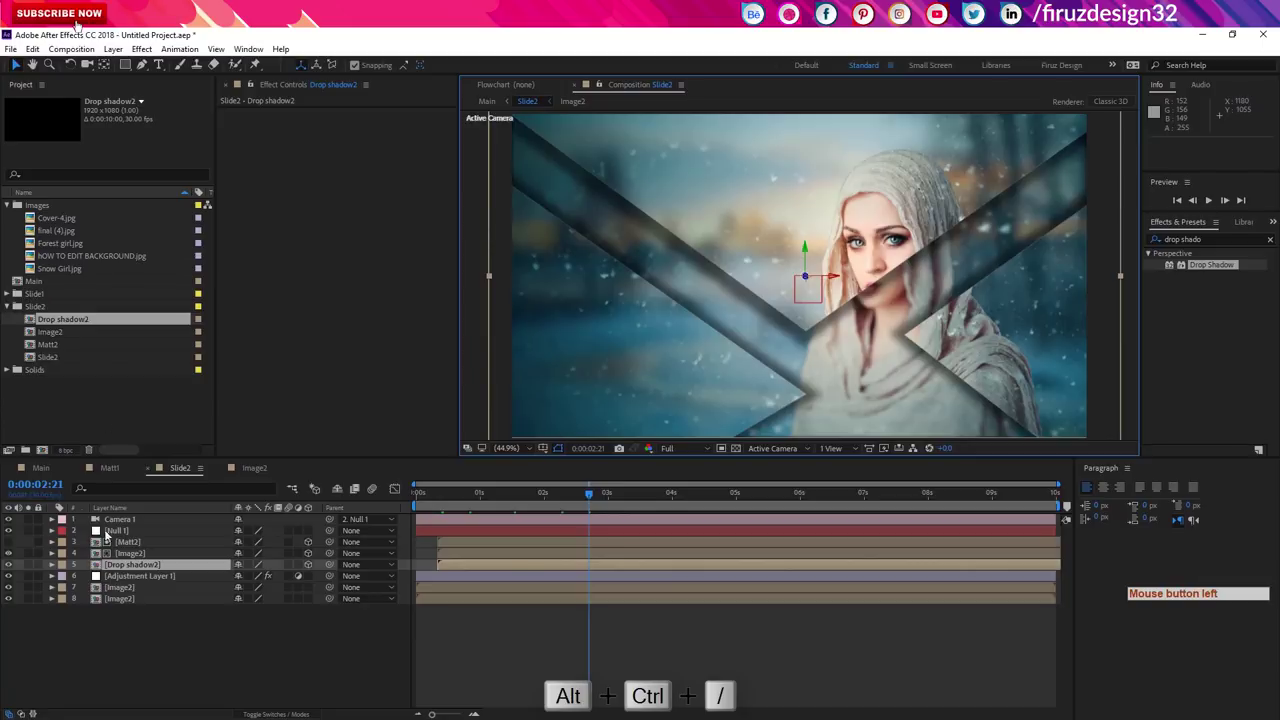
Step: Enter Matt2 and reveal the Path property of every shape layer
{"action": "double_click", "coordinate": [134, 548]}
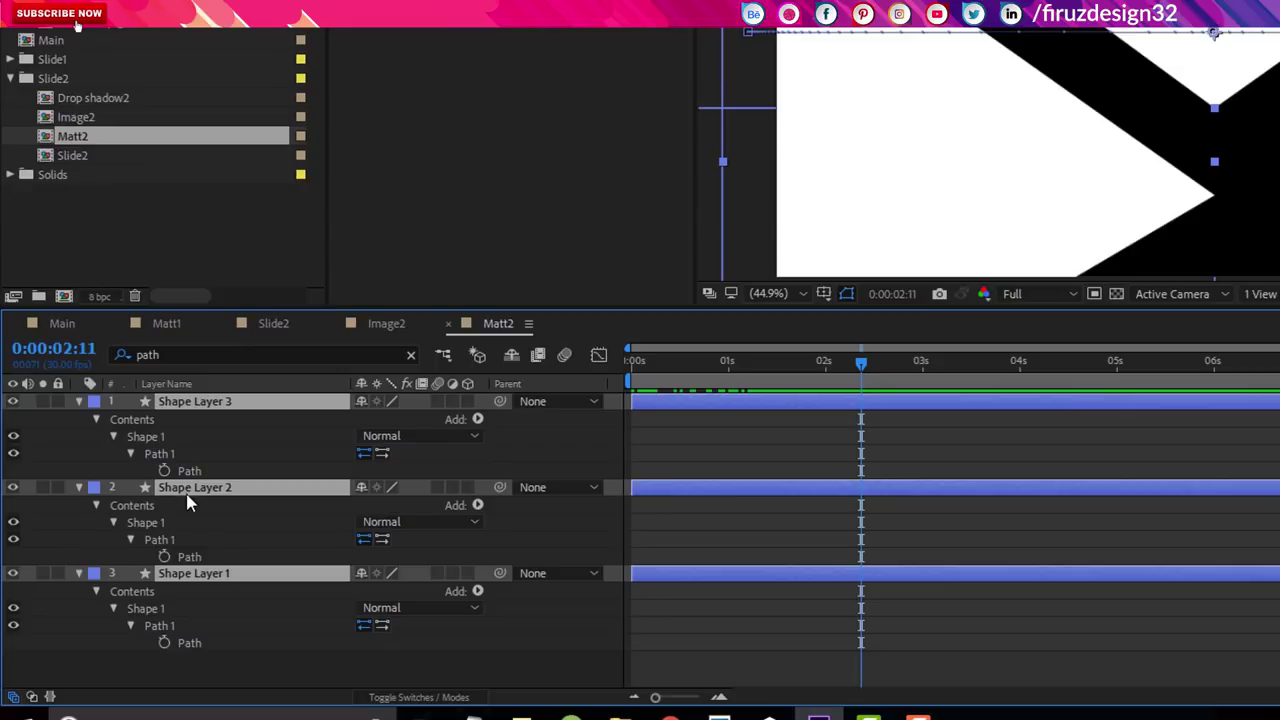
{"action": "key", "text": "Return"}
{"action": "left_click", "coordinate": [170, 626]}
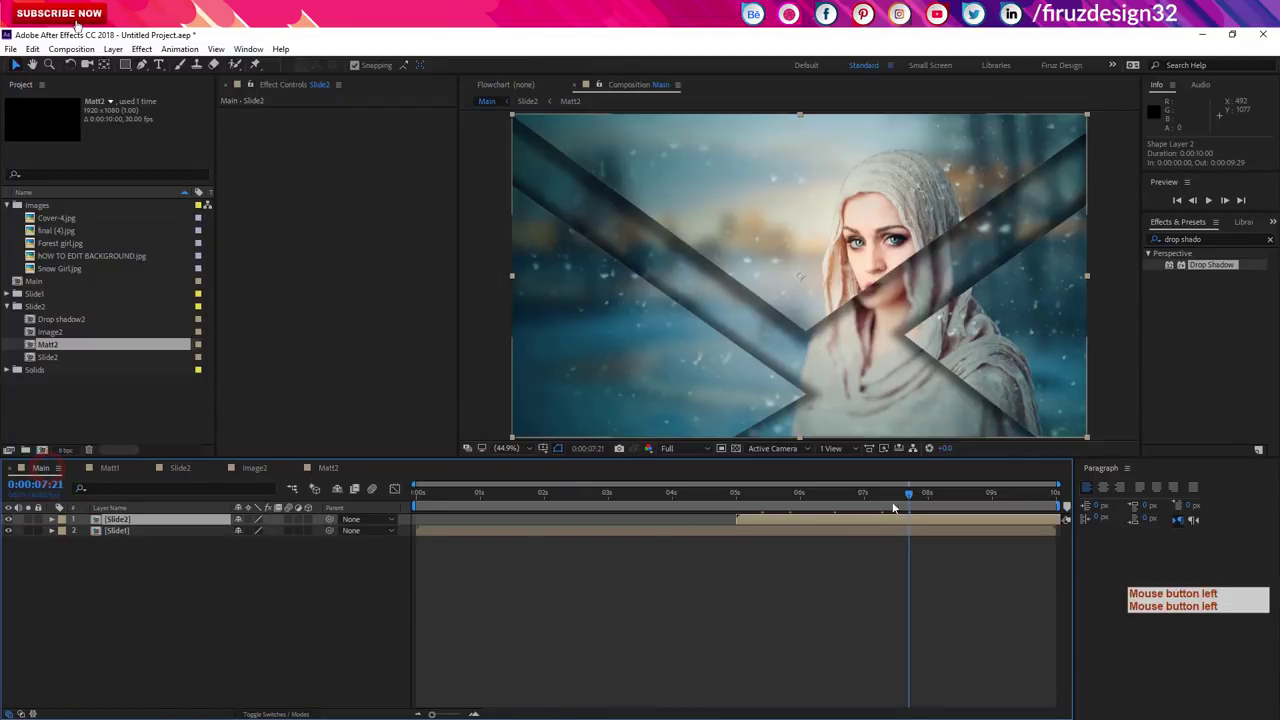
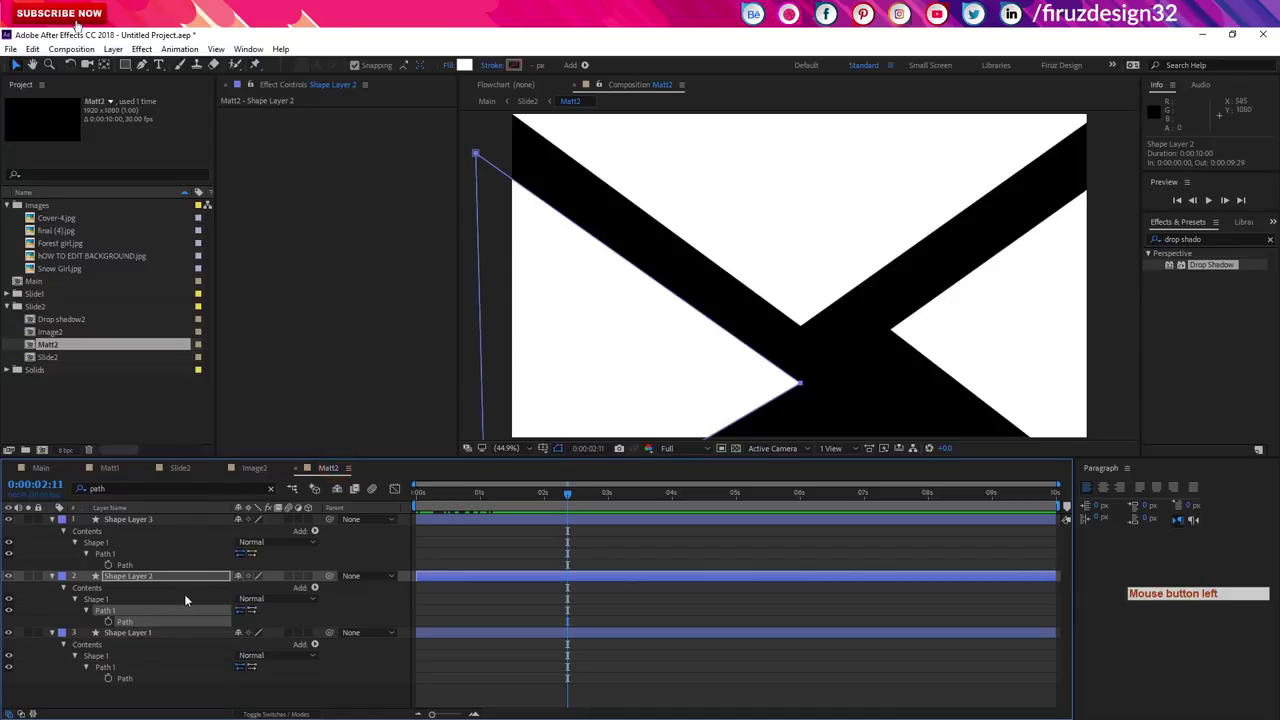
Step: Drag the outer vertices of Shape Layers 1, 2 and 3 well beyond the frame edges
{"action": "left_click", "coordinate": [146, 680]}
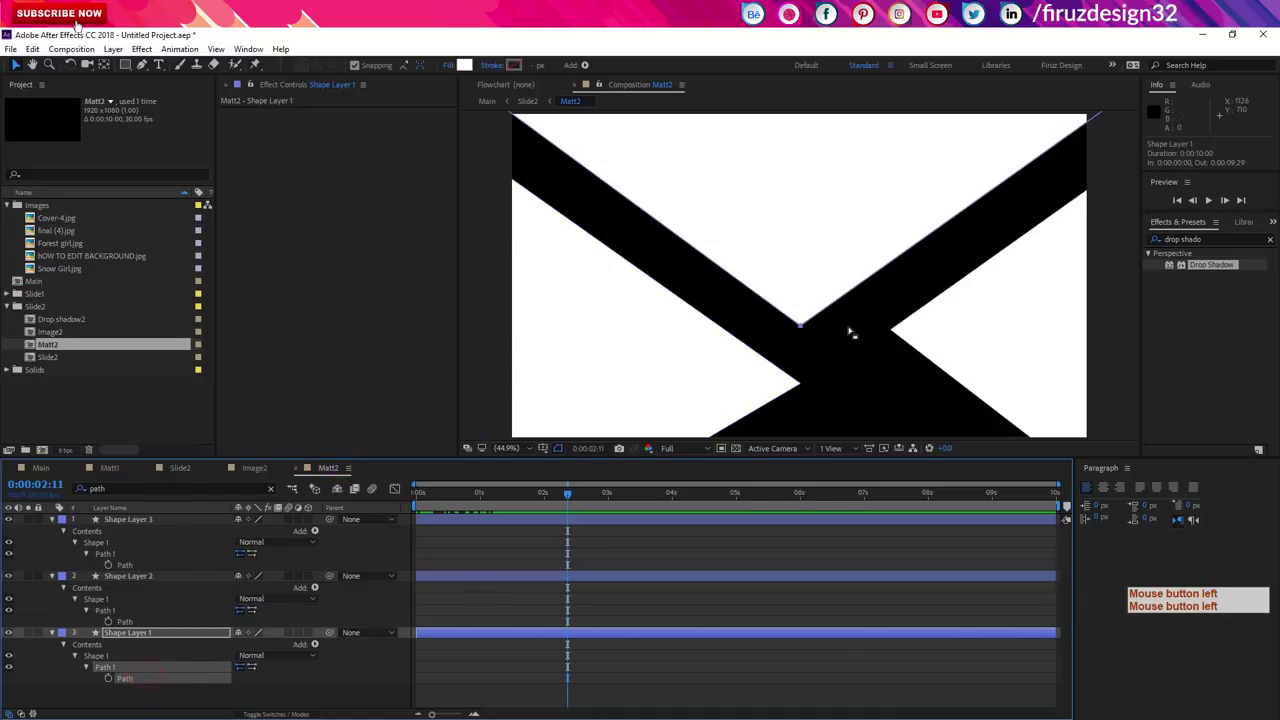
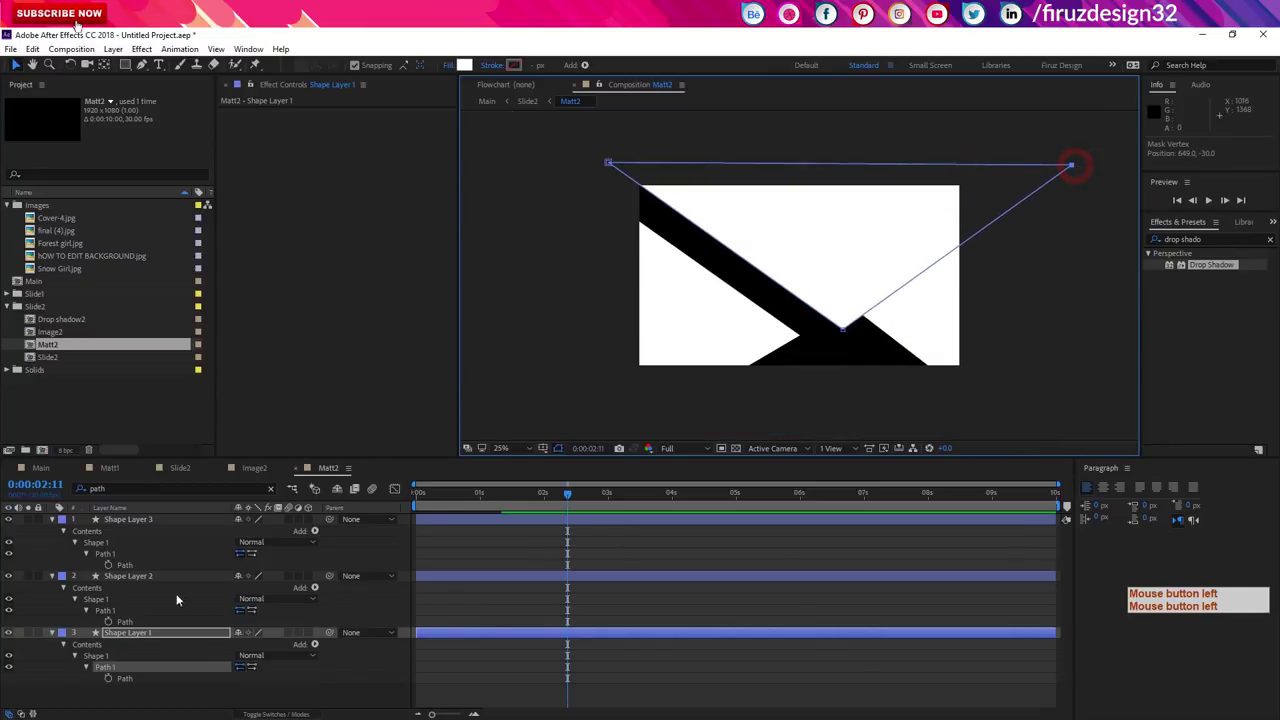
{"action": "left_click", "coordinate": [137, 623]}
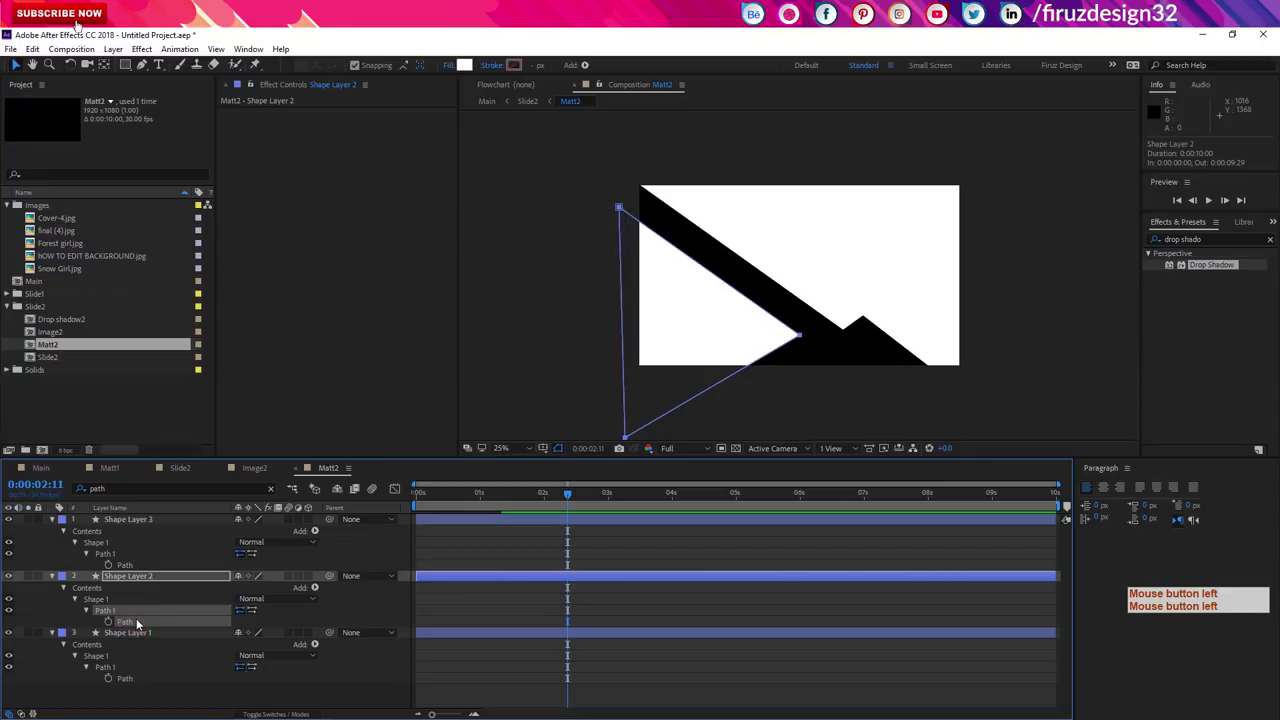
{"action": "left_click", "coordinate": [140, 571]}
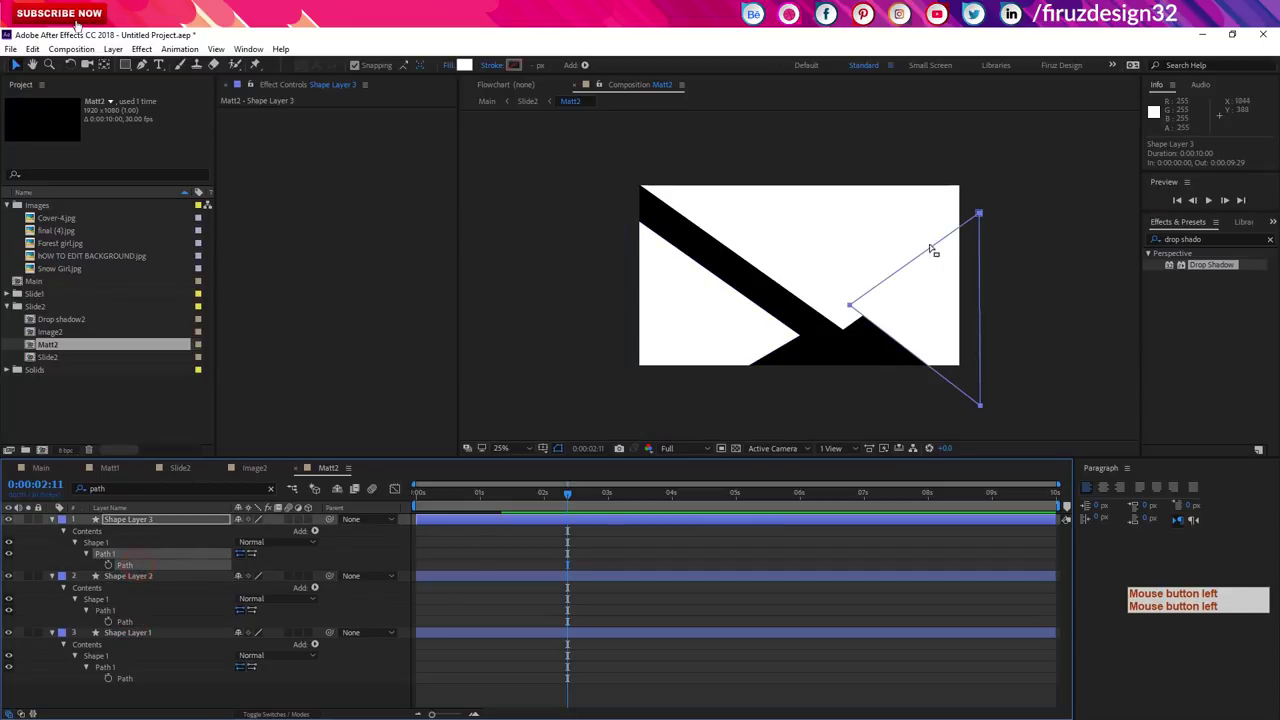
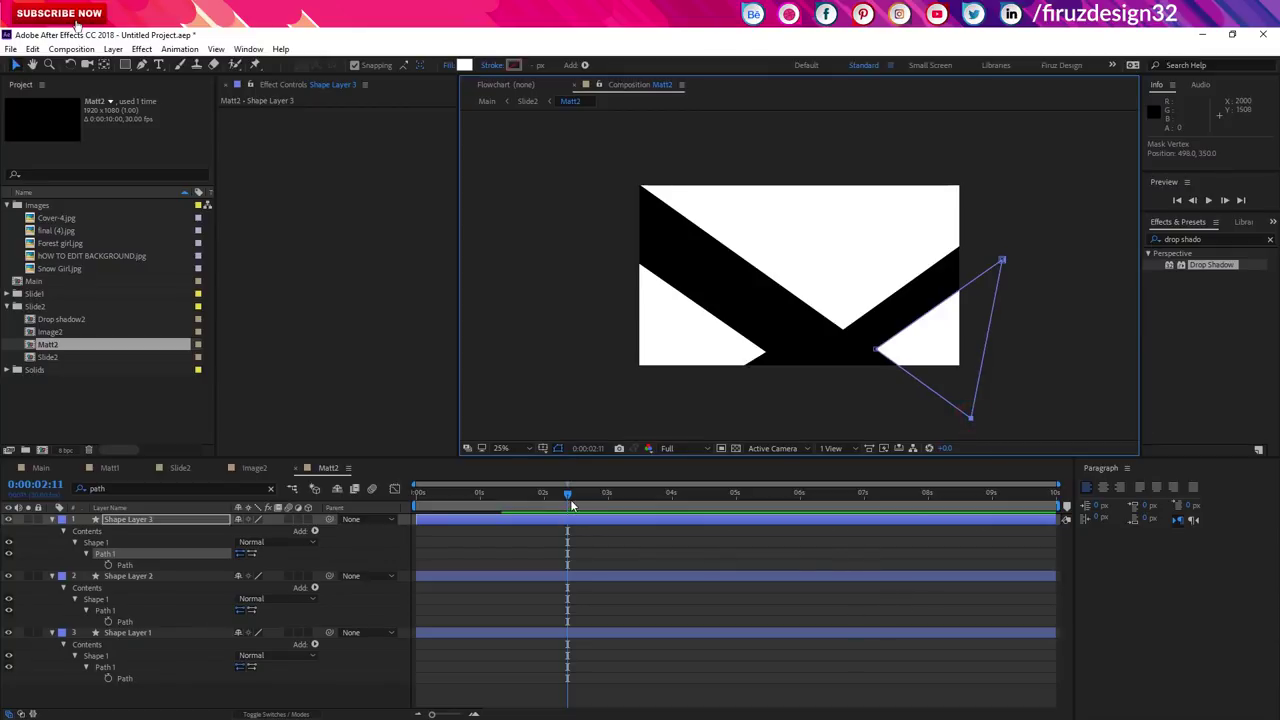
{"action": "left_click", "coordinate": [537, 505]}
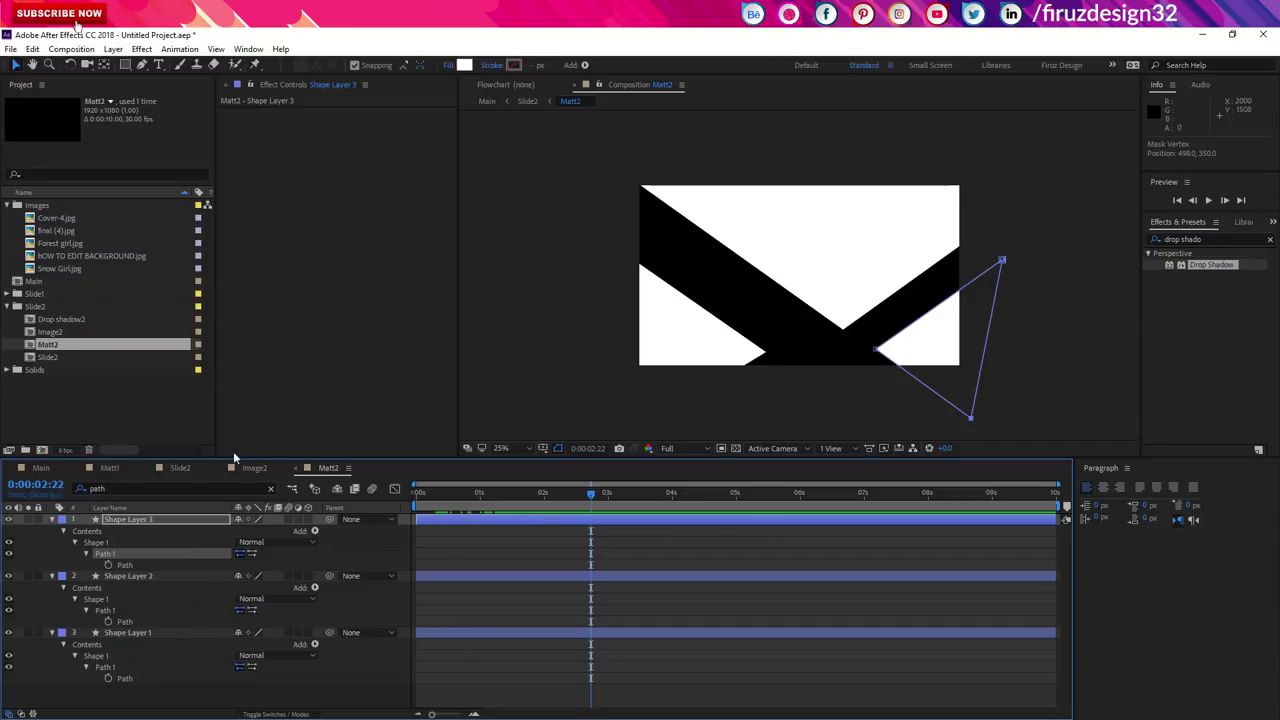
Step: Copy the three reshaped Matt2 shape layers and paste them into Drop shadow2
{"action": "left_click", "coordinate": [188, 470]}
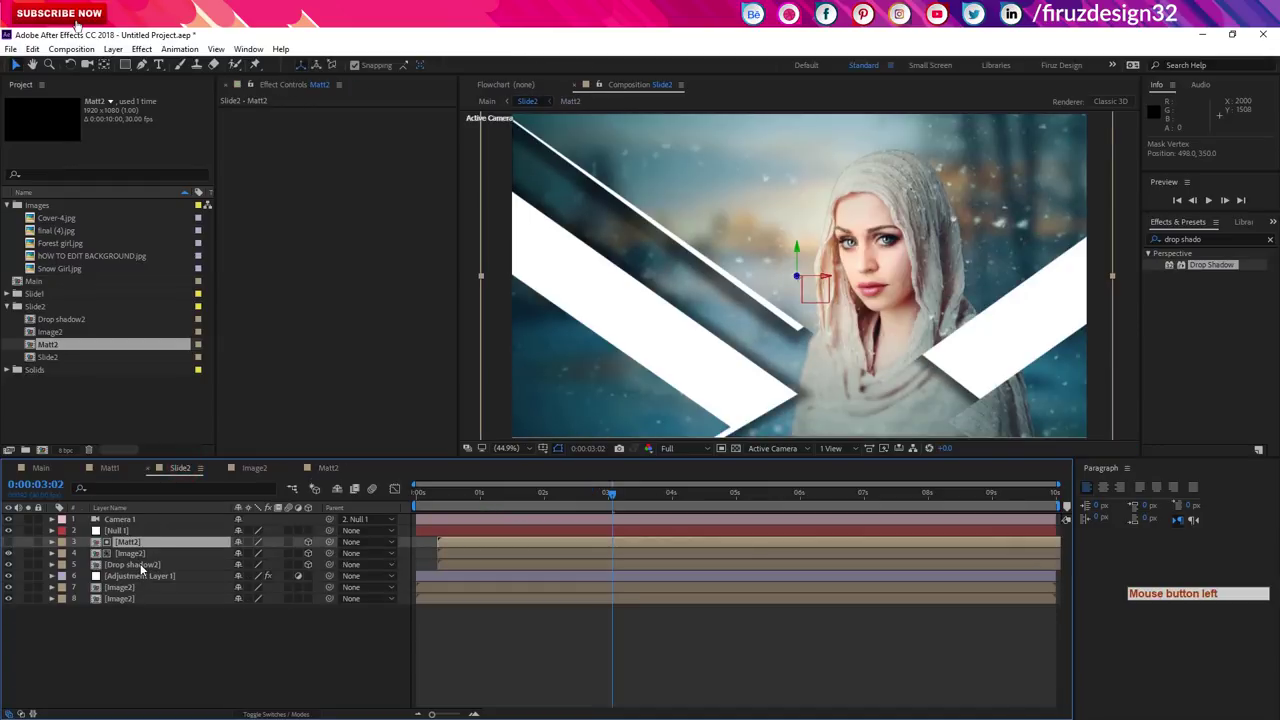
{"action": "left_click", "coordinate": [143, 569]}
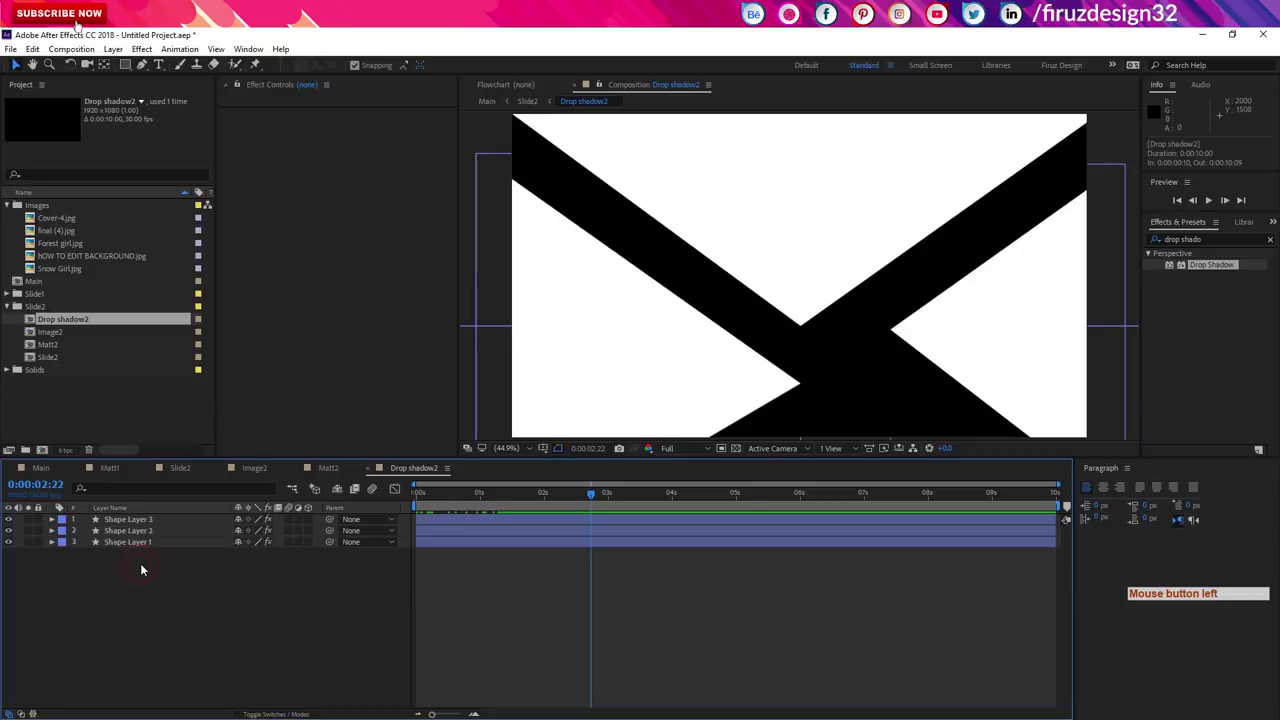
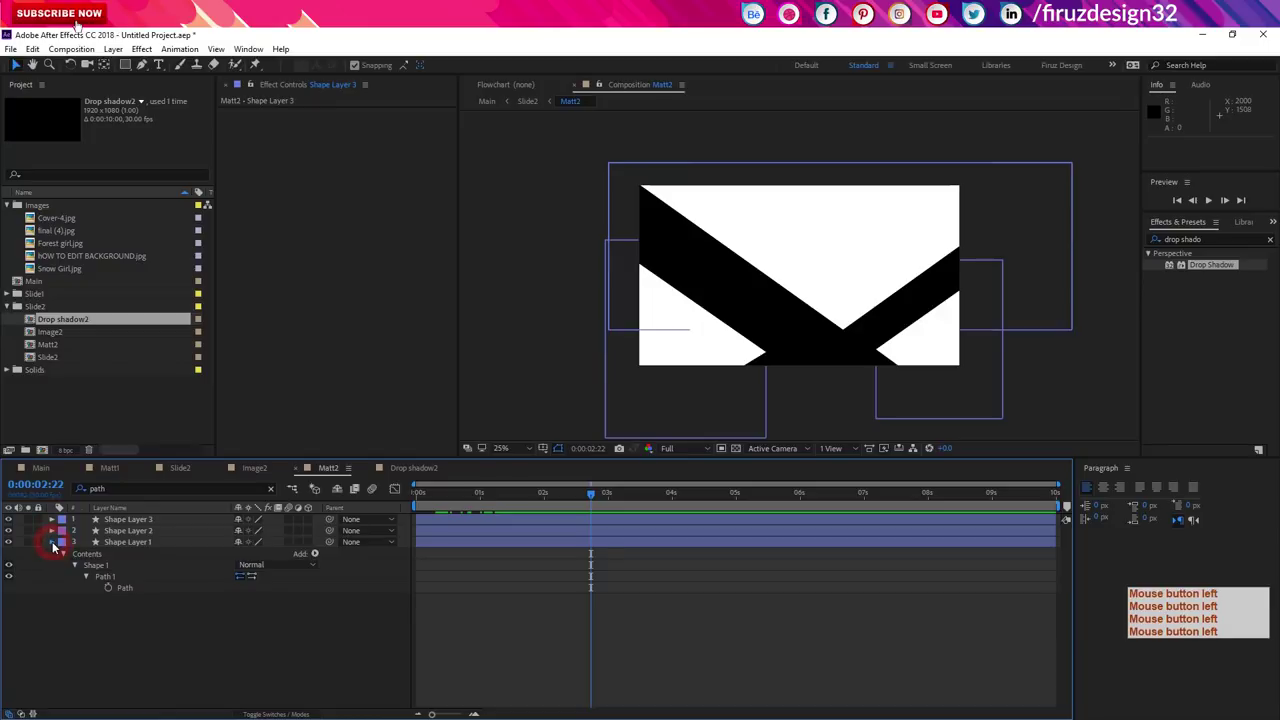
{"action": "left_click", "coordinate": [165, 547]}
{"action": "key", "text": "ctrl+c"}
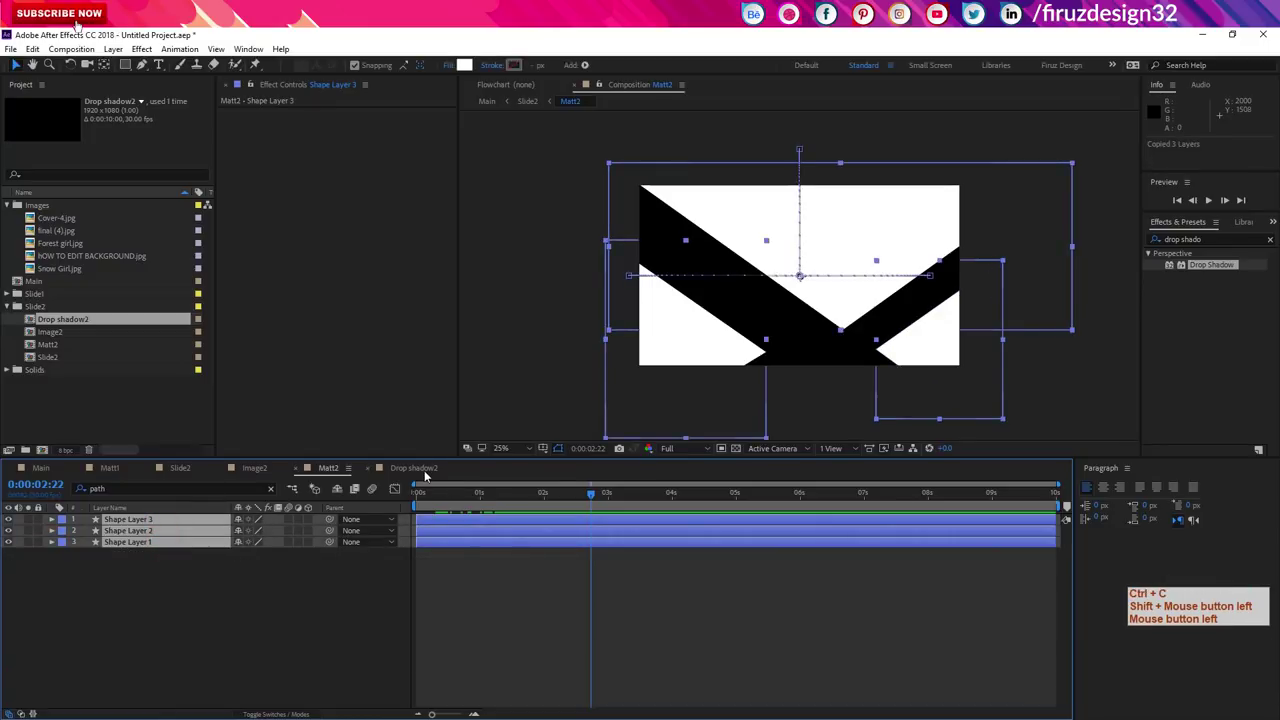
{"action": "key", "text": "ctrl+c"}
{"action": "left_click", "coordinate": [427, 475]}
{"action": "key", "text": "ctrl+c"}
Step: Copy the Drop Shadow effect onto the pasted Shape Layers 4–6 and delete the original layers
{"action": "left_click", "coordinate": [199, 520]}
{"action": "key", "text": "ctrl+v"}
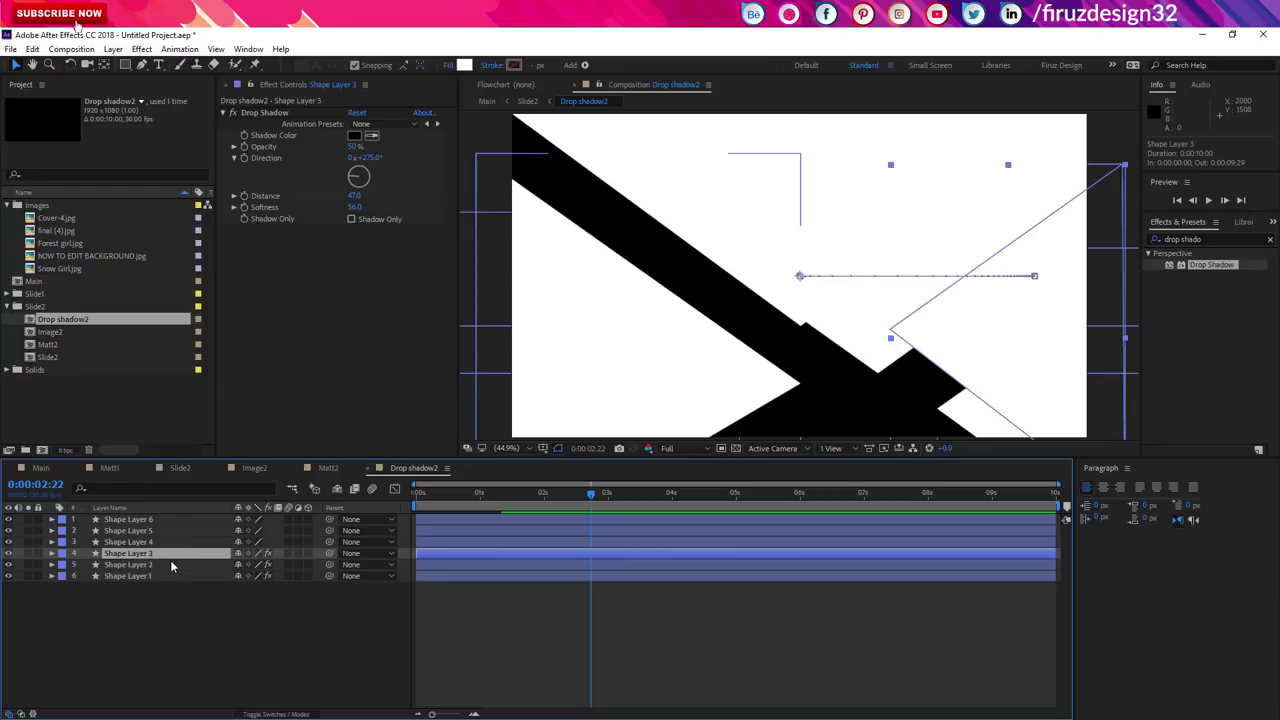
{"action": "left_click", "coordinate": [278, 114]}
{"action": "key", "text": "ctrl+c"}
{"action": "left_click", "coordinate": [163, 546]}
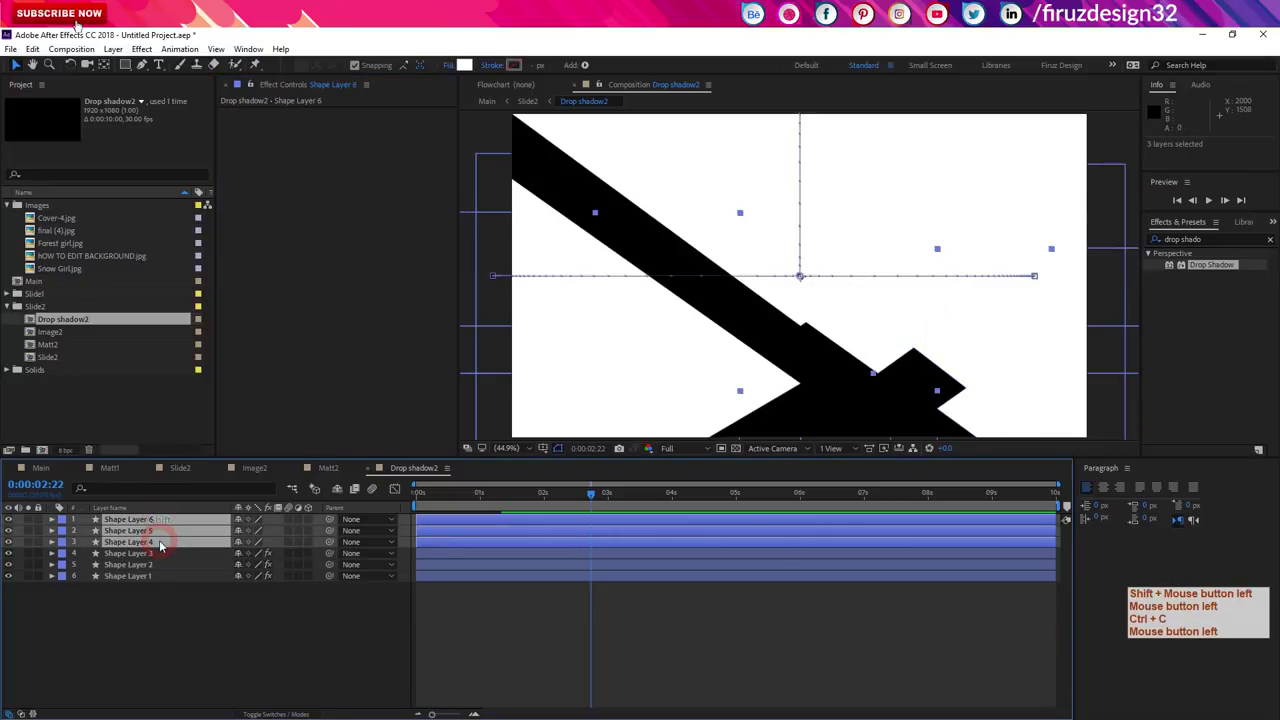
{"action": "key", "text": "ctrl+v"}
{"action": "left_click", "coordinate": [155, 581]}
{"action": "key", "text": "Delete"}
{"action": "key", "text": "ctrl+v"}
Step: With Main previewed, rotate Shape Layer 6's Drop Shadow direction to follow its triangle edge
{"action": "left_click", "coordinate": [153, 582]}
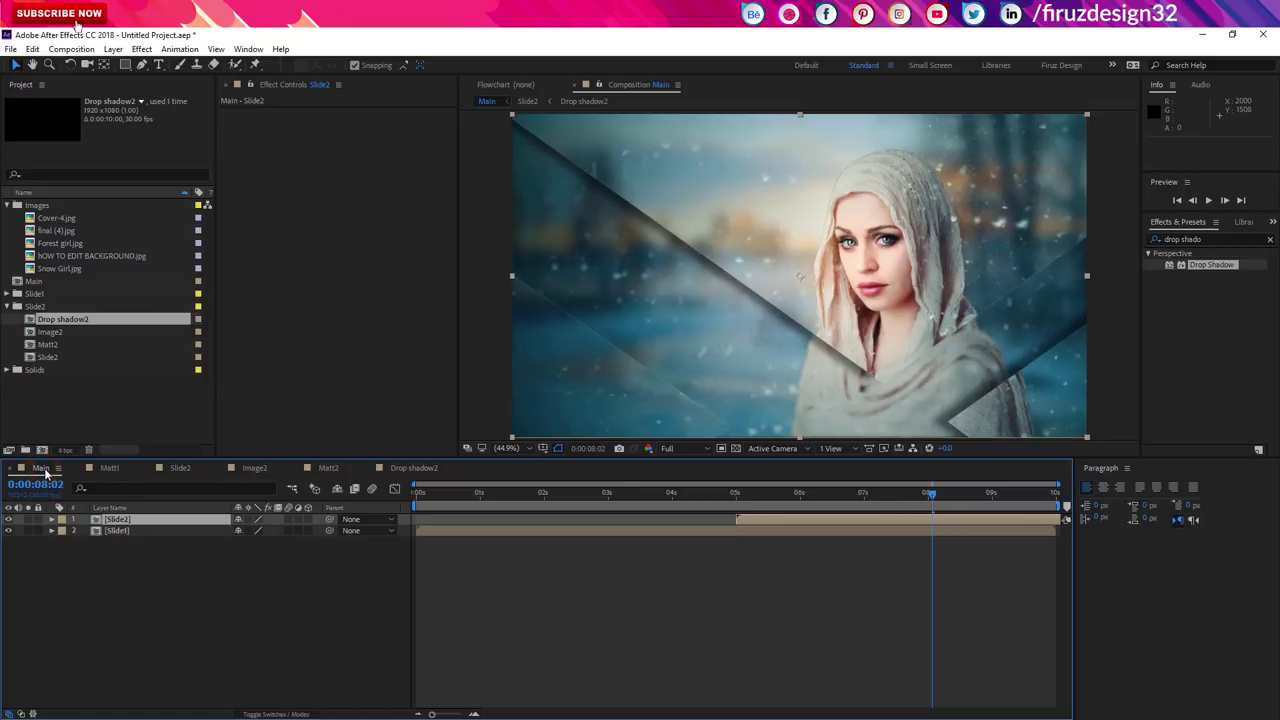
{"action": "left_click", "coordinate": [601, 87]}
{"action": "left_click", "coordinate": [424, 469]}
{"action": "left_click", "coordinate": [176, 527]}
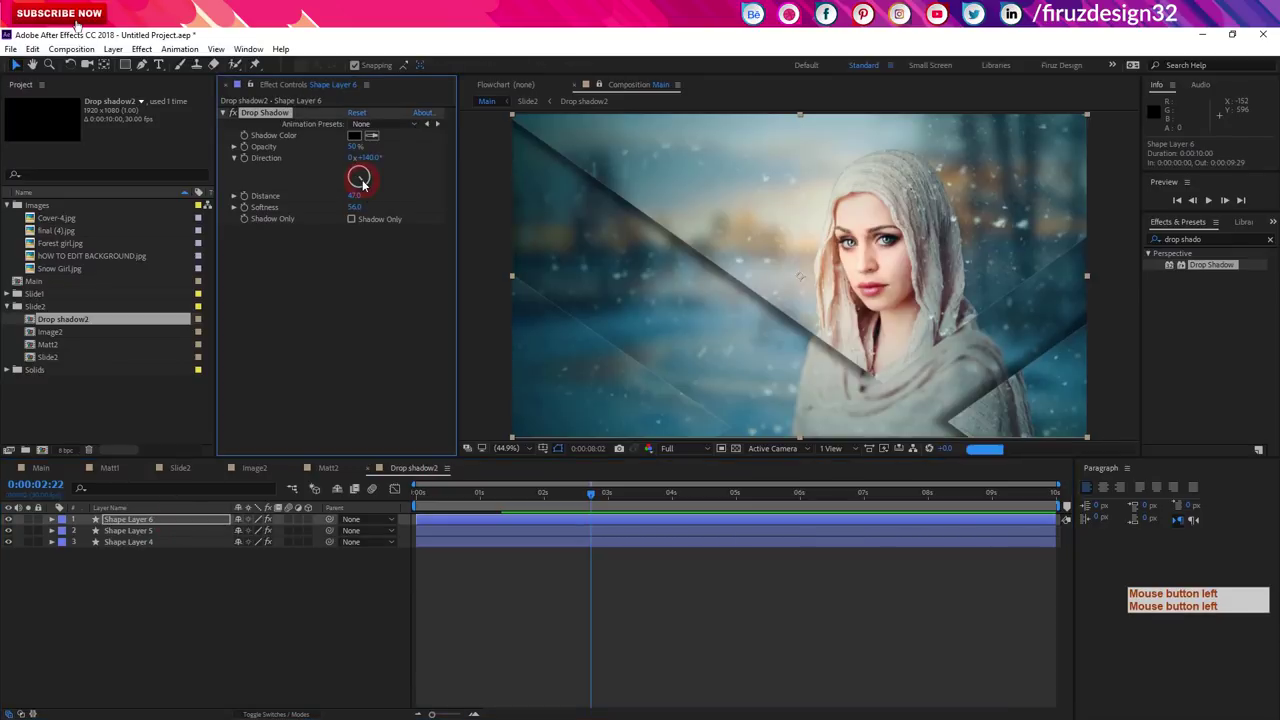
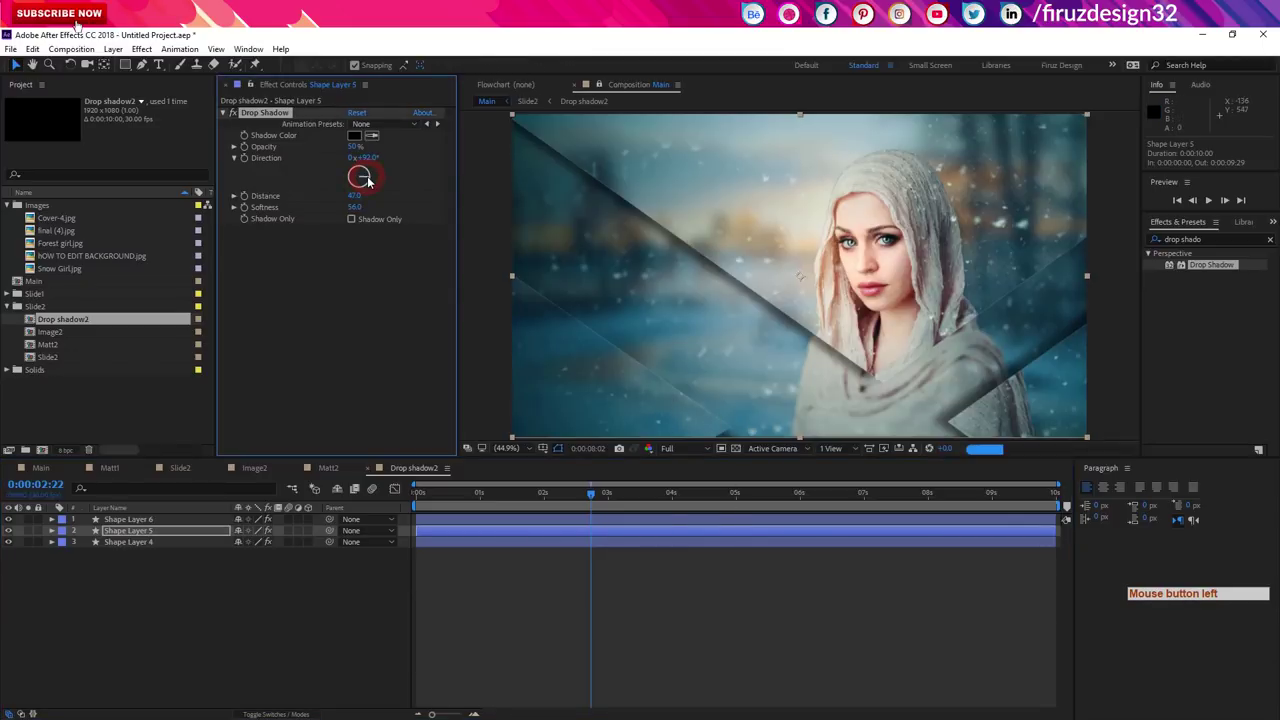
Step: Re-aim Shape Layer 4's Drop Shadow direction to about 188°
{"action": "left_click", "coordinate": [164, 551]}
{"action": "left_click", "coordinate": [166, 547]}
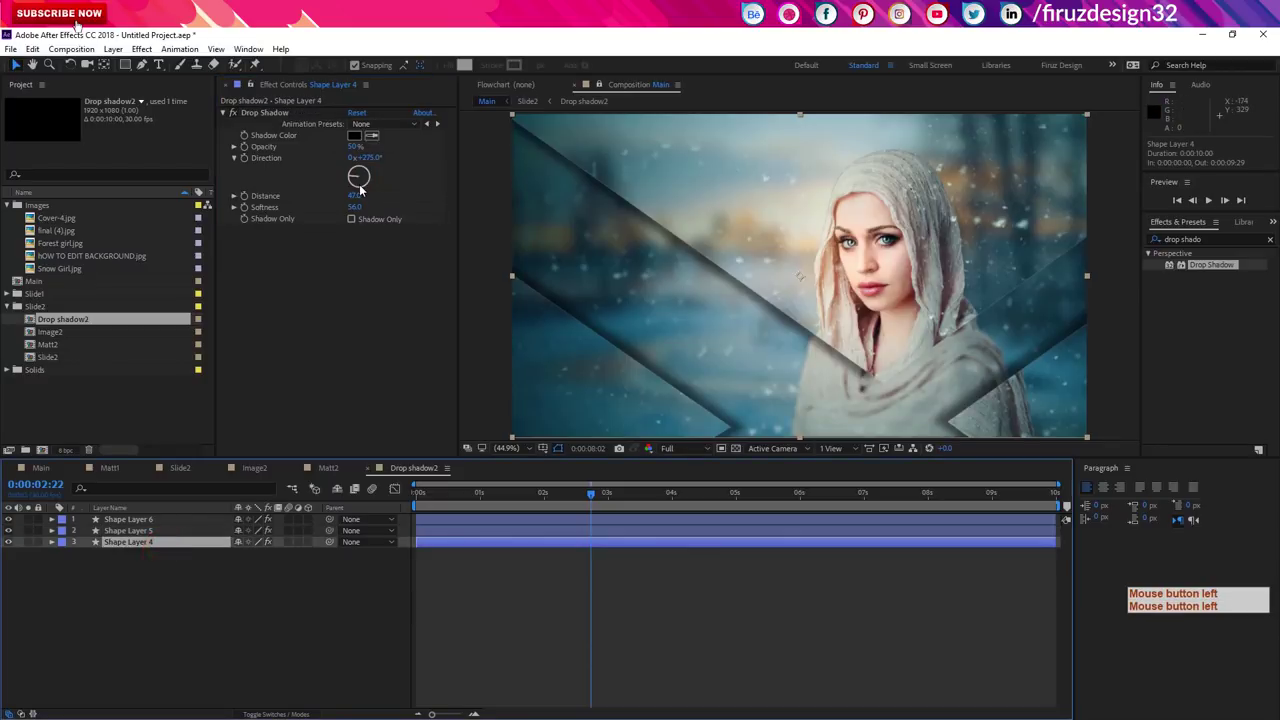
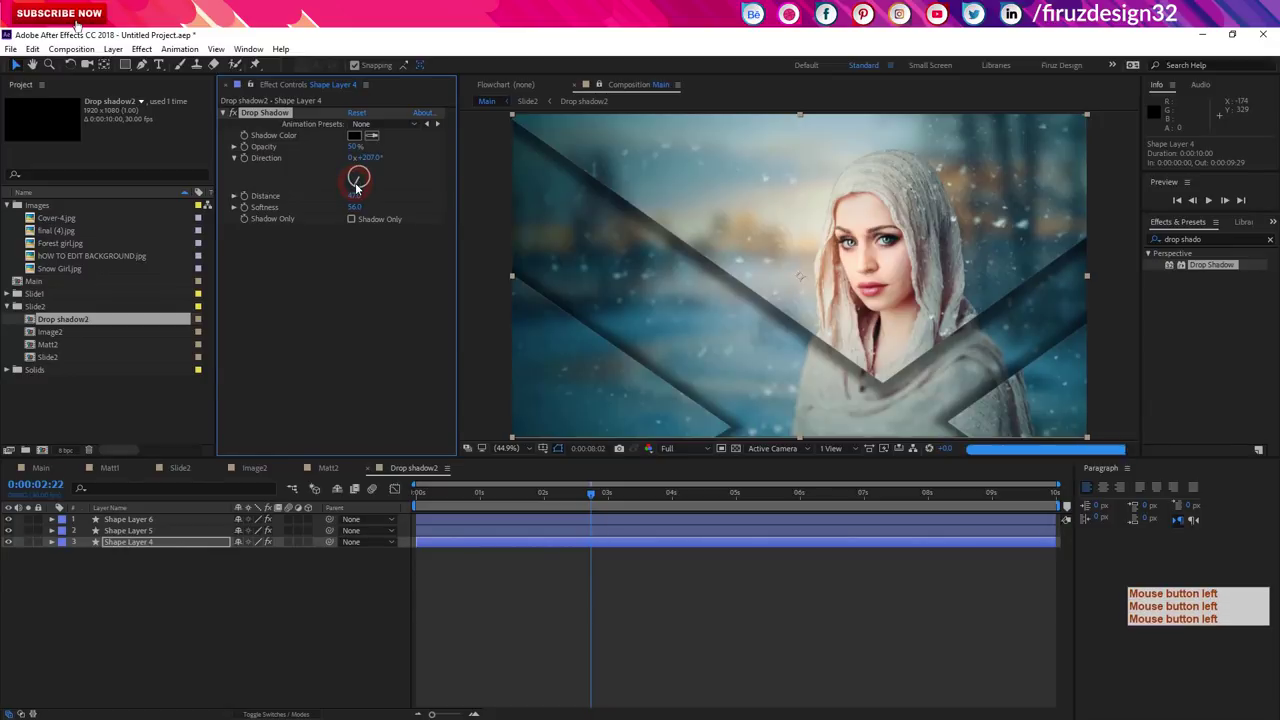
{"action": "left_click", "coordinate": [360, 189]}
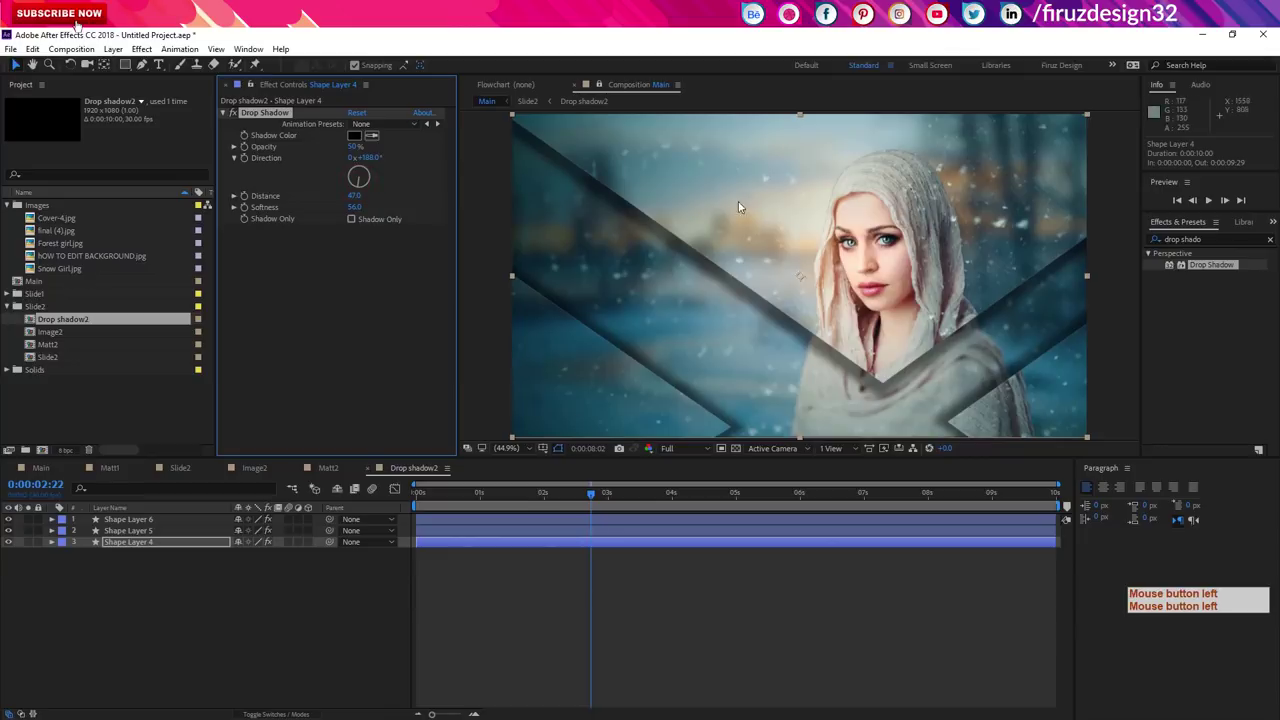
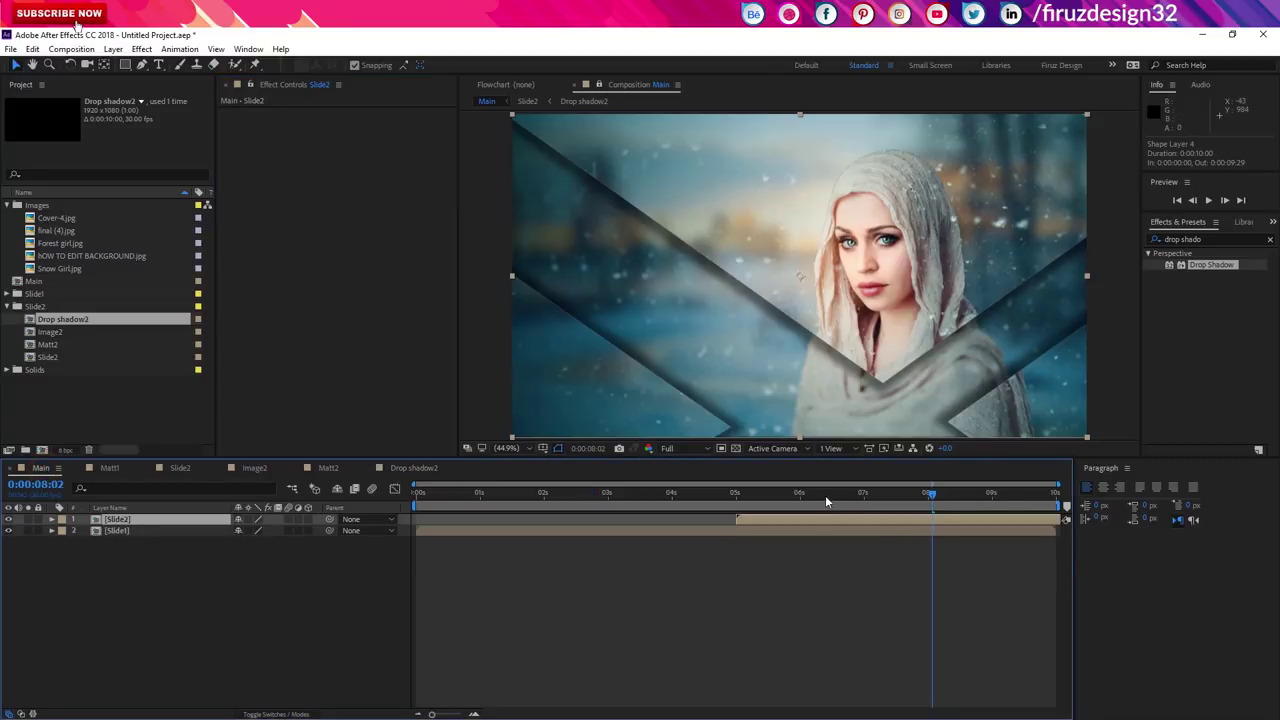
{"action": "left_click", "coordinate": [814, 503]}
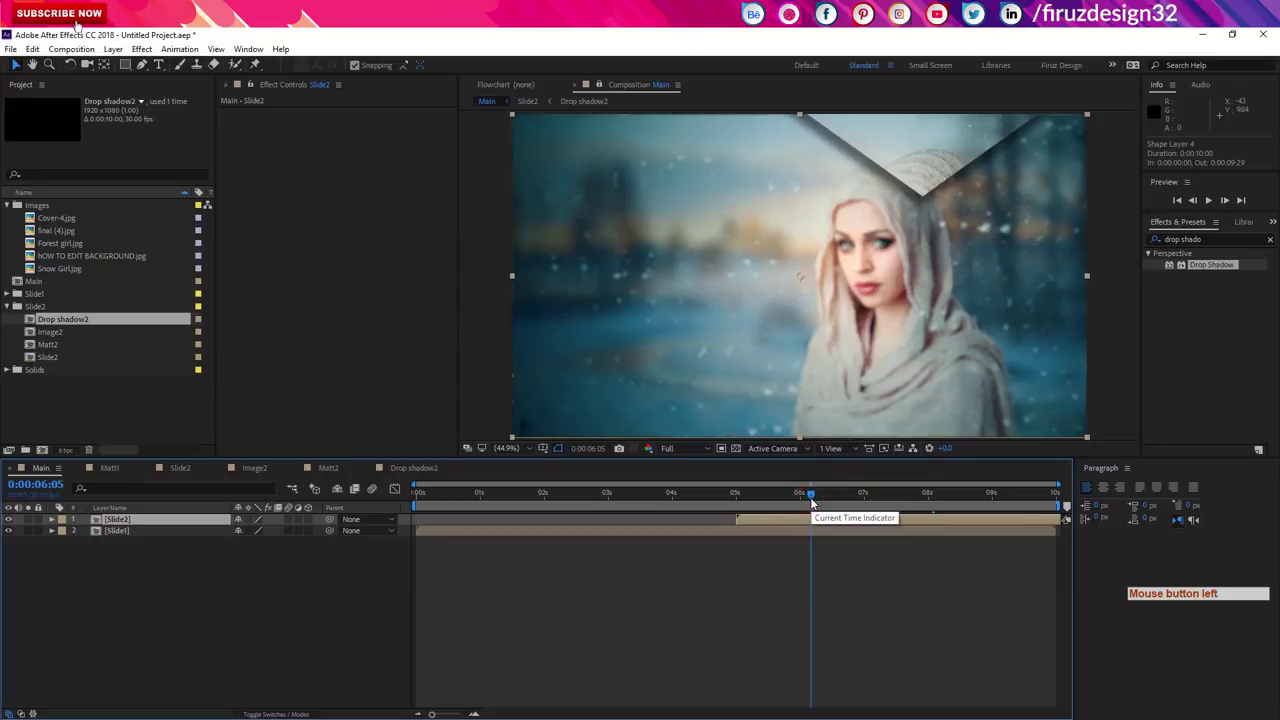
{"action": "left_click", "coordinate": [830, 503]}
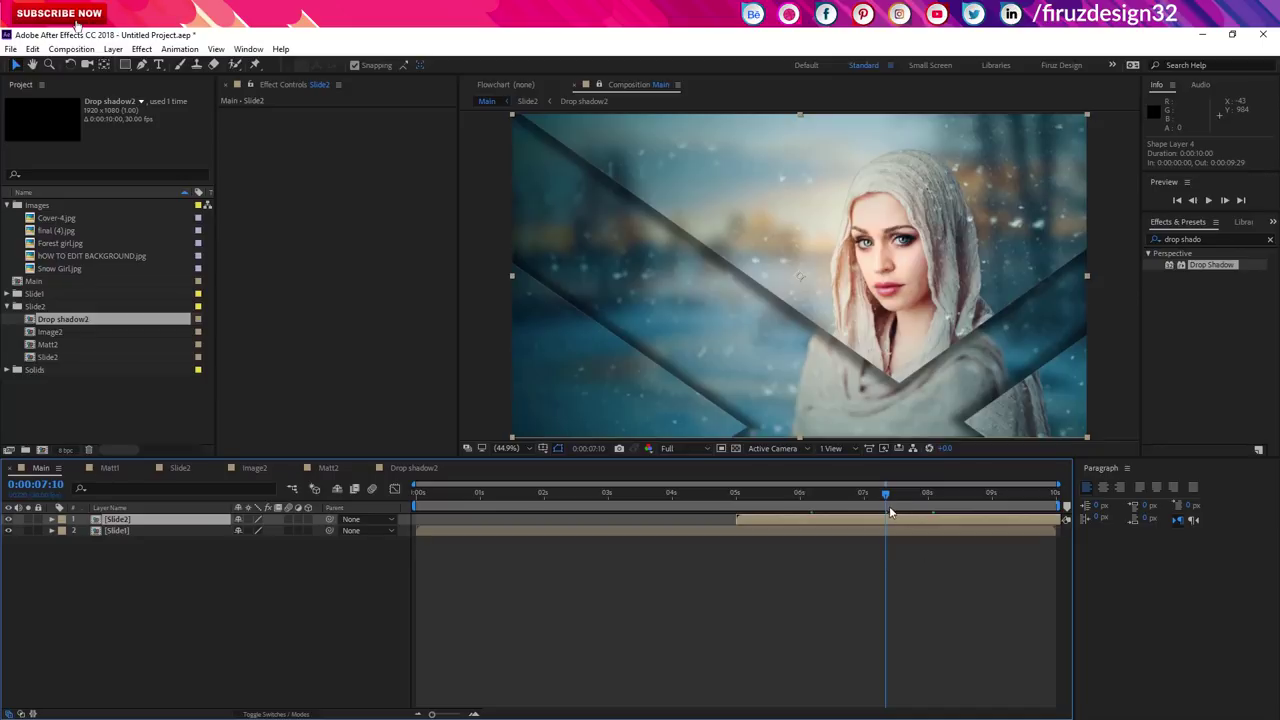
{"action": "left_click", "coordinate": [960, 505]}
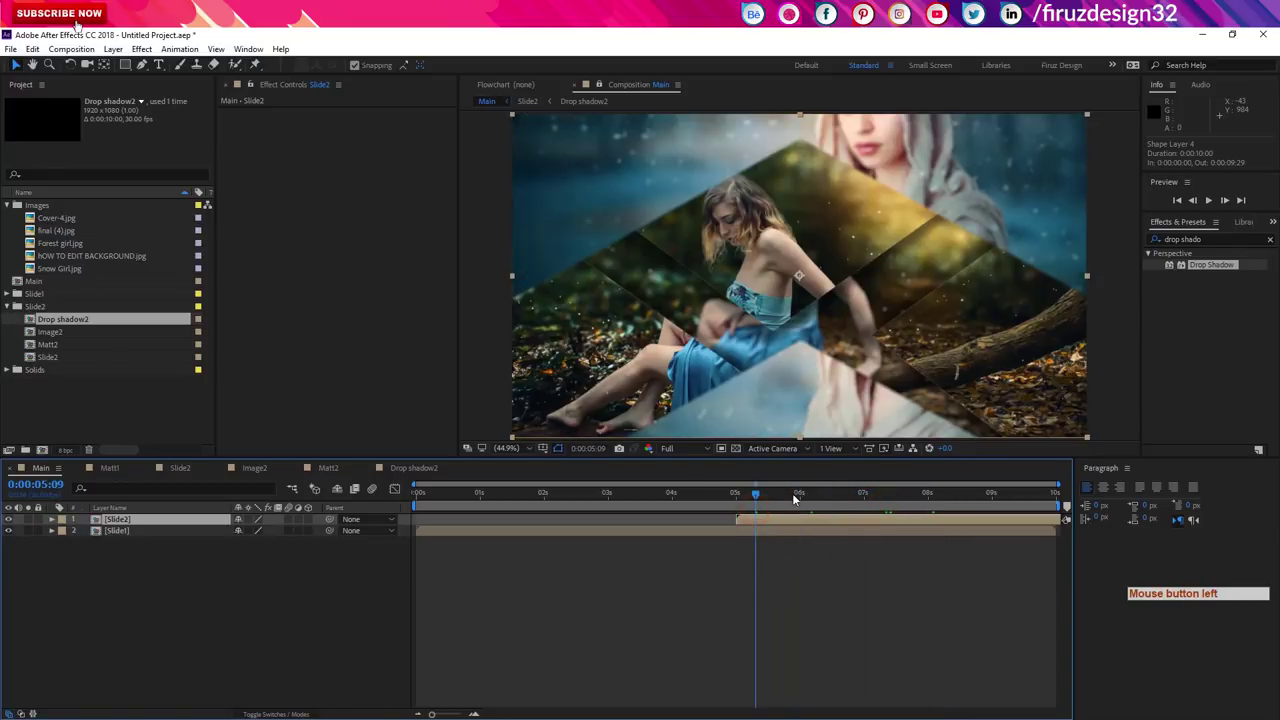
{"action": "left_click", "coordinate": [793, 500]}
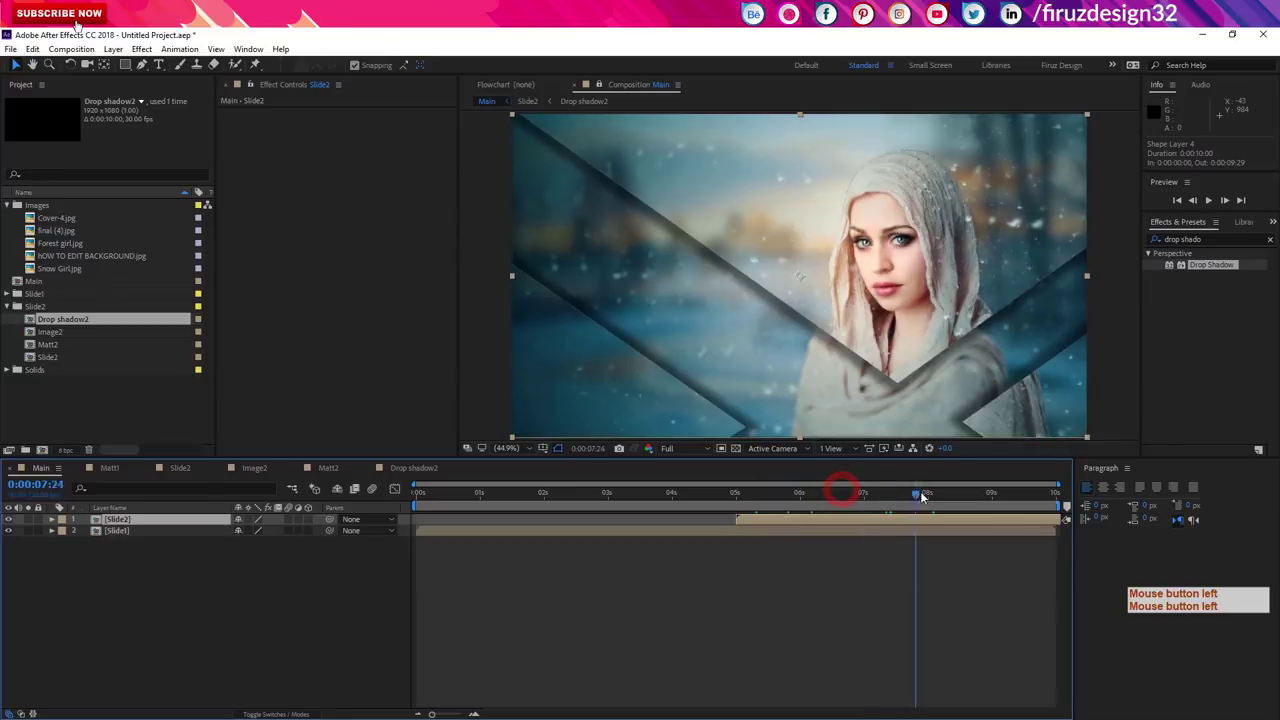